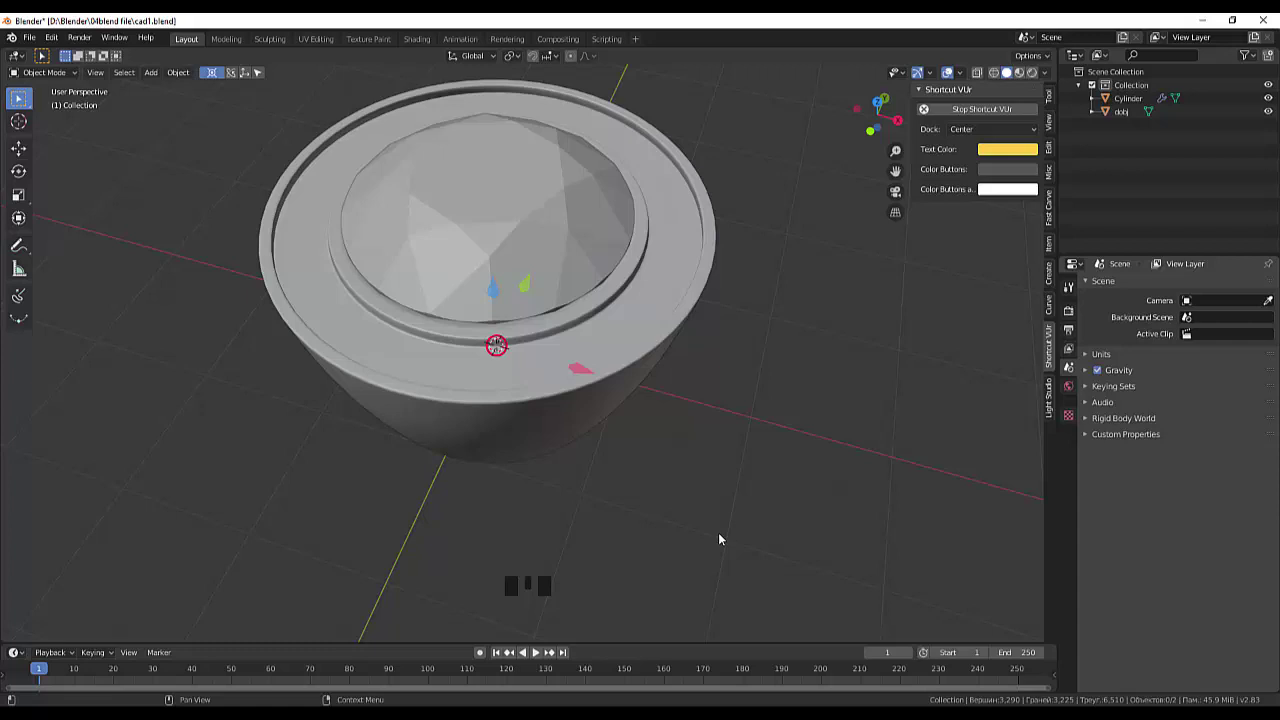
- Add a Plain Axes Empty at the origin and reselect the dobj gem mesh
{"action": "left_click_drag", "start_coordinate": [722, 490], "coordinate": [640, 412]}
{"action": "scroll", "scroll_direction": "down", "scroll_amount": 3}
{"action": "left_click", "coordinate": [551, 326]}
{"action": "left_click_drag", "start_coordinate": [706, 325], "coordinate": [688, 314]}
{"action": "left_click", "coordinate": [702, 338]}
{"action": "key", "text": "shift+a"}
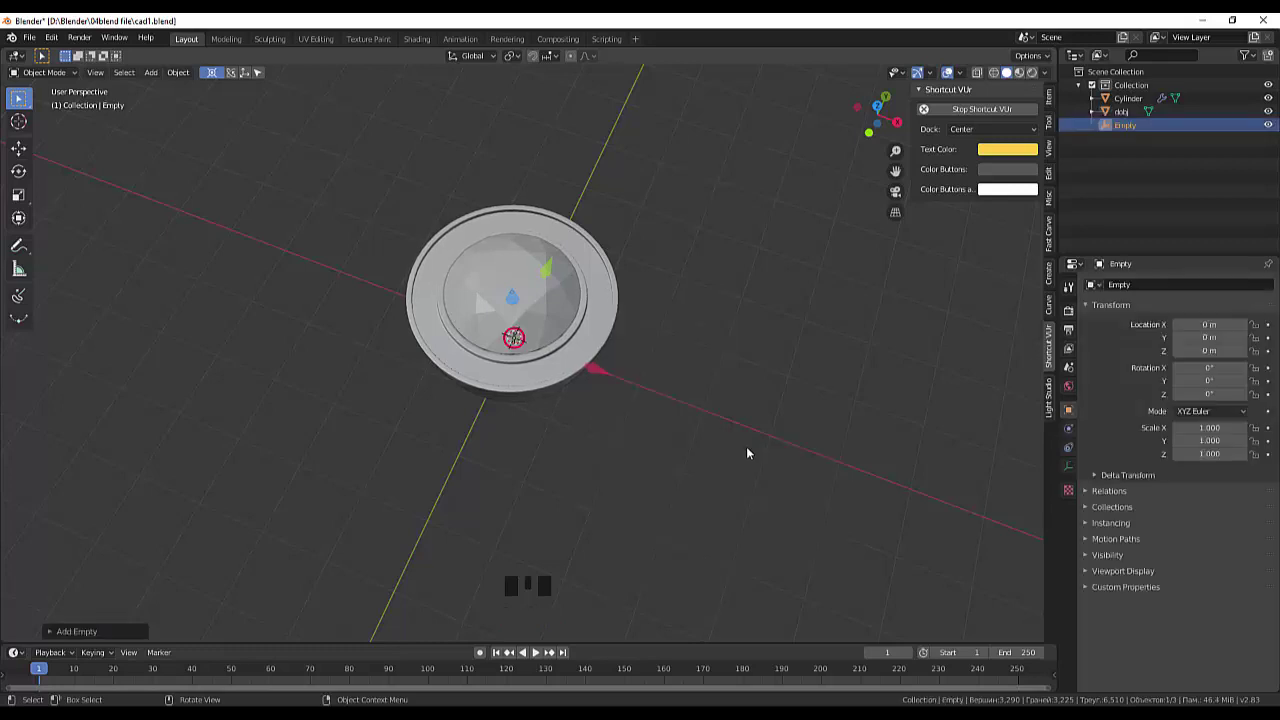
{"action": "left_click_drag", "start_coordinate": [749, 429], "coordinate": [544, 316]}
{"action": "left_click", "coordinate": [544, 316]}
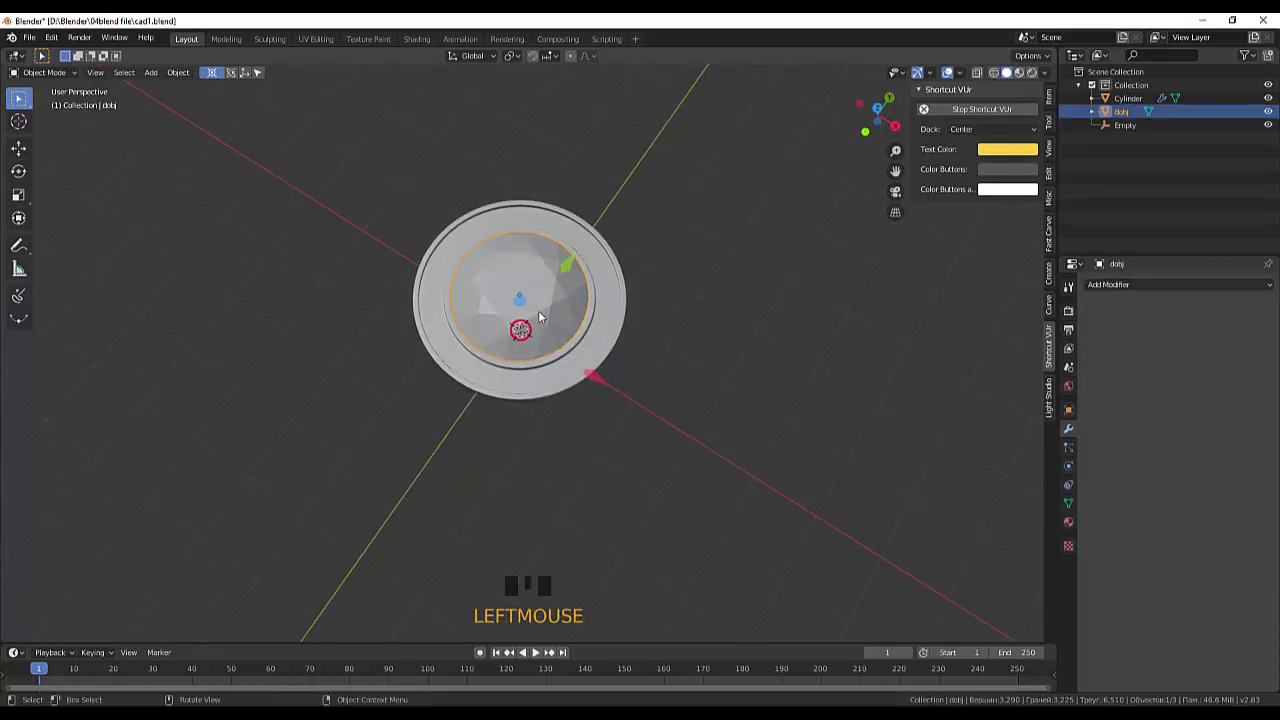
- Duplicate the central gem and drop the copy beside the ring in top view
{"action": "key", "text": "shift+d"}
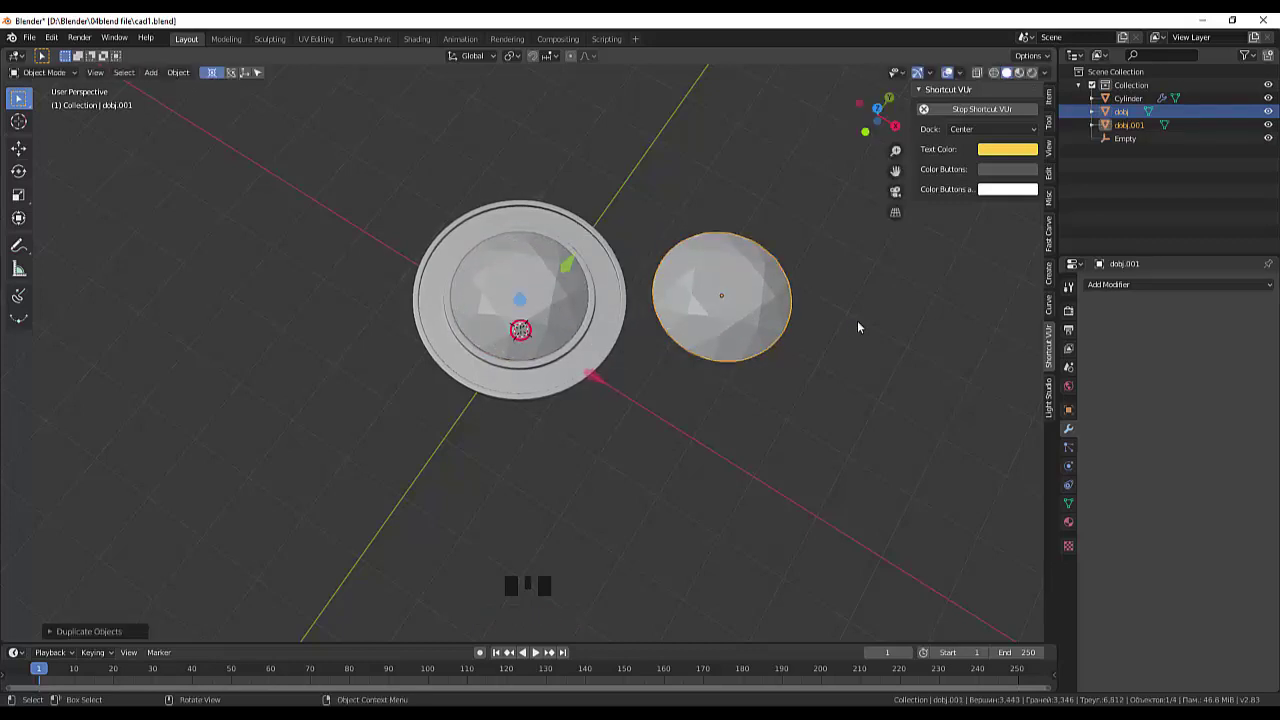
{"action": "key", "text": "KP_7"}
{"action": "left_click", "coordinate": [680, 252]}
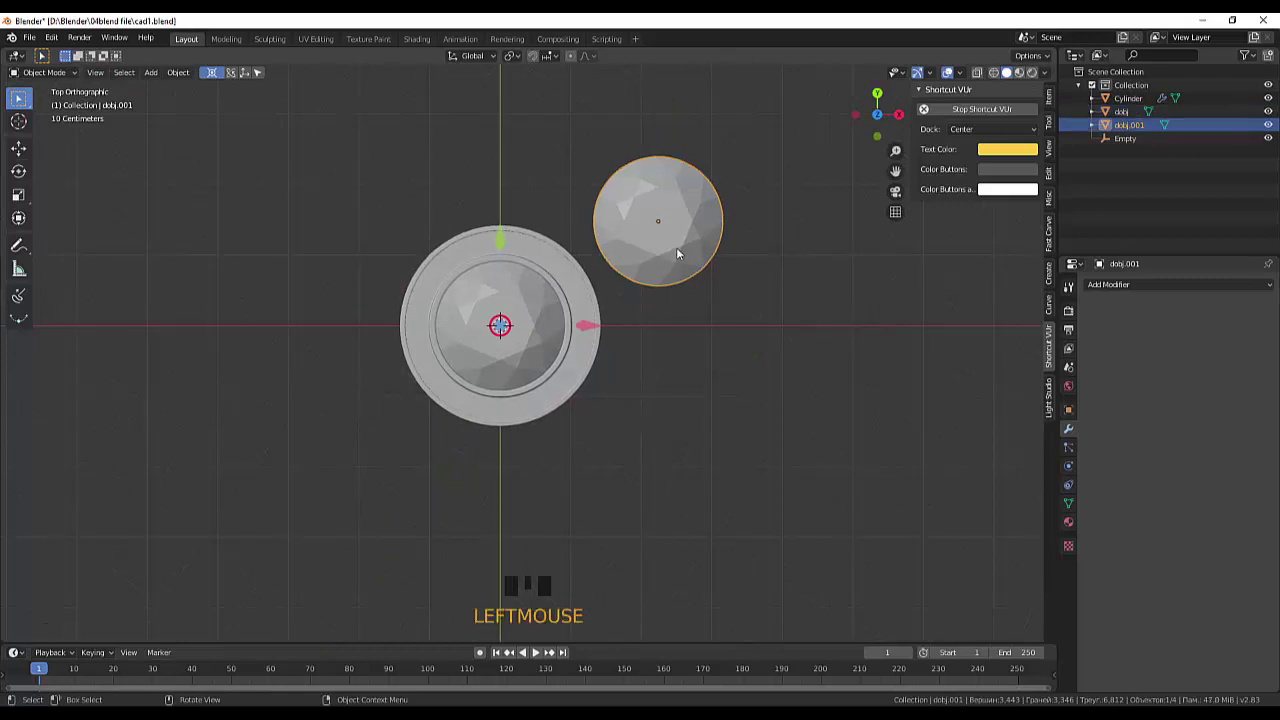
{"action": "key", "text": "g"}
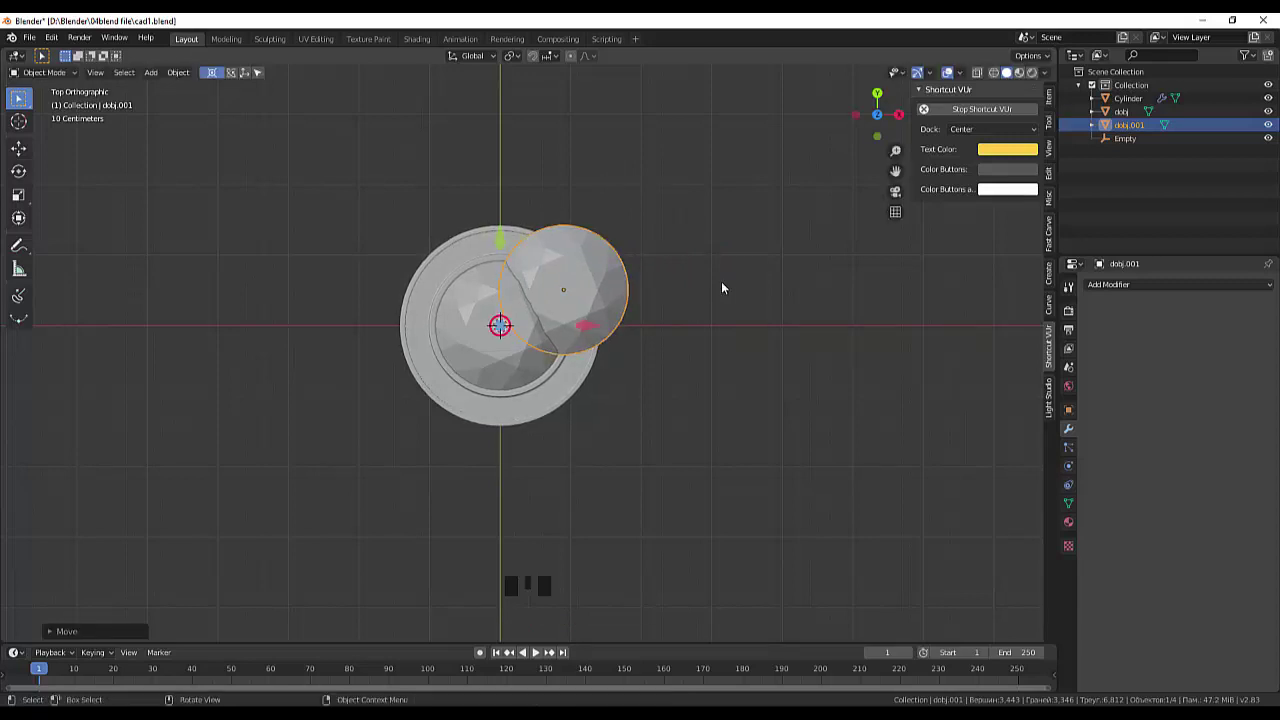
- Shrink the gem copy and move it onto the ring band next to the stone
{"action": "key", "text": "s"}
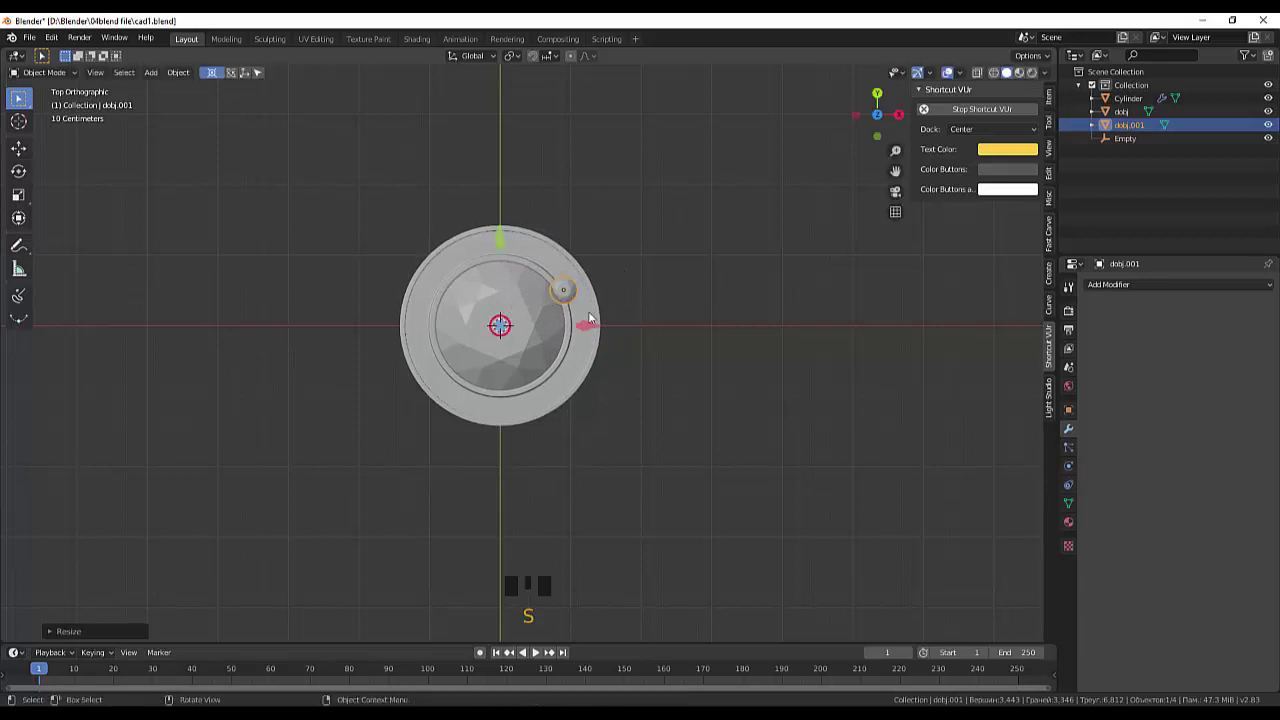
{"action": "scroll", "scroll_direction": "up", "scroll_amount": 3}
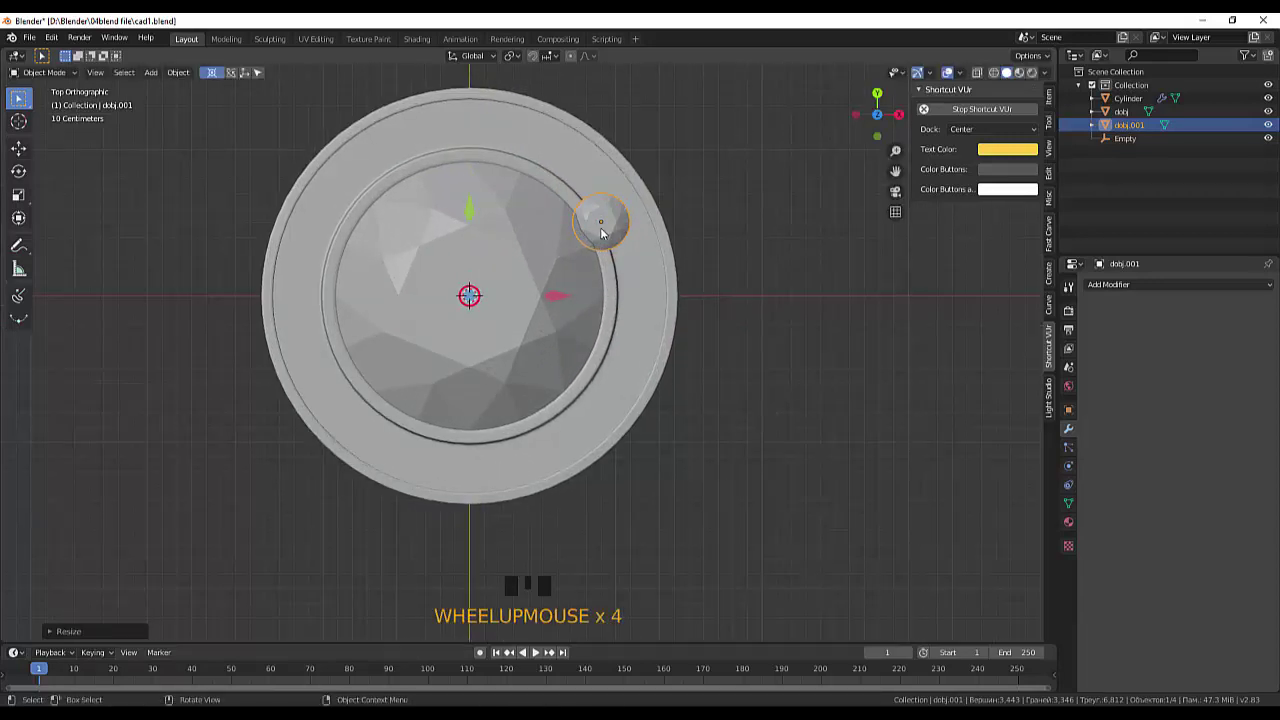
{"action": "key", "text": "g"}
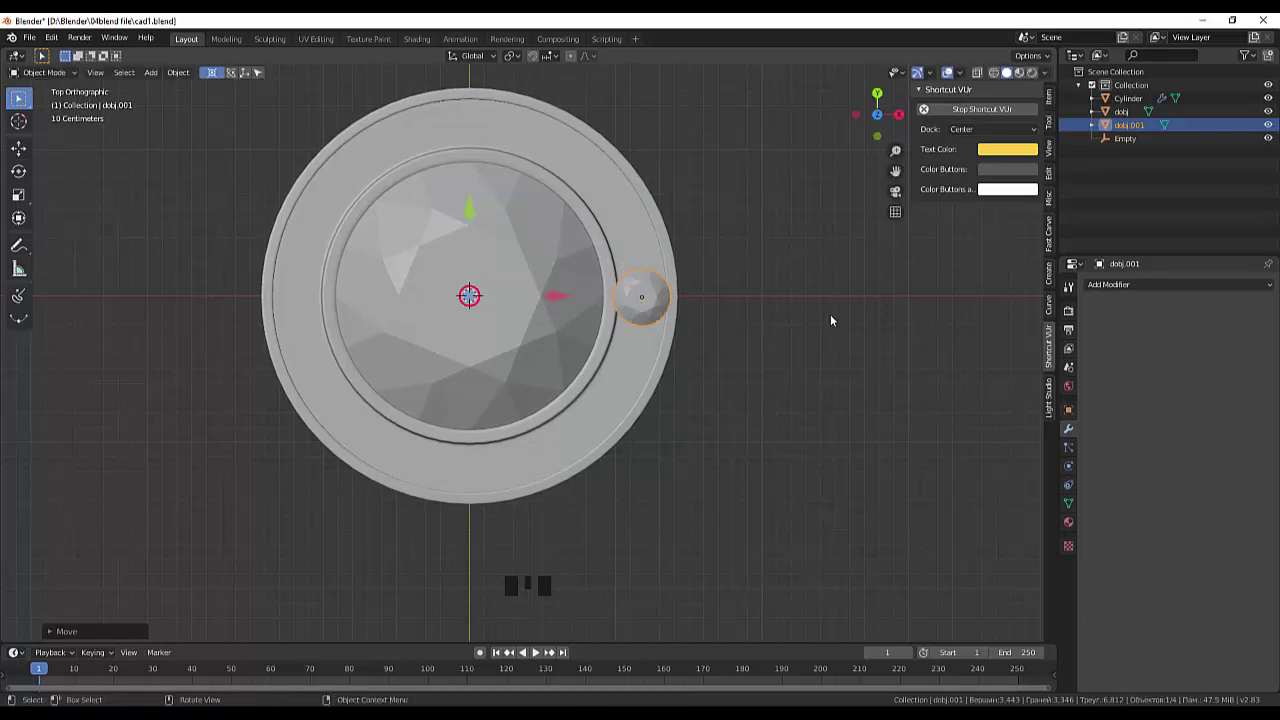
{"action": "key", "text": "s"}
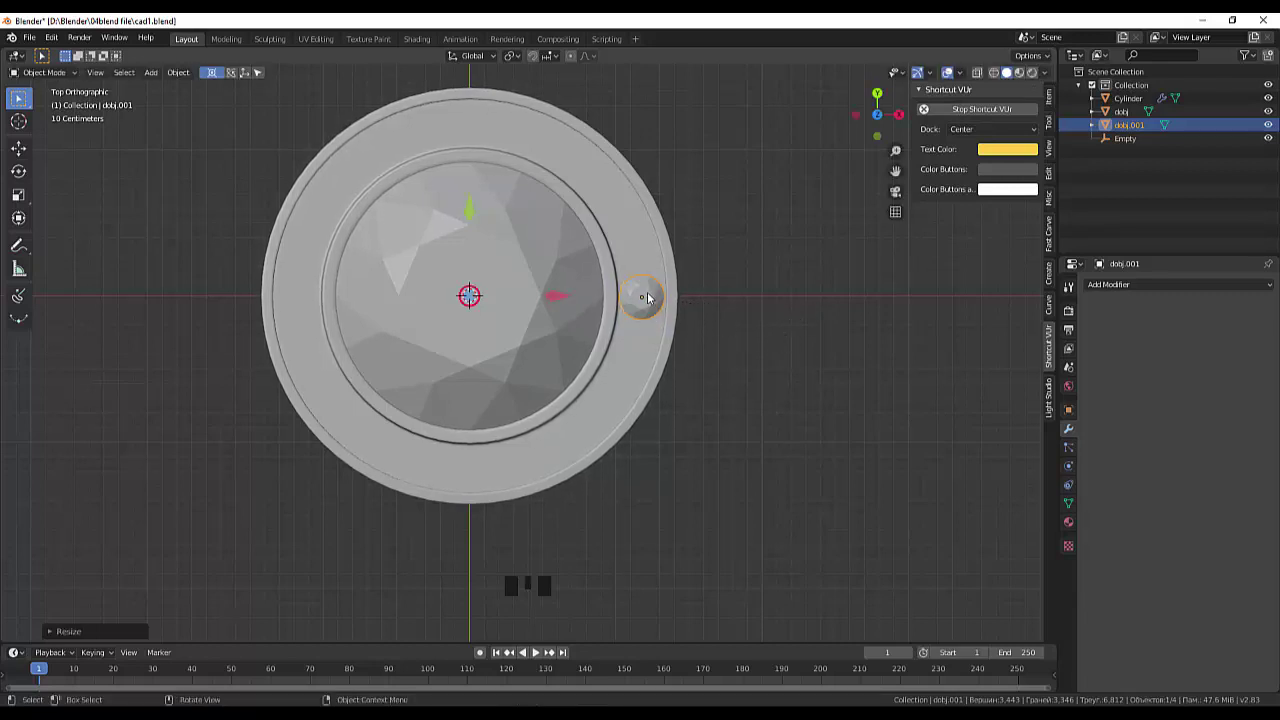
- Reset All Transform on dobj.001 from the Item panel so location reads zero and scale 1
{"action": "left_click", "coordinate": [651, 297]}
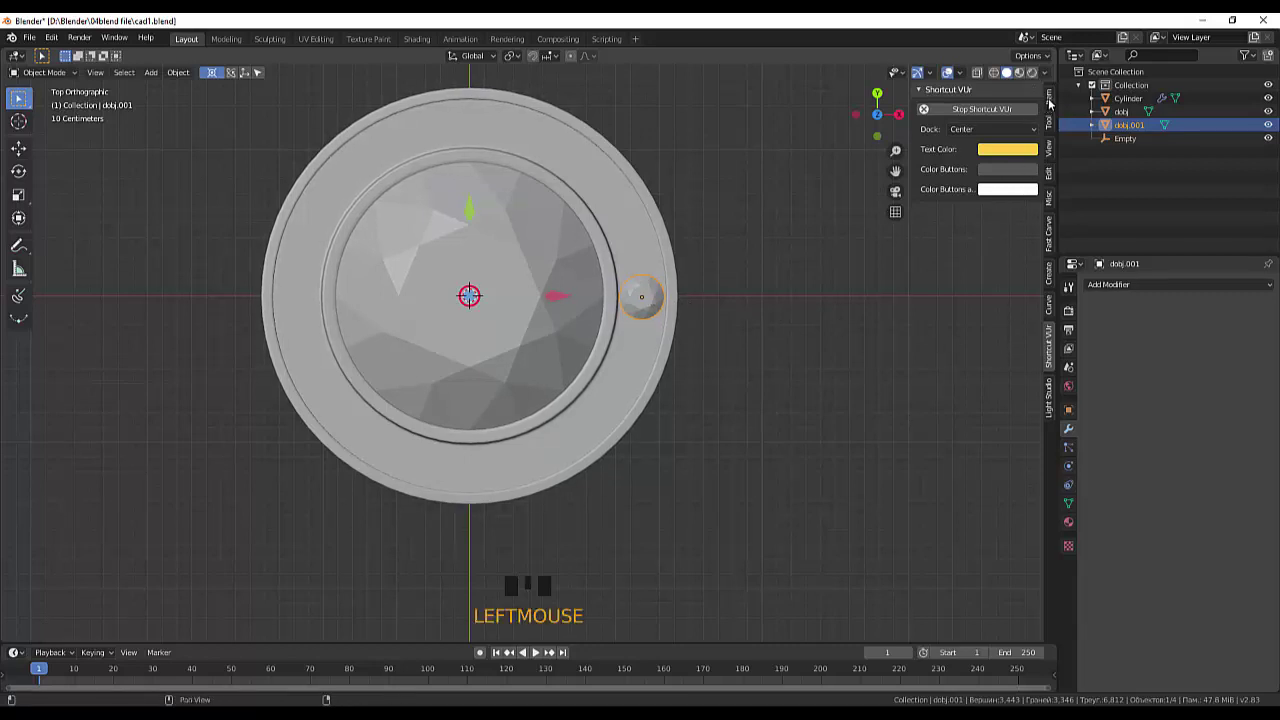
{"action": "left_click", "coordinate": [1052, 103]}
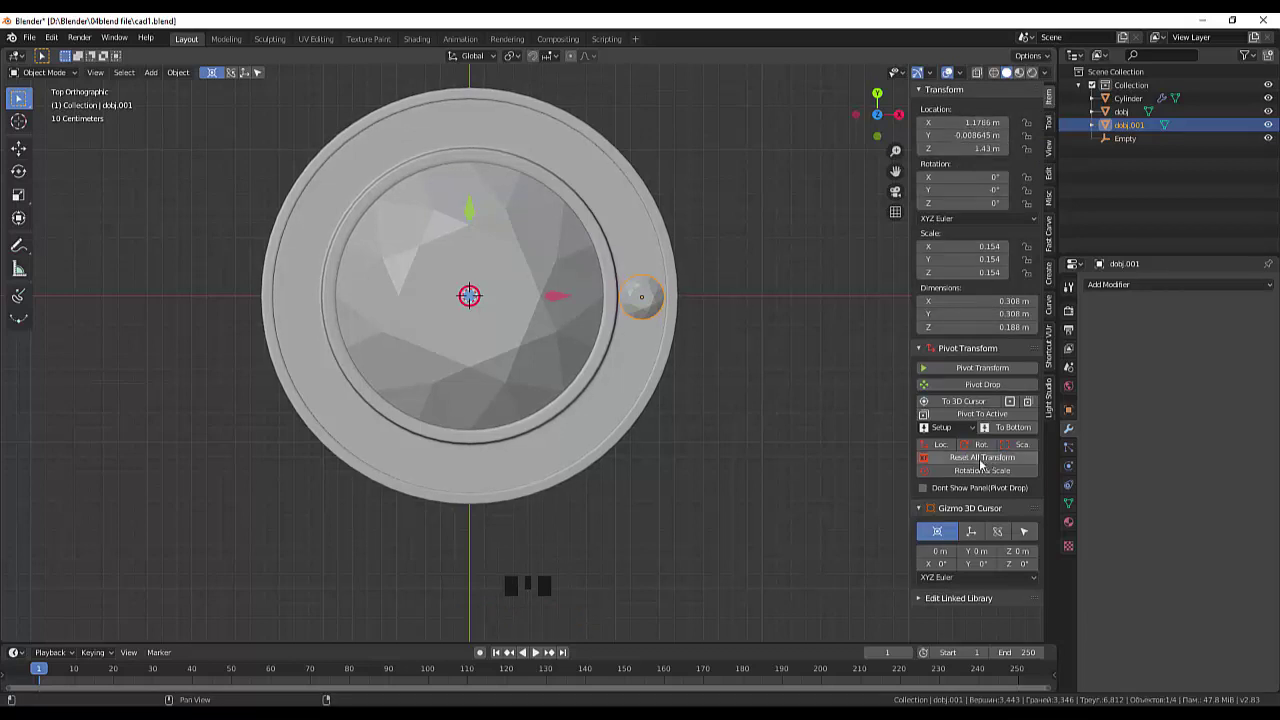
{"action": "left_click", "coordinate": [981, 461]}
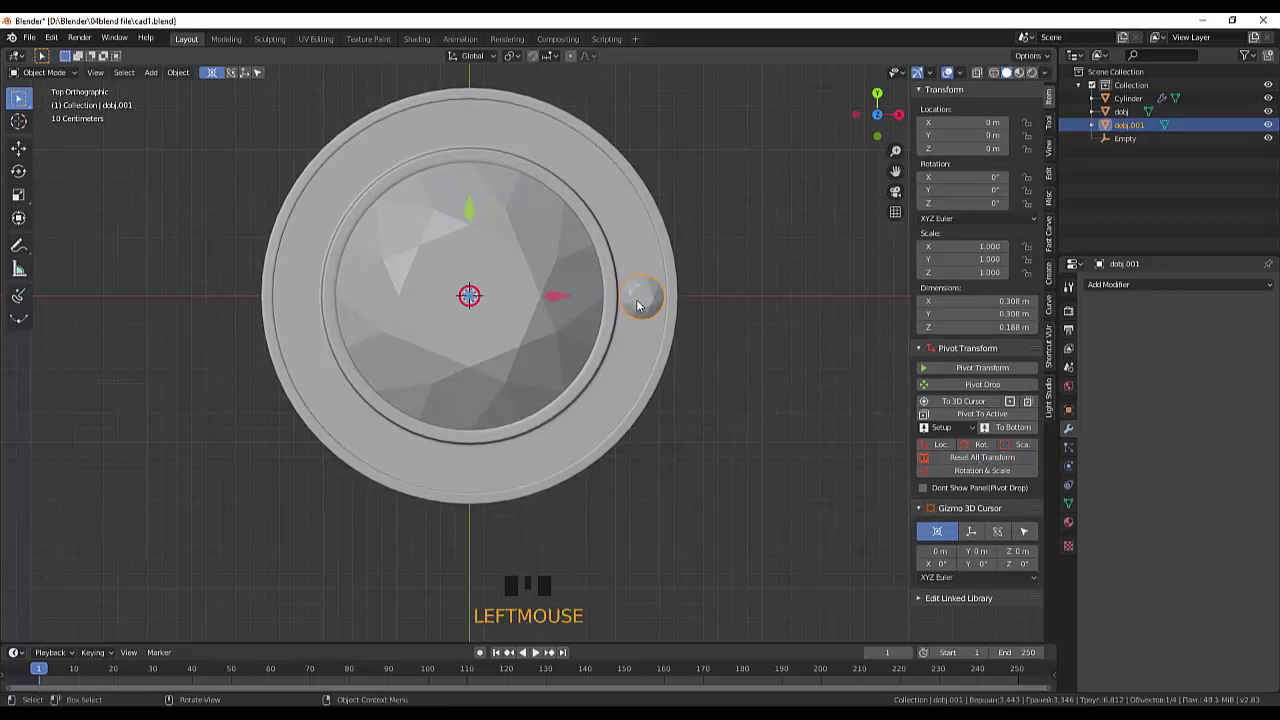
{"action": "left_click", "coordinate": [645, 305]}
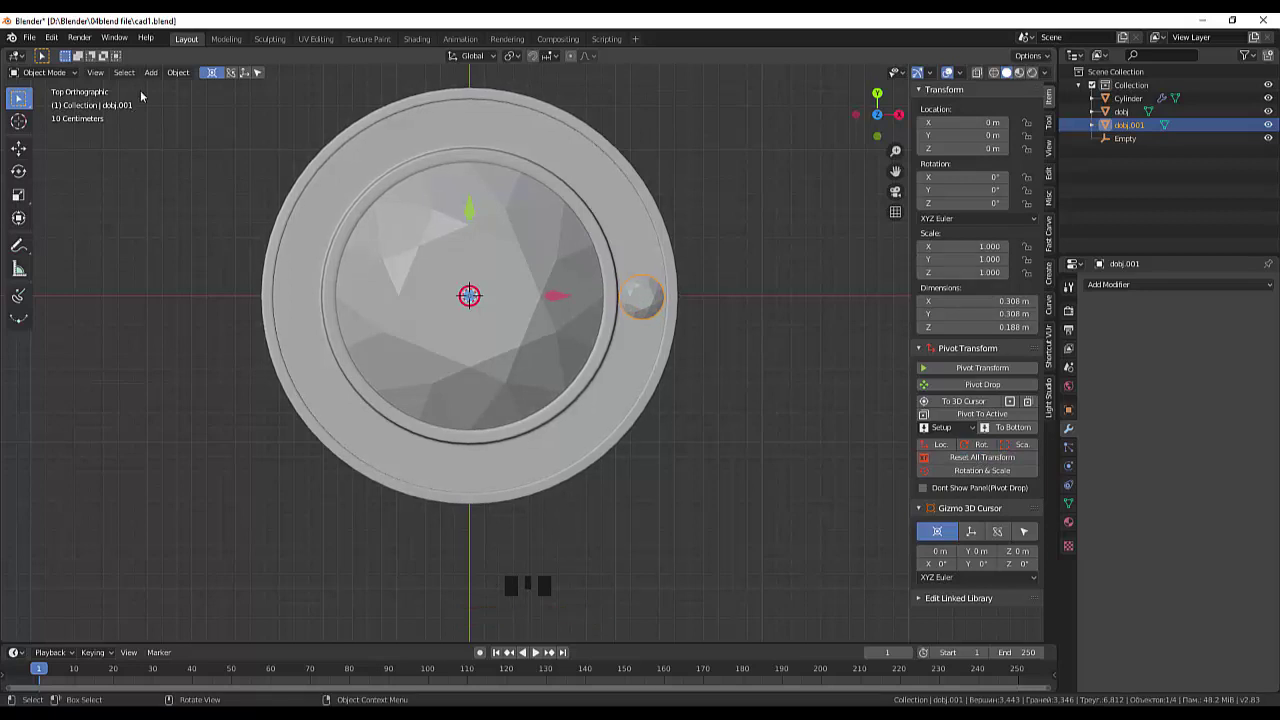
- Orbit around the ring to check the small gem's placement
{"action": "left_click_drag", "start_coordinate": [189, 75], "coordinate": [365, 136]}
{"action": "left_click", "coordinate": [683, 404]}
{"action": "left_click", "coordinate": [649, 302]}
{"action": "left_click_drag", "start_coordinate": [828, 407], "coordinate": [1100, 365]}
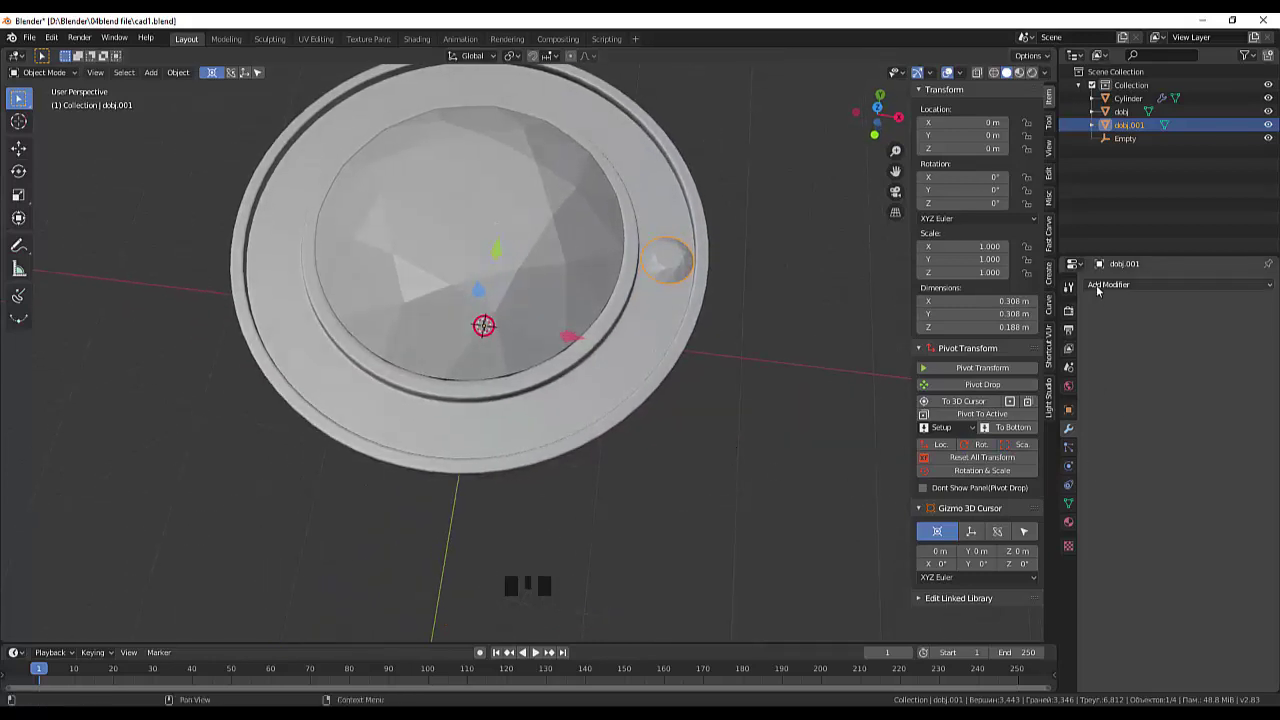
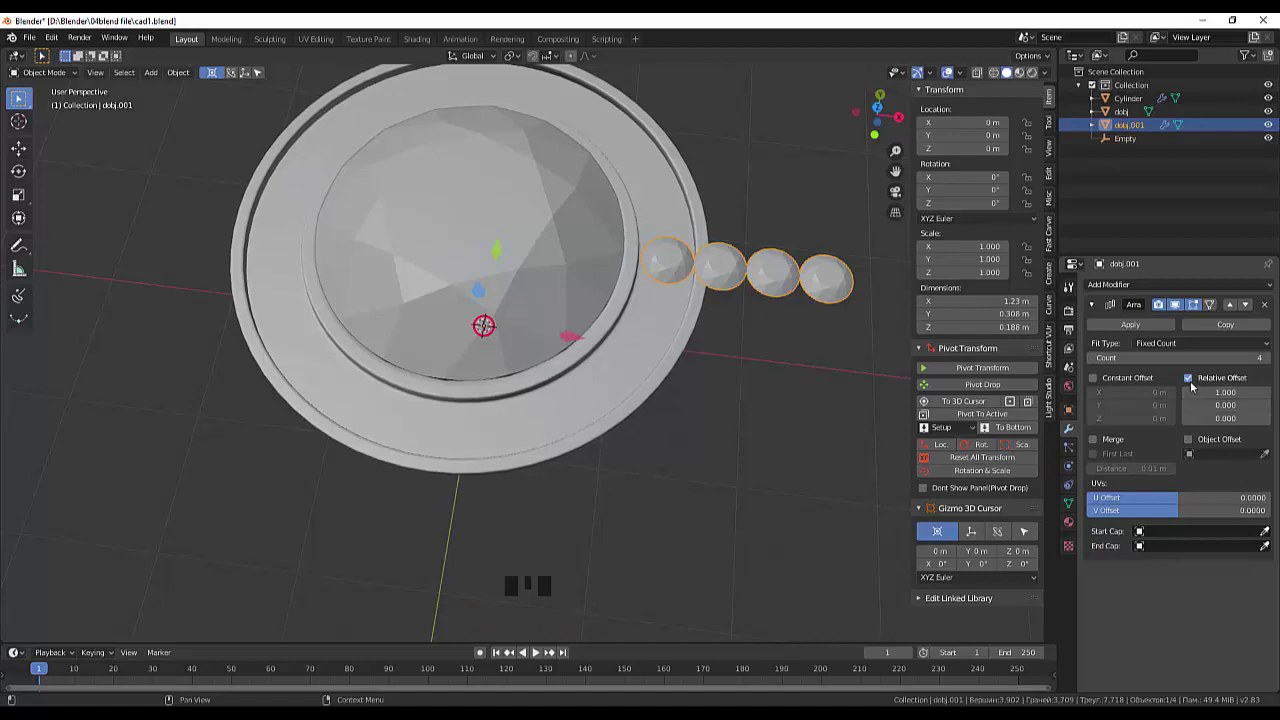
- Give the gem's Array modifier constant and object offset driven by the Empty, relative offset off
{"action": "left_click", "coordinate": [1095, 377]}
{"action": "left_click", "coordinate": [1191, 381]}
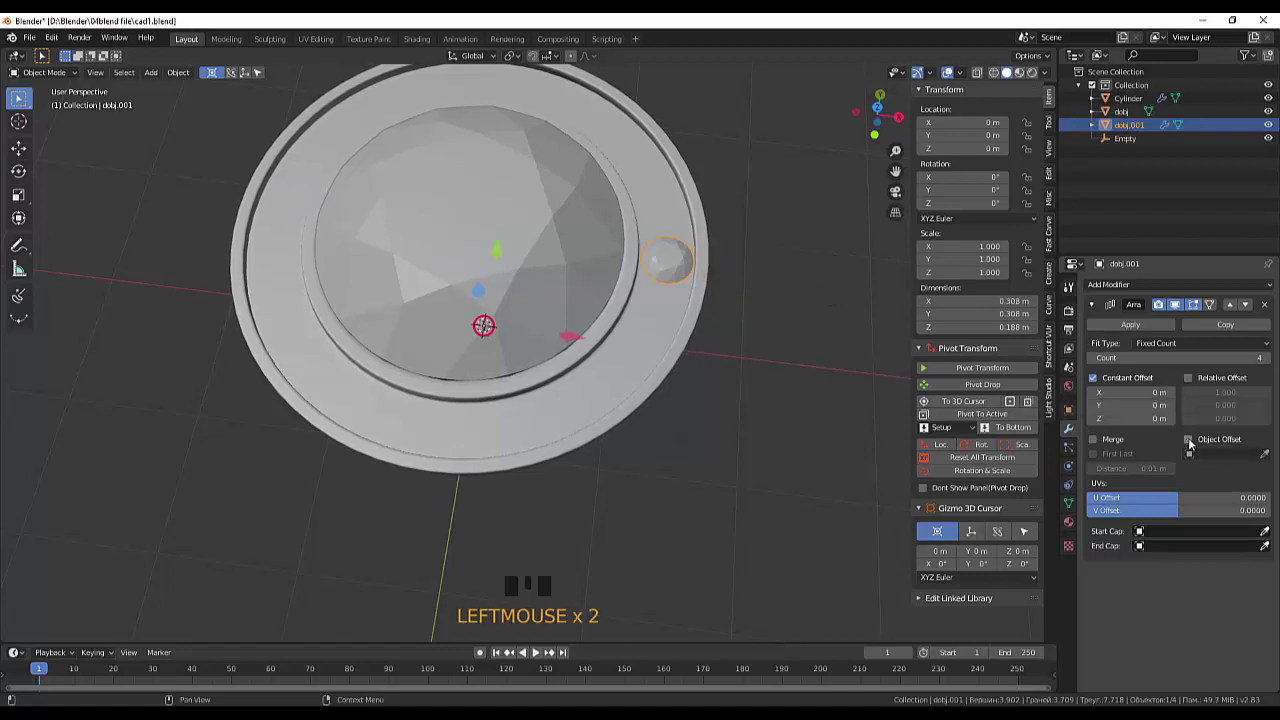
{"action": "left_click", "coordinate": [1192, 443]}
{"action": "left_click_drag", "start_coordinate": [1201, 464], "coordinate": [1035, 465]}
{"action": "scroll", "scroll_direction": "down", "scroll_amount": 3}
{"action": "left_click_drag", "start_coordinate": [785, 421], "coordinate": [665, 321]}
- Rotate the offset 18° in Z and raise the Array count to 20, closing the circle
{"action": "key", "text": "r"}
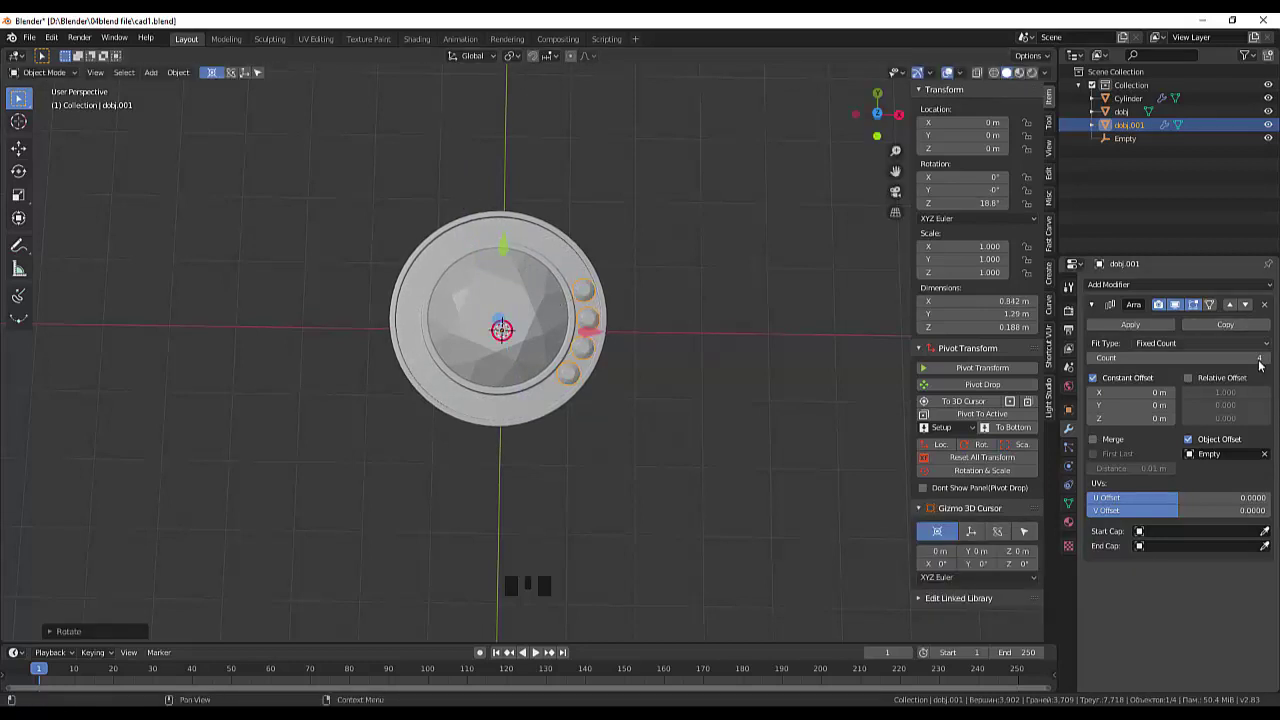
{"action": "left_click_drag", "start_coordinate": [504, 328], "coordinate": [777, 475]}
{"action": "left_click_drag", "start_coordinate": [777, 475], "coordinate": [771, 479]}
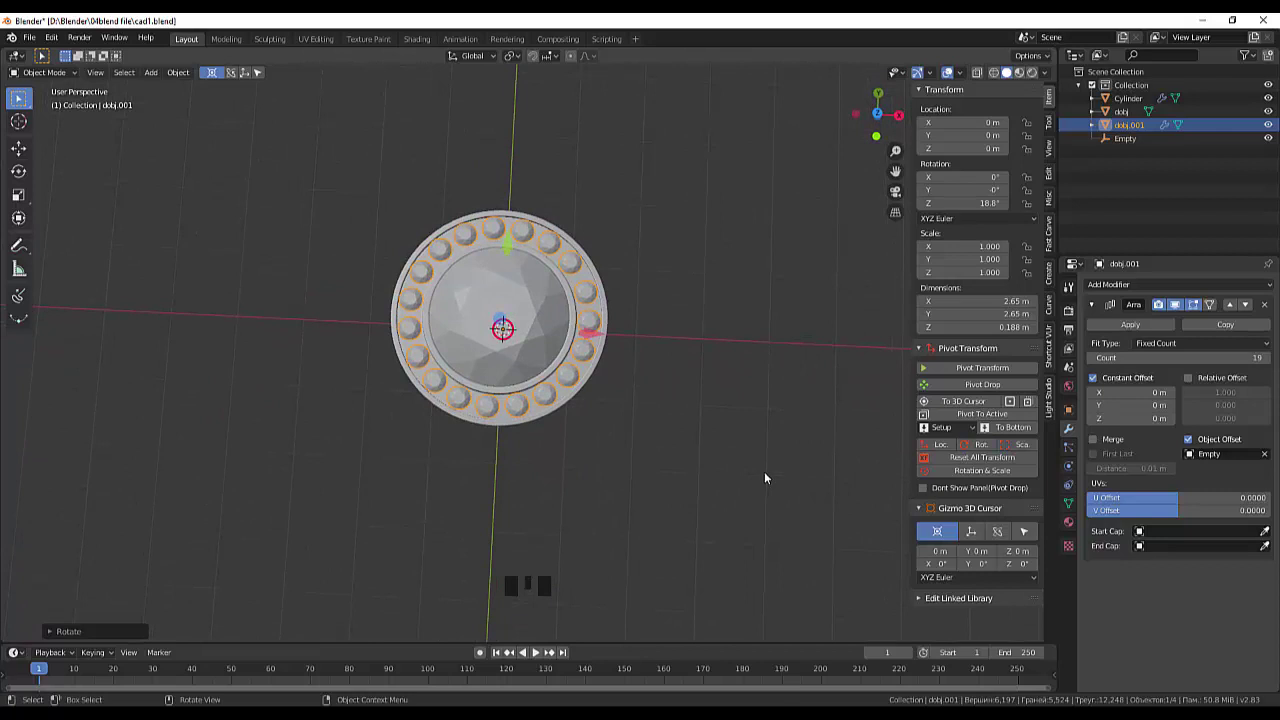
{"action": "scroll", "scroll_direction": "up", "scroll_amount": 3}
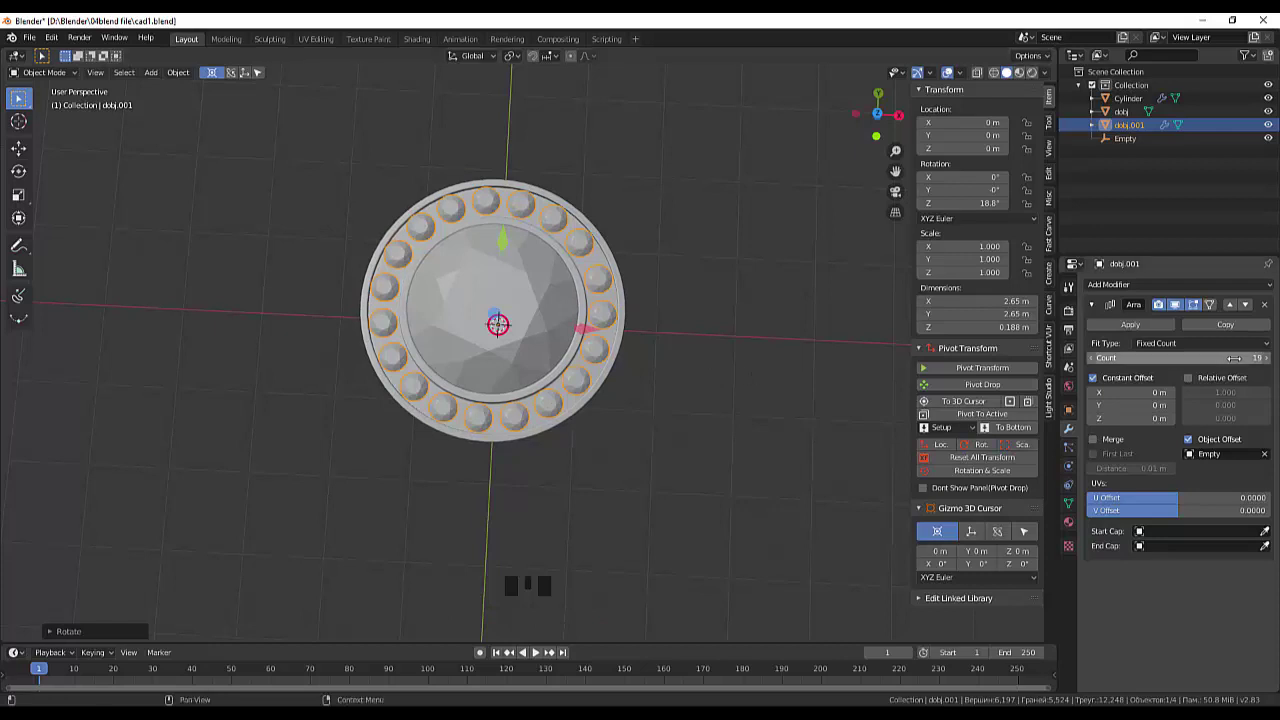
{"action": "left_click_drag", "start_coordinate": [502, 325], "coordinate": [1230, 371]}
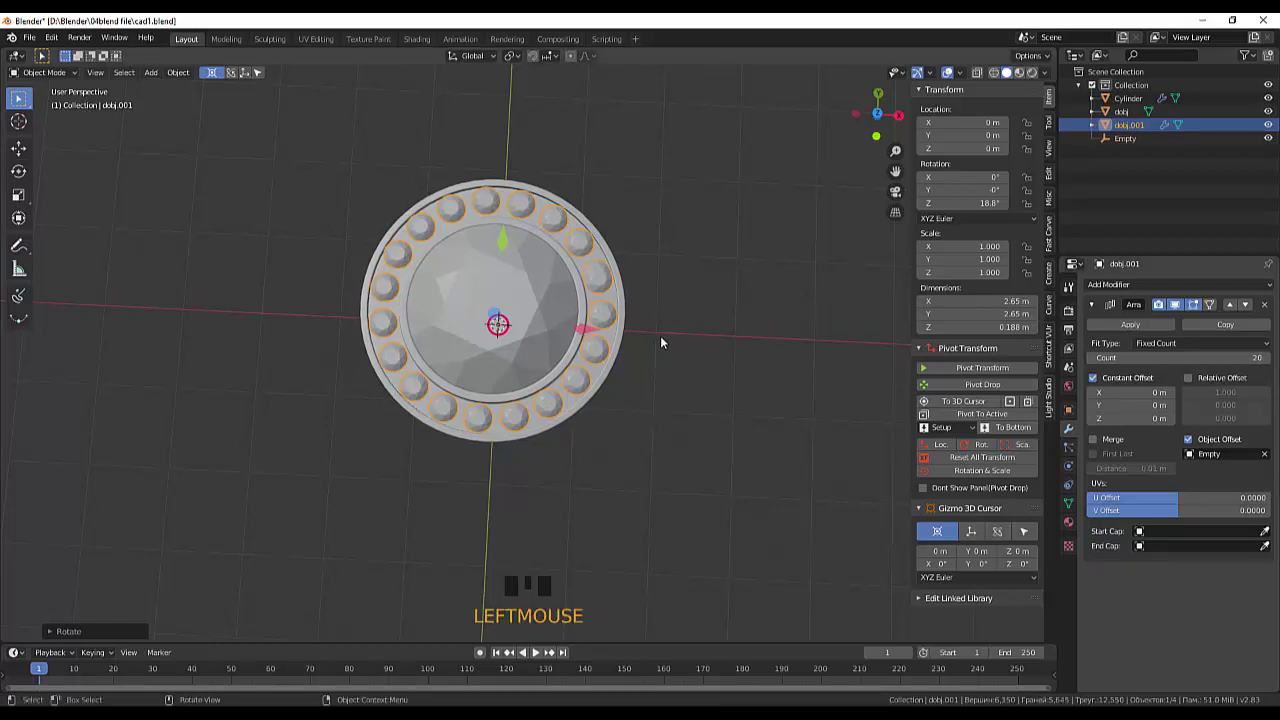
- Fine-tune the gem circle's rotation and position, viewing the ring from the side
{"action": "key", "text": "r"}
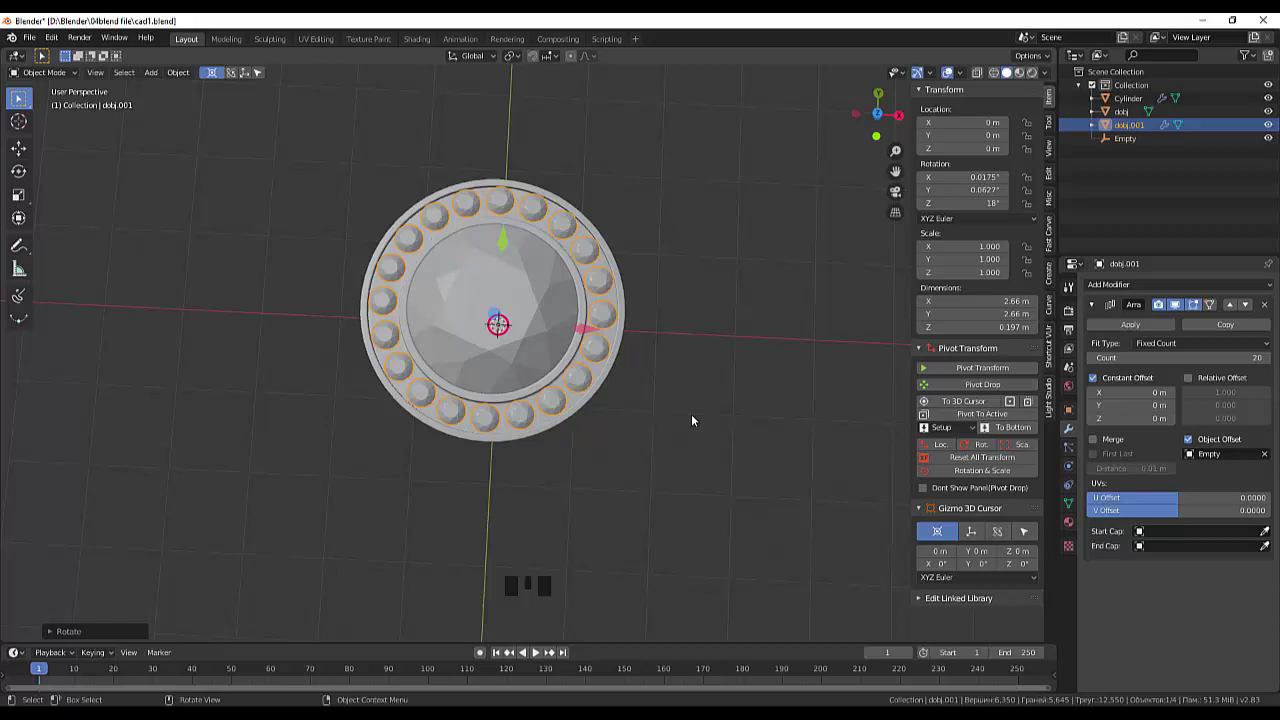
{"action": "left_click_drag", "start_coordinate": [696, 419], "coordinate": [770, 424]}
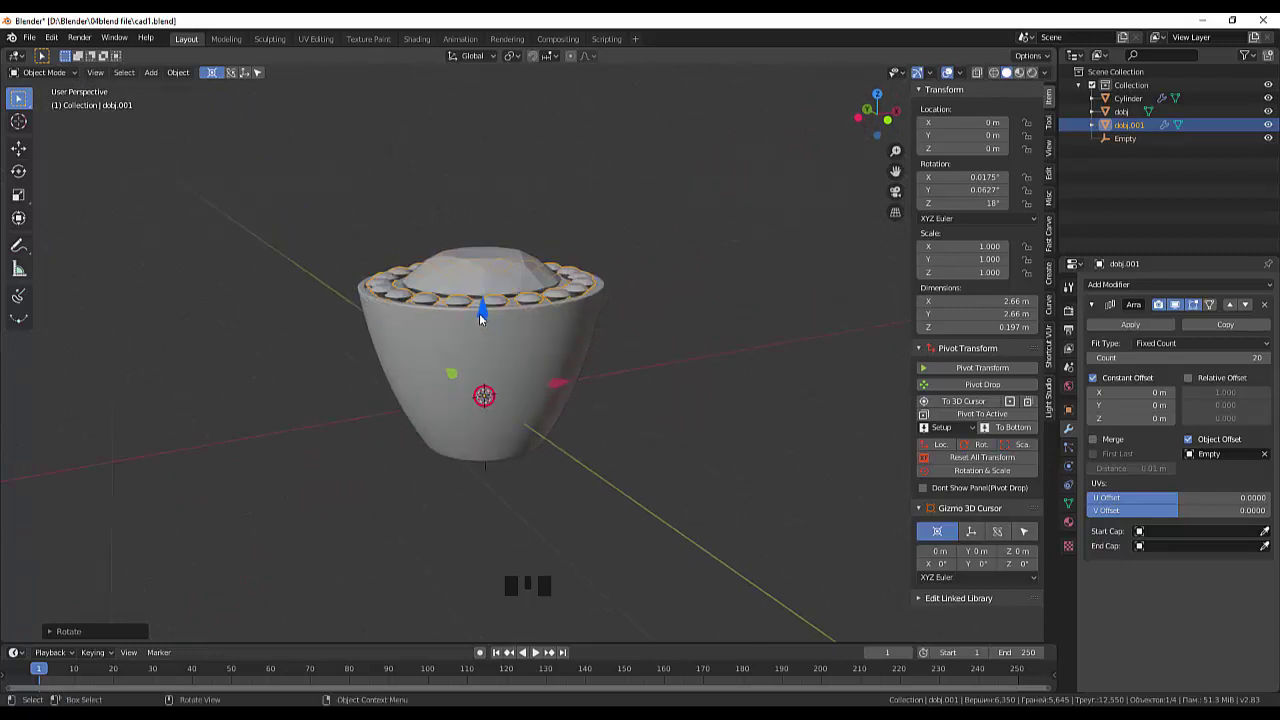
{"action": "key", "text": "g"}
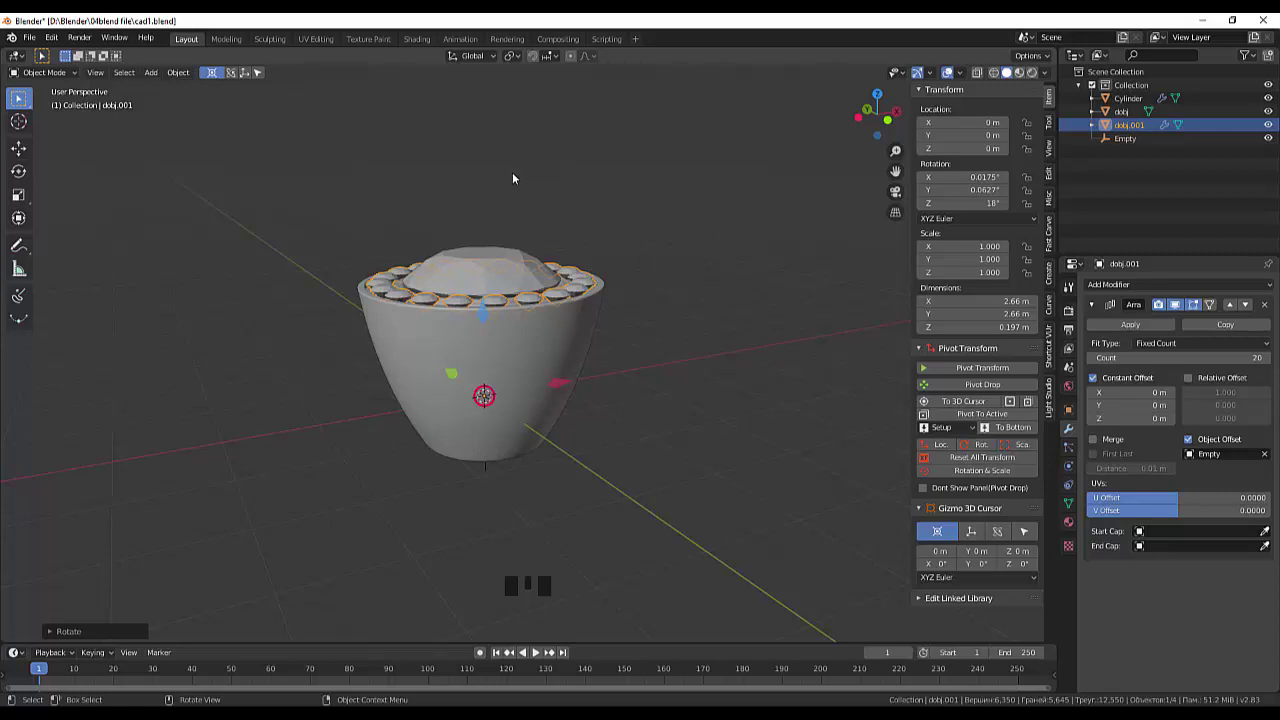
- Move the gem array along Z so the twenty gems sit in their cups, inspecting from all sides
{"action": "key", "text": "g"}
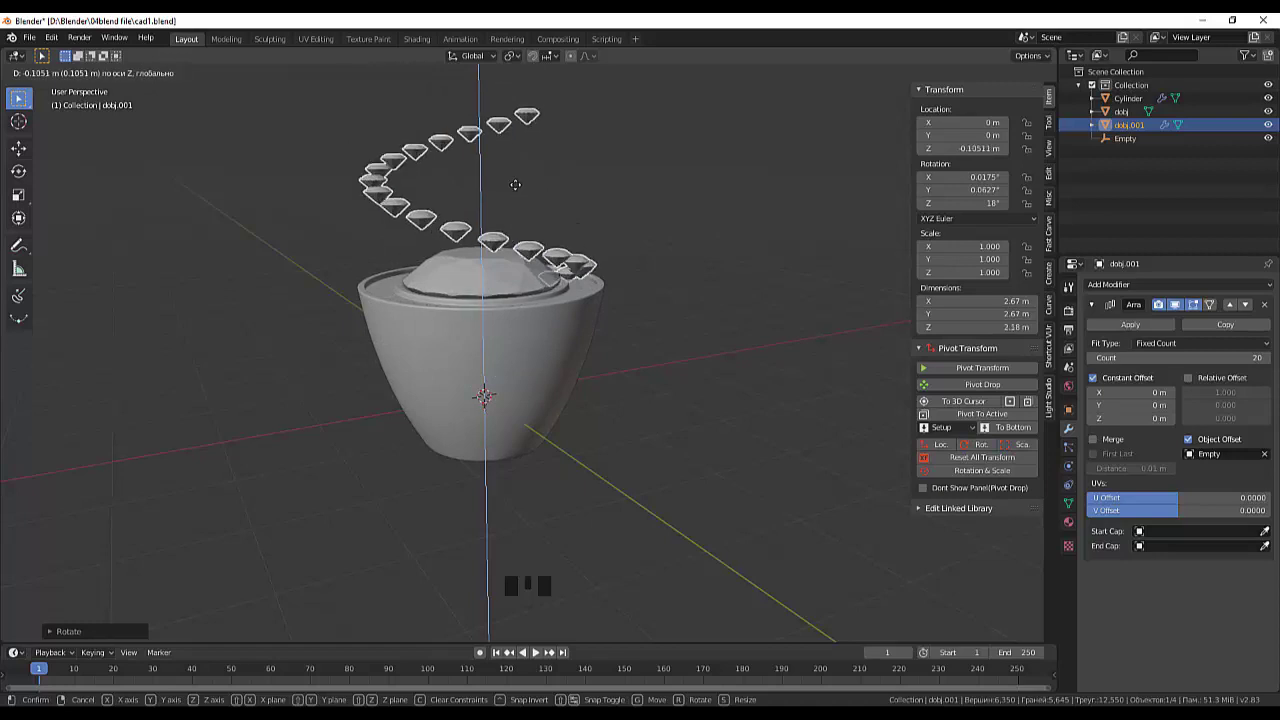
{"action": "left_click_drag", "start_coordinate": [727, 305], "coordinate": [736, 396]}
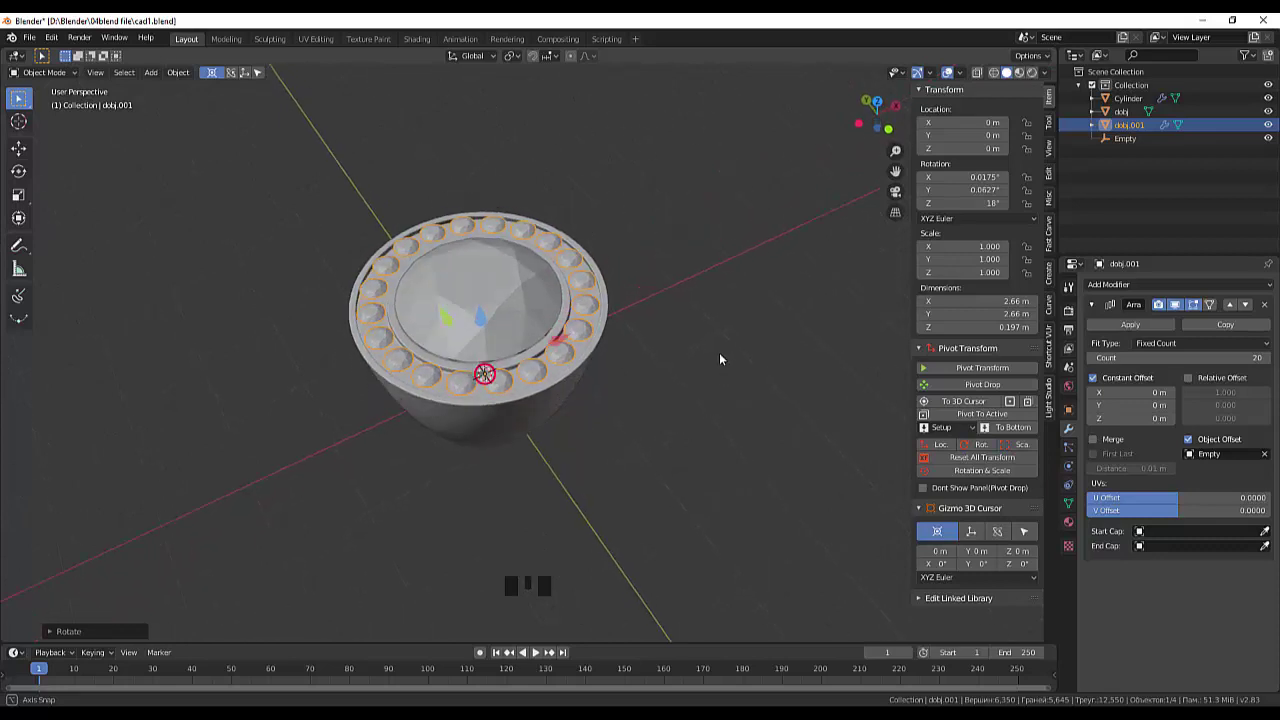
{"action": "left_click_drag", "start_coordinate": [652, 397], "coordinate": [968, 495]}
{"action": "left_click_drag", "start_coordinate": [771, 434], "coordinate": [769, 446]}
{"action": "scroll", "scroll_direction": "up", "scroll_amount": 3}
{"action": "left_click_drag", "start_coordinate": [769, 446], "coordinate": [690, 380]}
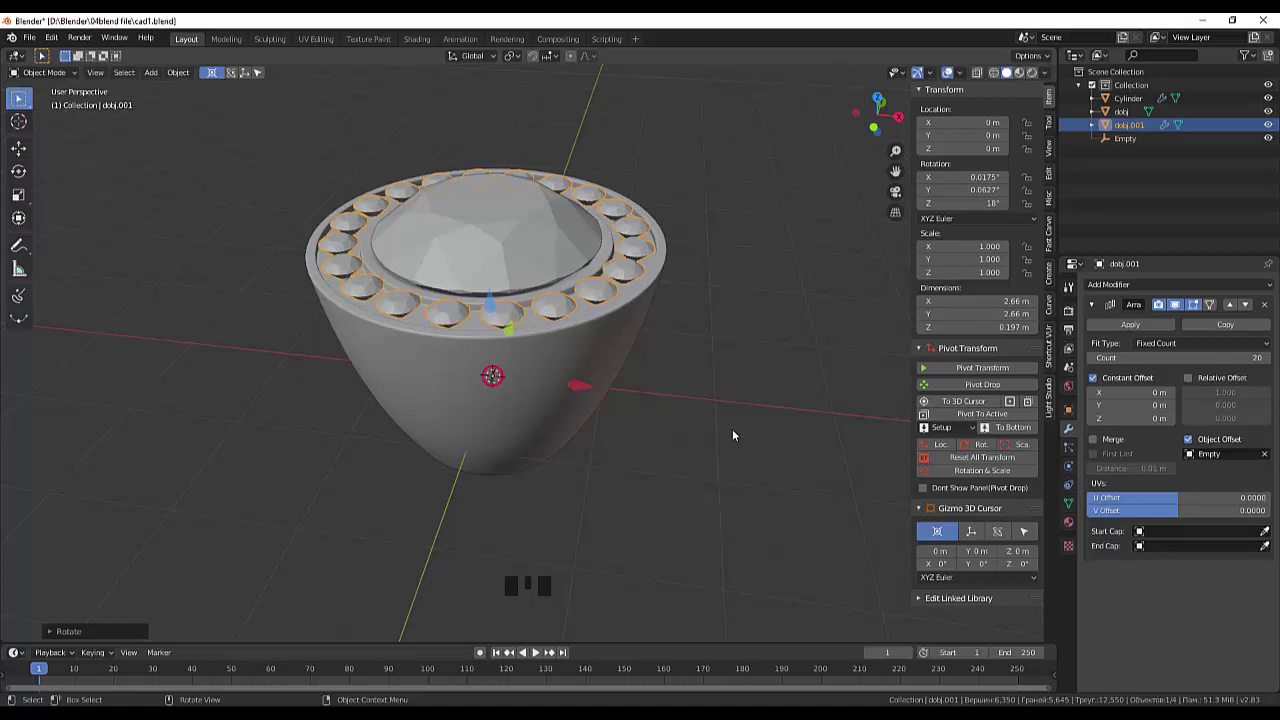
{"action": "left_click", "coordinate": [736, 434]}
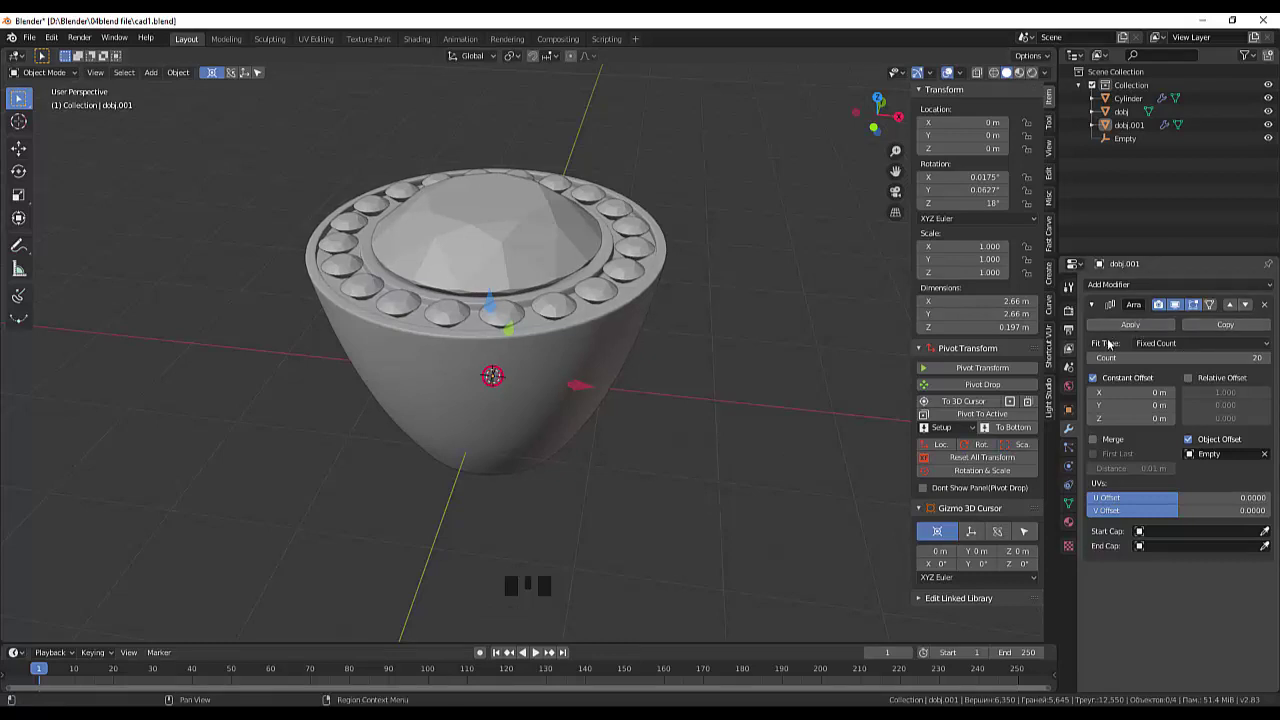
{"action": "left_click_drag", "start_coordinate": [706, 388], "coordinate": [706, 351]}
- Switch to Right Orthographic with X-ray wireframe shading
{"action": "key", "text": "KP_7"}
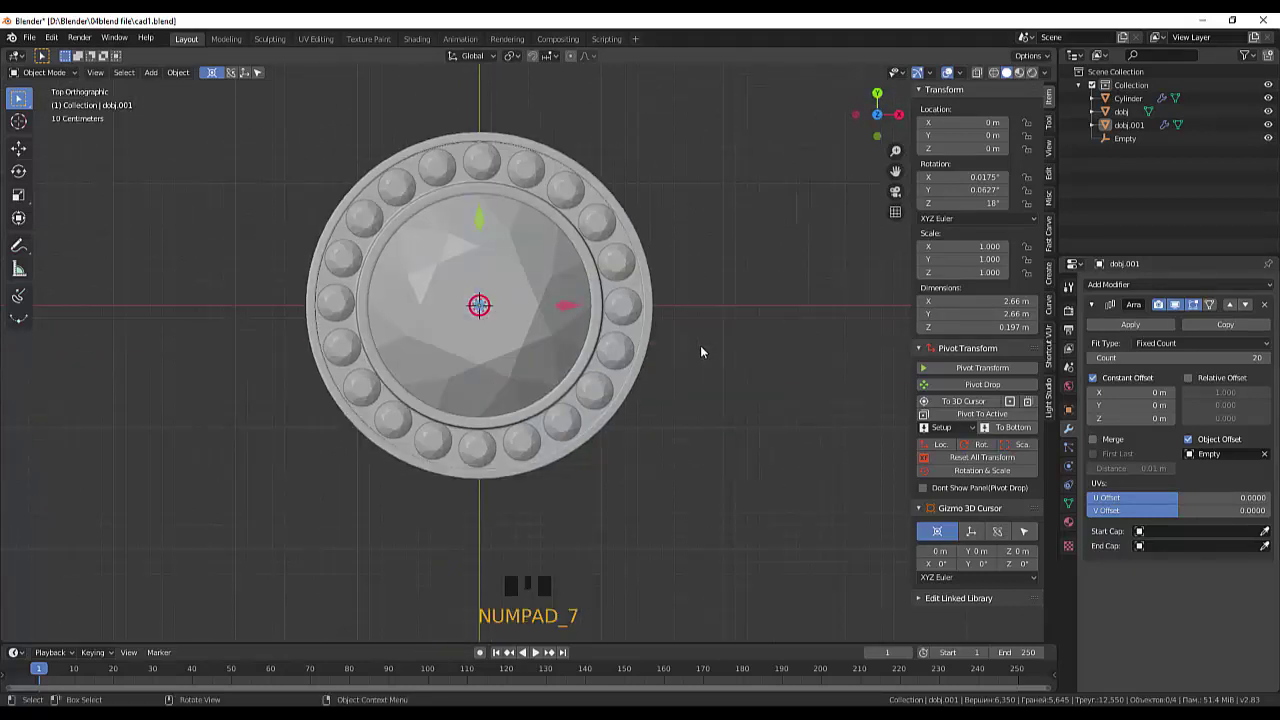
{"action": "key", "text": "KP_3"}
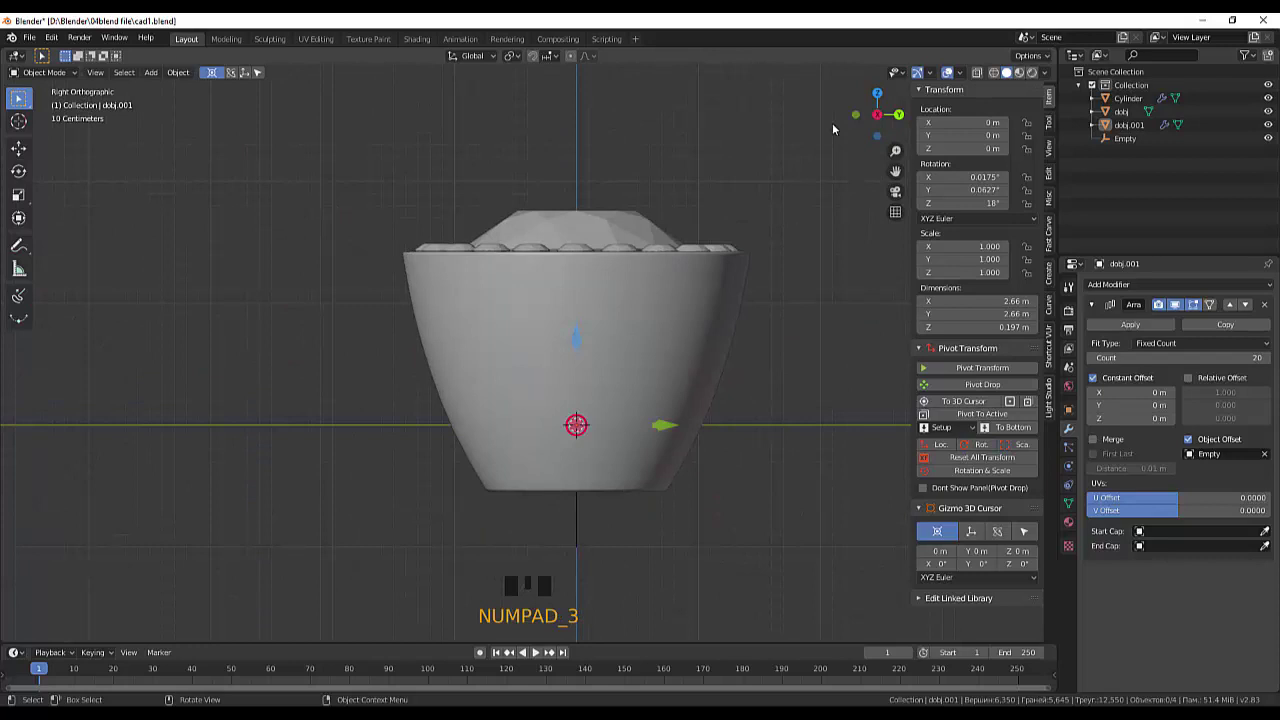
{"action": "left_click", "coordinate": [1000, 77]}
{"action": "left_click", "coordinate": [982, 72]}
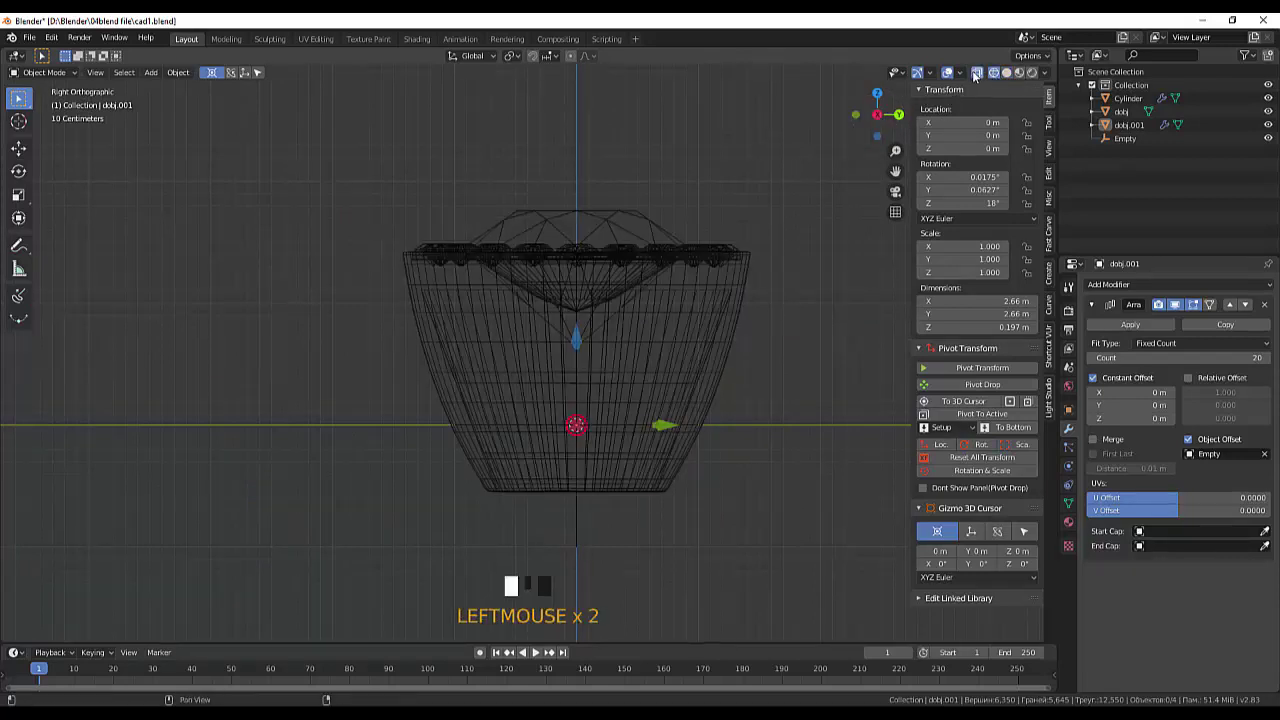
- Frame the gem settings and bring up the Add menu's Mesh list
{"action": "scroll", "scroll_direction": "up", "scroll_amount": 3}
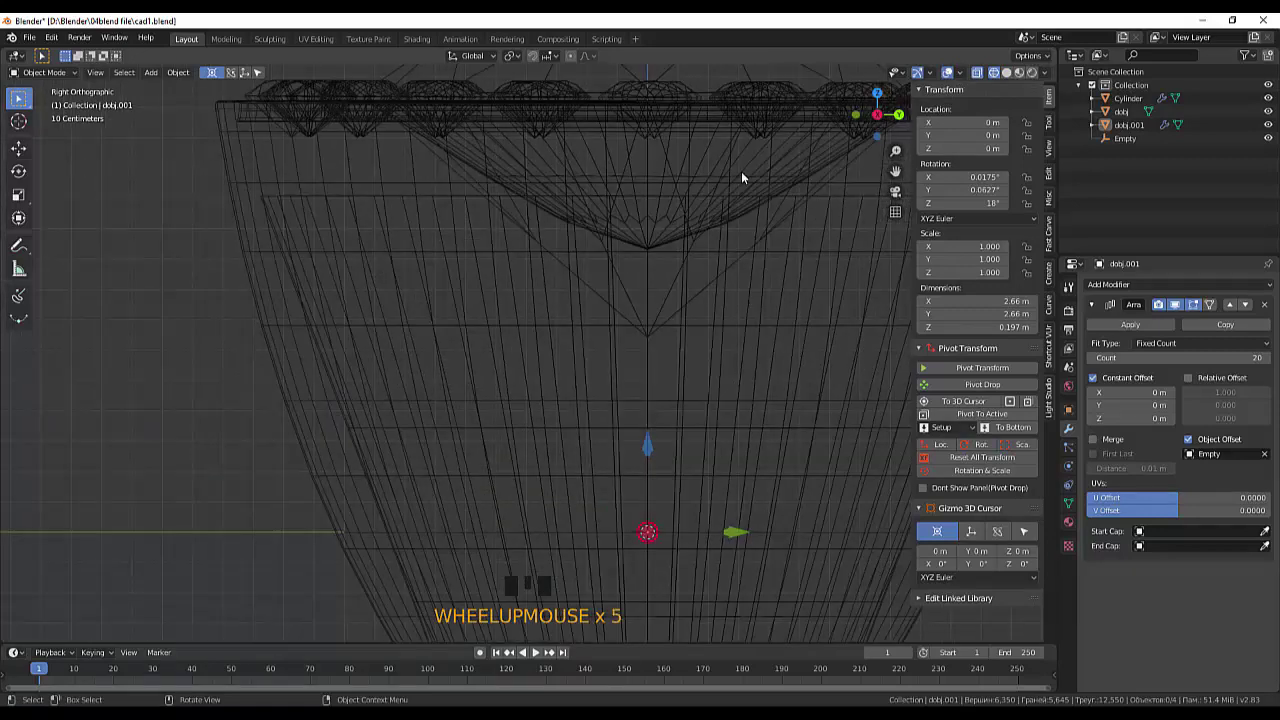
{"action": "left_click_drag", "start_coordinate": [750, 161], "coordinate": [583, 313]}
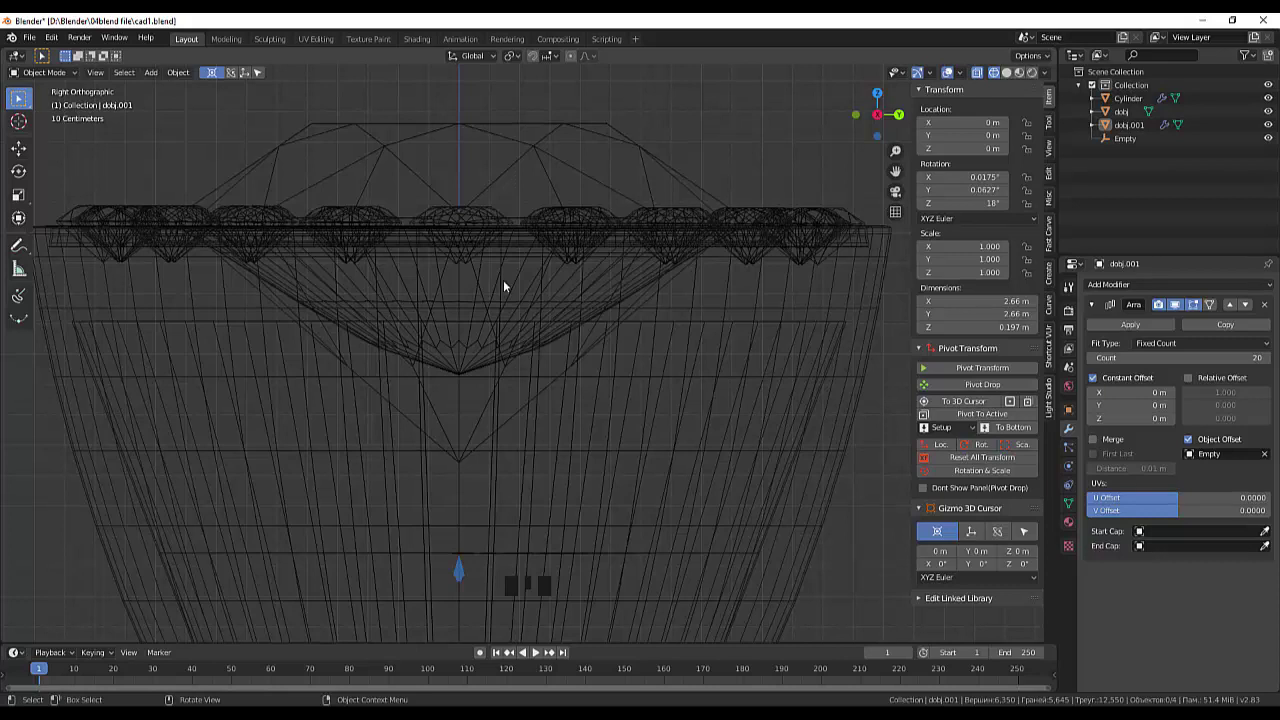
{"action": "key", "text": "shift+a"}
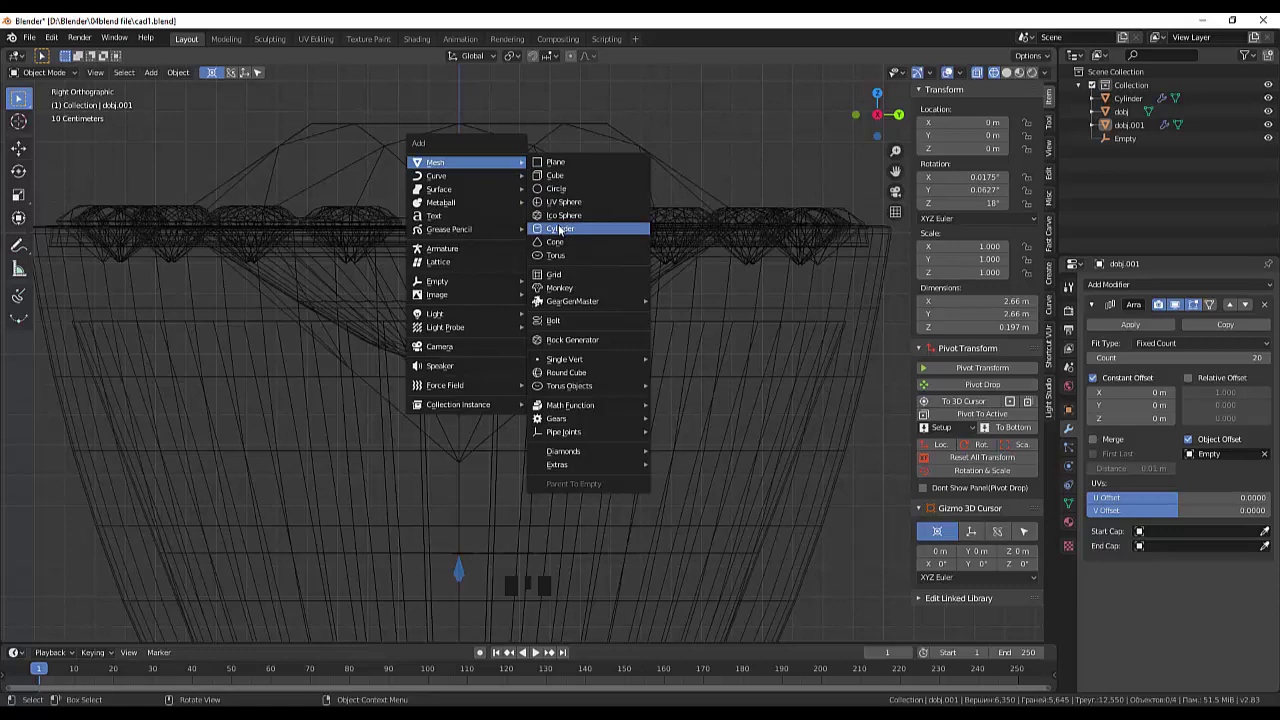
- Add a Cylinder mesh and scale it down to a small size
{"action": "scroll", "scroll_direction": "down", "scroll_amount": 3}
{"action": "key", "text": "e"}
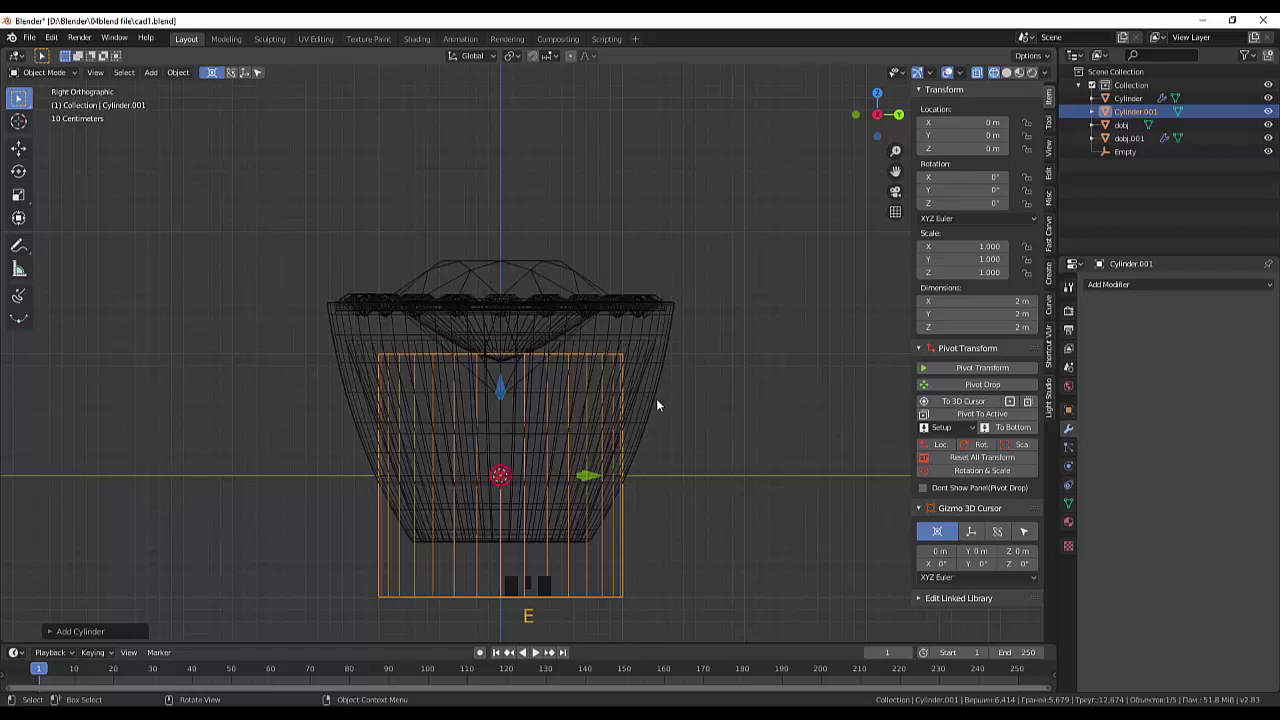
{"action": "key", "text": "s"}
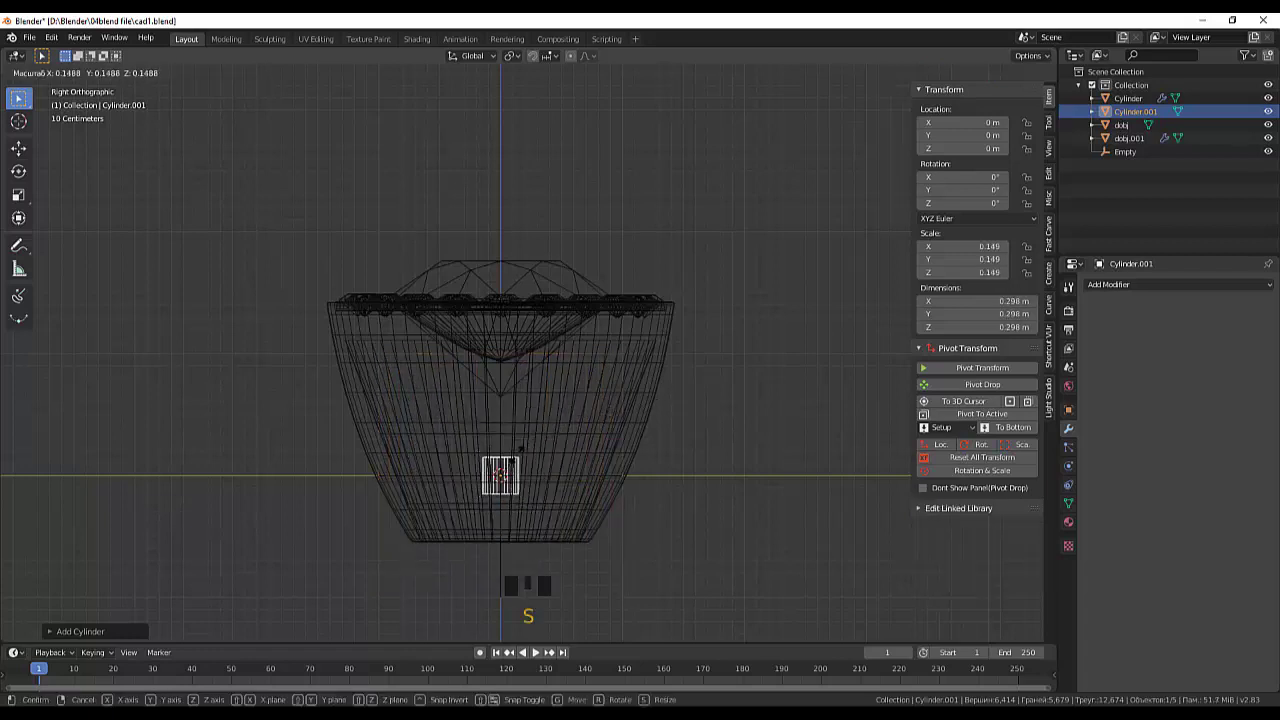
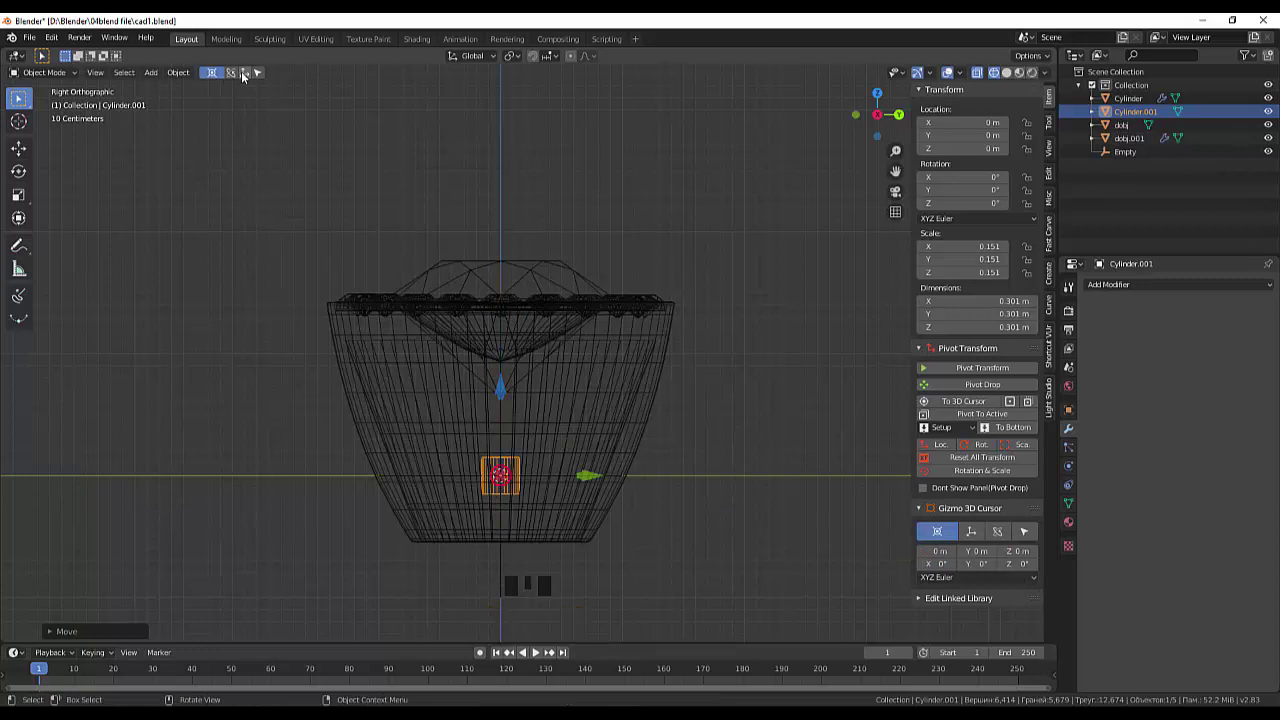
{"action": "left_click", "coordinate": [245, 76]}
{"action": "left_click", "coordinate": [221, 77]}
{"action": "scroll", "scroll_direction": "up", "scroll_amount": 3}
{"action": "left_click", "coordinate": [520, 495]}
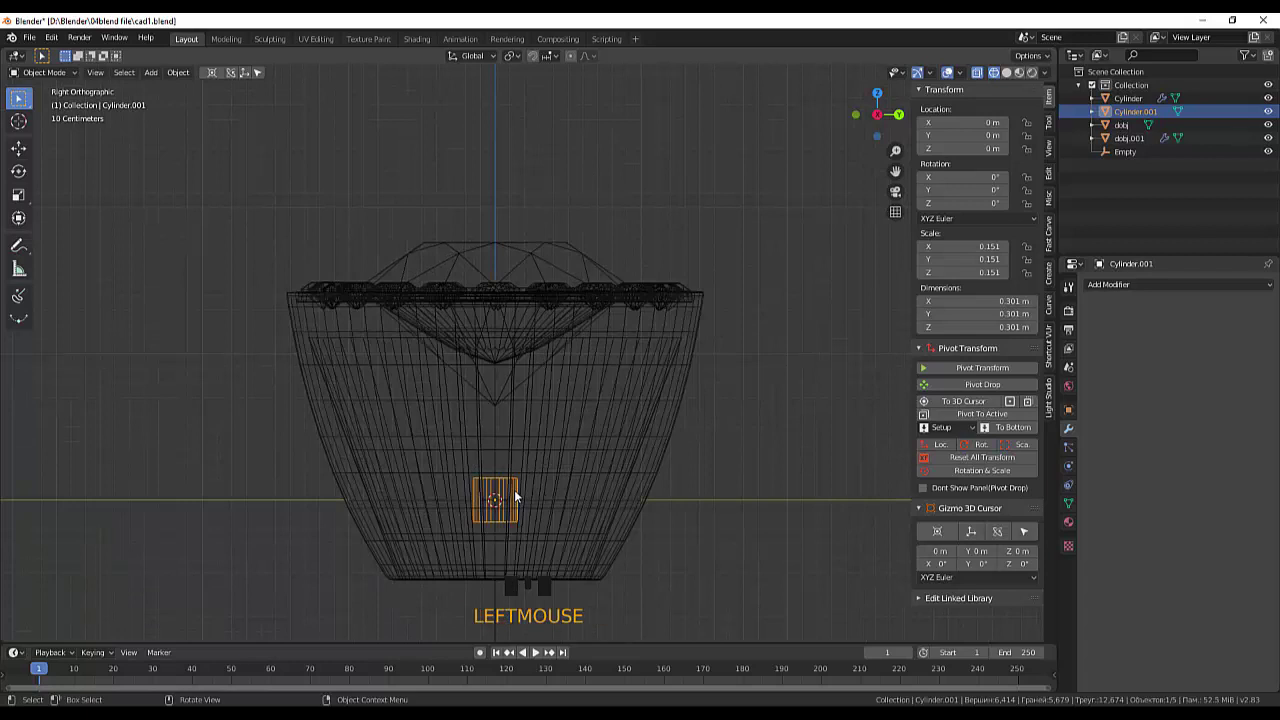
- Raise the cylinder along Z to just under the gem and flatten it vertically
{"action": "key", "text": "g"}
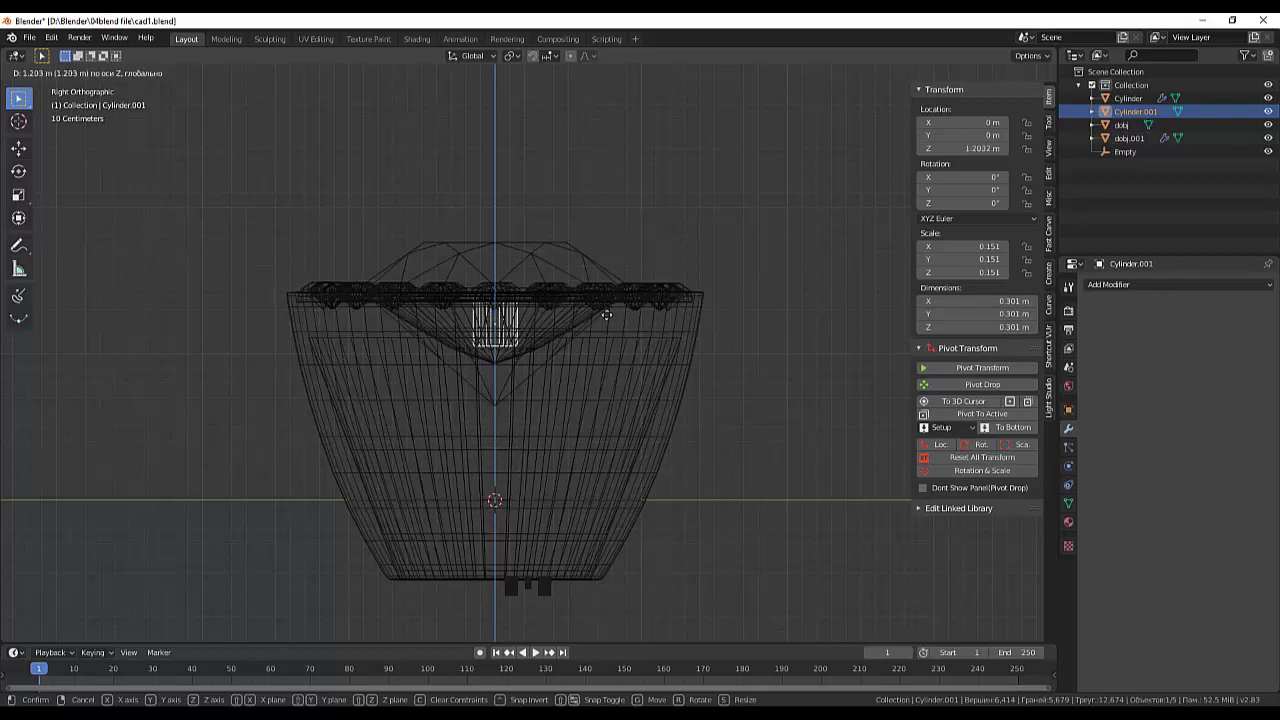
{"action": "scroll", "scroll_direction": "up", "scroll_amount": 3}
{"action": "left_click_drag", "start_coordinate": [604, 320], "coordinate": [602, 340]}
{"action": "key", "text": "KP_3"}
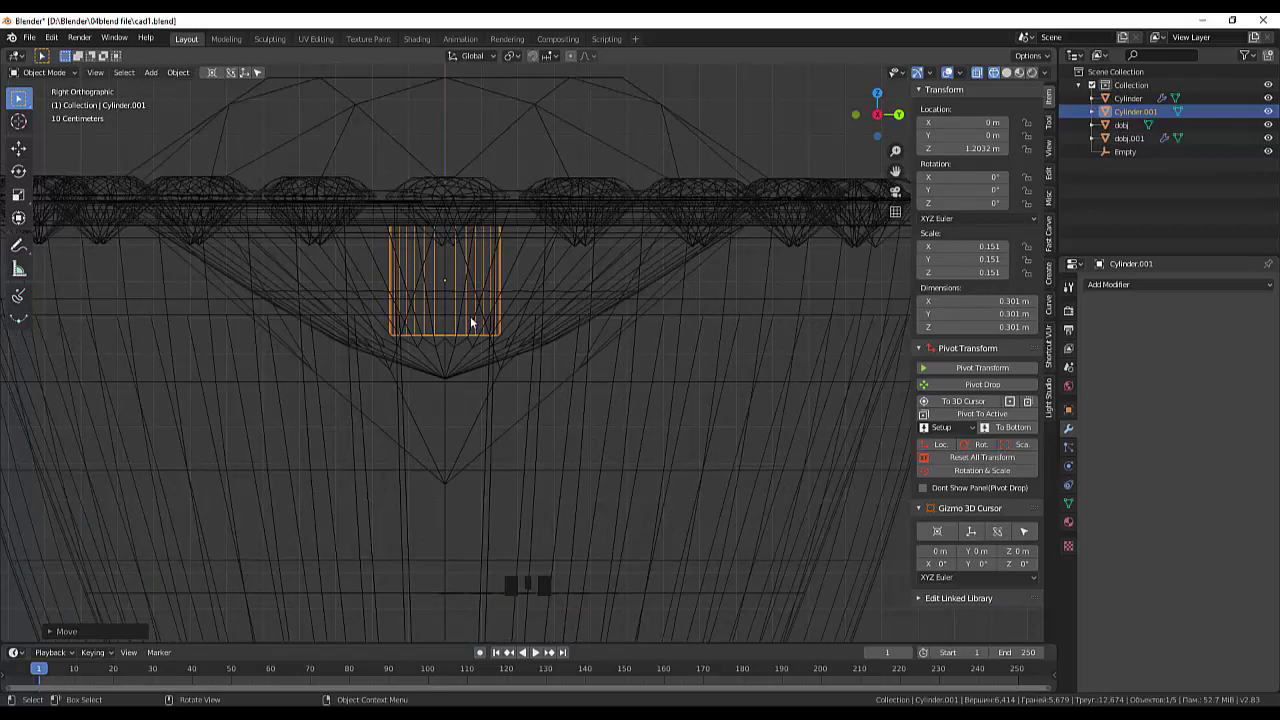
{"action": "key", "text": "g"}
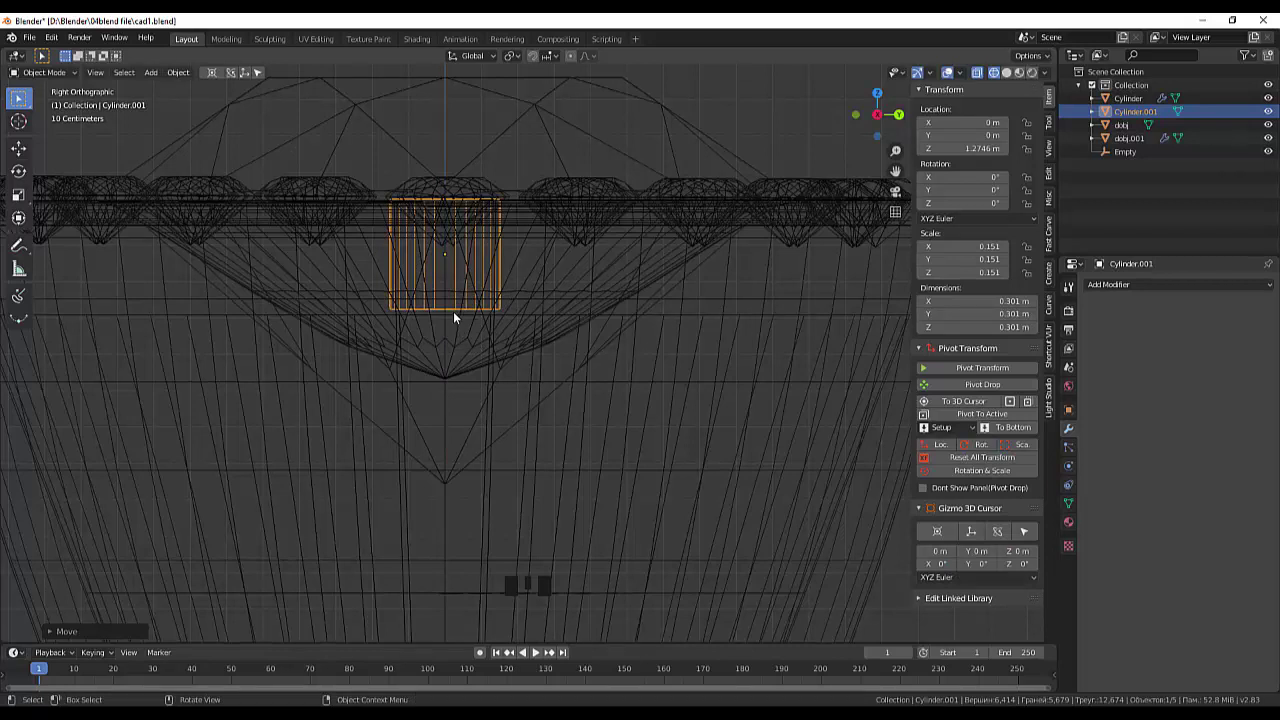
{"action": "key", "text": "s"}
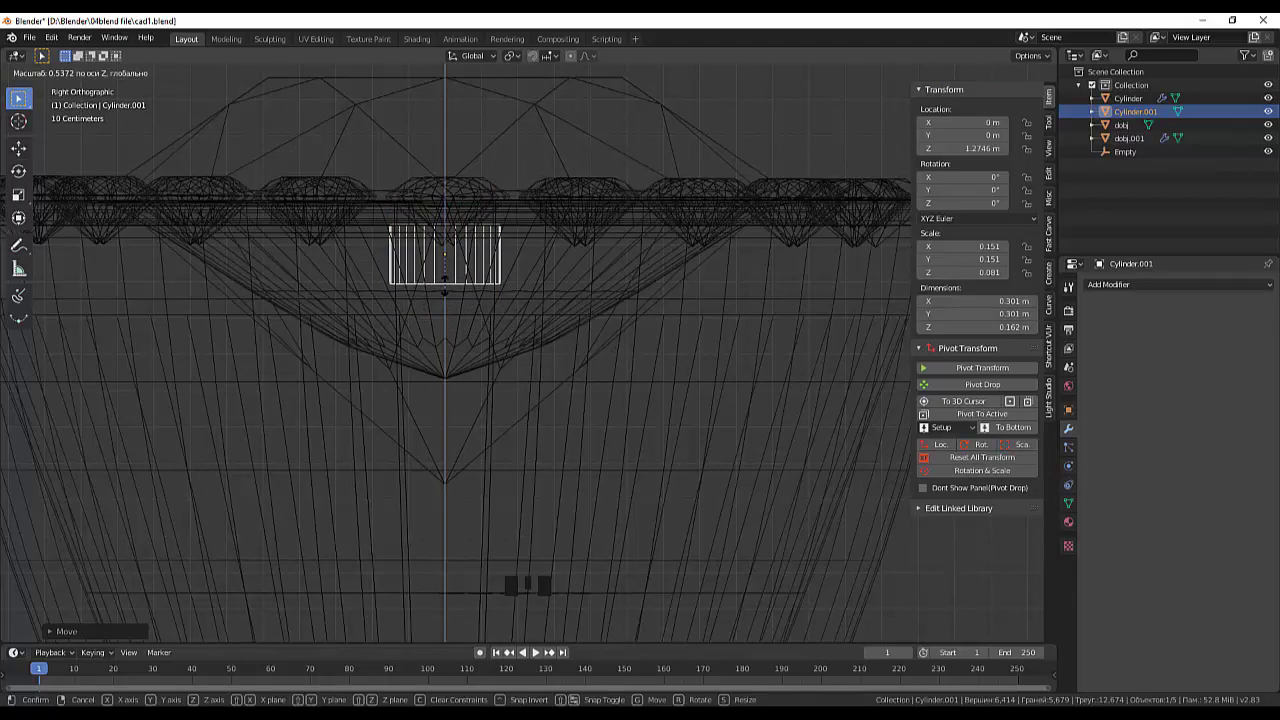
- Reselect Cylinder.001 and enter Edit Mode to reshape it
{"action": "scroll", "scroll_direction": "up", "scroll_amount": 3}
{"action": "scroll", "scroll_direction": "down", "scroll_amount": 3}
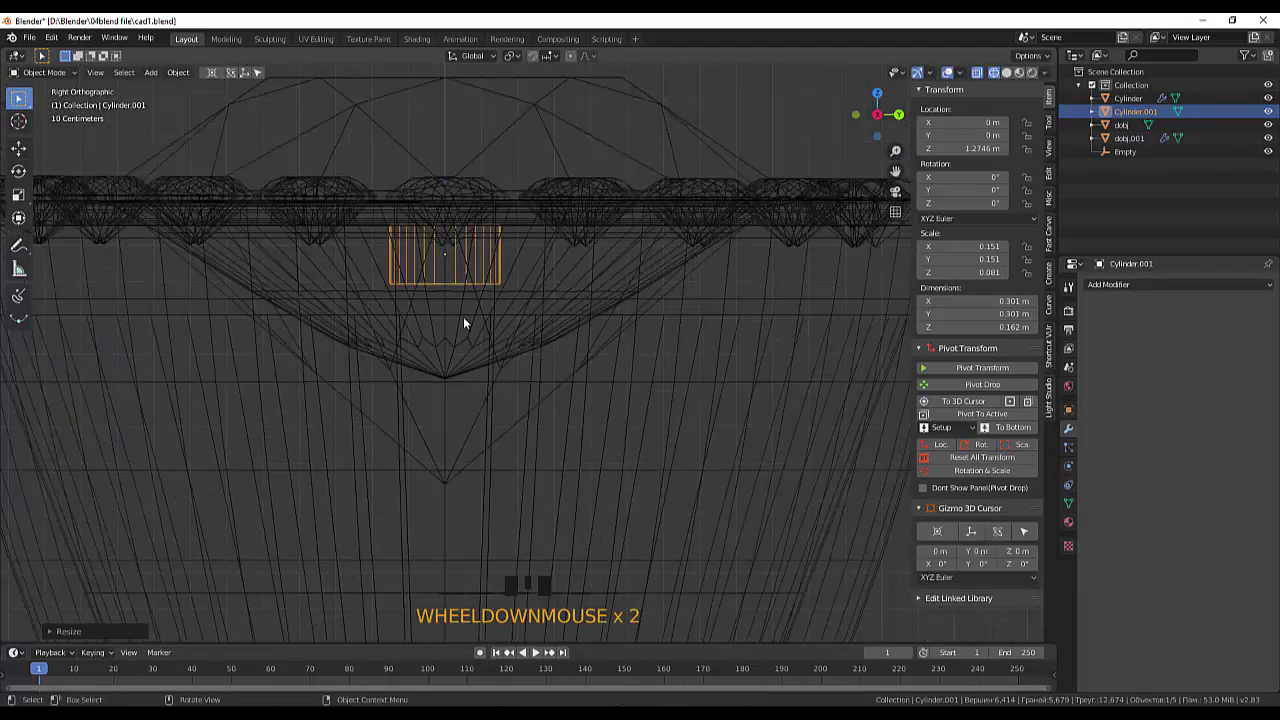
{"action": "left_click", "coordinate": [470, 278]}
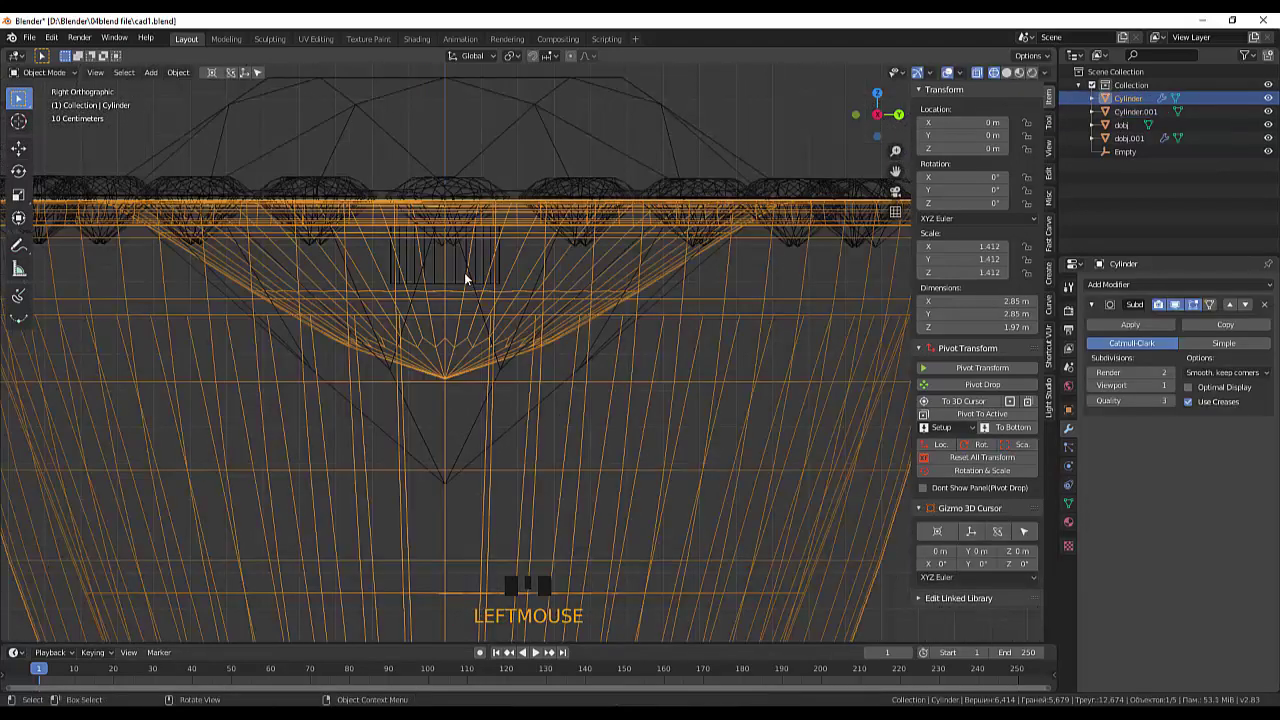
{"action": "scroll", "scroll_direction": "down", "scroll_amount": 3}
{"action": "scroll", "scroll_direction": "up", "scroll_amount": 3}
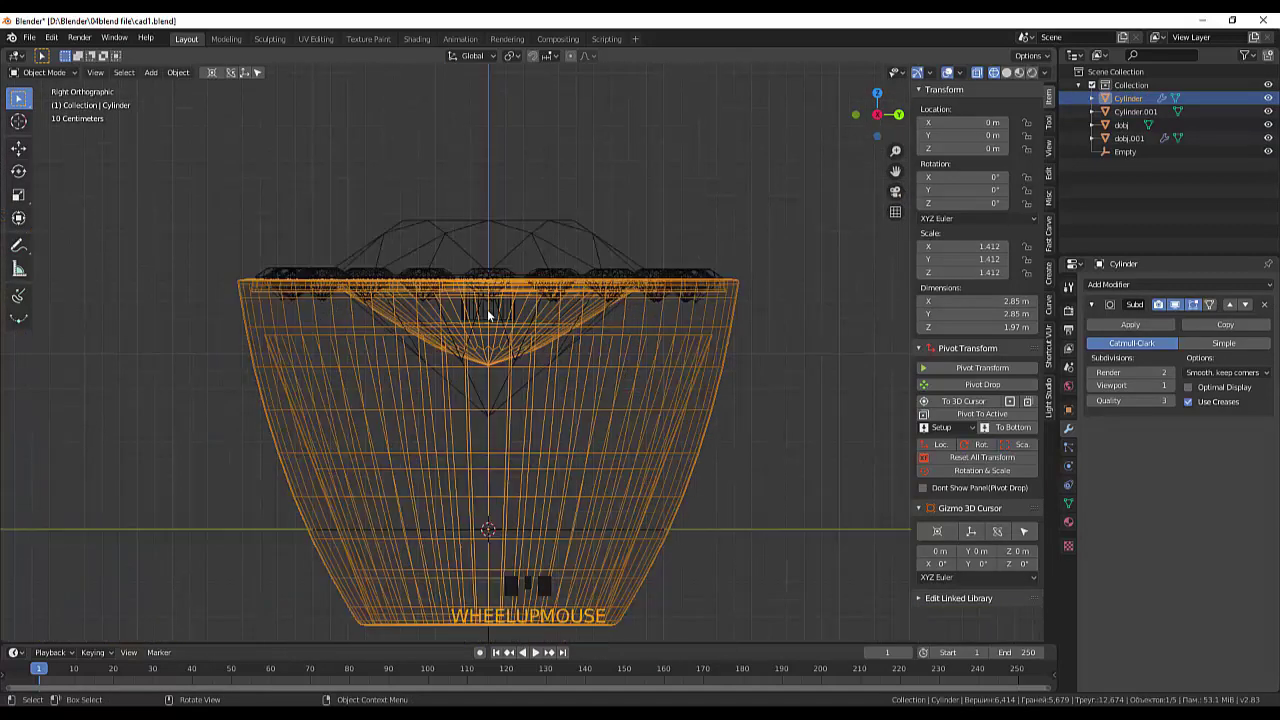
{"action": "left_click", "coordinate": [498, 316]}
{"action": "scroll", "scroll_direction": "up", "scroll_amount": 3}
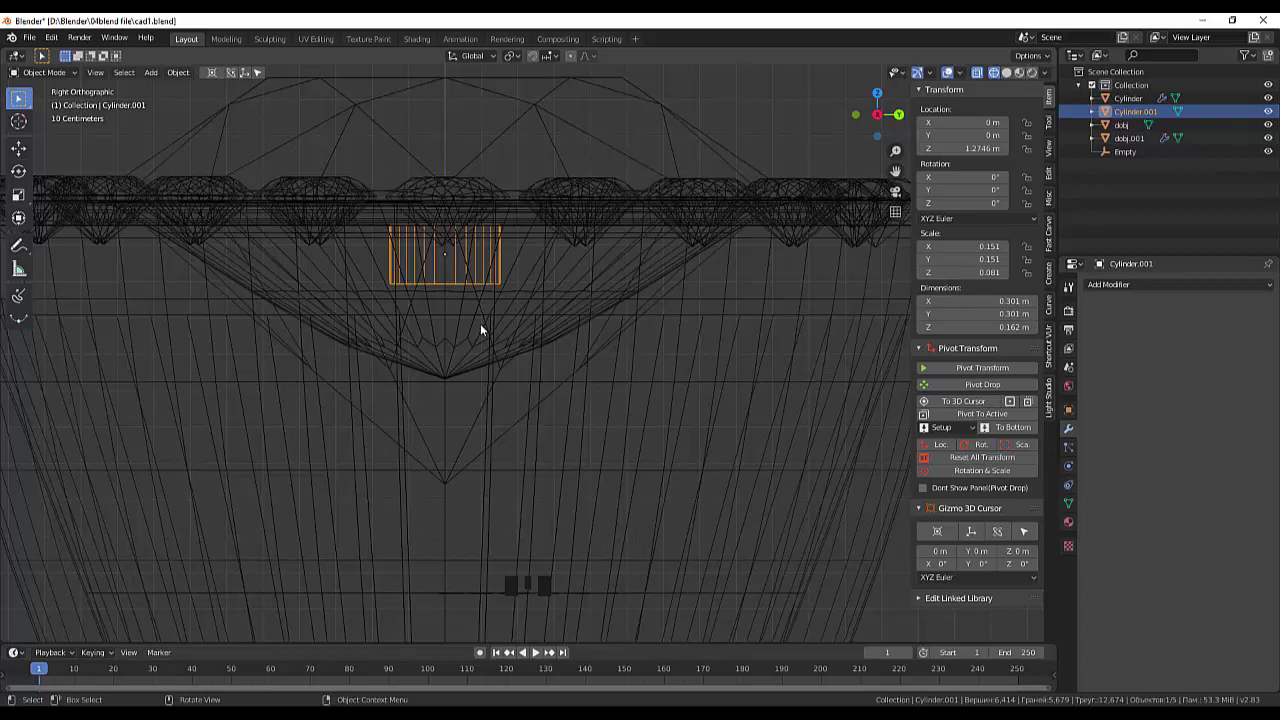
{"action": "left_click", "coordinate": [486, 288]}
{"action": "left_click", "coordinate": [490, 276]}
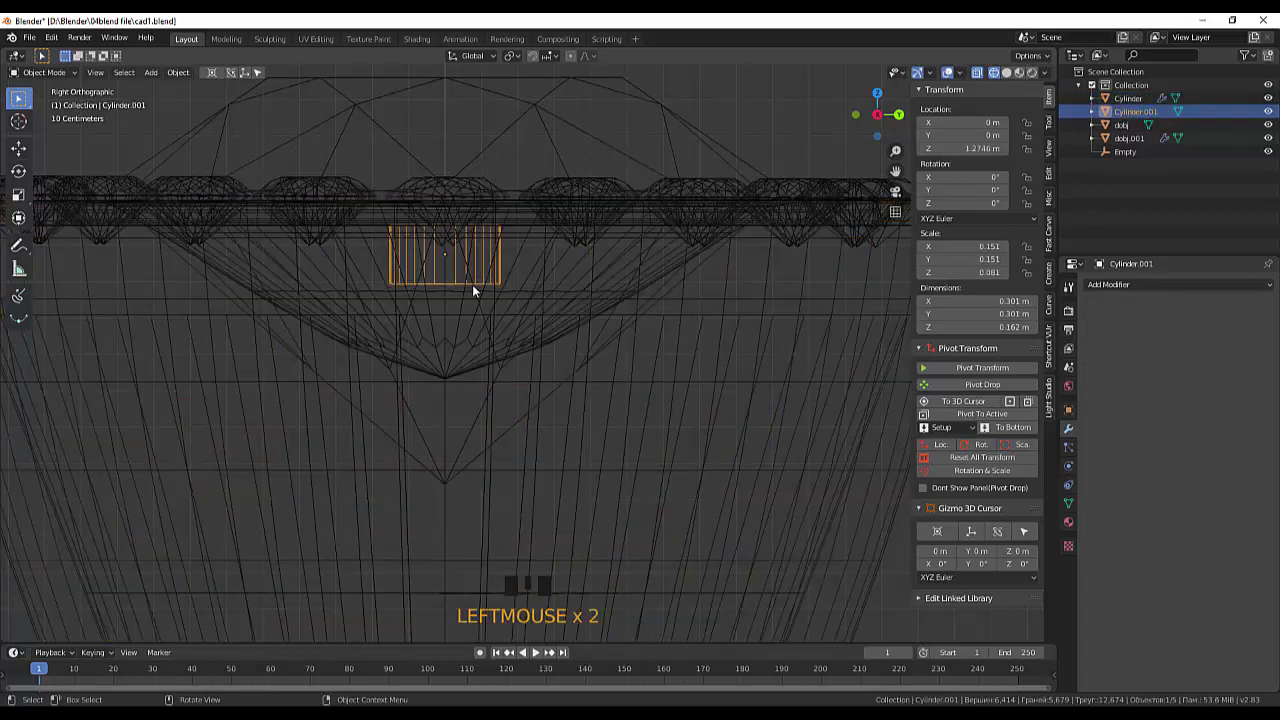
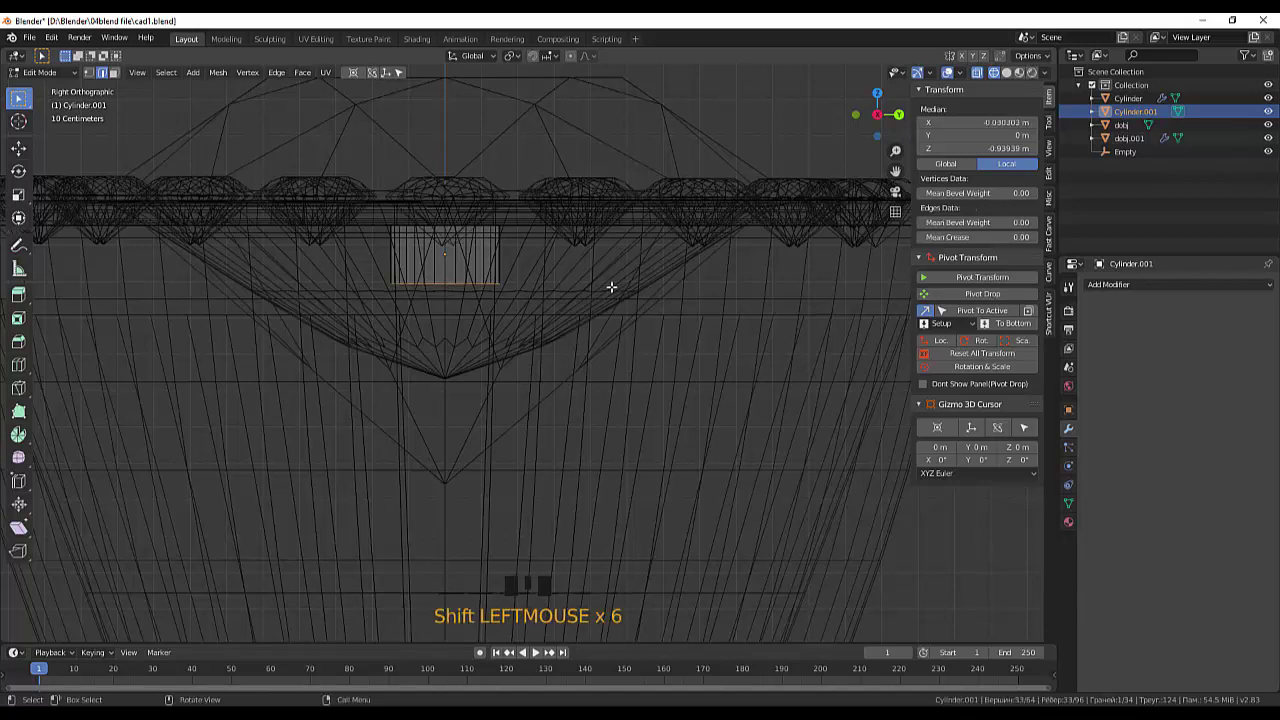
- Scale the cylinder's bottom face down to a tiny circle, tapering it into a cone
{"action": "key", "text": "s"}
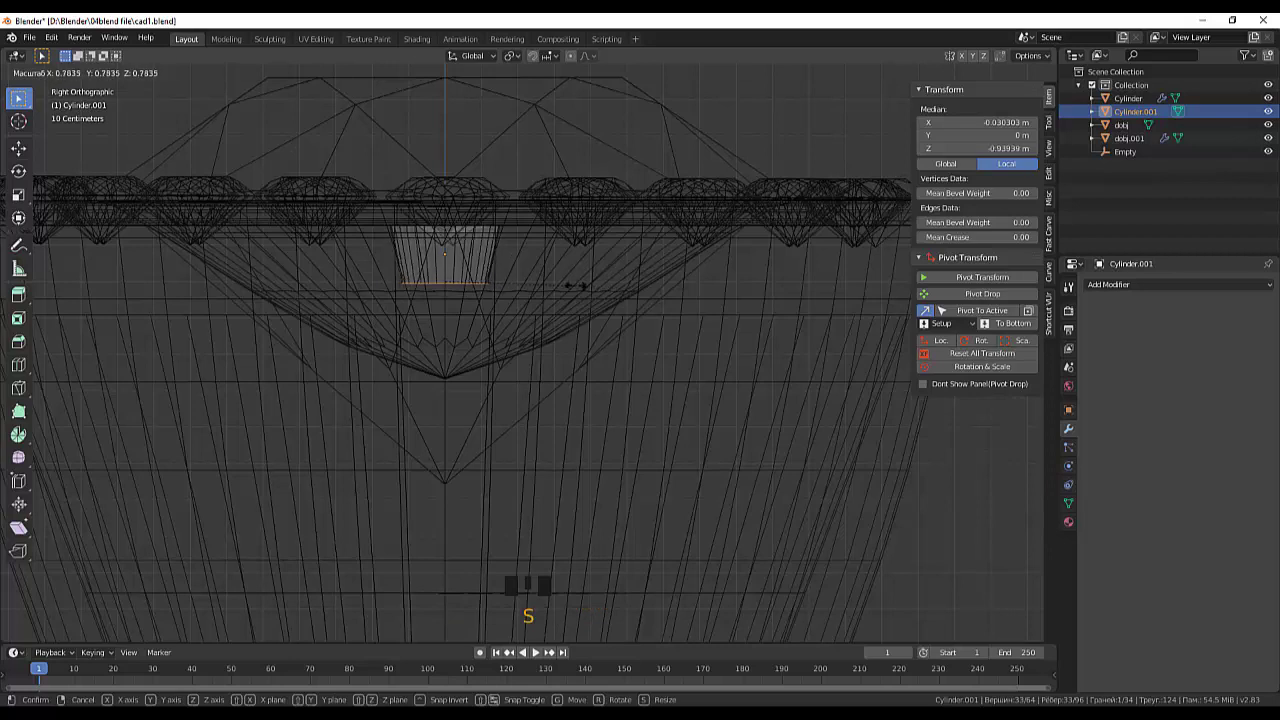
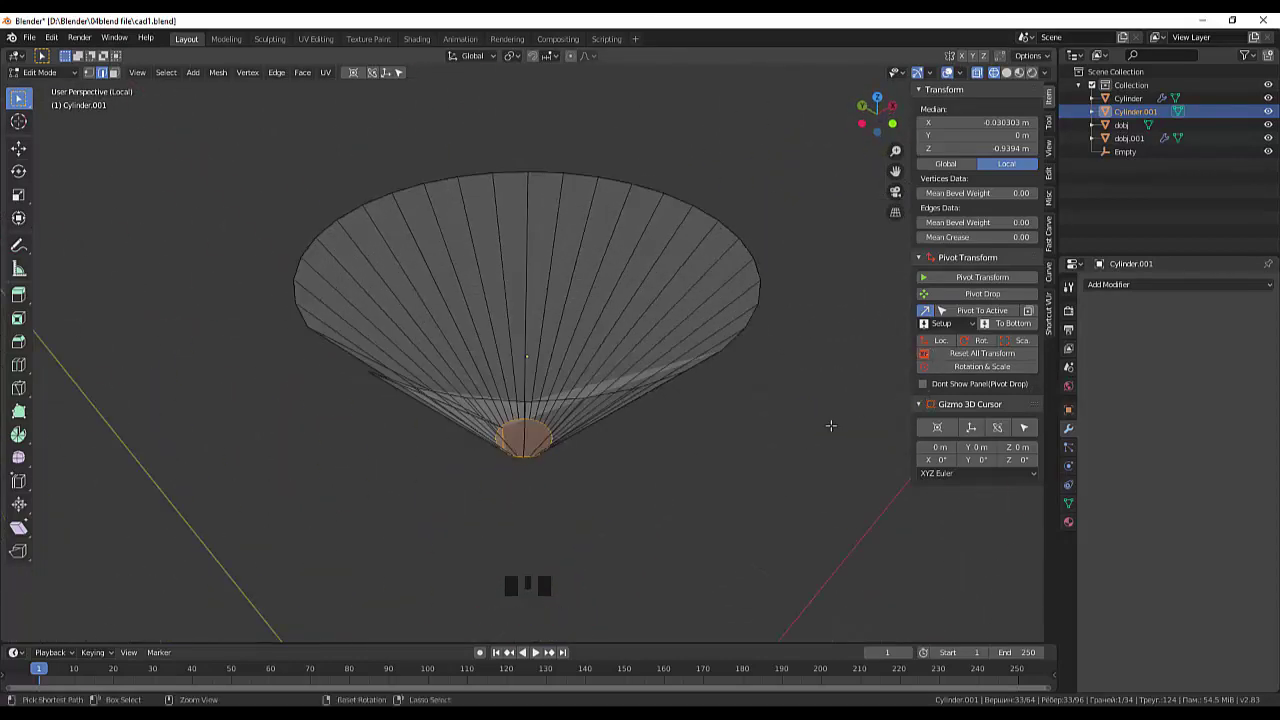
{"action": "key", "text": "ctrl+z"}
{"action": "key", "text": "ctrl+z"}
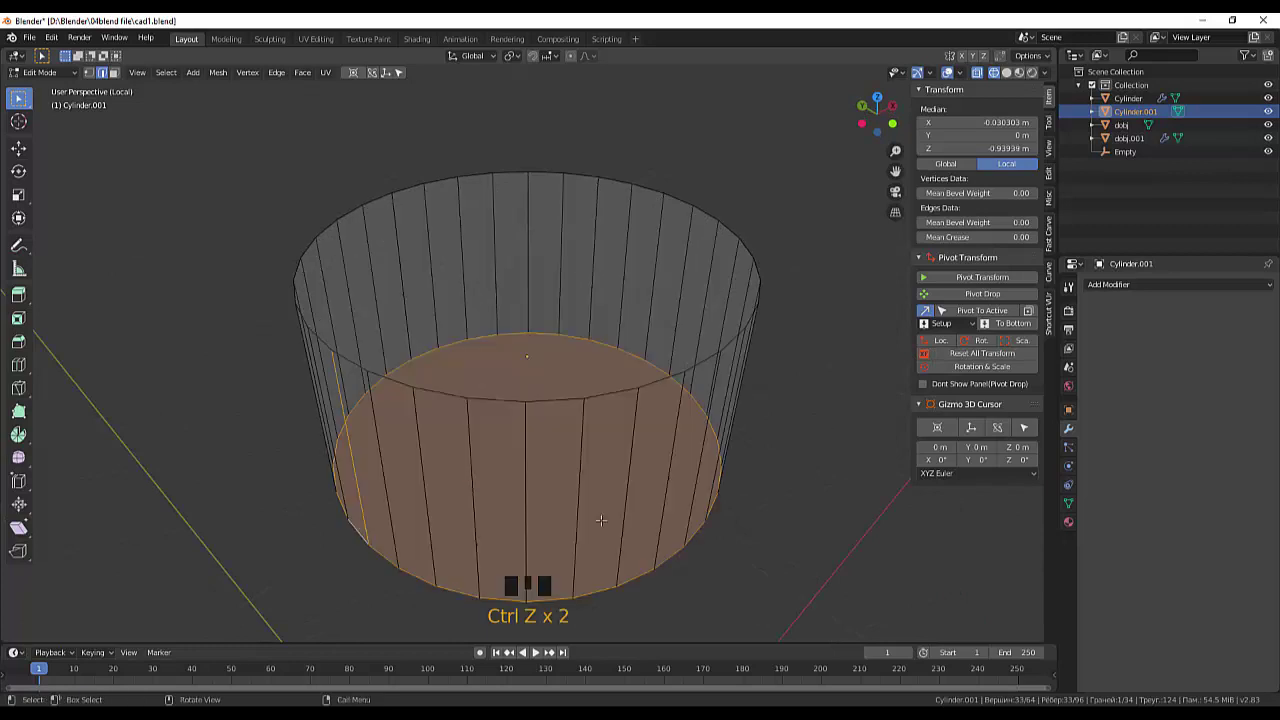
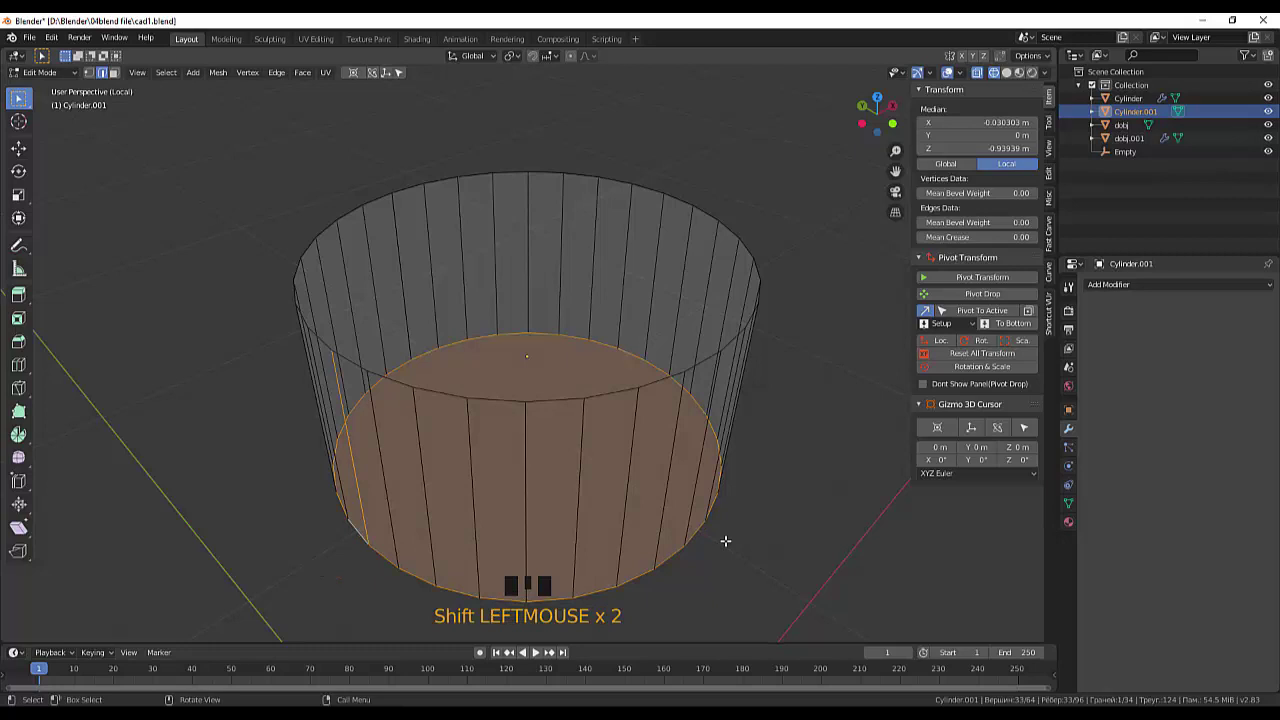
{"action": "key", "text": "s"}
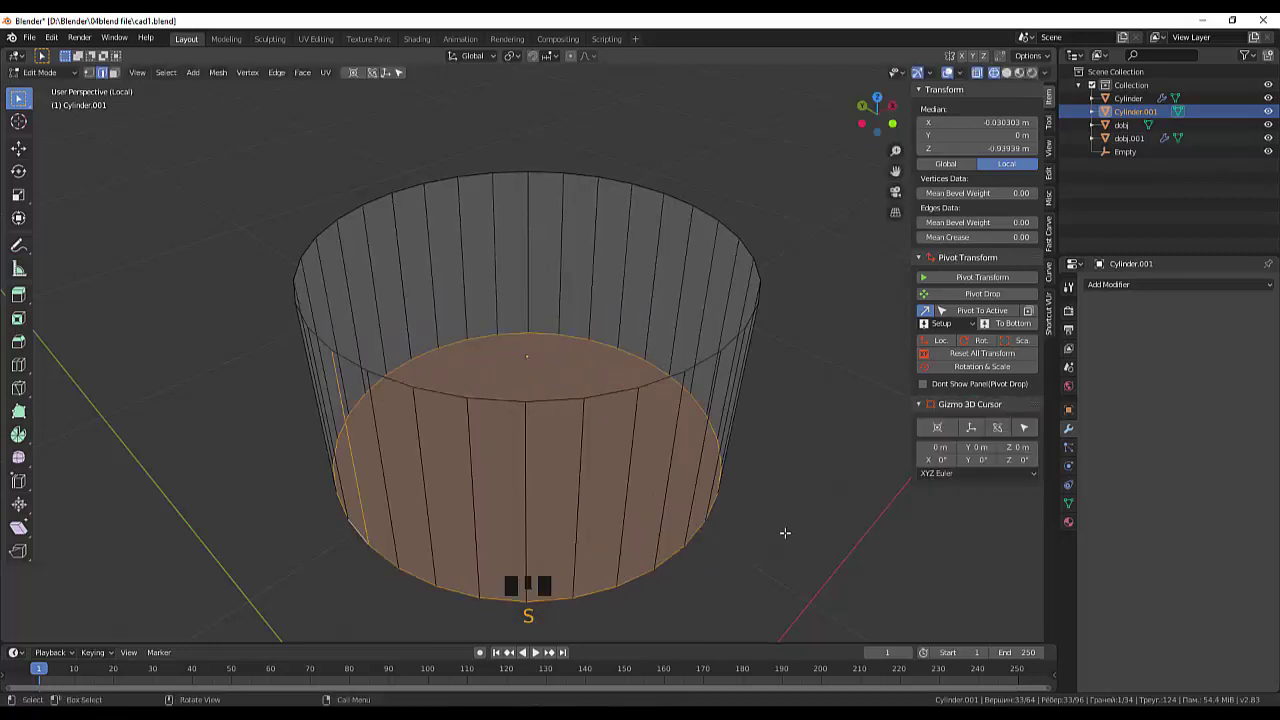
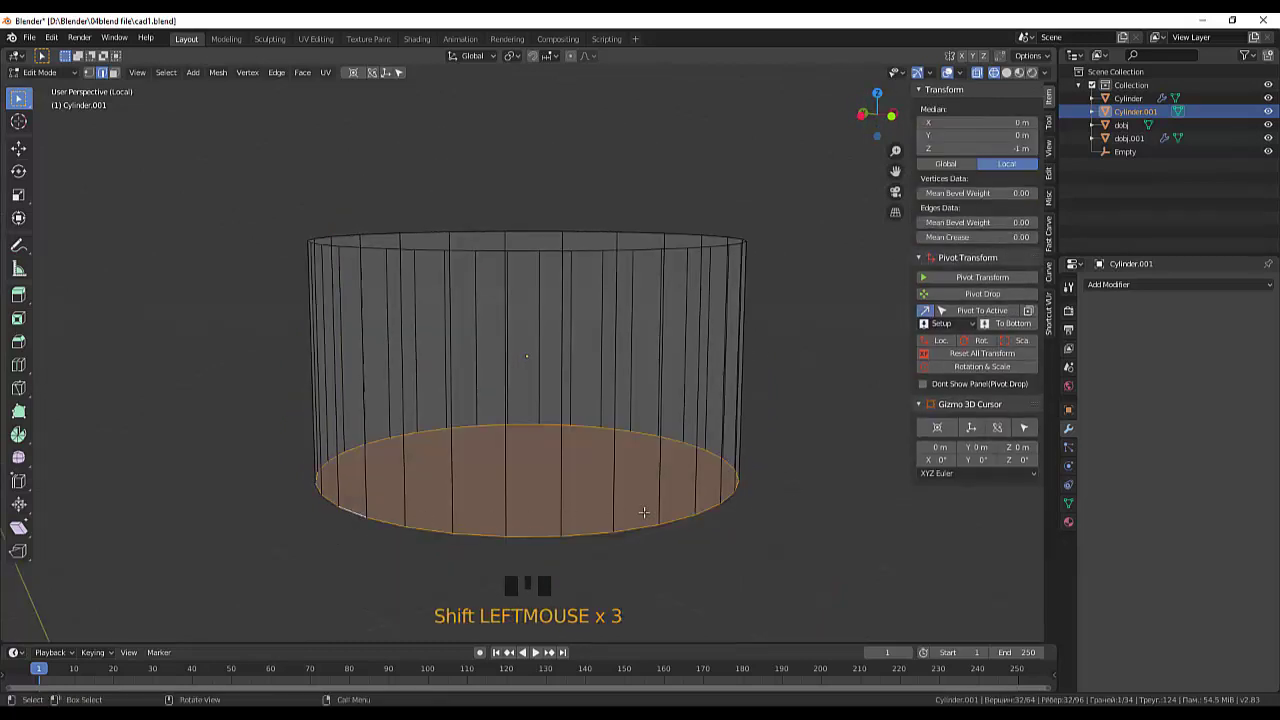
{"action": "key", "text": "s"}
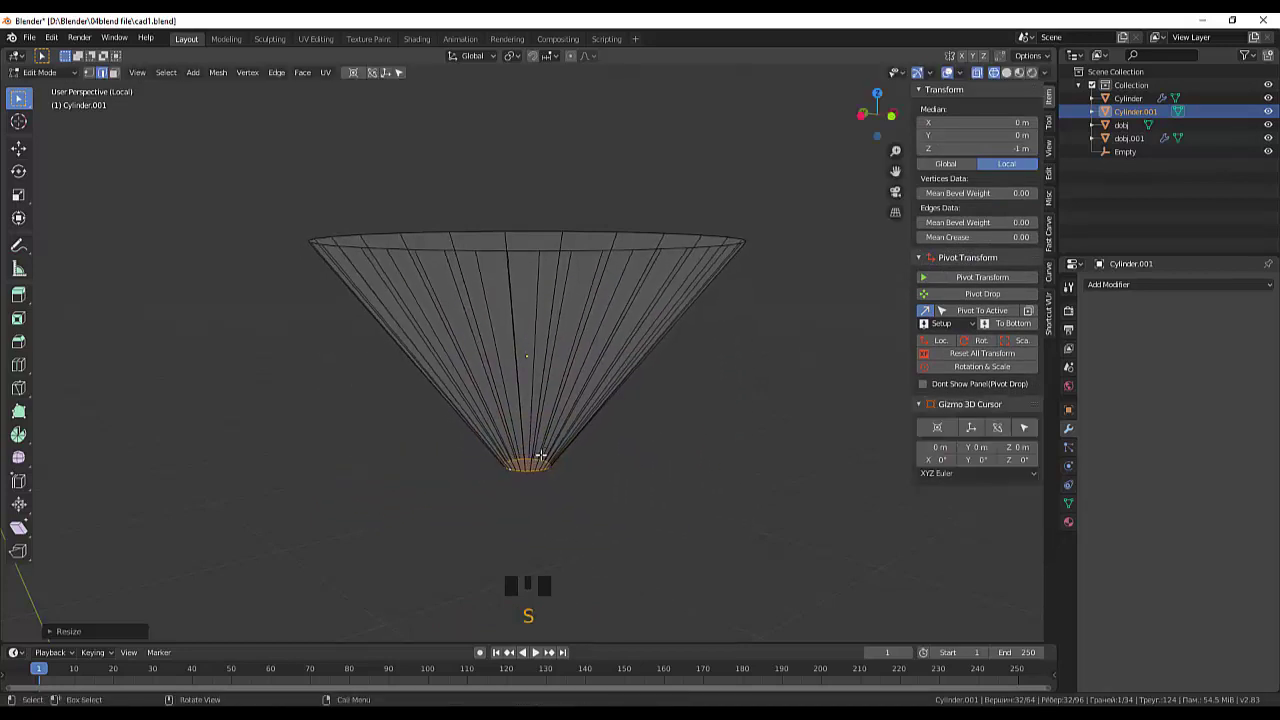
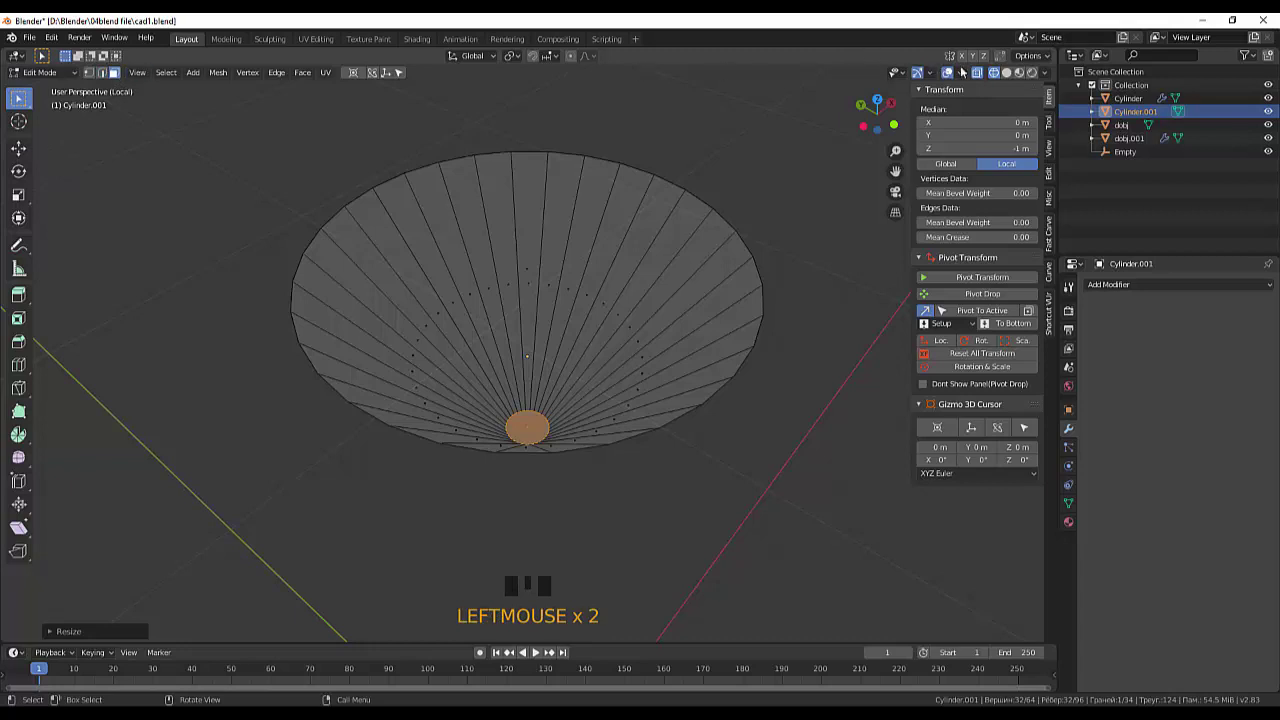
{"action": "left_click", "coordinate": [1008, 77]}
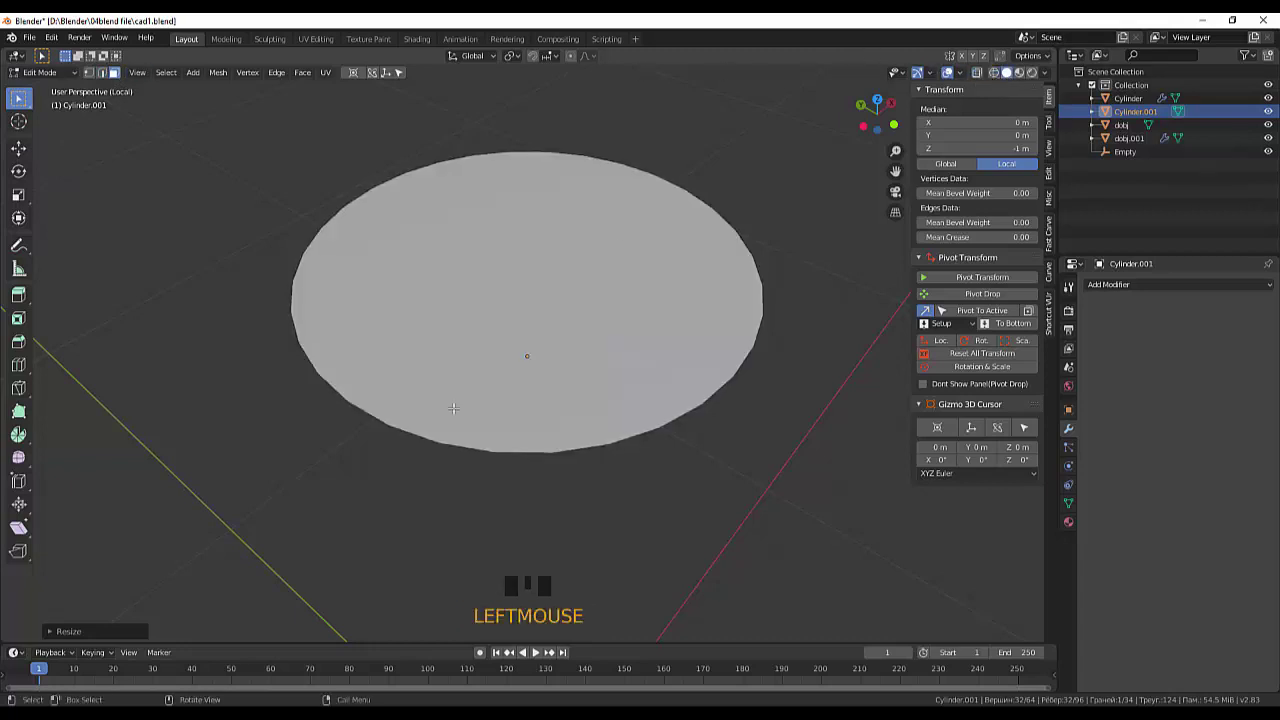
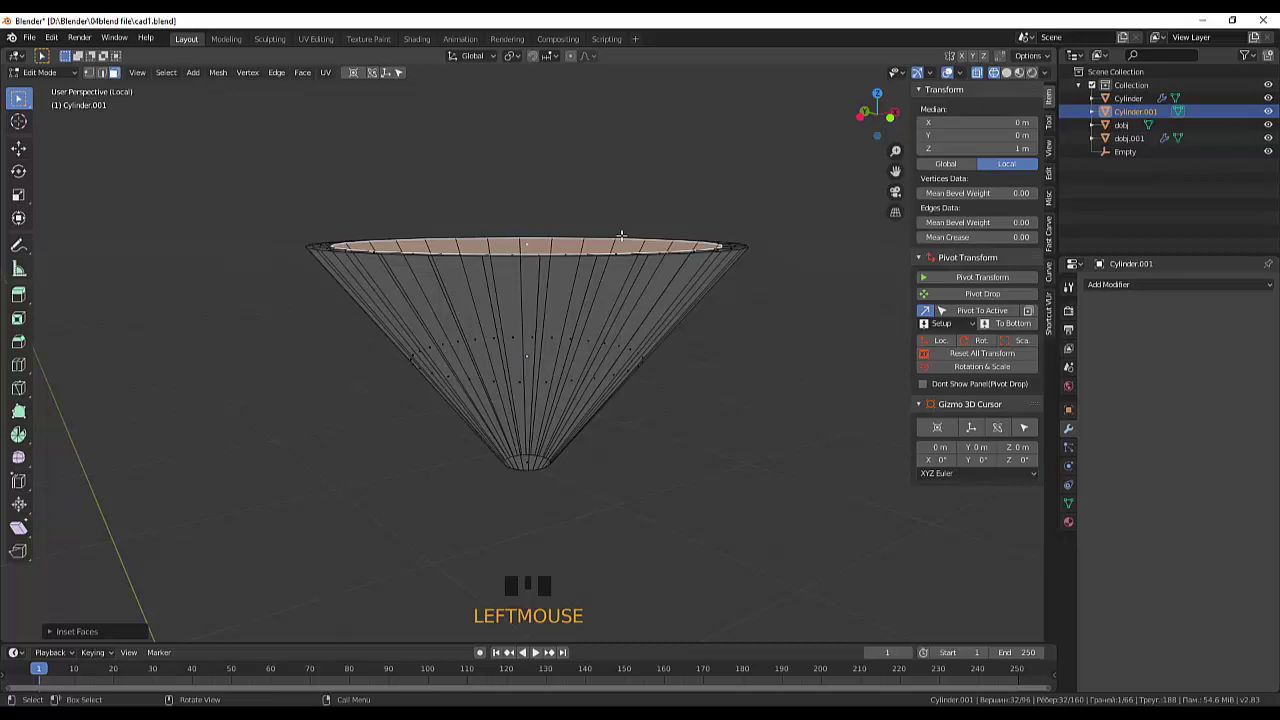
- Extrude the cone's bottom downward in side view and scale the new ring inward toward the tip
{"action": "key", "text": "KP_3"}
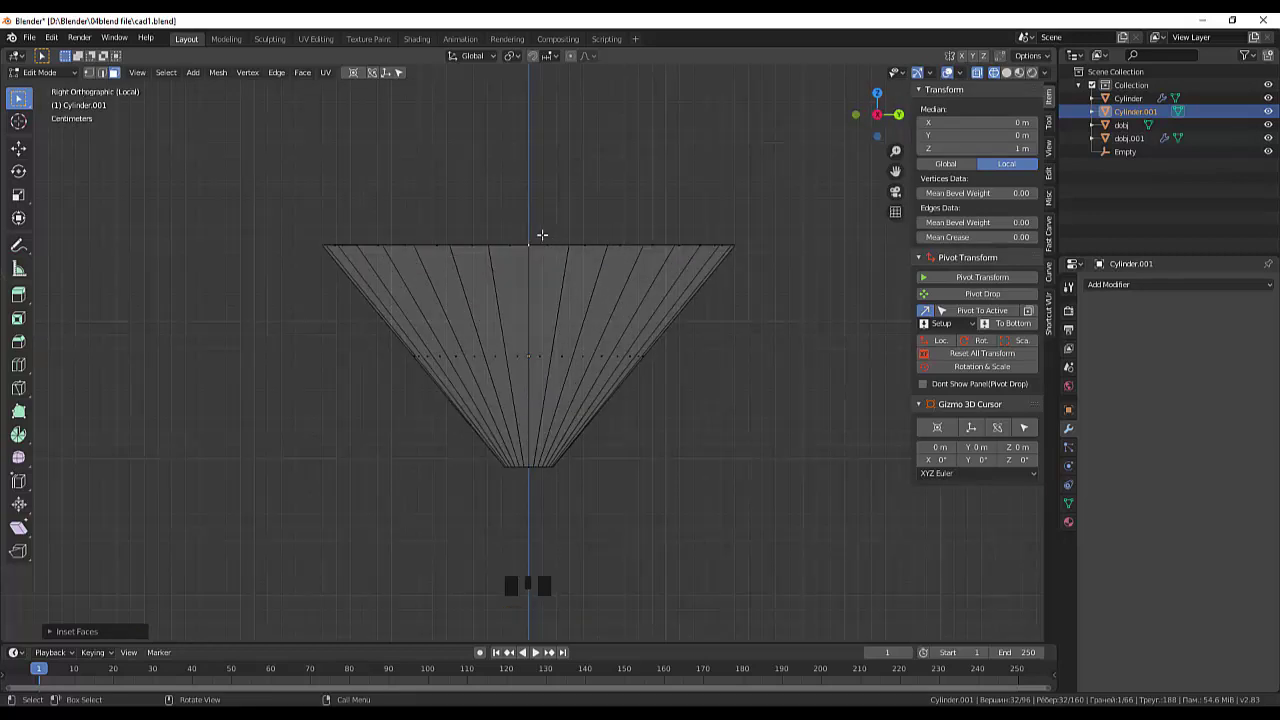
{"action": "key", "text": "e"}
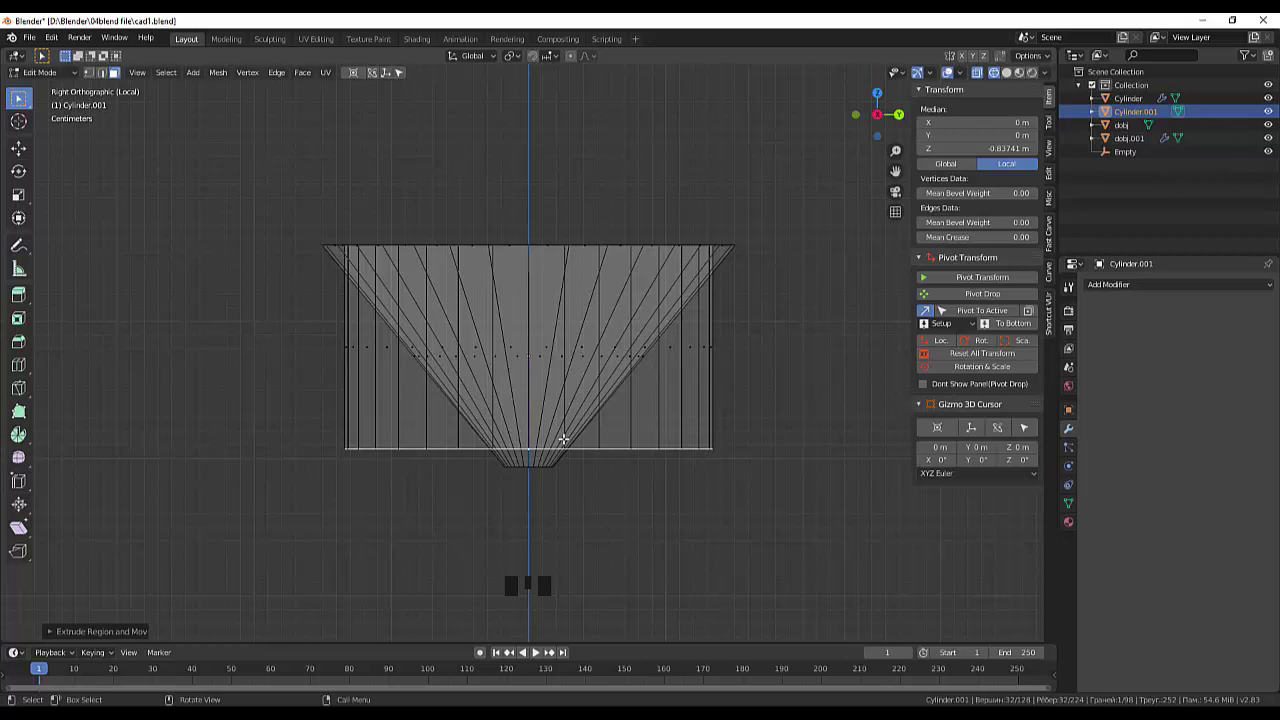
{"action": "key", "text": "s"}
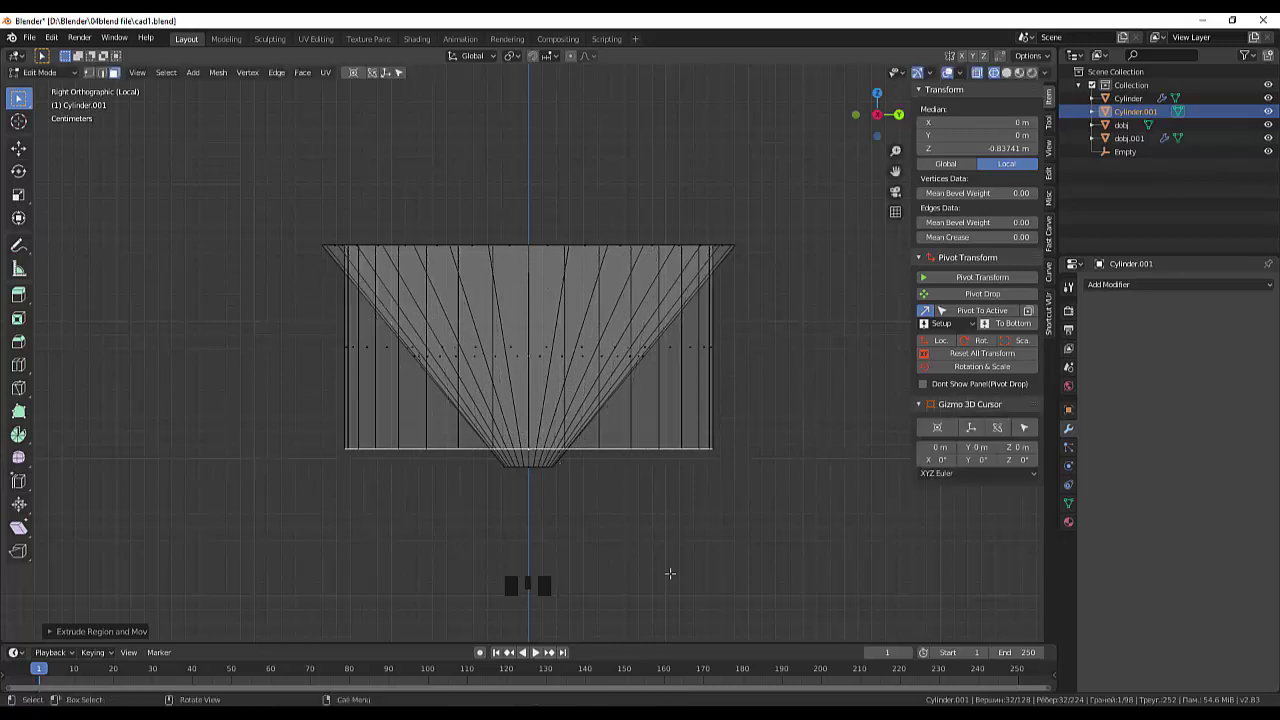
{"action": "key", "text": "s"}
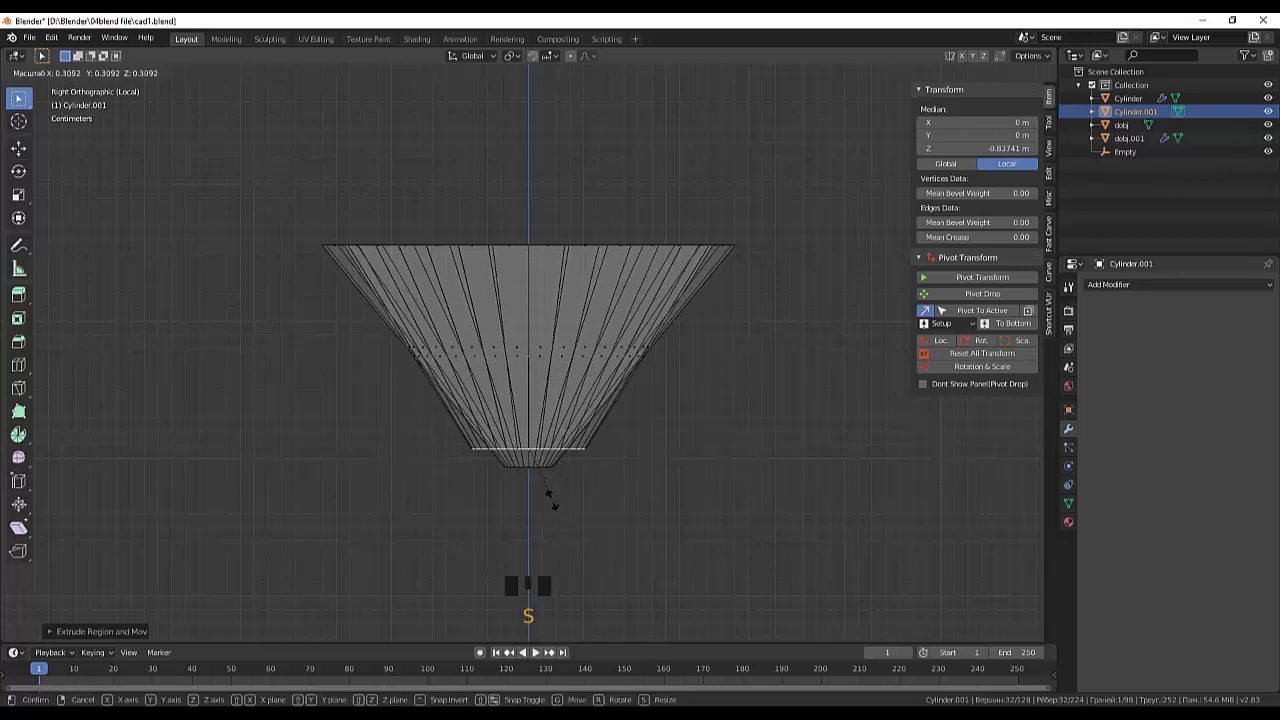
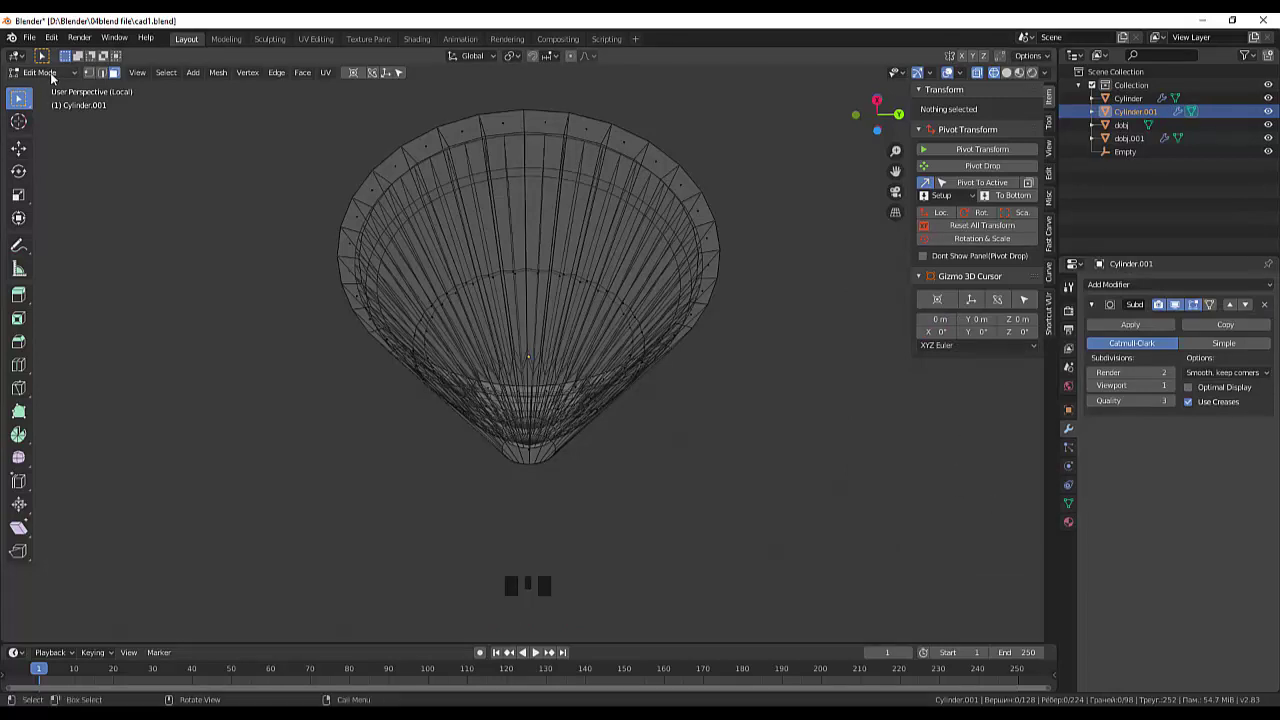
- Show the smoothed conical cup as a shaded solid and view it straight from the front
{"action": "left_click_drag", "start_coordinate": [54, 76], "coordinate": [980, 77]}
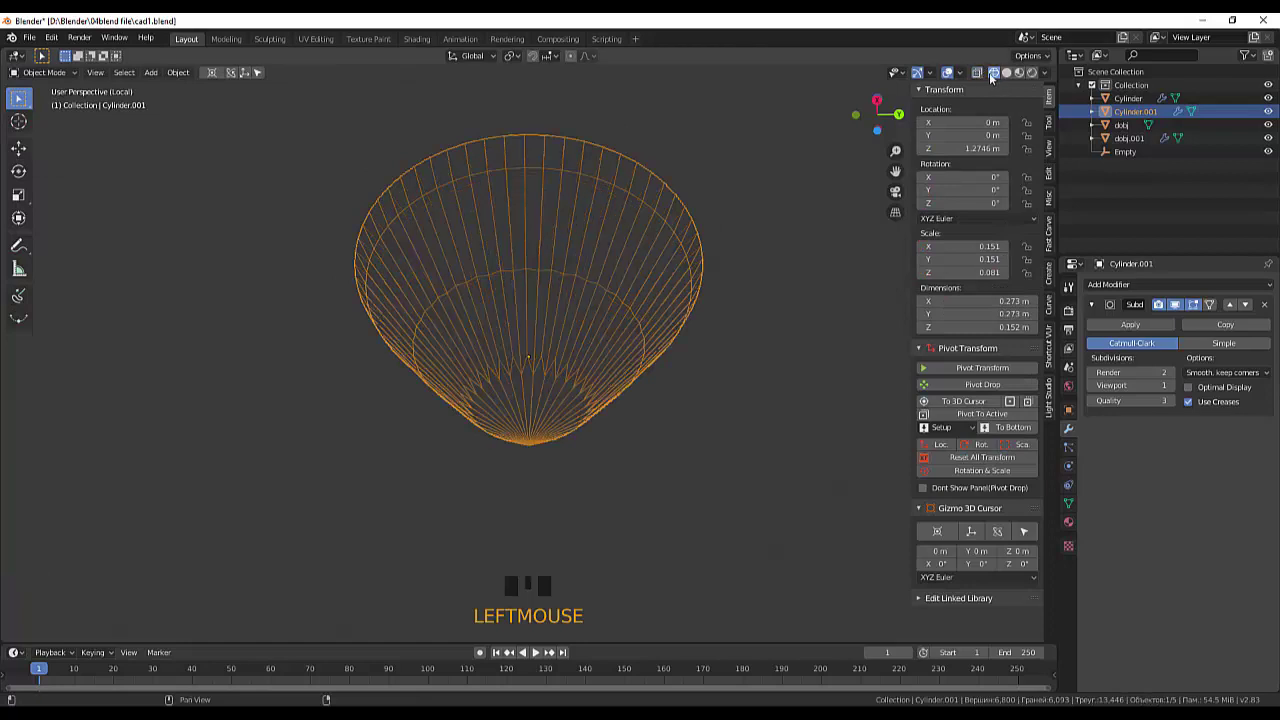
{"action": "left_click", "coordinate": [1015, 81]}
{"action": "left_click_drag", "start_coordinate": [756, 238], "coordinate": [738, 342]}
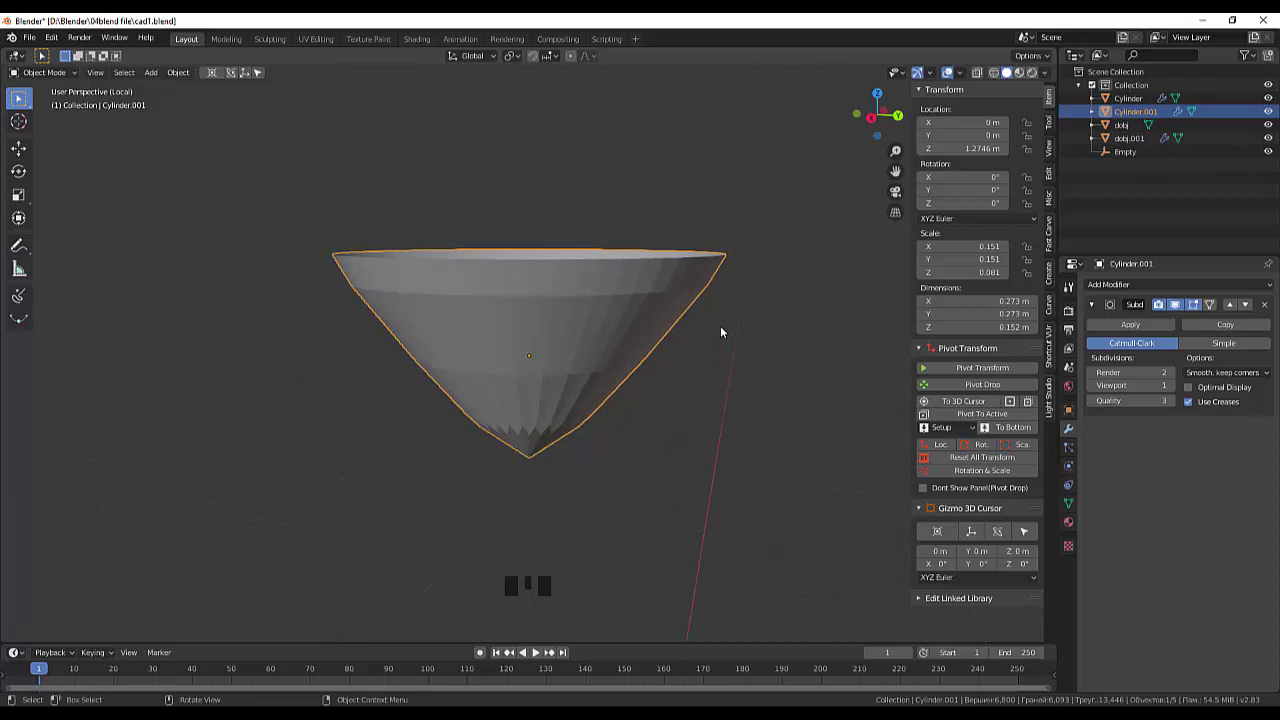
{"action": "key", "text": "KP_1"}
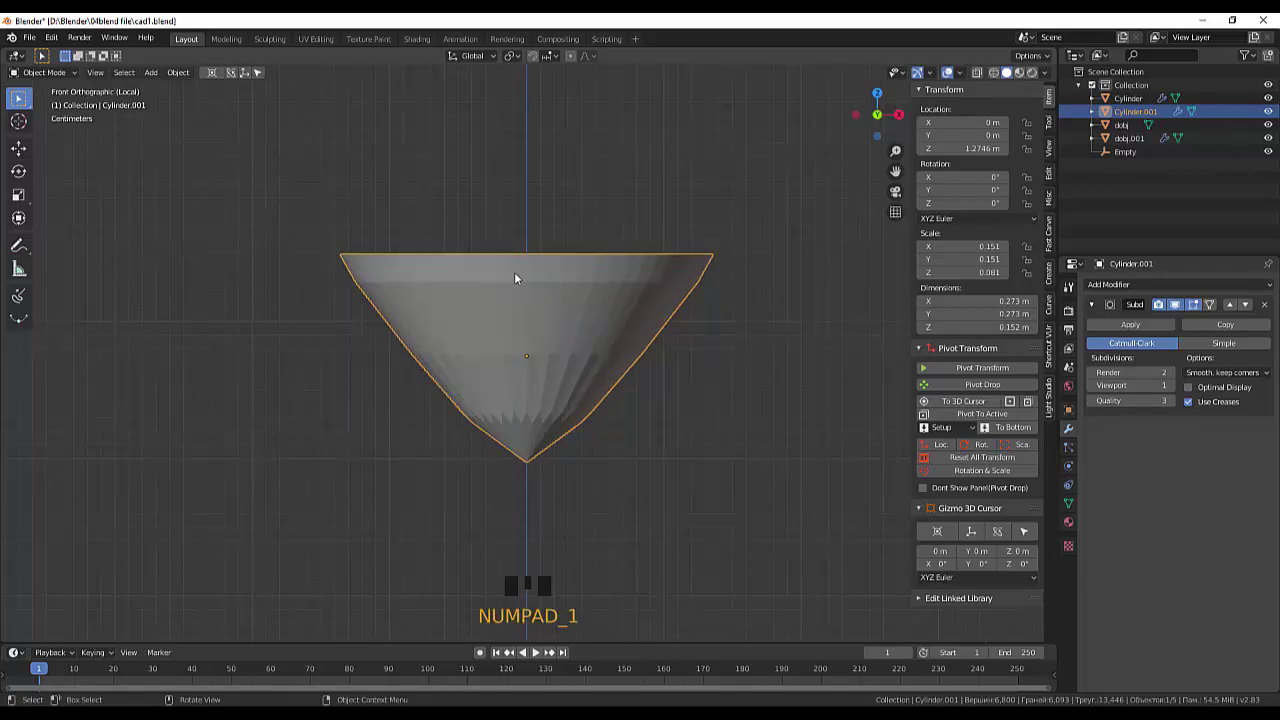
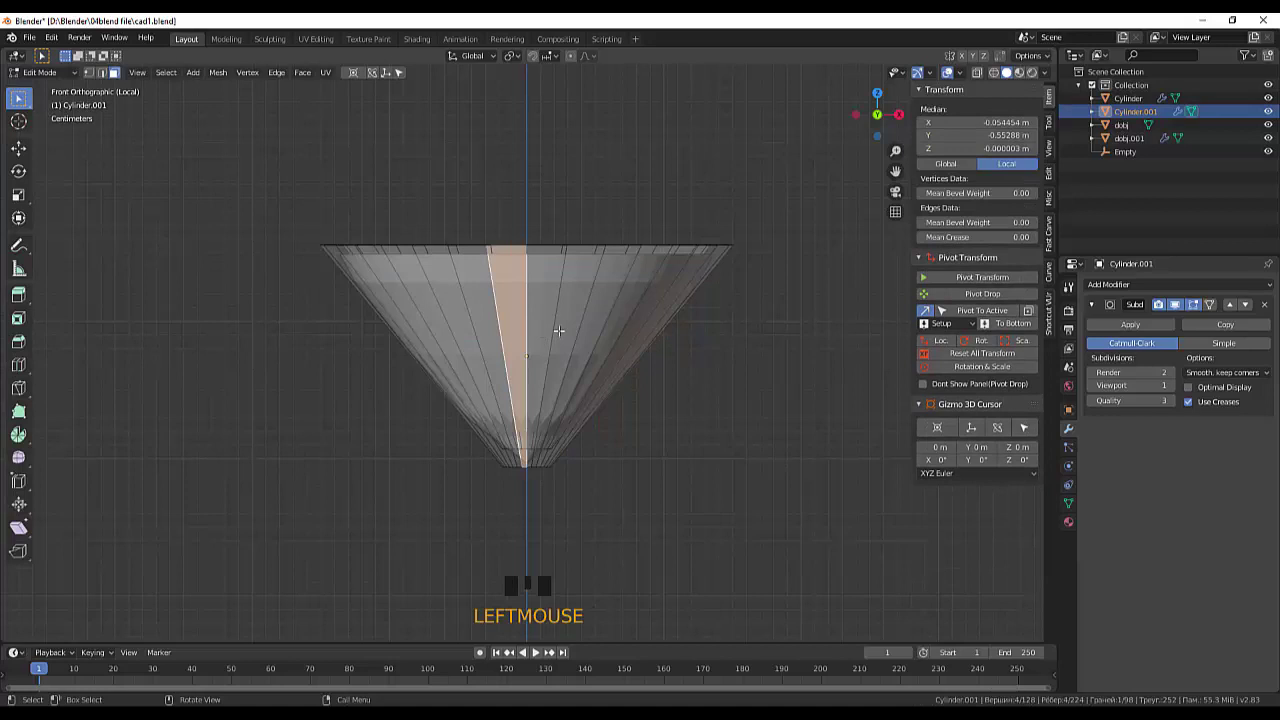
- Add a horizontal edge loop around the cup's outer surface and slide it toward the tip
{"action": "key", "text": "ctrl+r"}
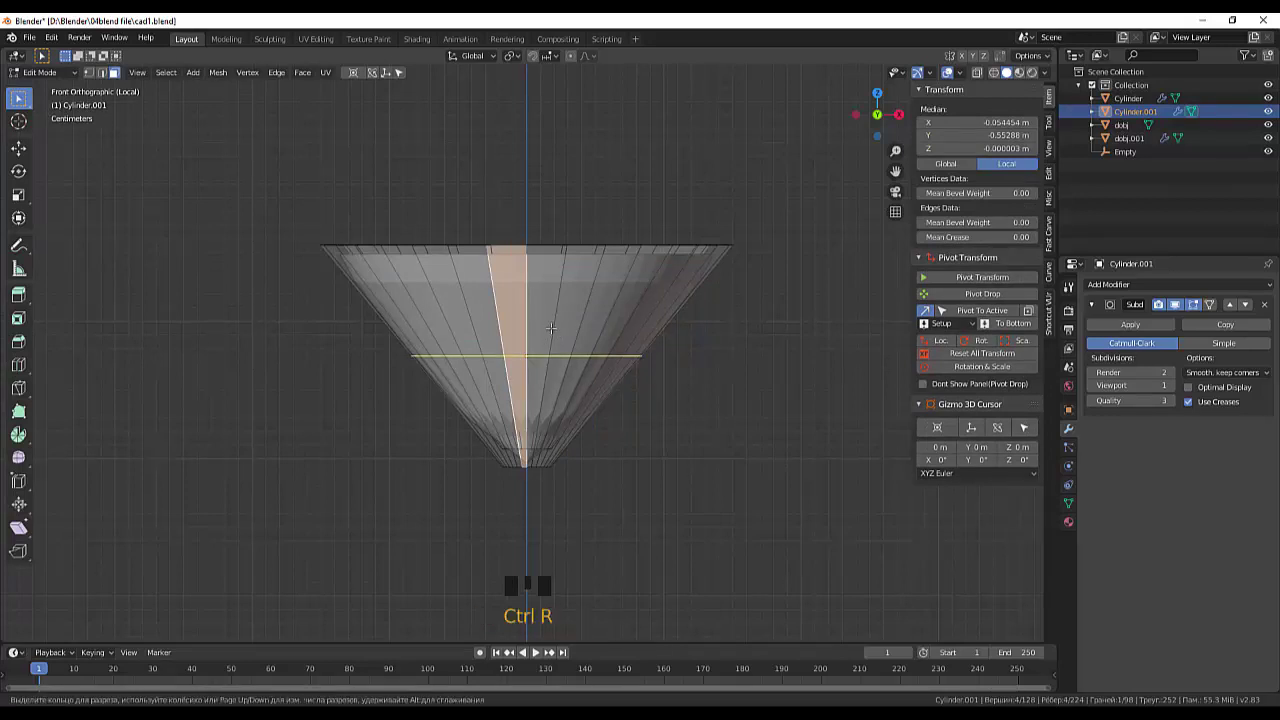
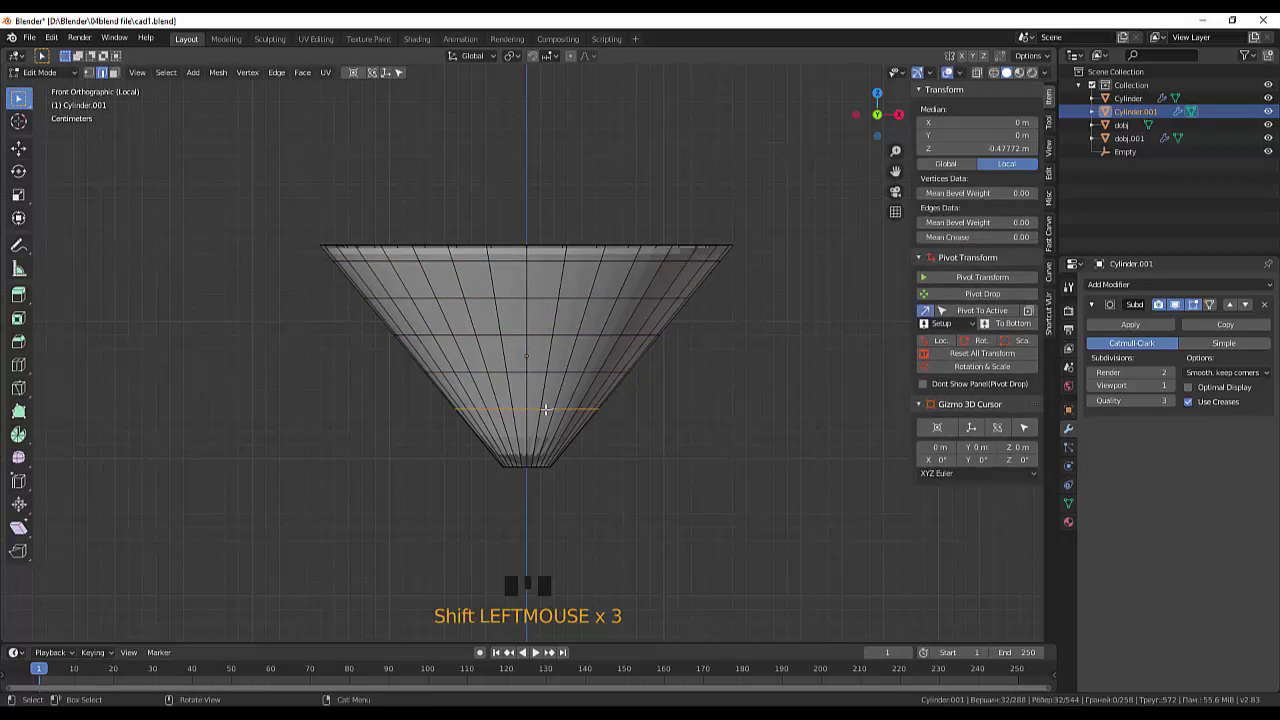
{"action": "key", "text": "g"}
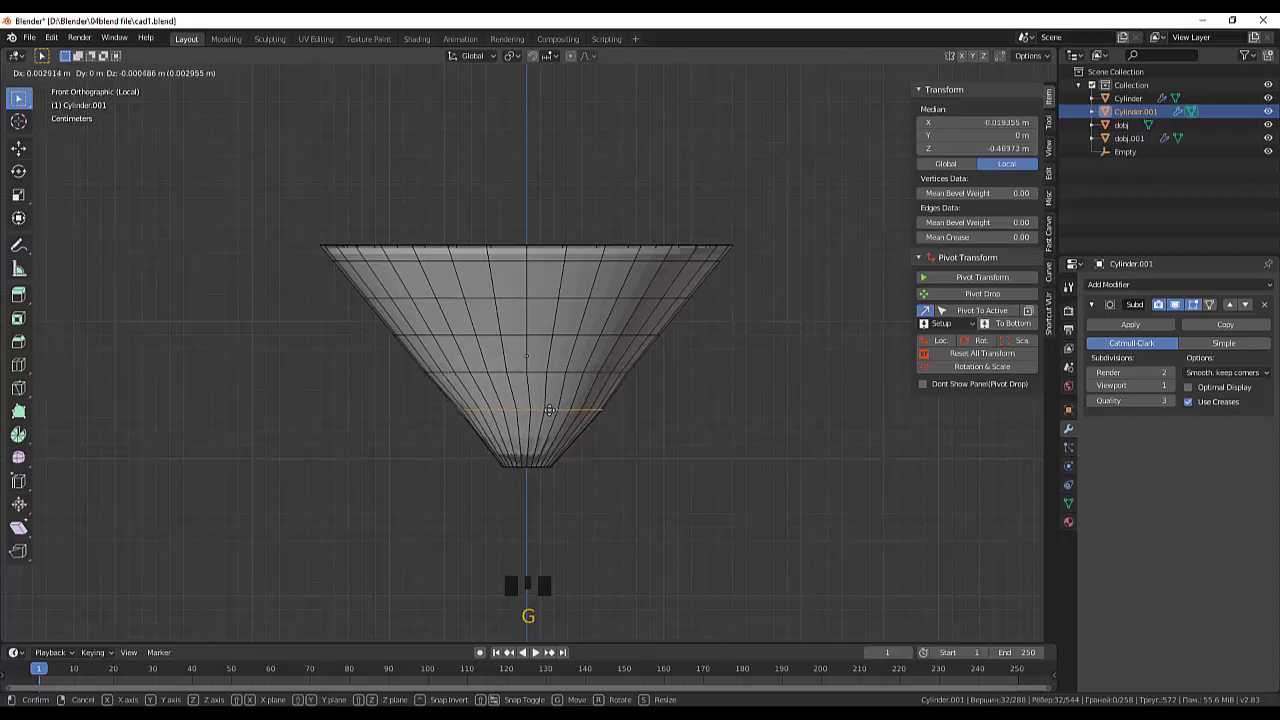
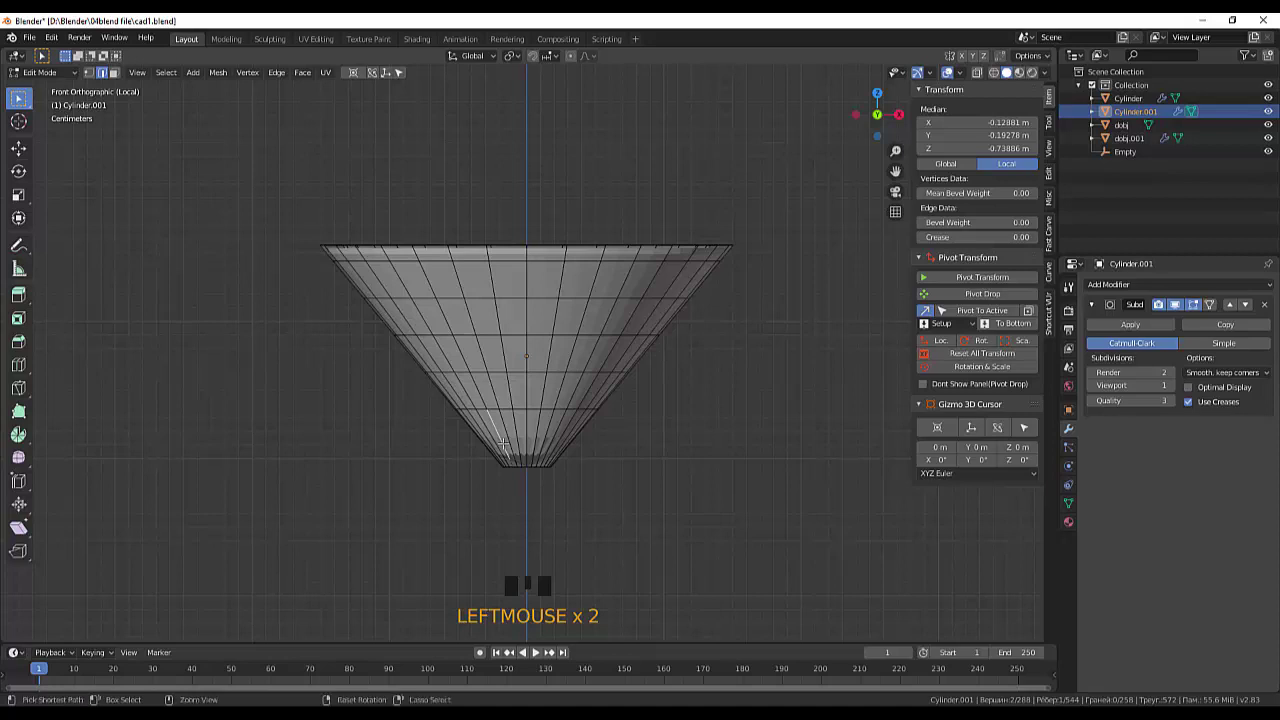
{"action": "key", "text": "ctrl+r"}
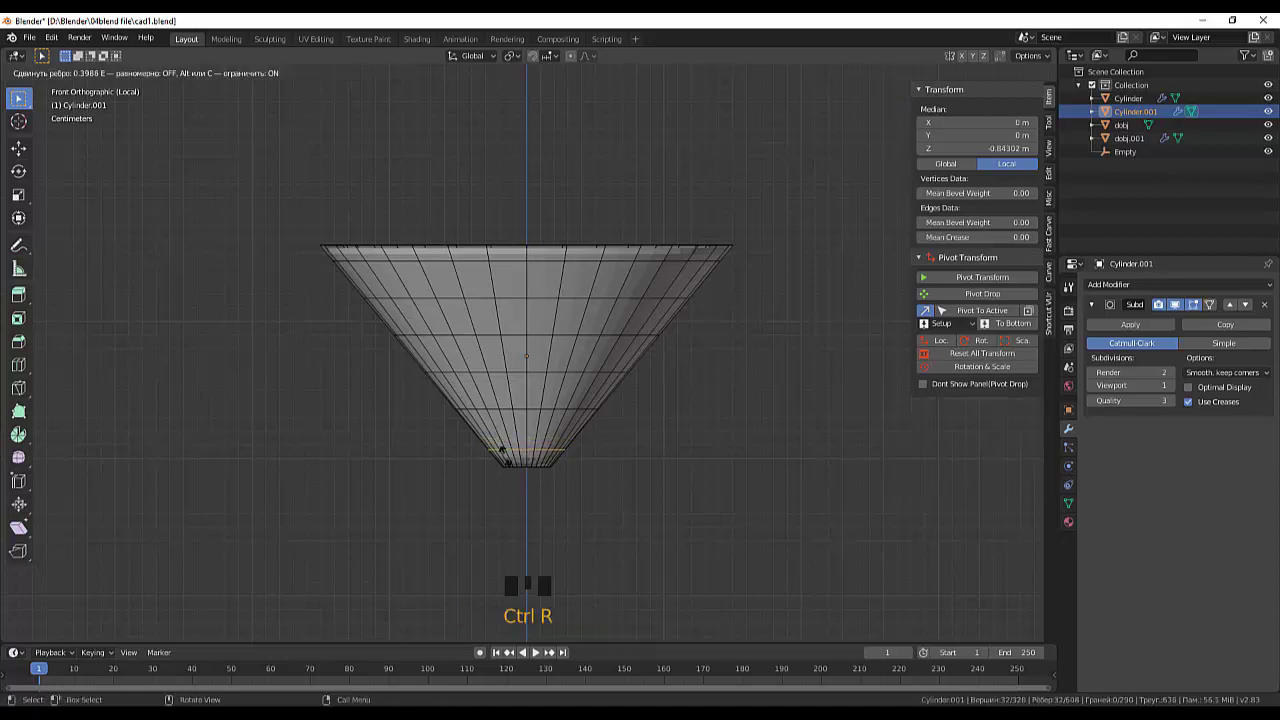
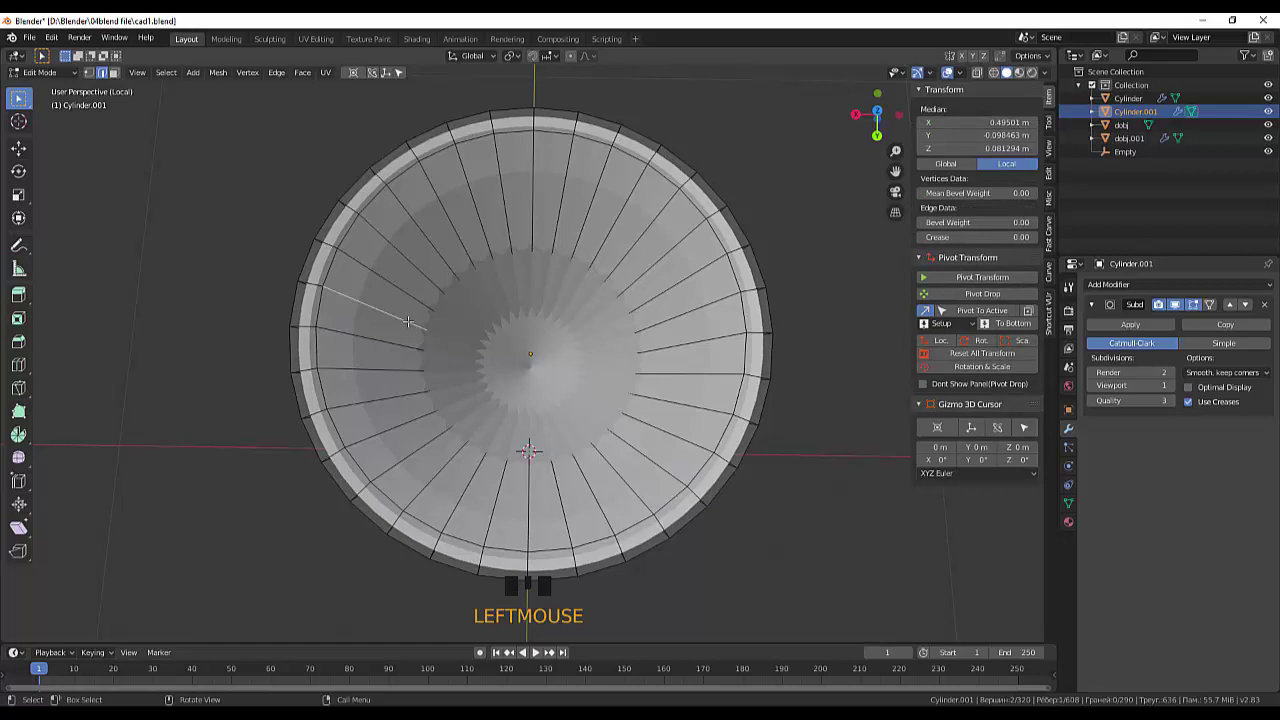
- Add further edge loops across the cup's inner surface and near the inner rim
{"action": "key", "text": "ctrl+r"}
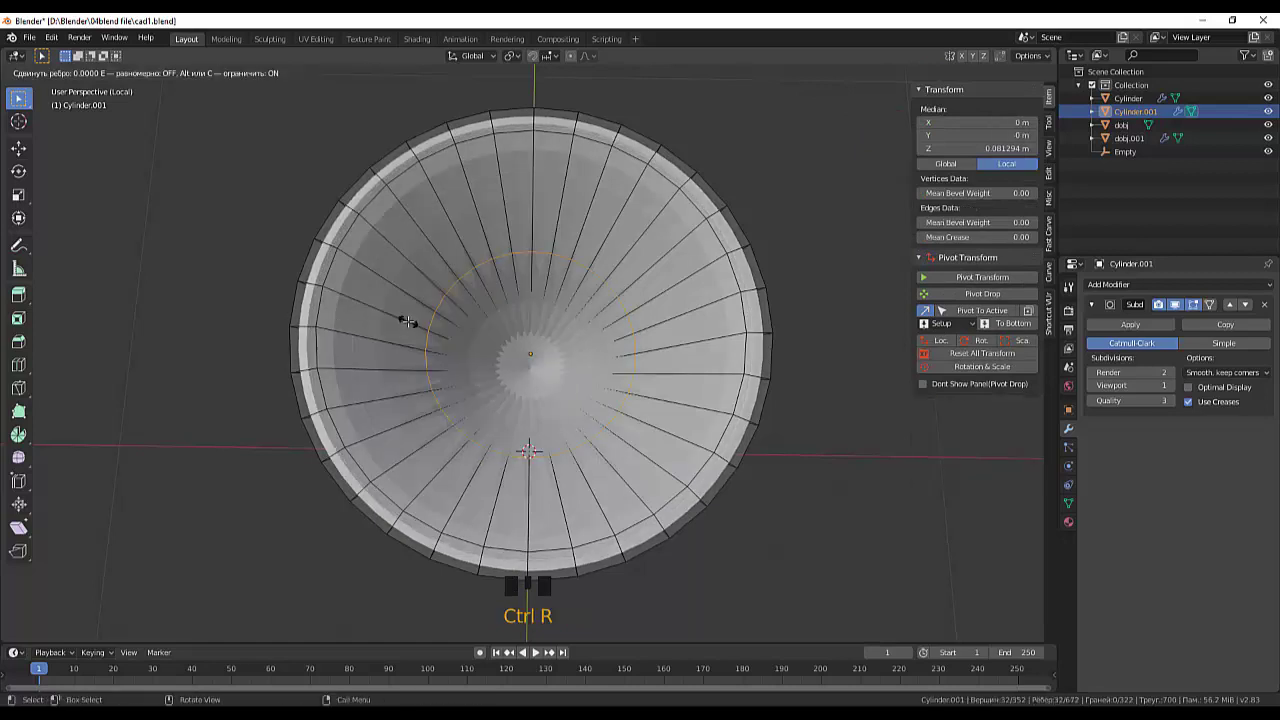
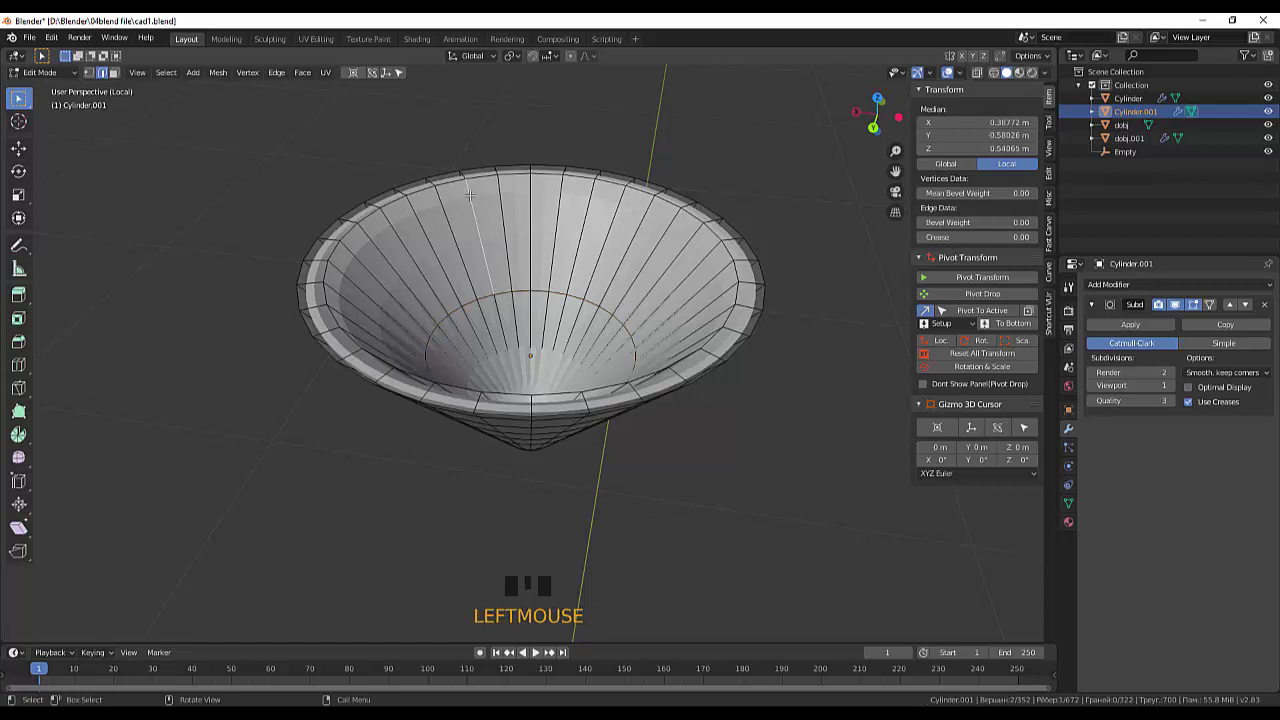
{"action": "key", "text": "ctrl+r"}
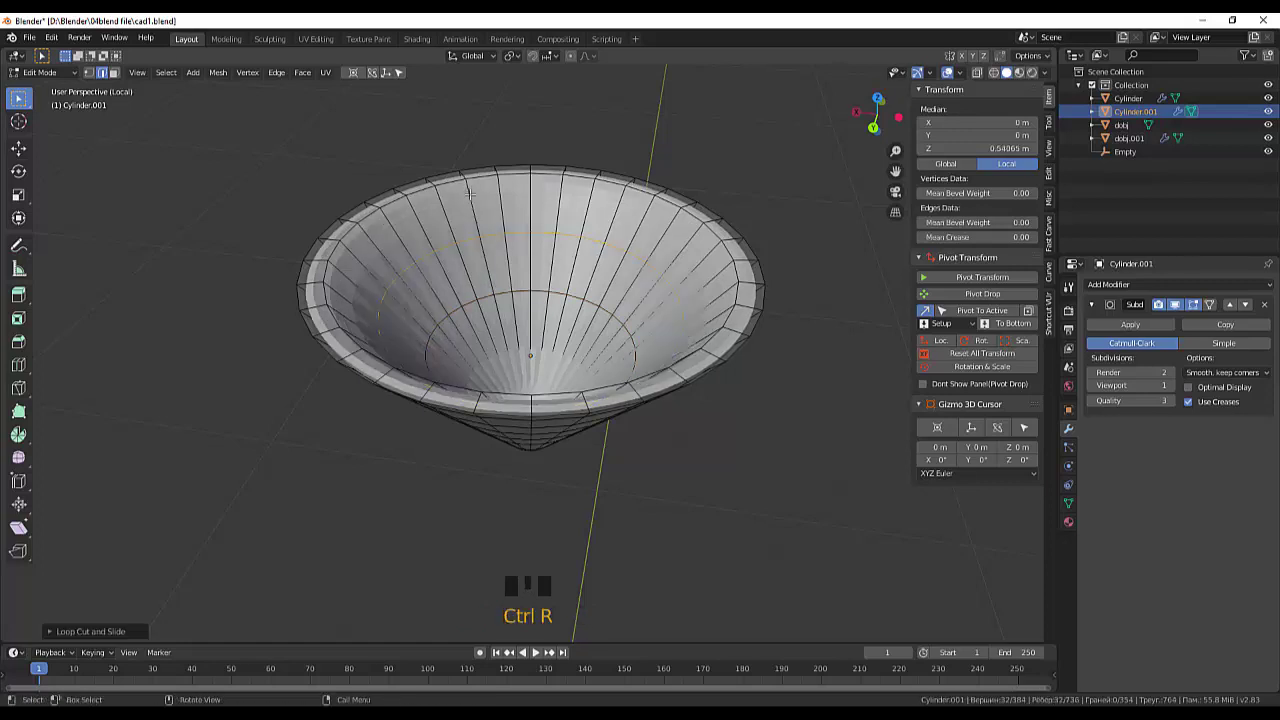
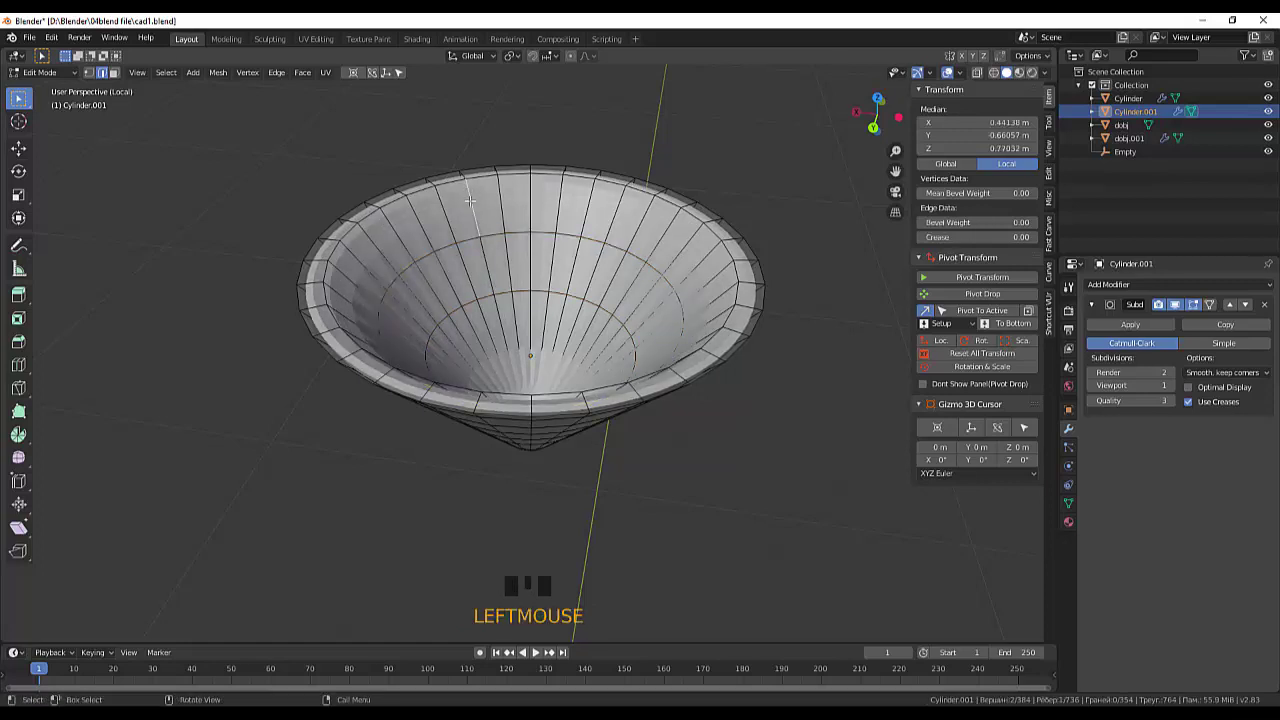
{"action": "key", "text": "ctrl+r"}
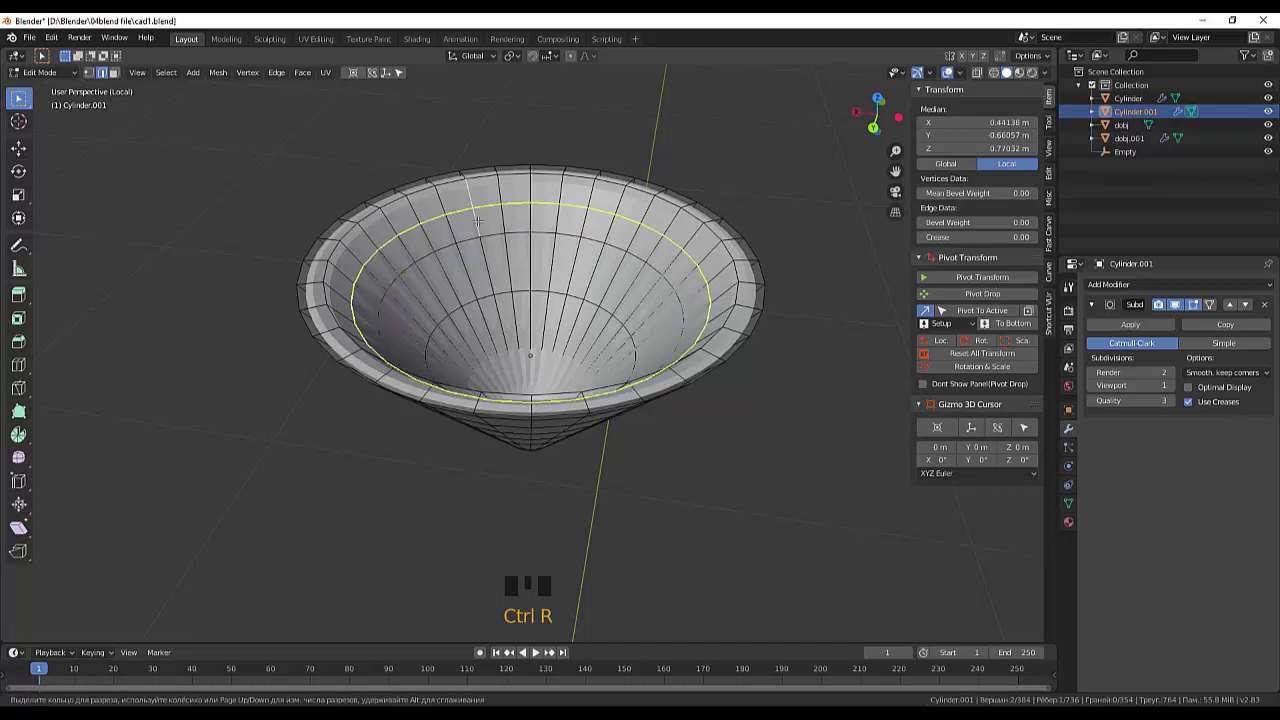
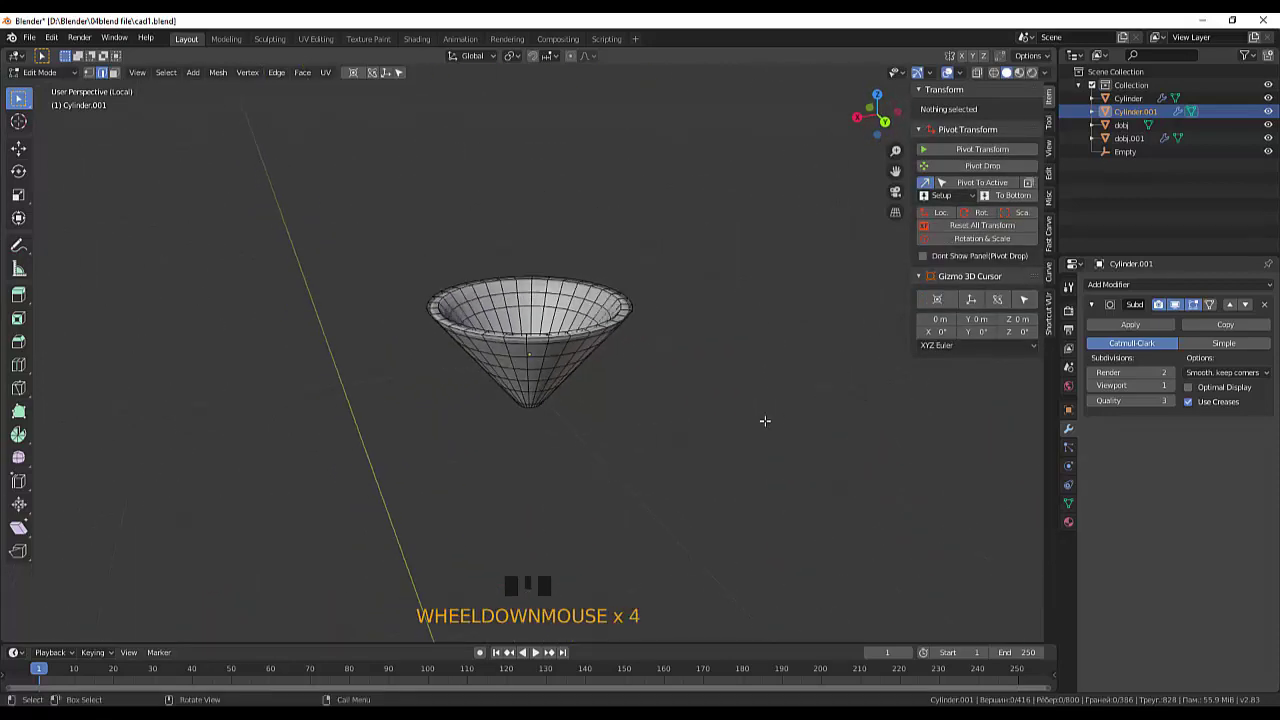
- Leave Edit Mode and shade the edge-looped cup smooth
{"action": "left_click_drag", "start_coordinate": [56, 82], "coordinate": [749, 494]}
{"action": "left_click_drag", "start_coordinate": [749, 494], "coordinate": [623, 438]}
{"action": "left_click", "coordinate": [623, 438]}
{"action": "left_click_drag", "start_coordinate": [670, 436], "coordinate": [677, 412]}
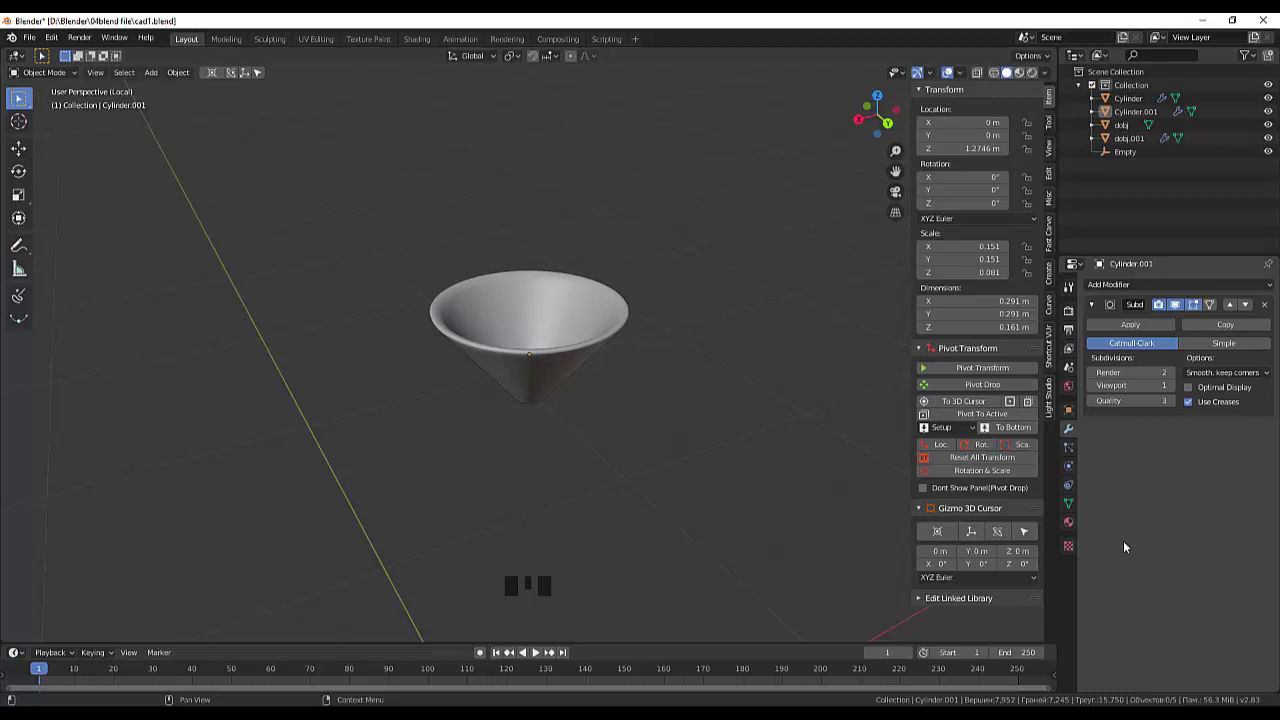
- Exit Local View so the central gem and circle of small gems reappear, seen from the side
{"action": "key", "text": "KP_Divide"}
{"action": "left_click", "coordinate": [706, 540]}
{"action": "key", "text": "KP_Divide"}
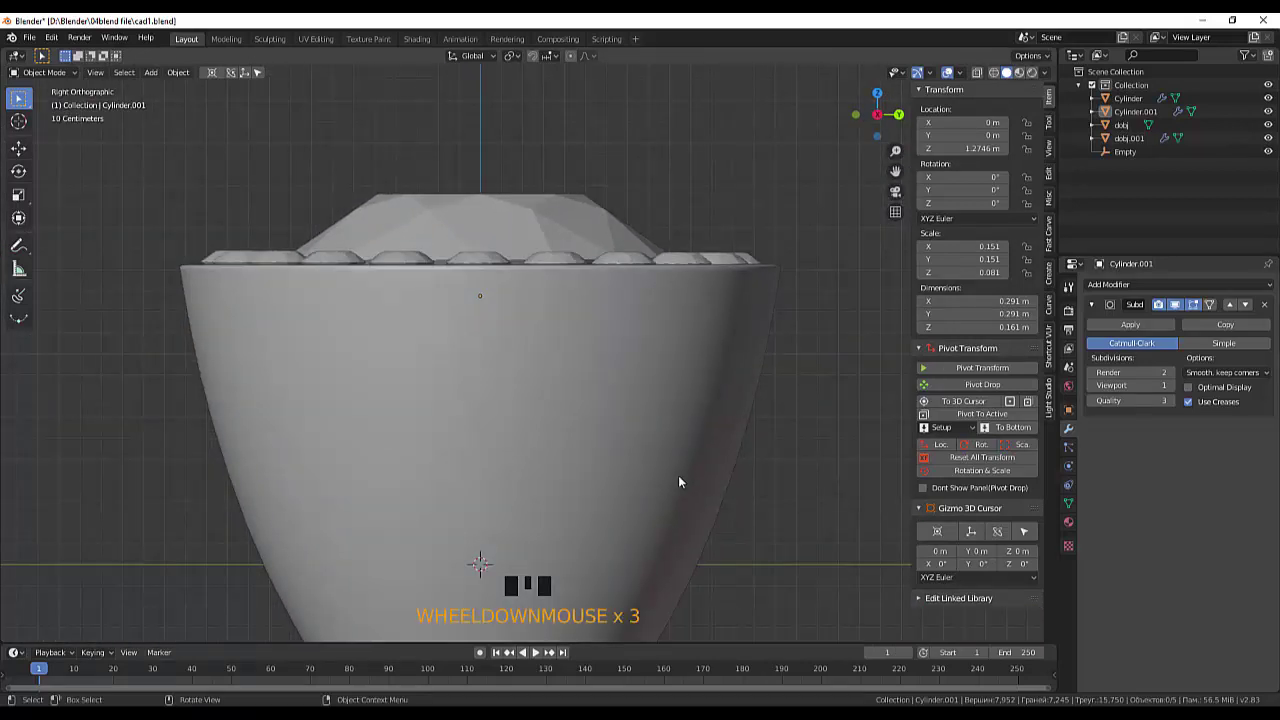
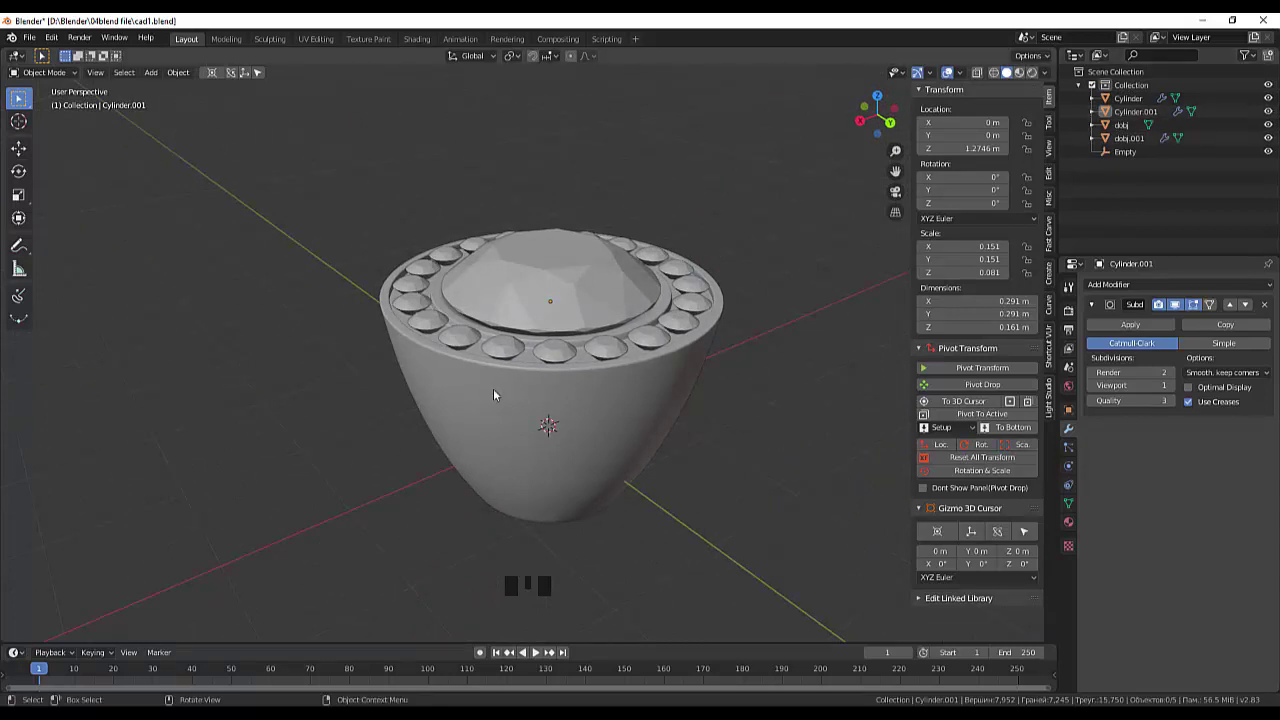
- Select the small cup Cylinder.001 and switch the viewport to wireframe
{"action": "key", "text": "g"}
{"action": "key", "text": "z"}
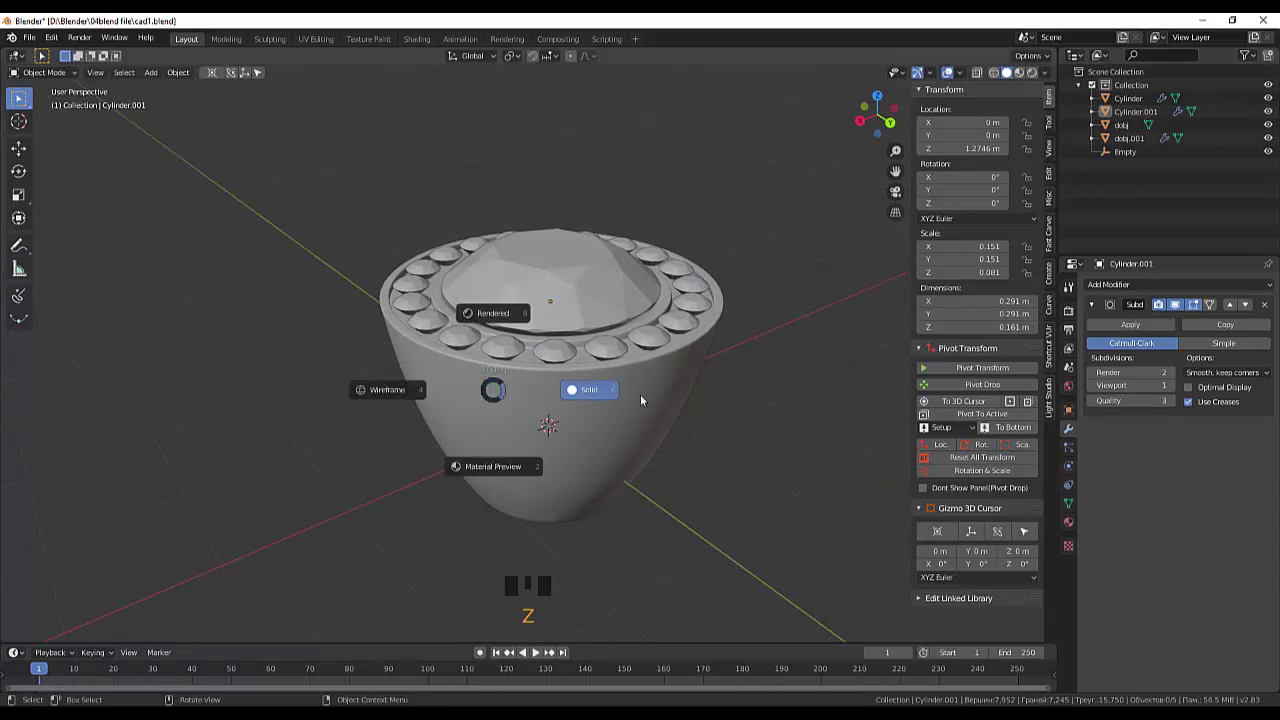
{"action": "key", "text": "g"}
{"action": "key", "text": "z"}
{"action": "left_click", "coordinate": [1136, 115]}
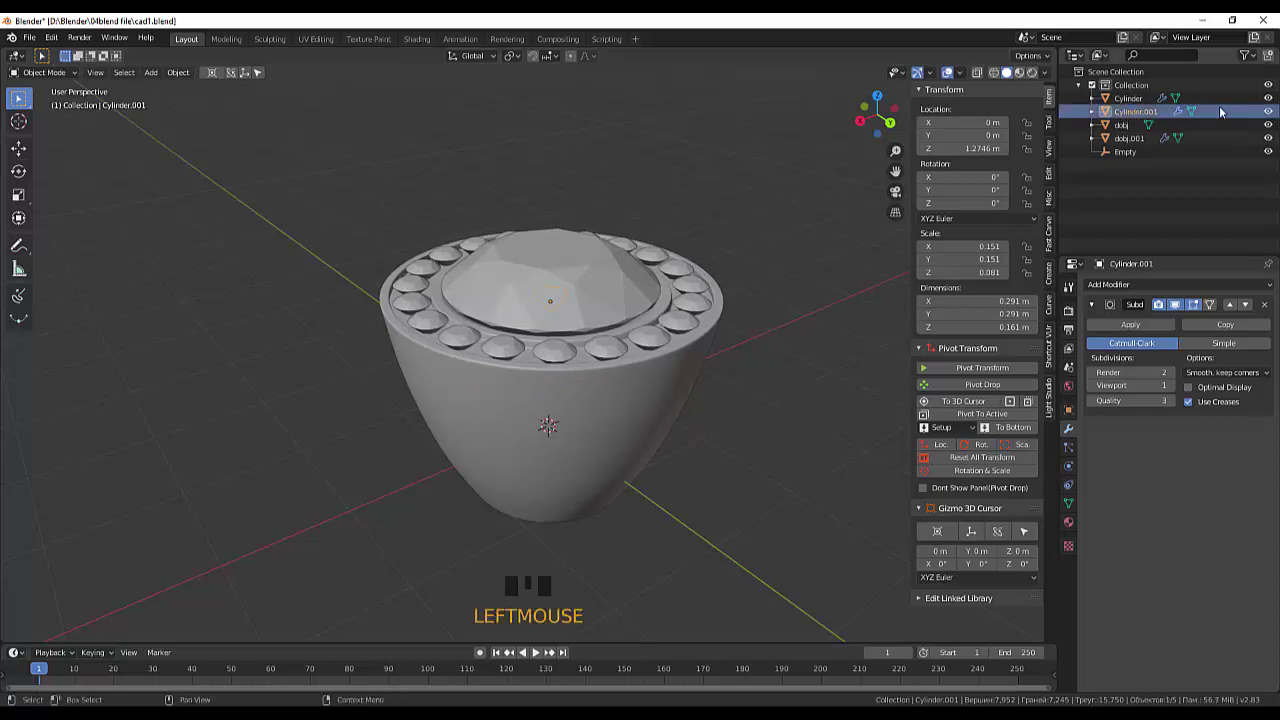
{"action": "left_click", "coordinate": [1002, 78]}
{"action": "left_click_drag", "start_coordinate": [831, 216], "coordinate": [909, 313]}
- In top view, move the cup out from the ring's centre toward a small gem on the right
{"action": "key", "text": "KP_7"}
{"action": "key", "text": "g"}
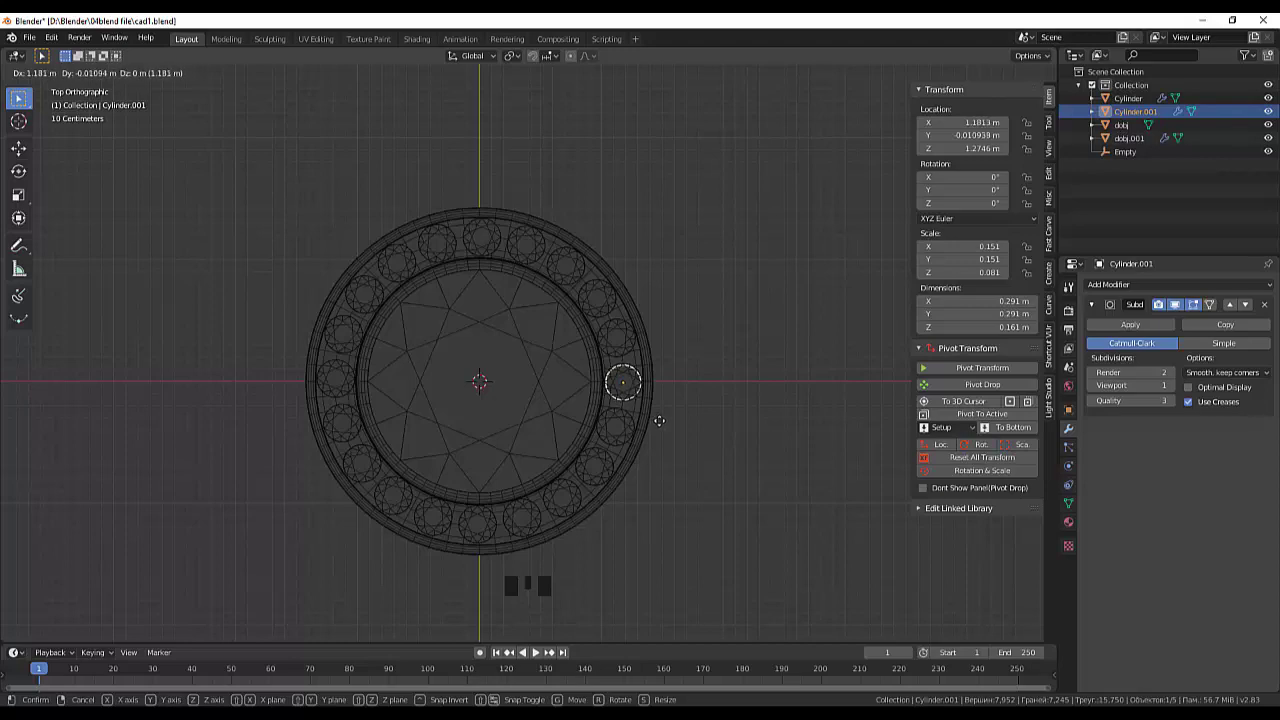
- Zoom onto the cup and gem in top view and grab the cup to centre it under the gem
{"action": "scroll", "scroll_direction": "up", "scroll_amount": 3}
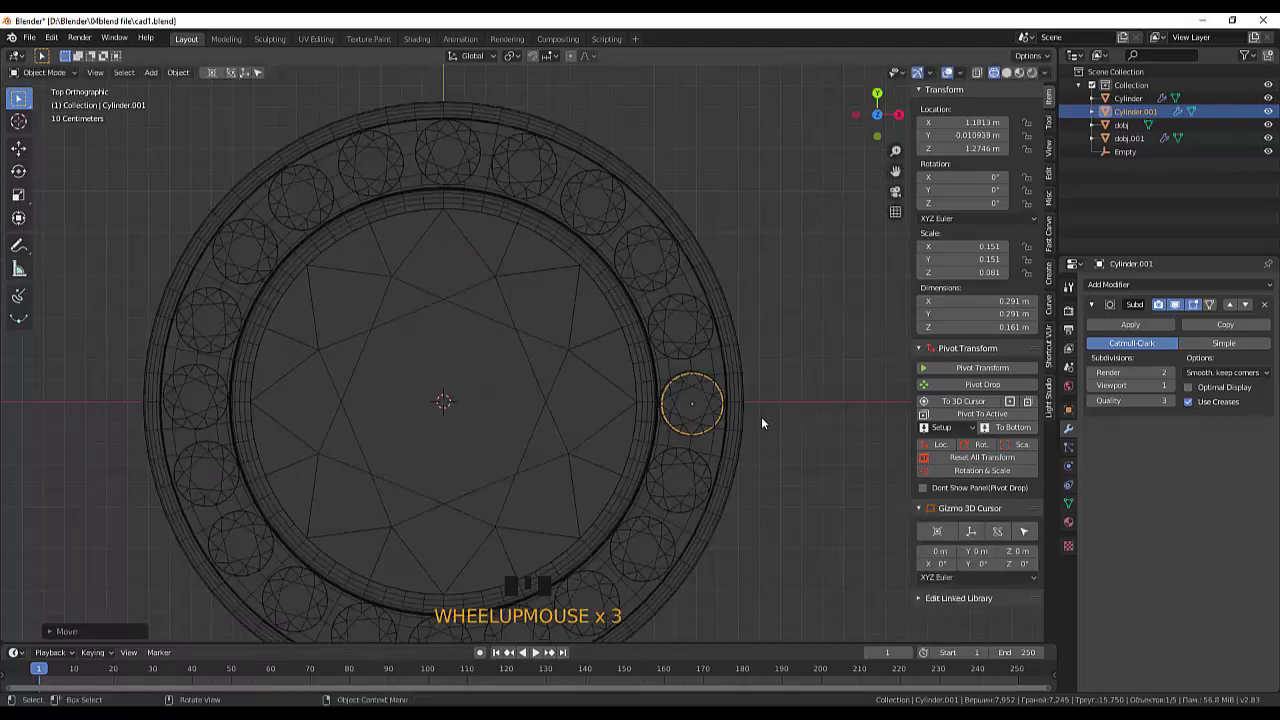
{"action": "left_click_drag", "start_coordinate": [749, 423], "coordinate": [780, 427]}
{"action": "key", "text": "KP_7"}
{"action": "scroll", "scroll_direction": "up", "scroll_amount": 3}
{"action": "left_click_drag", "start_coordinate": [760, 426], "coordinate": [660, 410]}
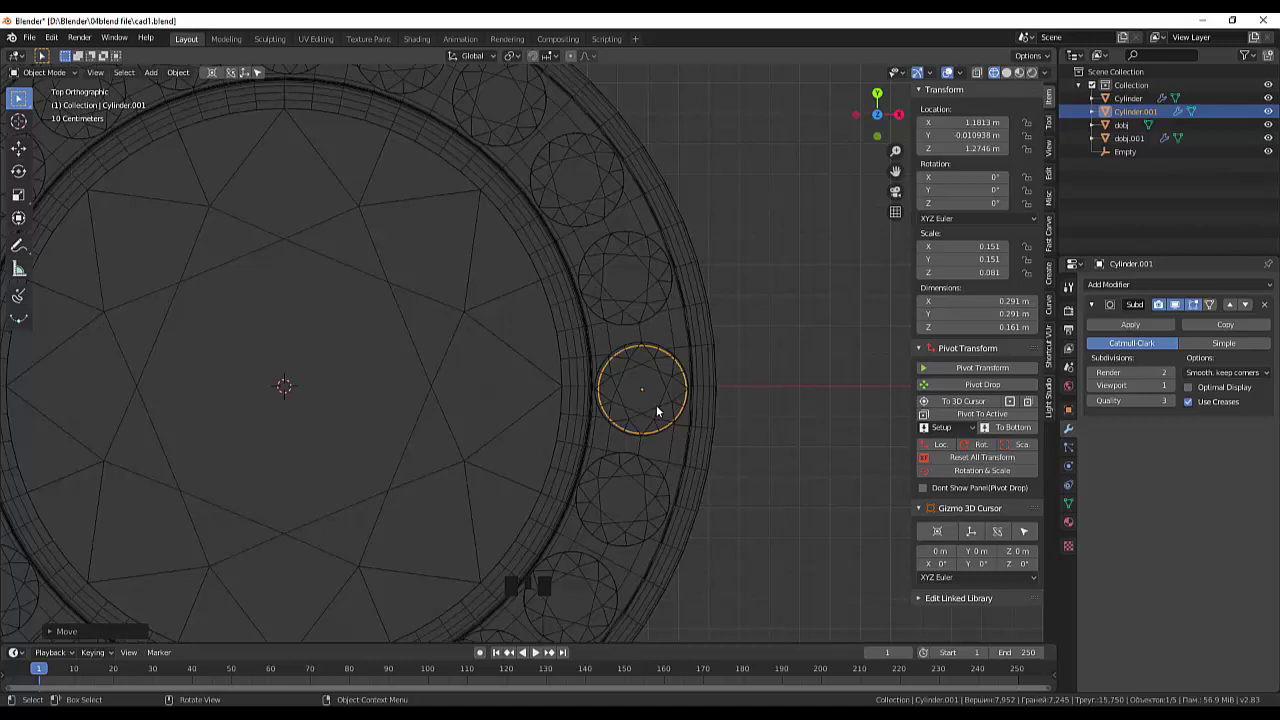
{"action": "key", "text": "d"}
{"action": "key", "text": "Escape"}
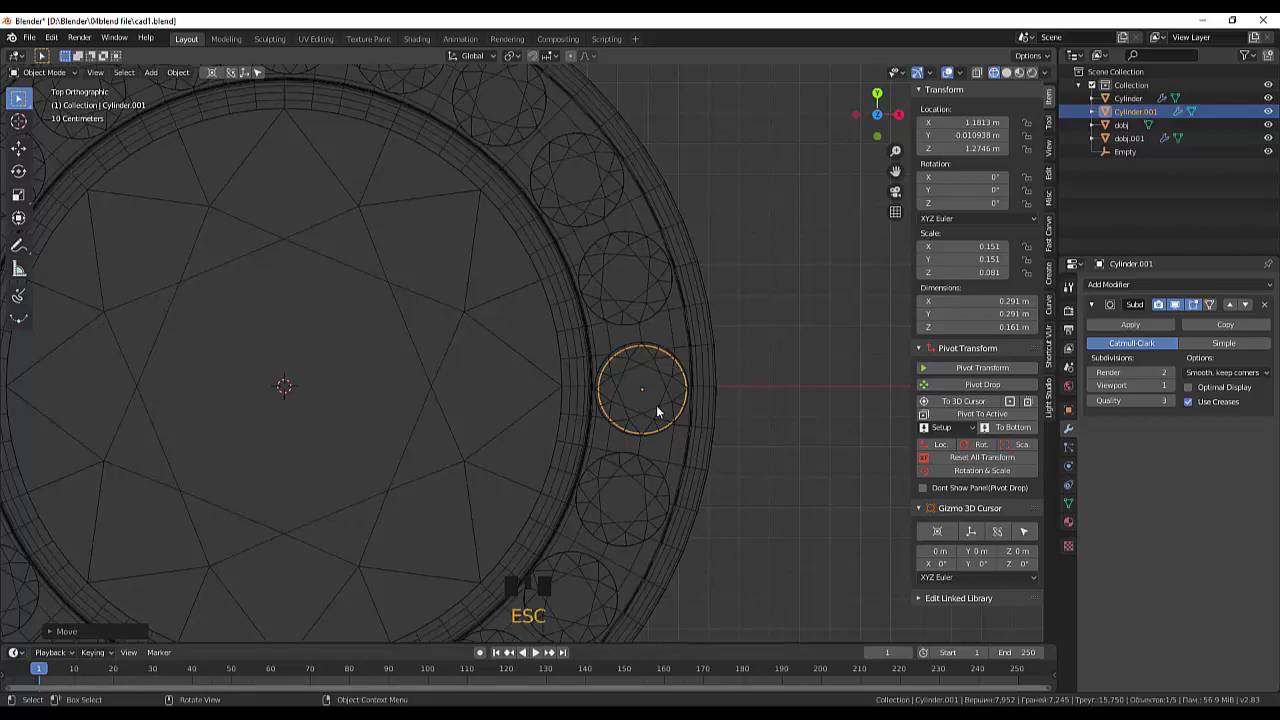
{"action": "key", "text": "g"}
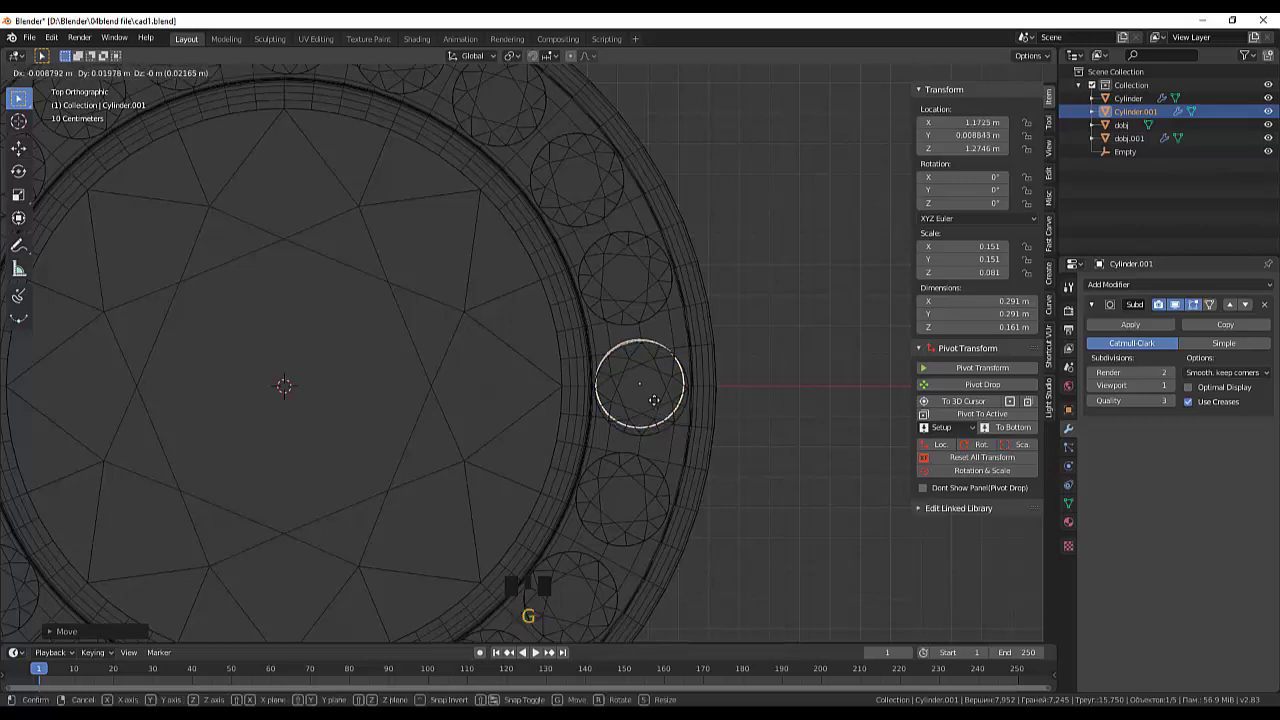
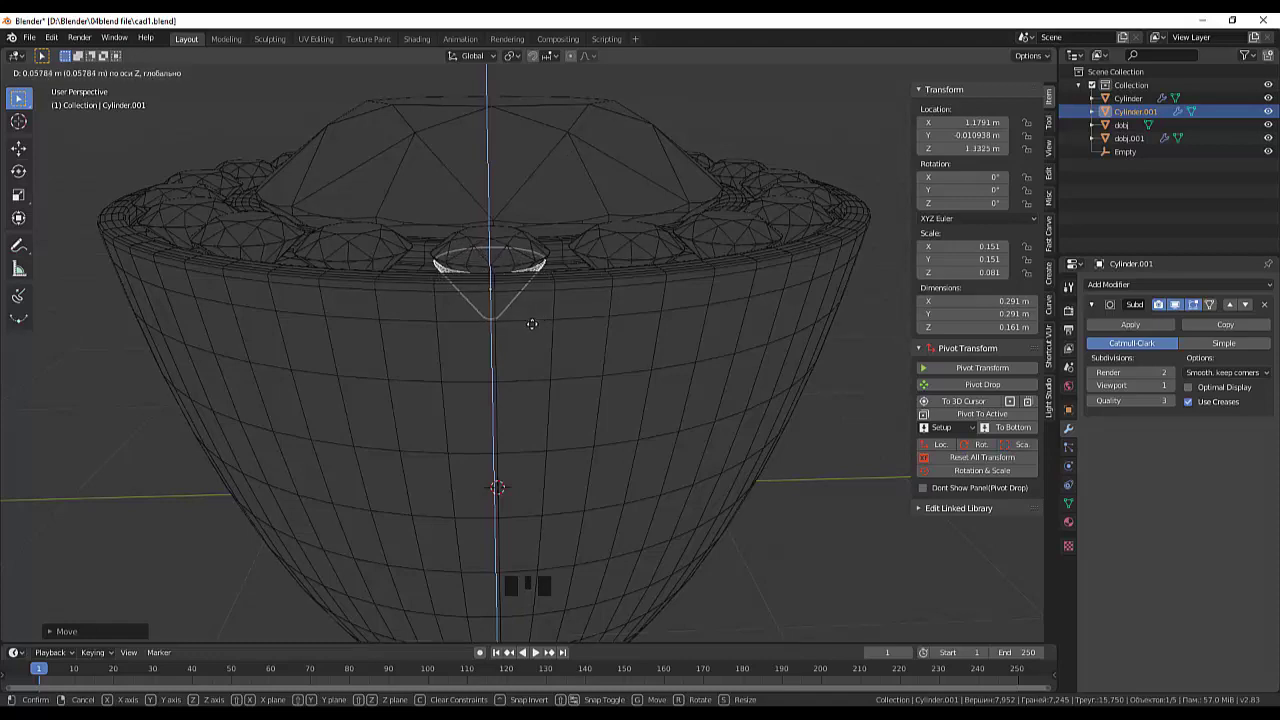
- Raise the cup to the gem's height and scale it about 1.16 (to 0.174) so its rim fits the gem
{"action": "left_click_drag", "start_coordinate": [569, 340], "coordinate": [555, 338]}
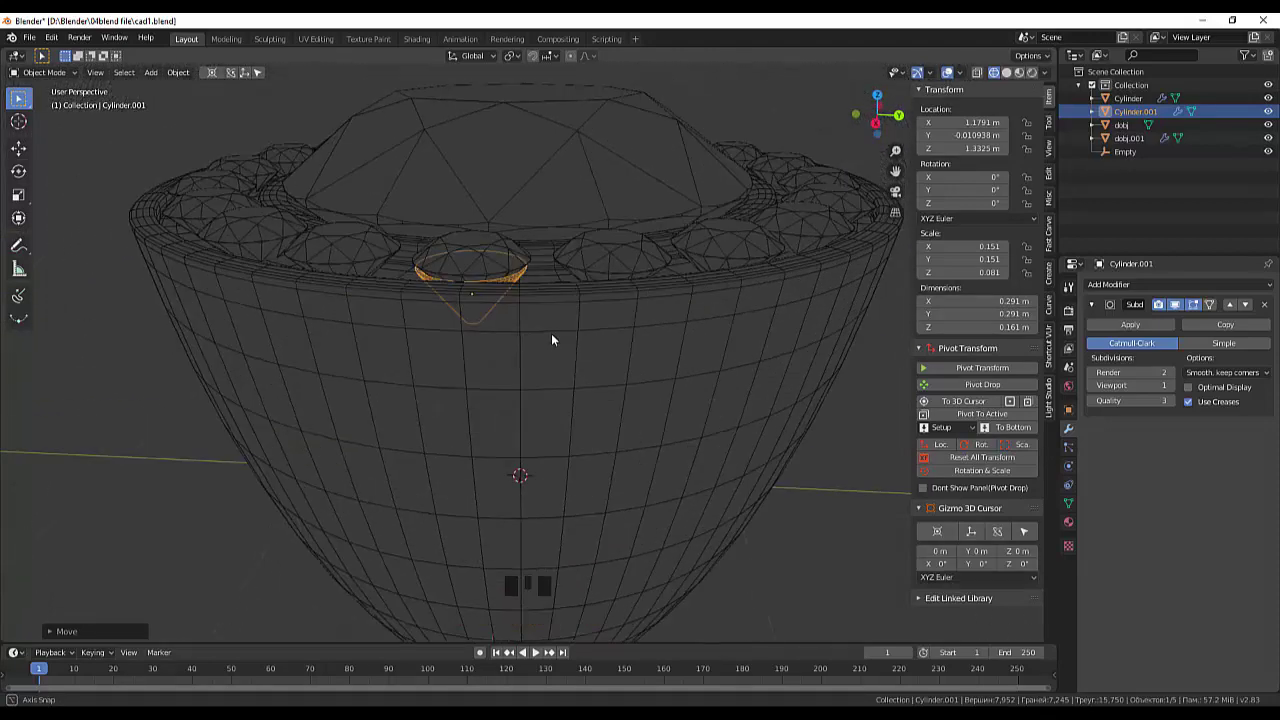
{"action": "key", "text": "s"}
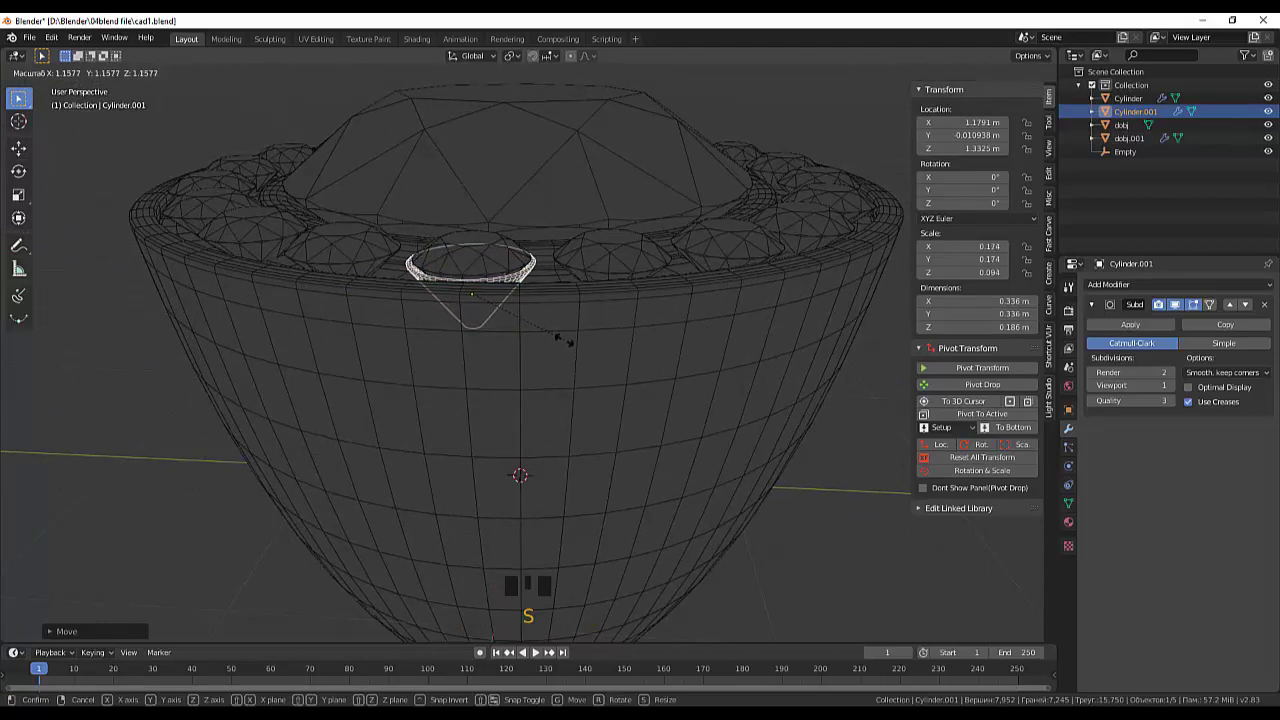
{"action": "left_click_drag", "start_coordinate": [597, 333], "coordinate": [598, 398]}
{"action": "key", "text": "KP_7"}
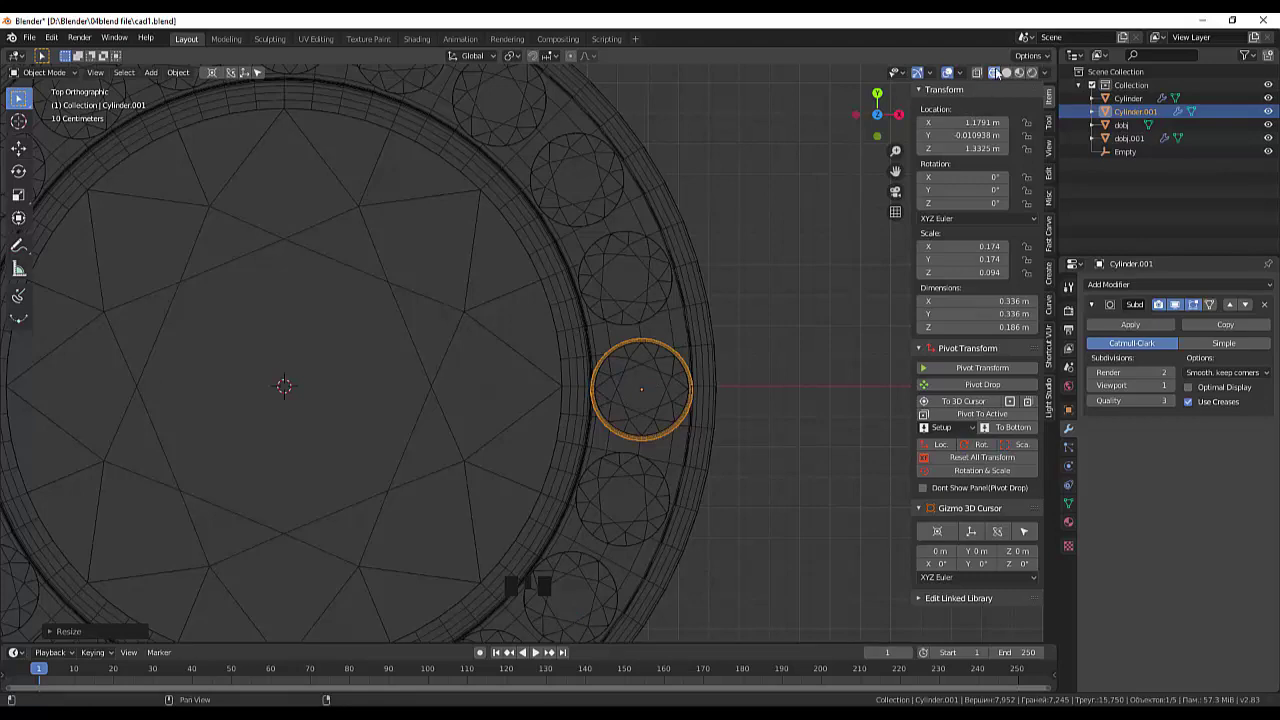
- In solid shading, select the cup and apply its location and scale with Reset All Transform
{"action": "left_click", "coordinate": [998, 74]}
{"action": "left_click", "coordinate": [1015, 82]}
{"action": "left_click", "coordinate": [810, 364]}
{"action": "left_click_drag", "start_coordinate": [808, 362], "coordinate": [674, 278]}
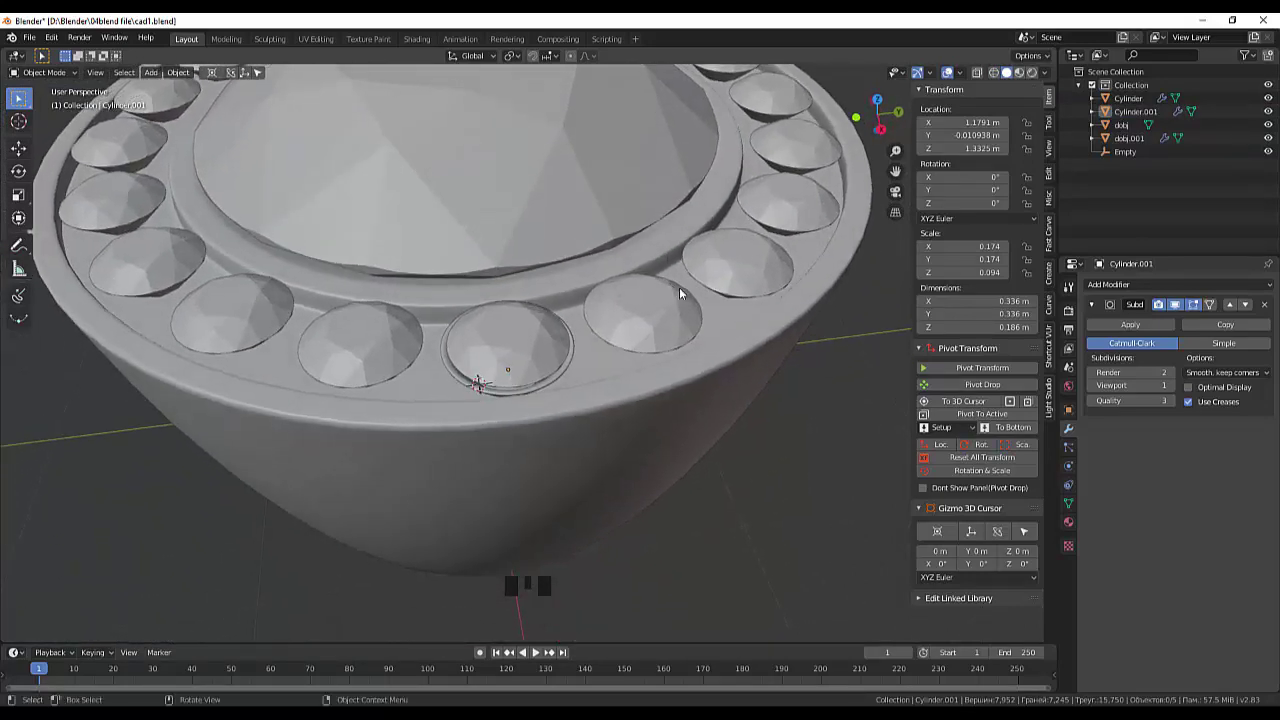
{"action": "left_click_drag", "start_coordinate": [654, 296], "coordinate": [540, 323]}
{"action": "left_click", "coordinate": [540, 323]}
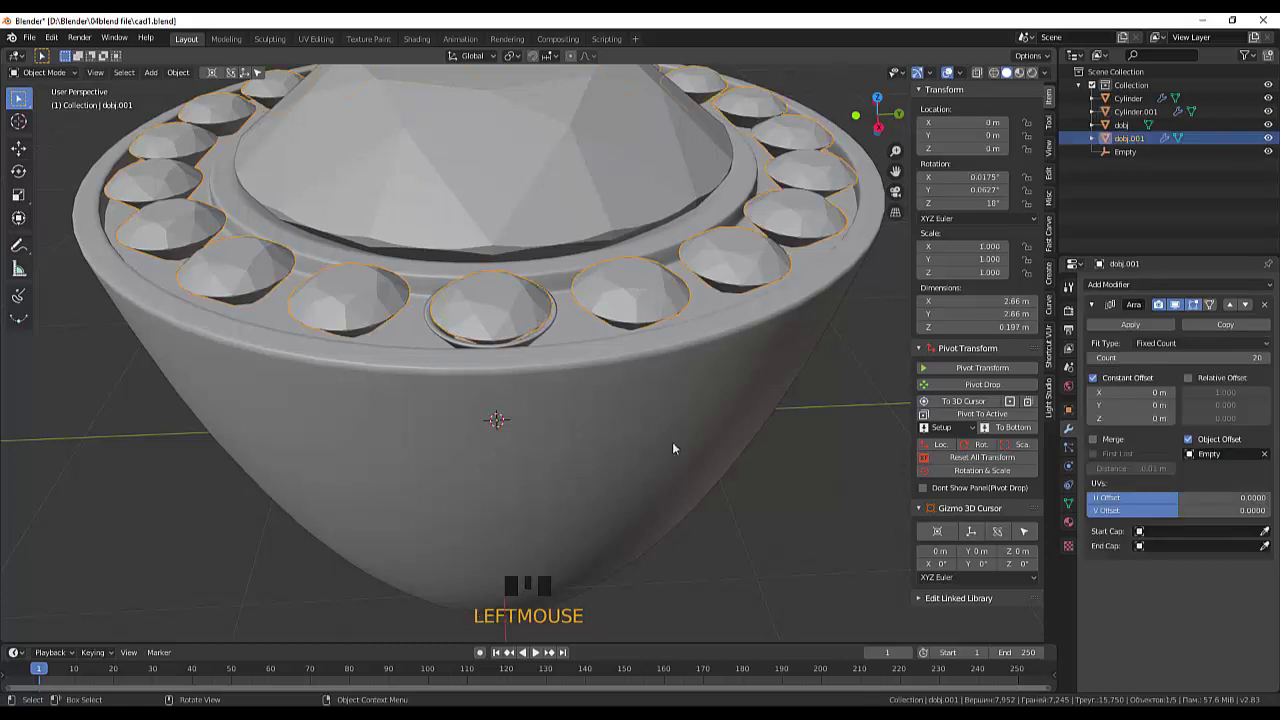
{"action": "left_click", "coordinate": [538, 339]}
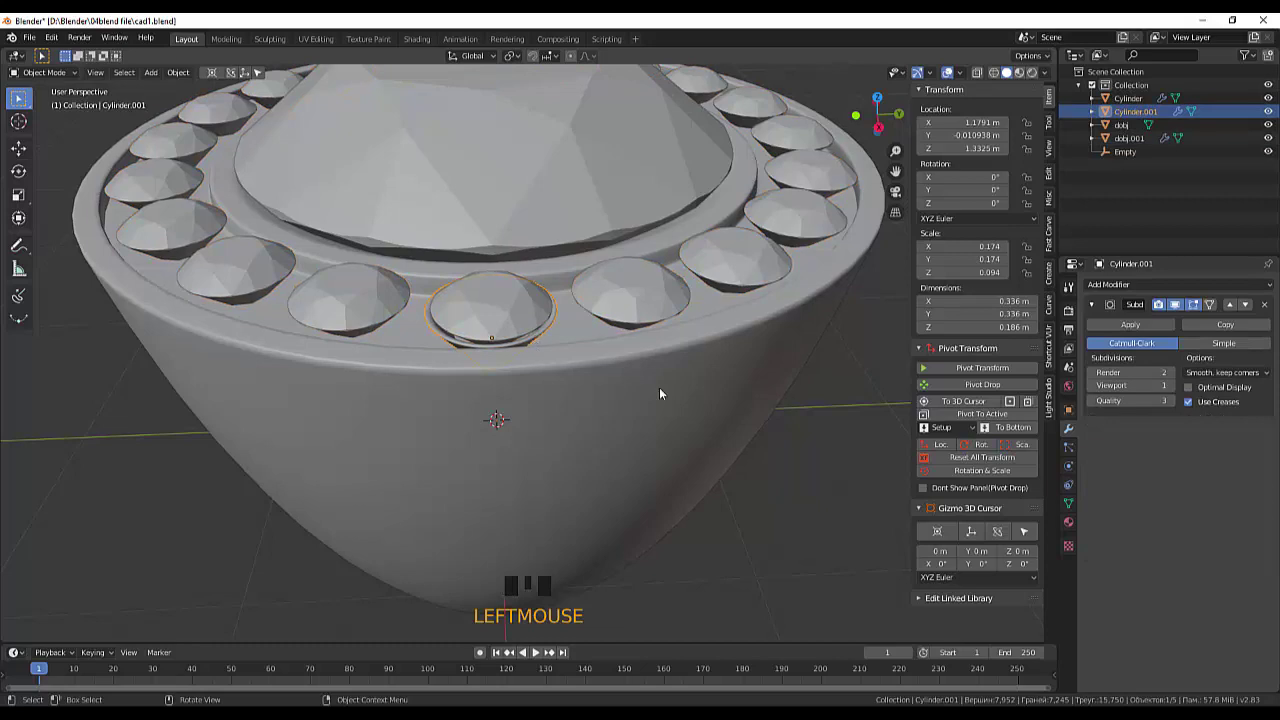
{"action": "left_click_drag", "start_coordinate": [675, 402], "coordinate": [701, 423]}
{"action": "scroll", "scroll_direction": "down", "scroll_amount": 3}
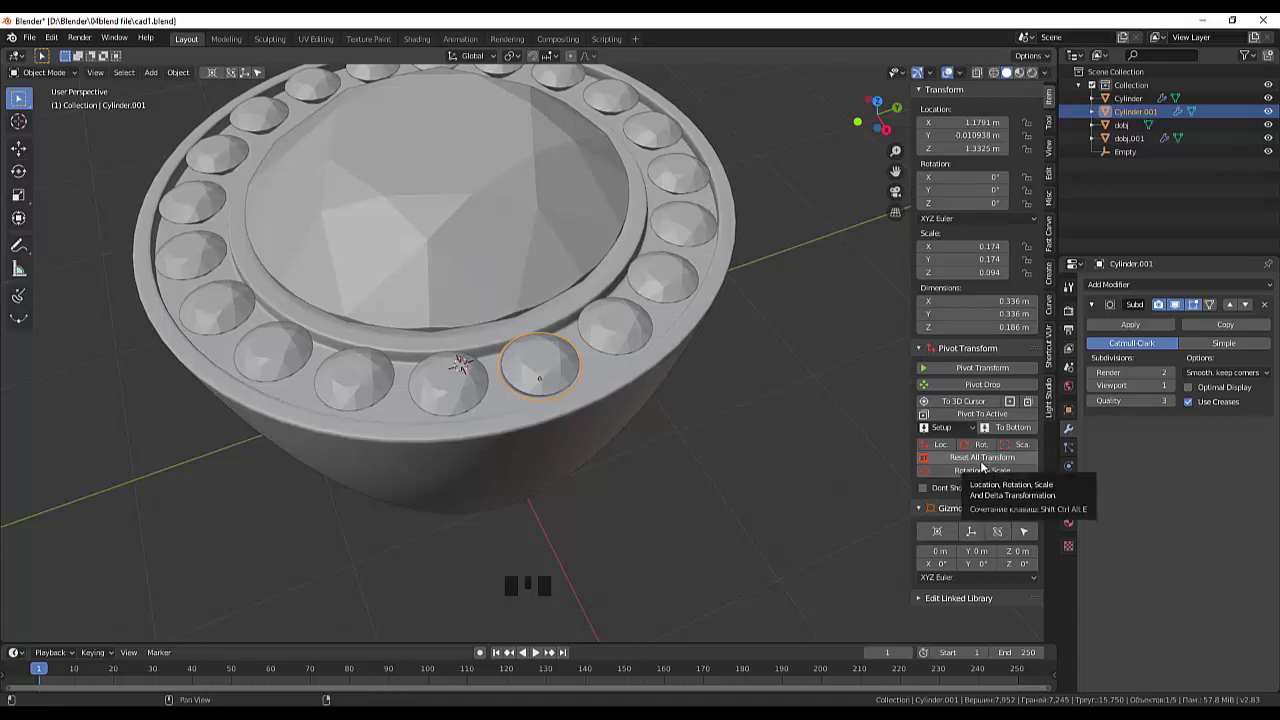
{"action": "left_click", "coordinate": [986, 466]}
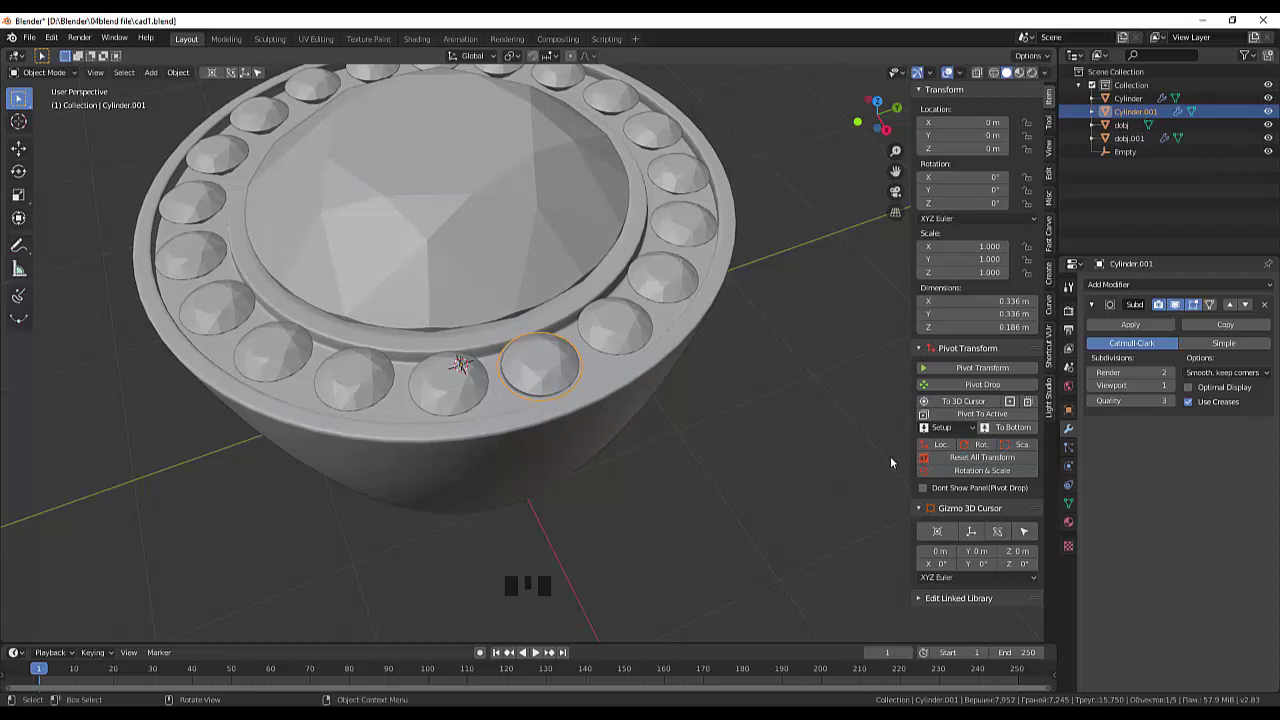
- Set the cup's origin to the 3D cursor at the ring's centre
{"action": "left_click_drag", "start_coordinate": [195, 77], "coordinate": [346, 131]}
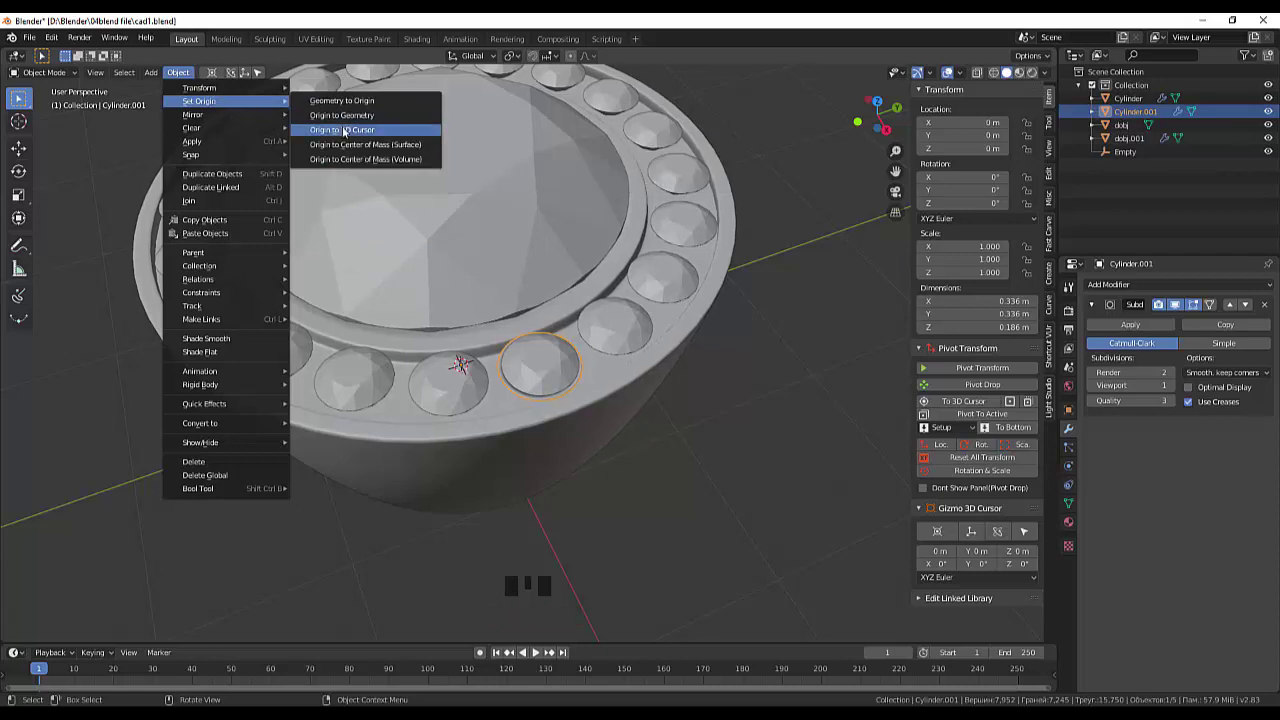
{"action": "left_click", "coordinate": [353, 132]}
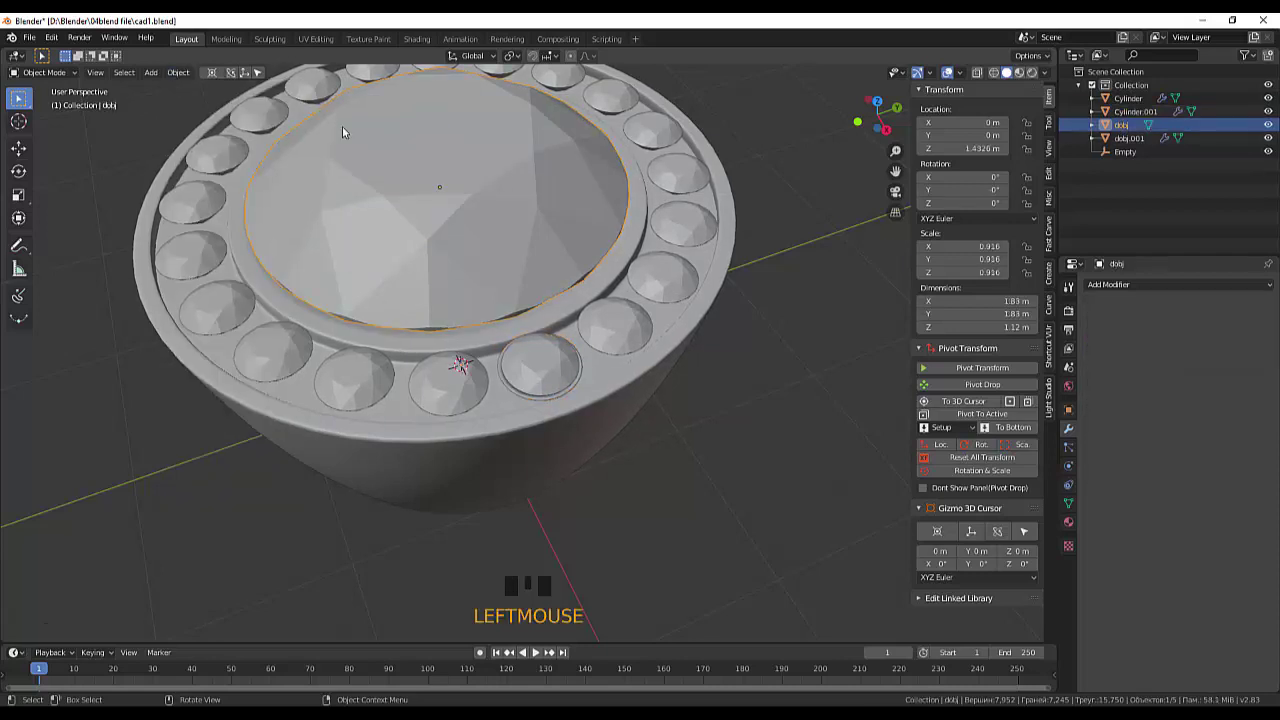
{"action": "left_click", "coordinate": [524, 400]}
{"action": "left_click_drag", "start_coordinate": [184, 75], "coordinate": [674, 218]}
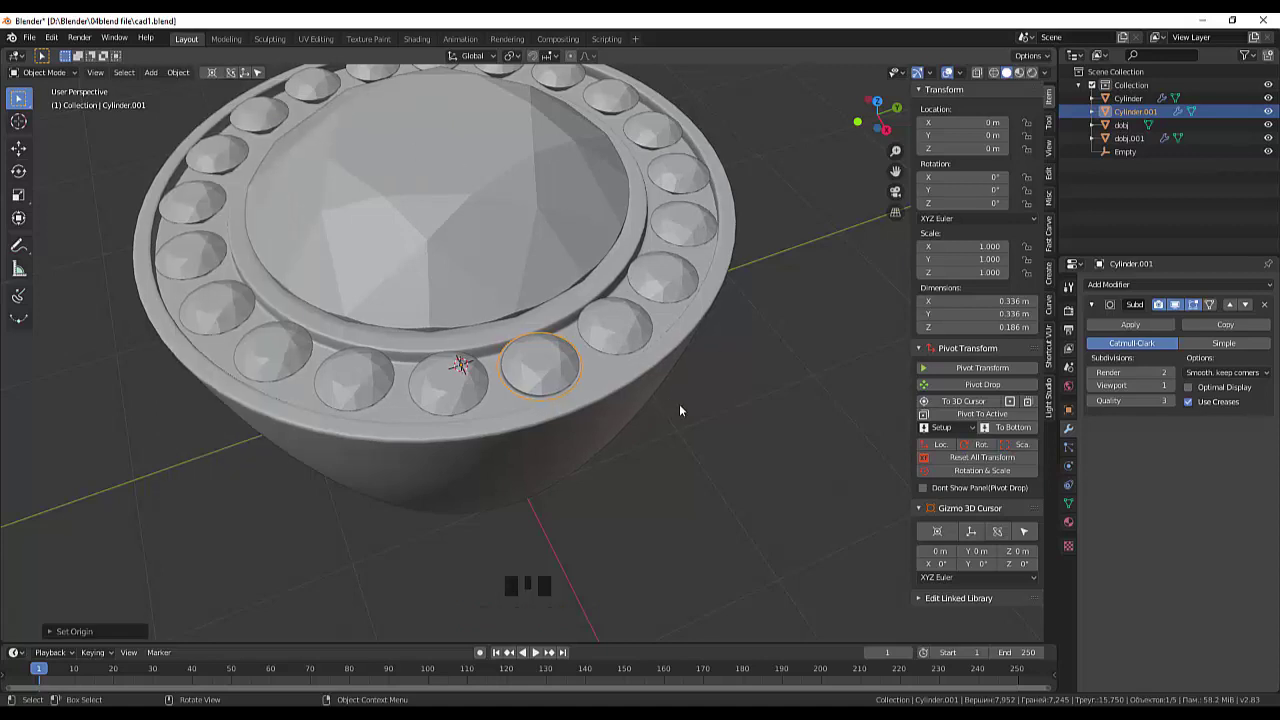
{"action": "left_click_drag", "start_coordinate": [692, 413], "coordinate": [992, 338]}
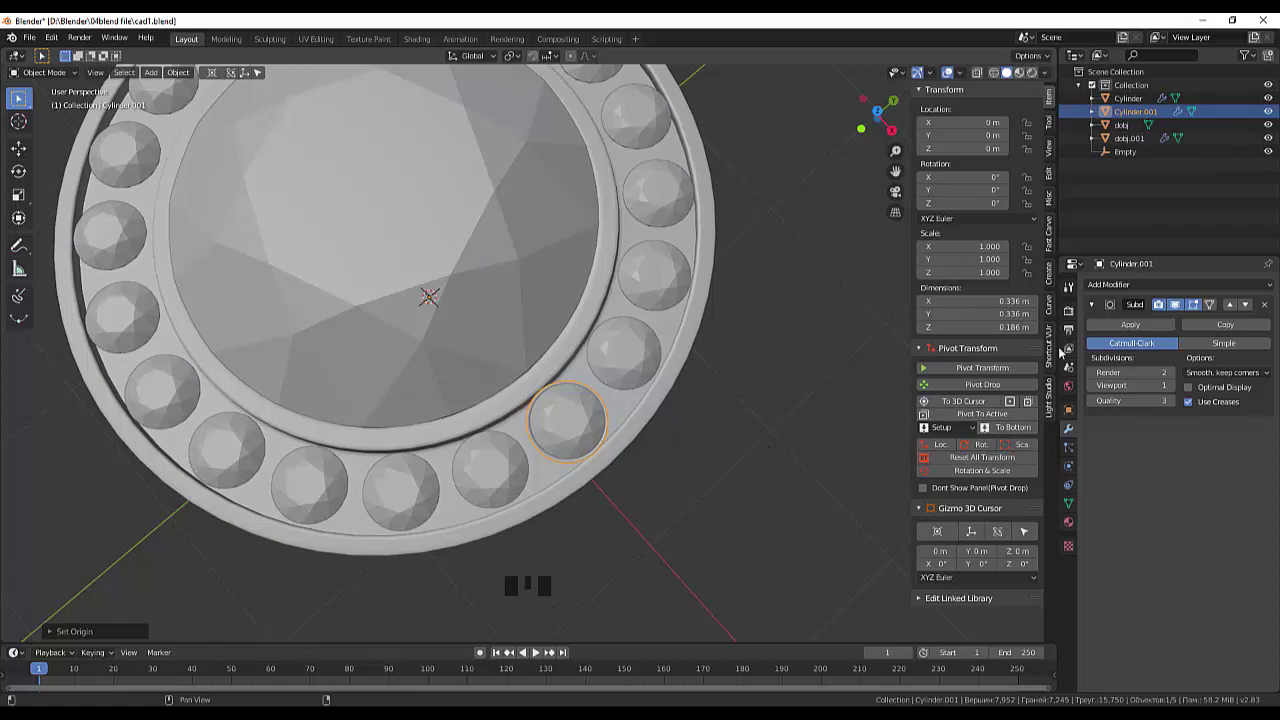
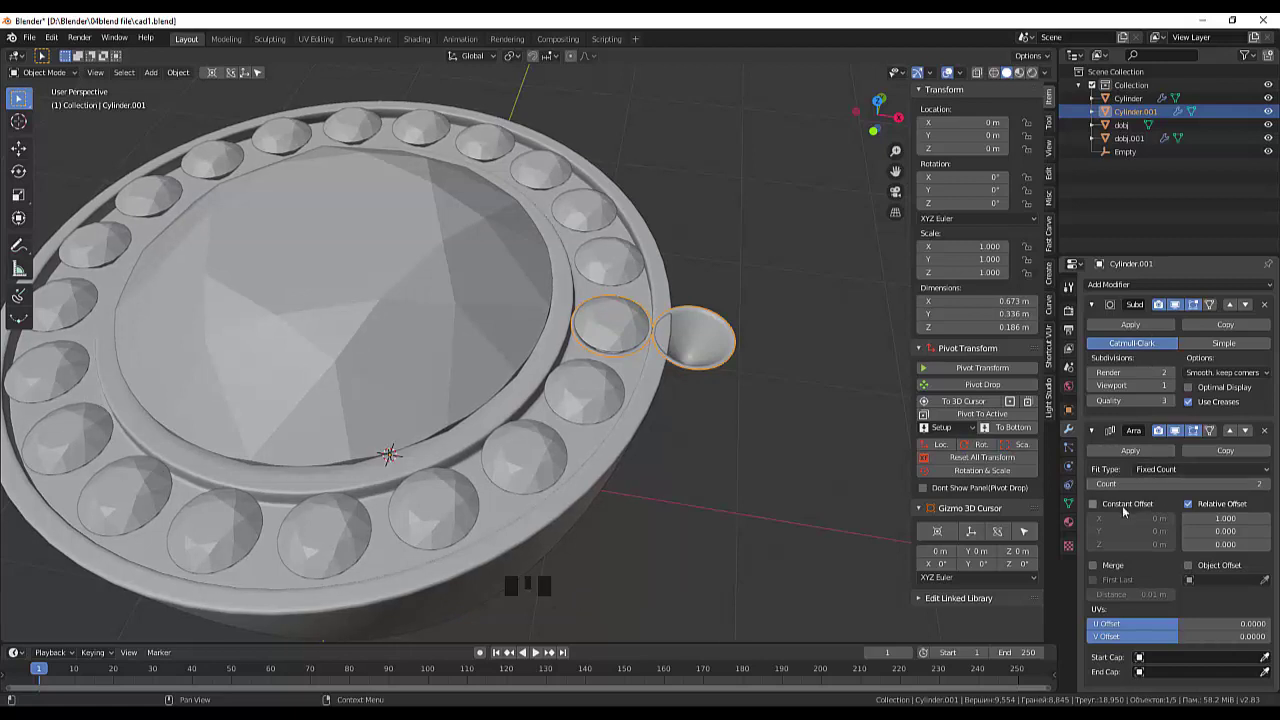
- Array the cup 20 times around the centre: Constant Offset on, Relative Offset off, Object Offset = Empty
{"action": "left_click", "coordinate": [1096, 509]}
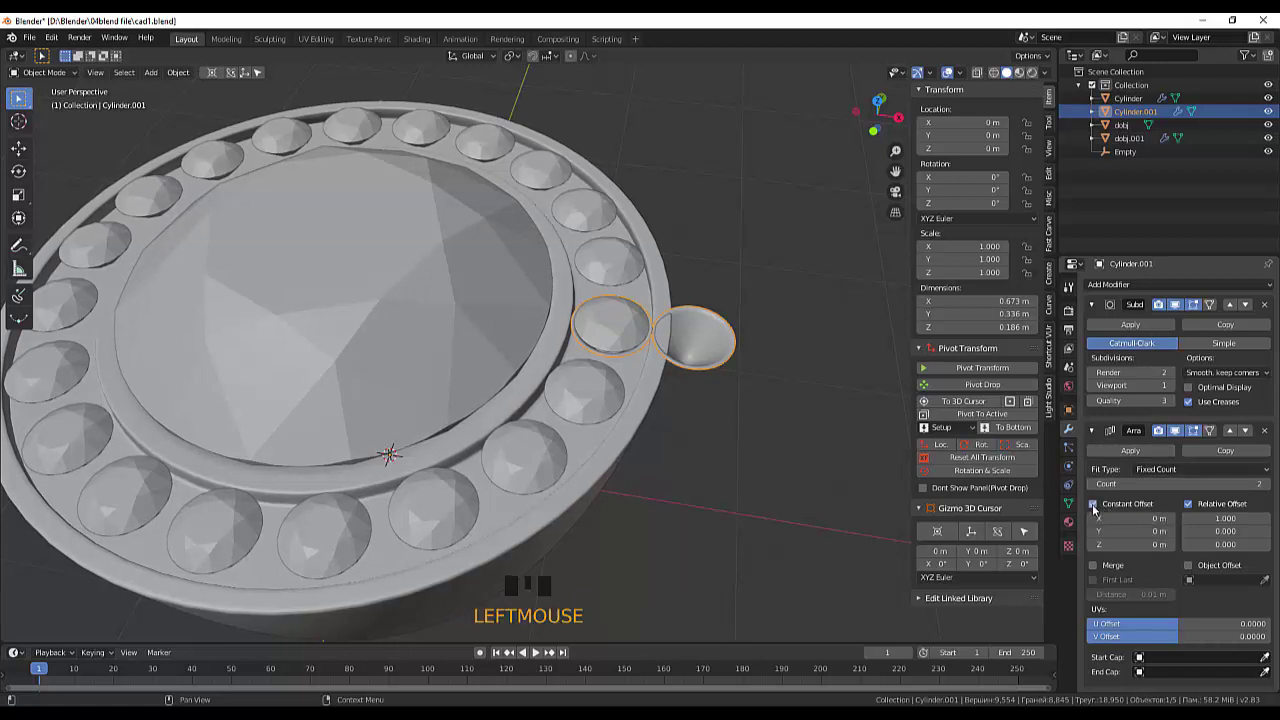
{"action": "left_click", "coordinate": [1194, 505]}
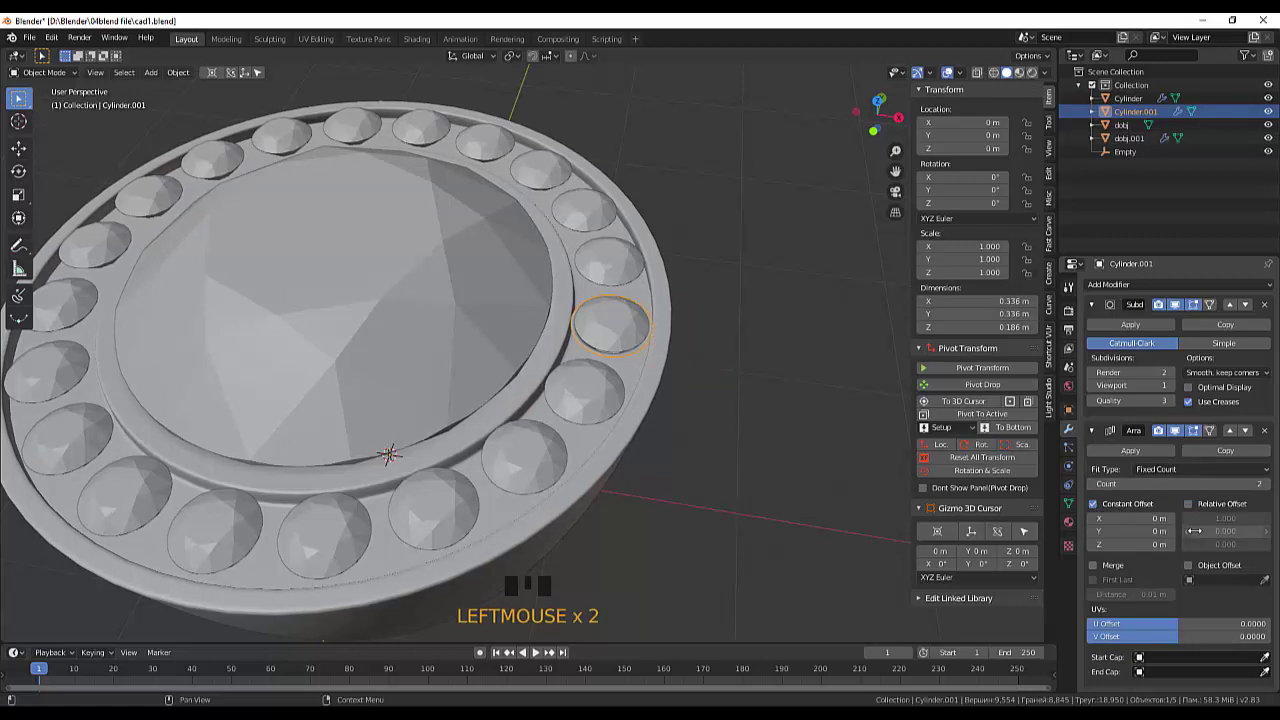
{"action": "left_click", "coordinate": [1200, 573]}
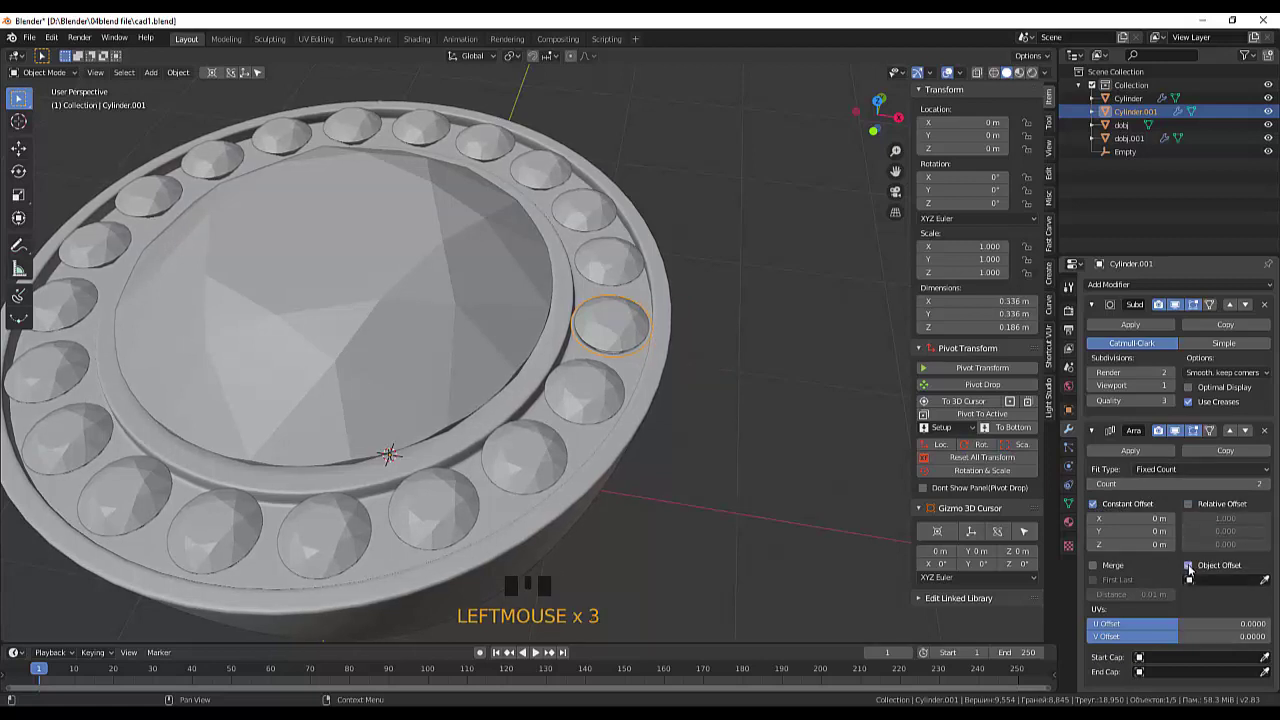
{"action": "left_click_drag", "start_coordinate": [1194, 585], "coordinate": [1272, 438]}
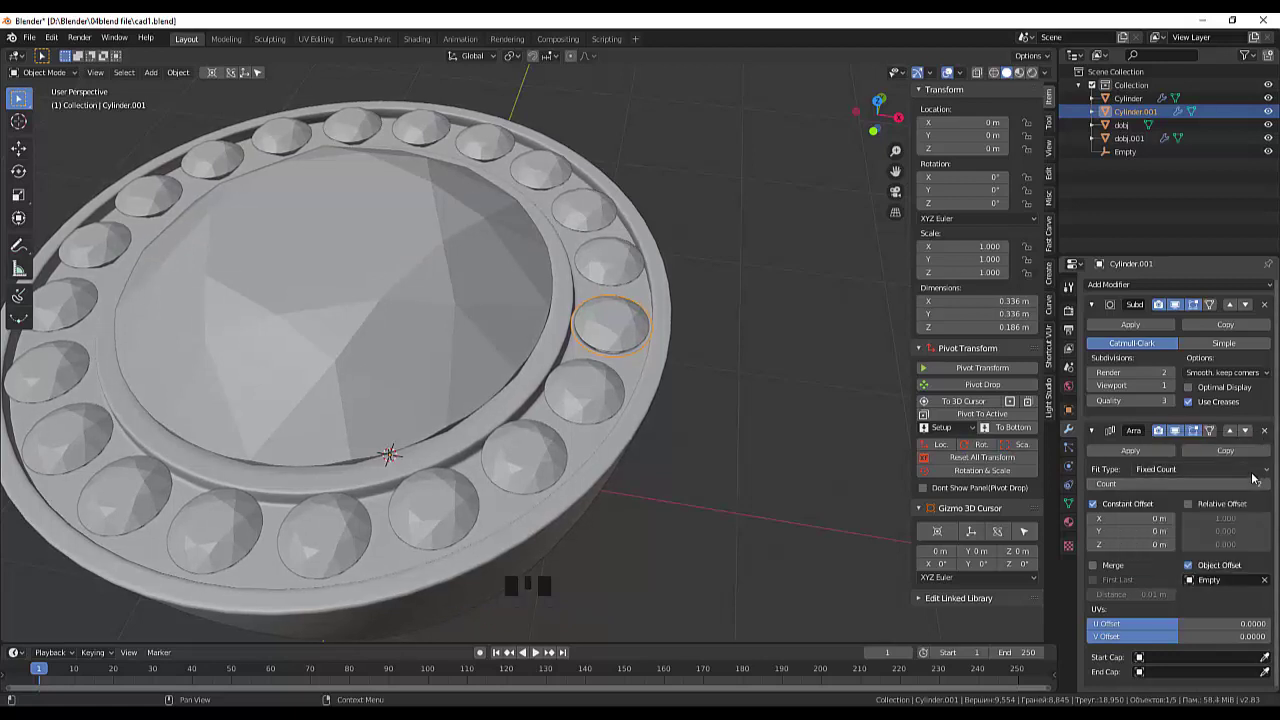
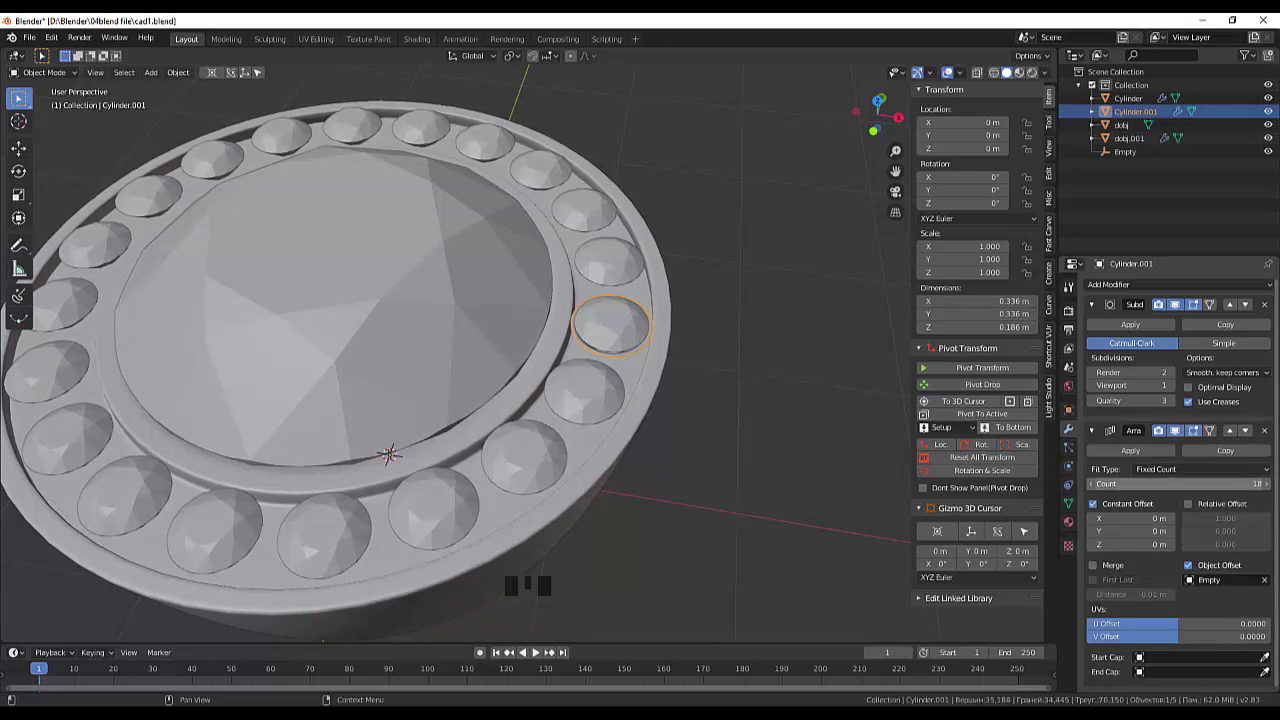
{"action": "scroll", "scroll_direction": "down", "scroll_amount": 3}
{"action": "left_click_drag", "start_coordinate": [693, 422], "coordinate": [696, 443]}
- Rotate the ring of cups 18° about Z so each cup lines up under a small gem
{"action": "key", "text": "r"}
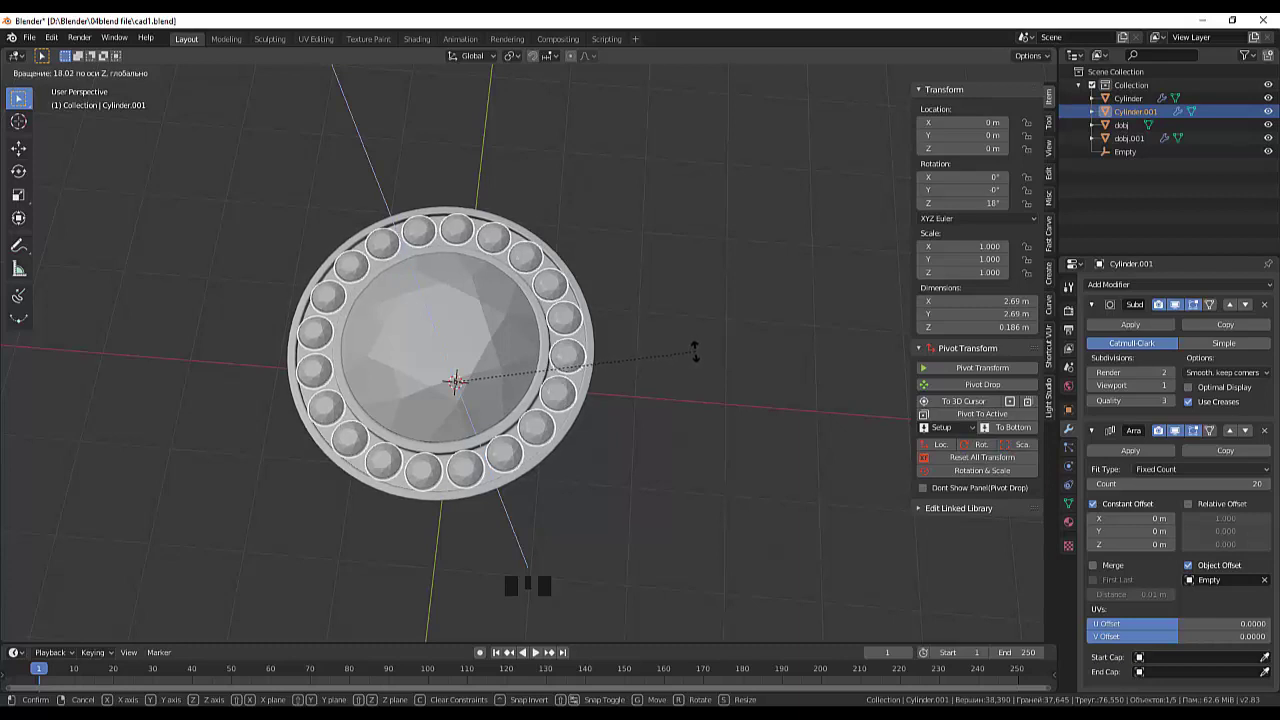
{"action": "left_click_drag", "start_coordinate": [738, 432], "coordinate": [584, 365]}
{"action": "scroll", "scroll_direction": "up", "scroll_amount": 3}
{"action": "scroll", "scroll_direction": "down", "scroll_amount": 3}
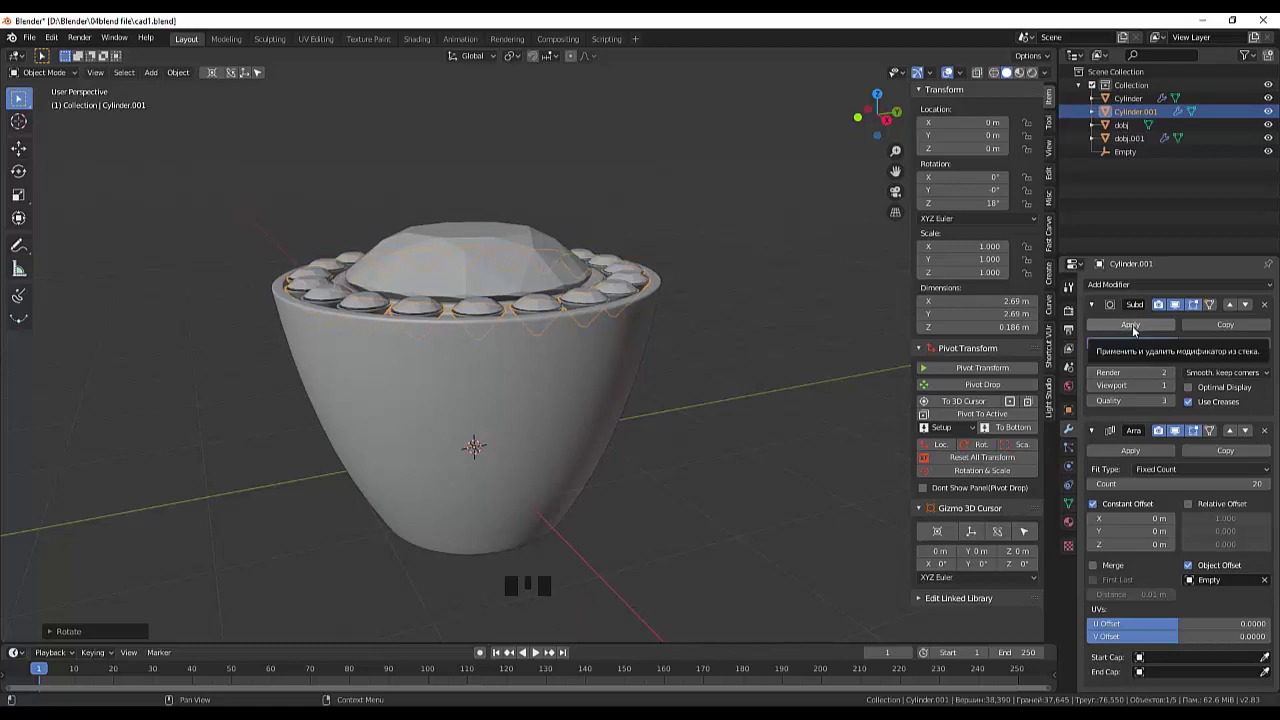
- Make the cup's subdivision smoothing permanent
{"action": "left_click", "coordinate": [1136, 331]}
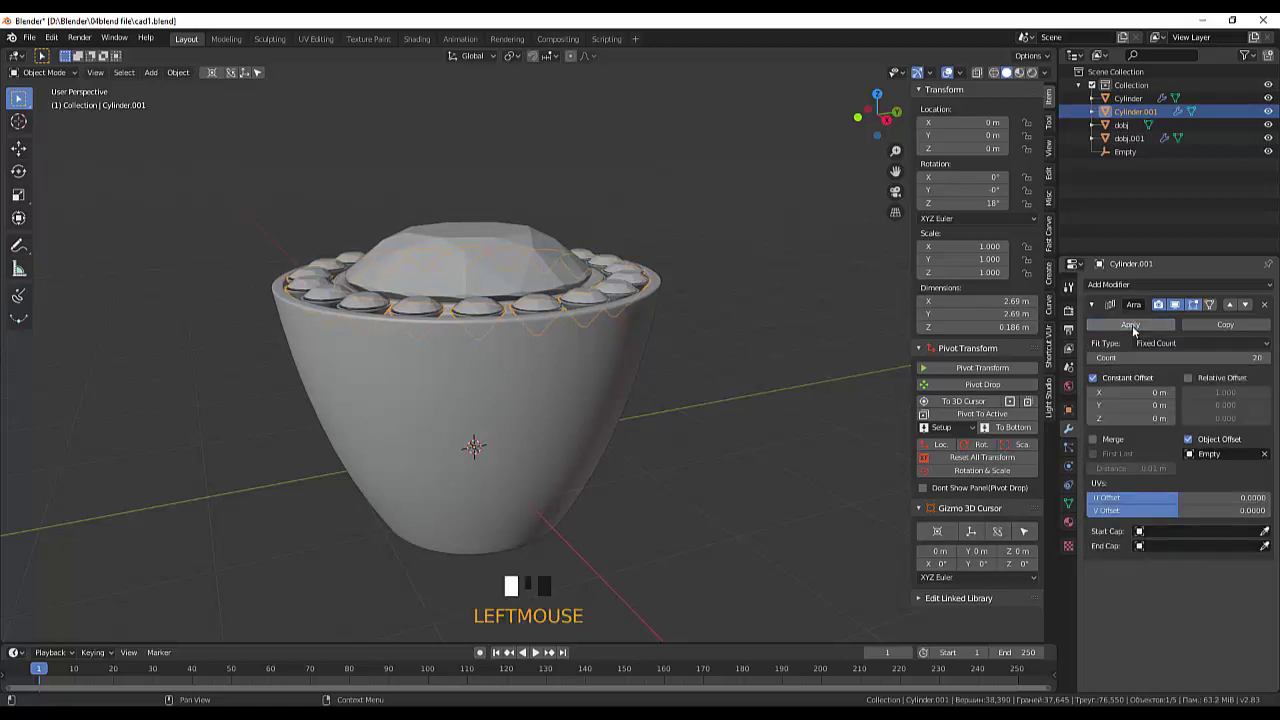
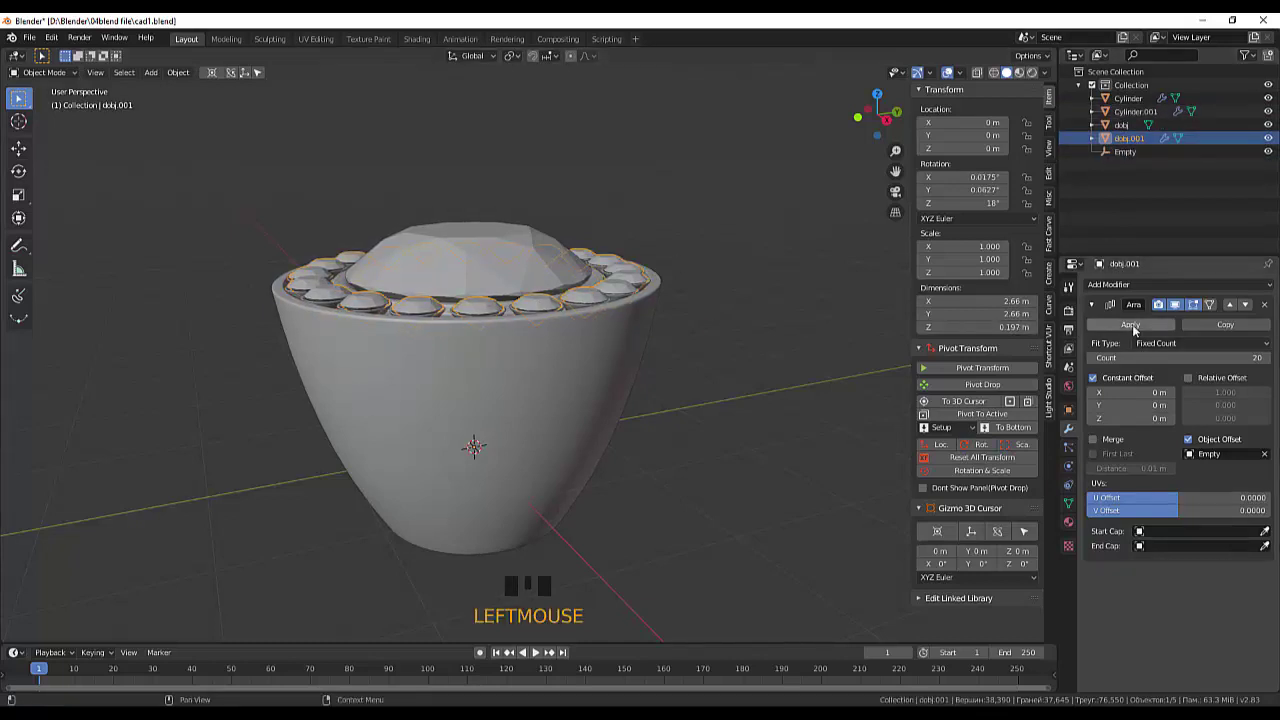
{"action": "left_click_drag", "start_coordinate": [1136, 329], "coordinate": [529, 319]}
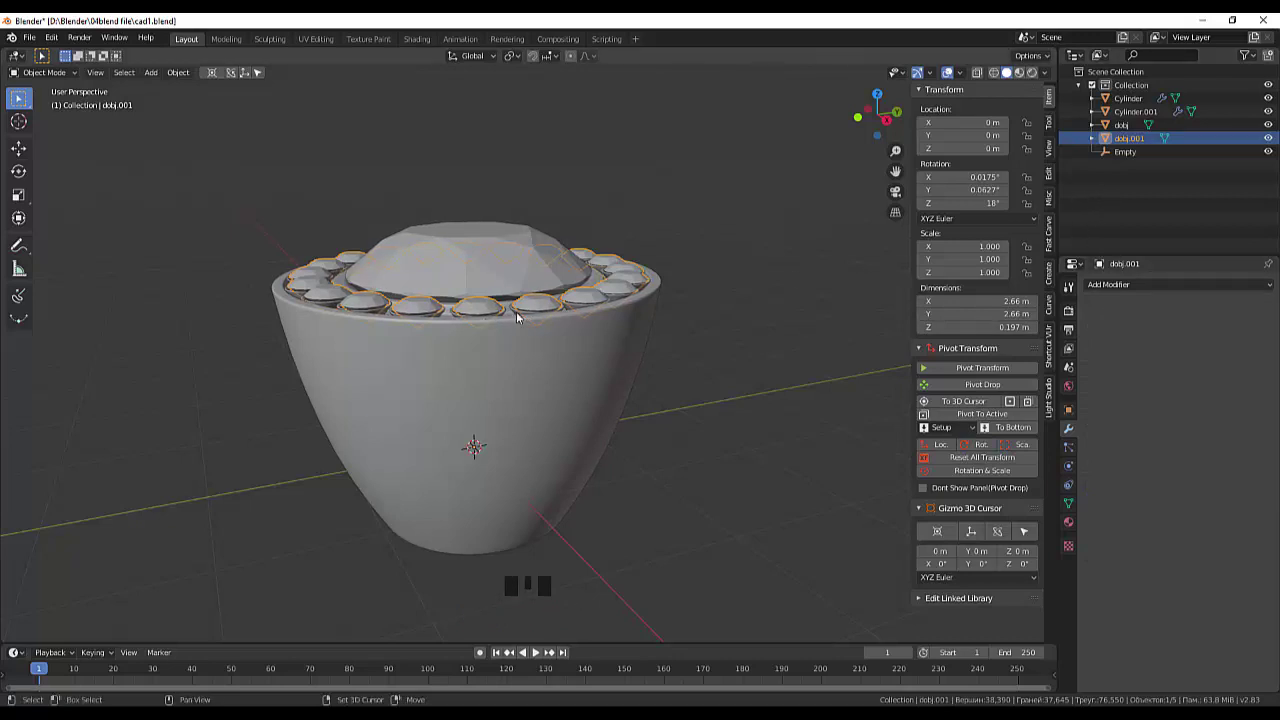
{"action": "left_click", "coordinate": [527, 318]}
{"action": "left_click_drag", "start_coordinate": [551, 356], "coordinate": [527, 370]}
- Select the gem cups with the small gems and apply the Array modifier into real geometry
{"action": "left_click", "coordinate": [527, 370]}
{"action": "left_click", "coordinate": [522, 385]}
{"action": "left_click_drag", "start_coordinate": [645, 382], "coordinate": [378, 264]}
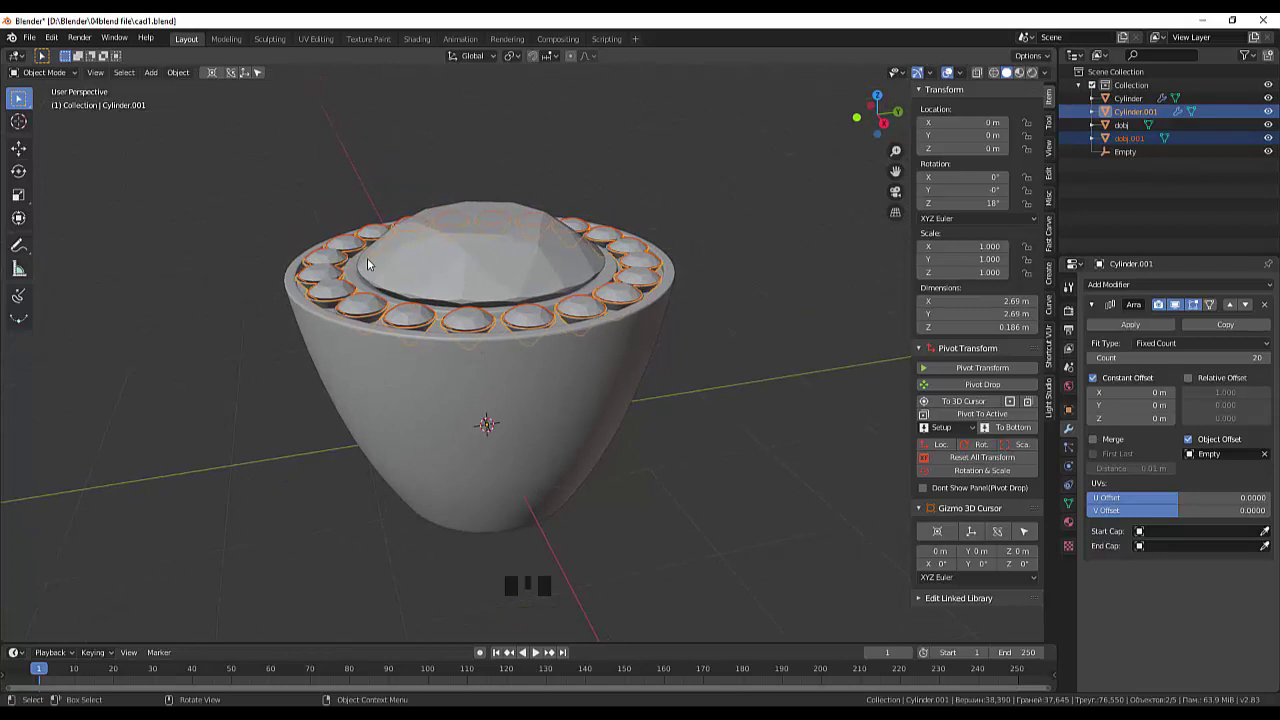
{"action": "key", "text": "g"}
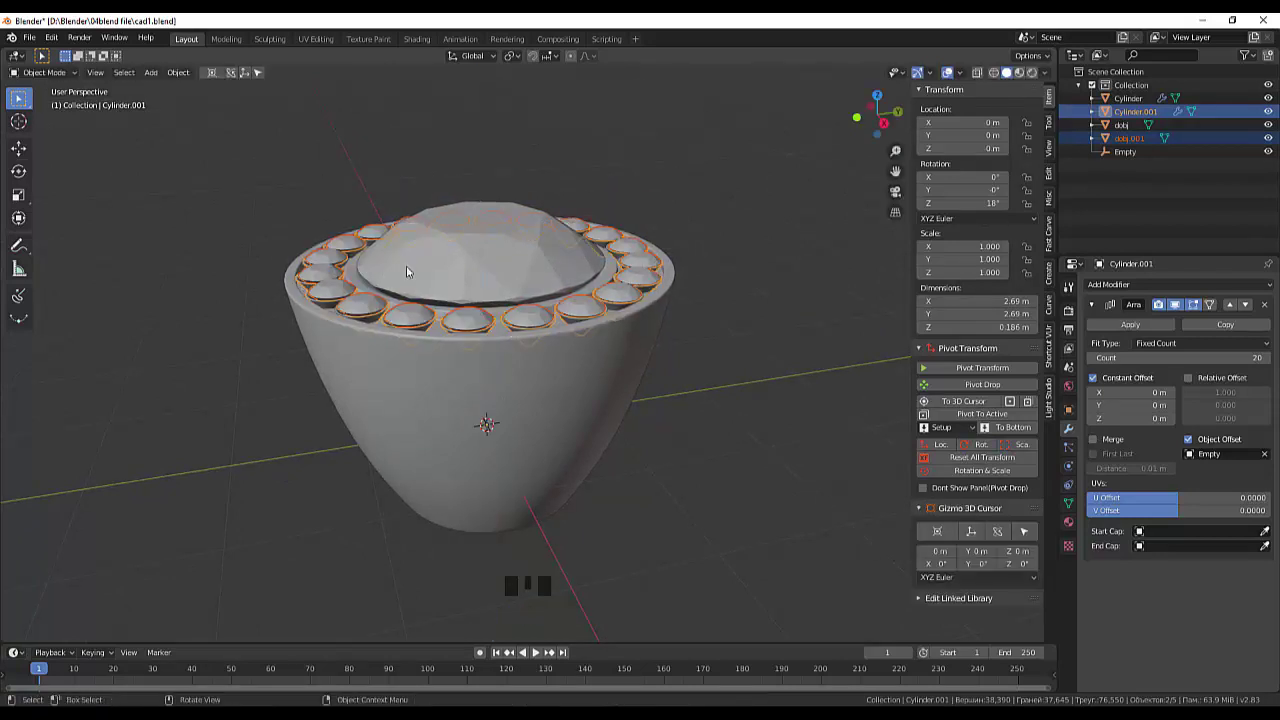
{"action": "left_click", "coordinate": [1131, 325]}
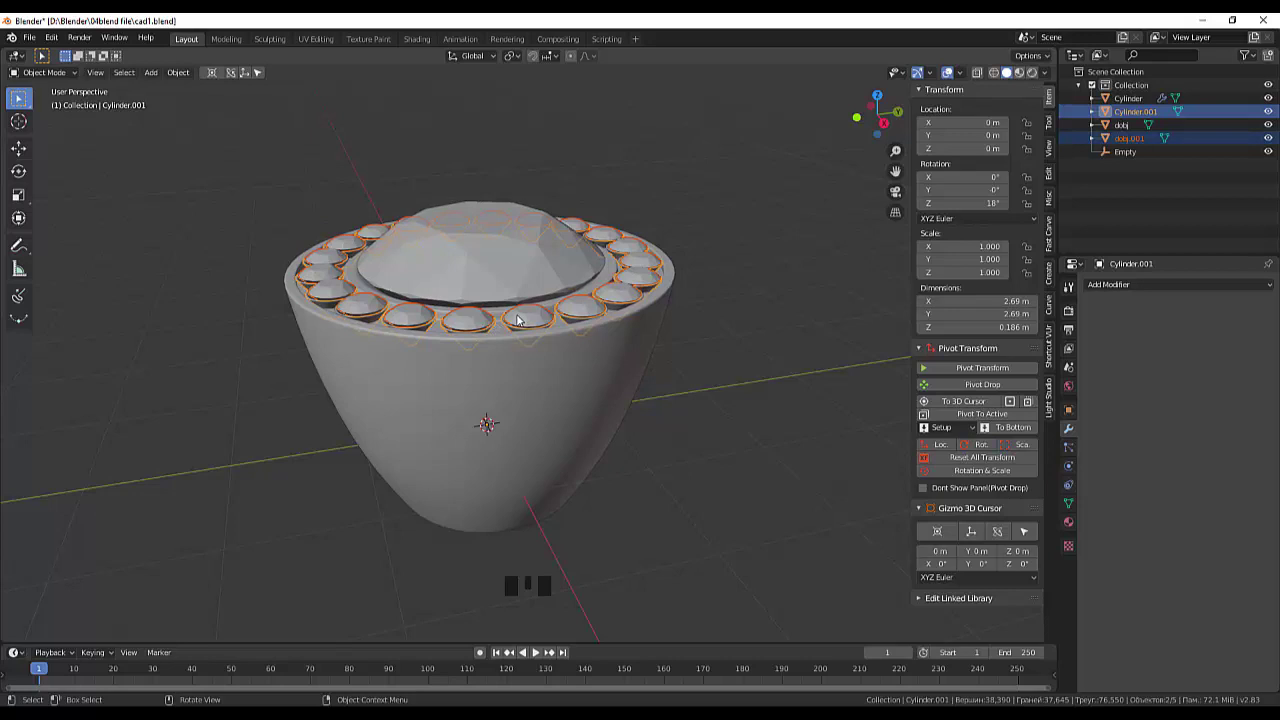
- Move the circle of twenty gem cups slightly up along Z
{"action": "key", "text": "g"}
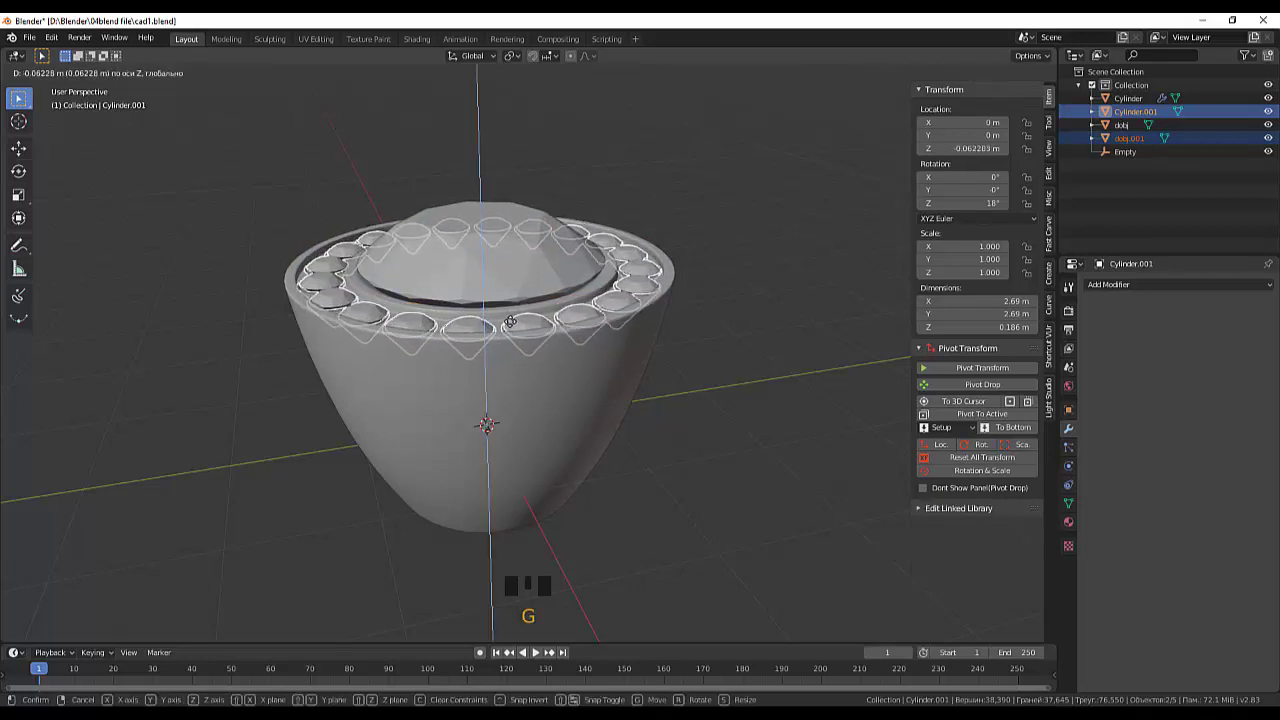
{"action": "left_click", "coordinate": [584, 385]}
{"action": "left_click_drag", "start_coordinate": [678, 354], "coordinate": [575, 428]}
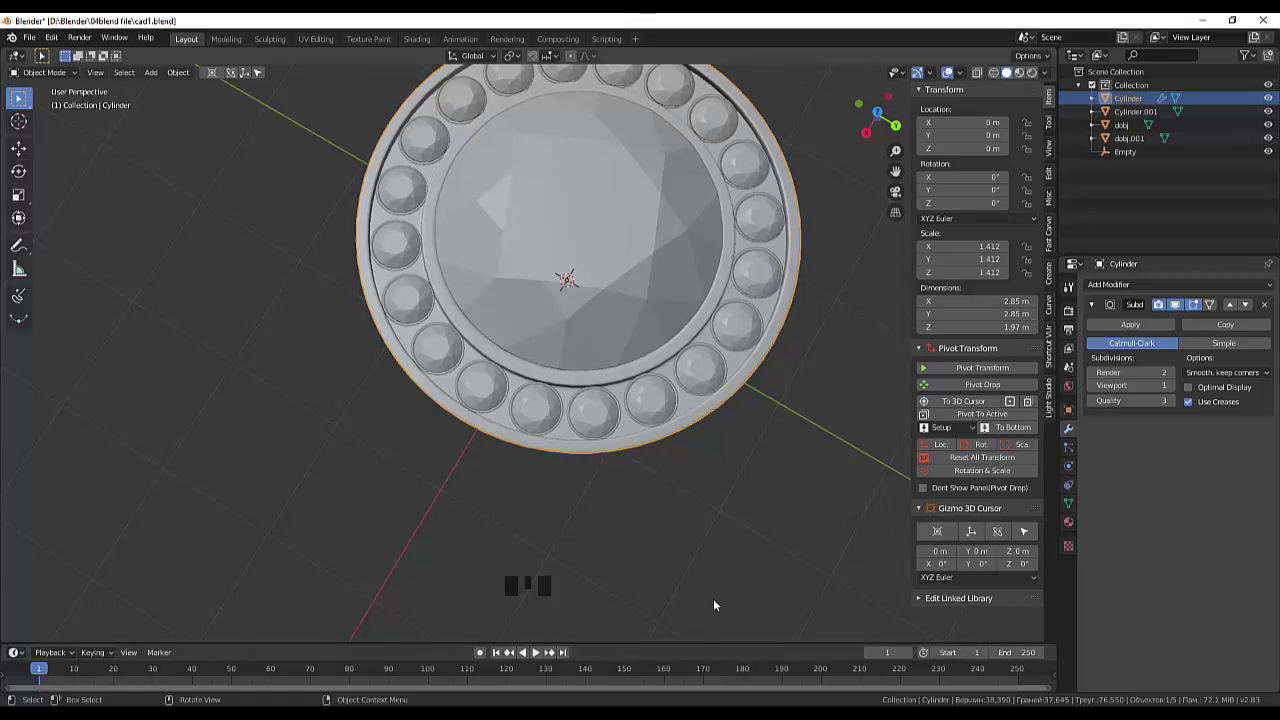
- Orbit and zoom around the band to inspect the gems seated in their cups
{"action": "scroll", "scroll_direction": "up", "scroll_amount": 3}
{"action": "left_click_drag", "start_coordinate": [711, 497], "coordinate": [798, 446]}
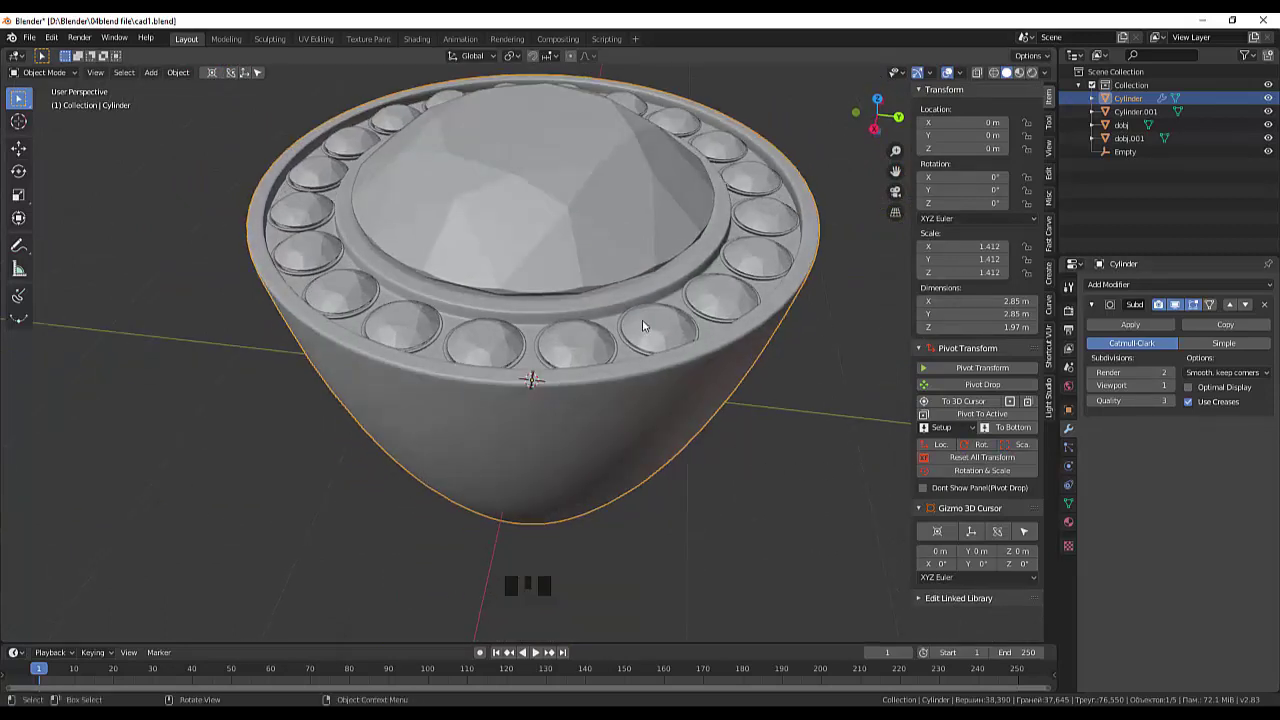
{"action": "left_click_drag", "start_coordinate": [691, 392], "coordinate": [678, 412]}
{"action": "scroll", "scroll_direction": "down", "scroll_amount": 3}
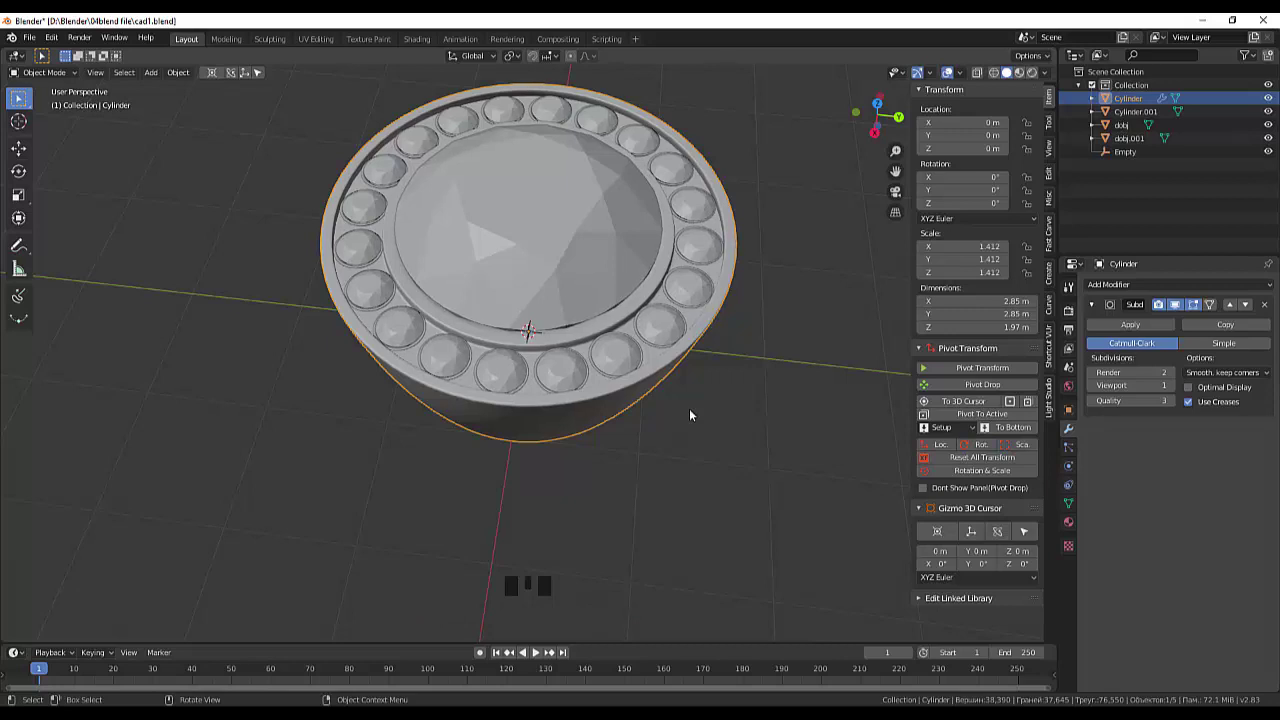
- Add a new mesh cylinder (Cylinder.002) and lift it up above the ring's centre
{"action": "key", "text": "shift+a"}
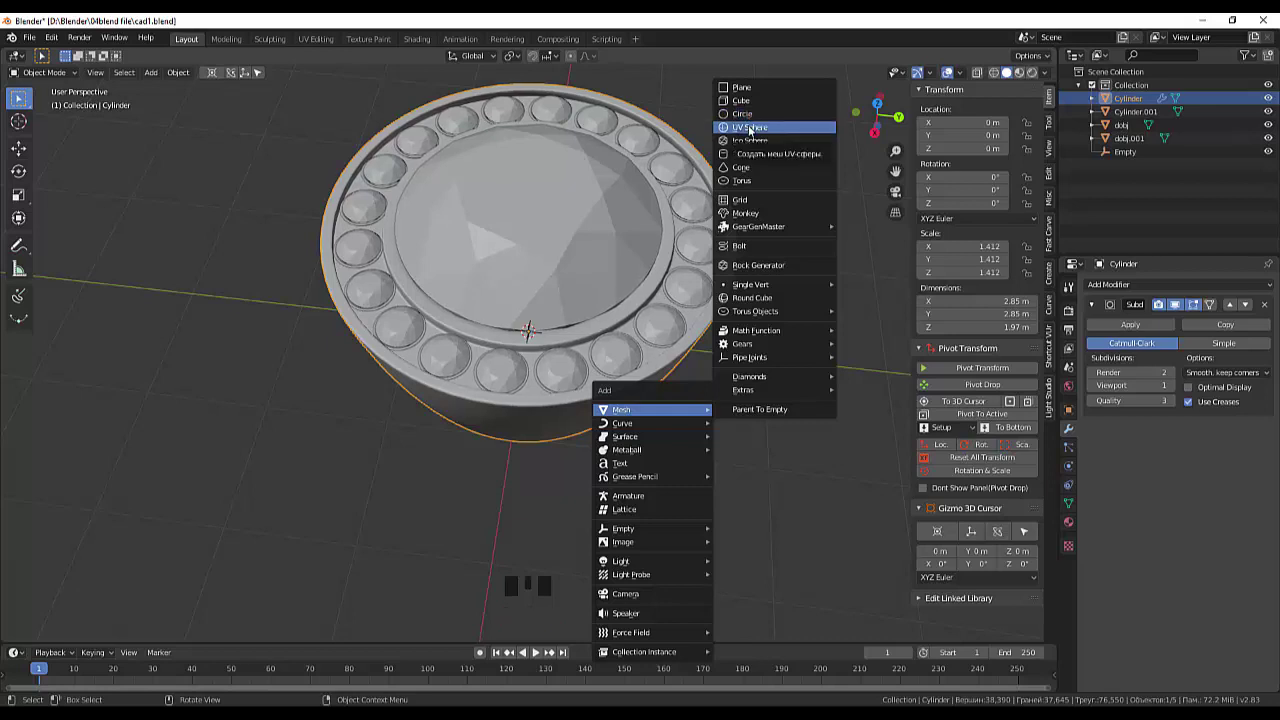
{"action": "left_click_drag", "start_coordinate": [740, 345], "coordinate": [644, 311]}
{"action": "key", "text": "g"}
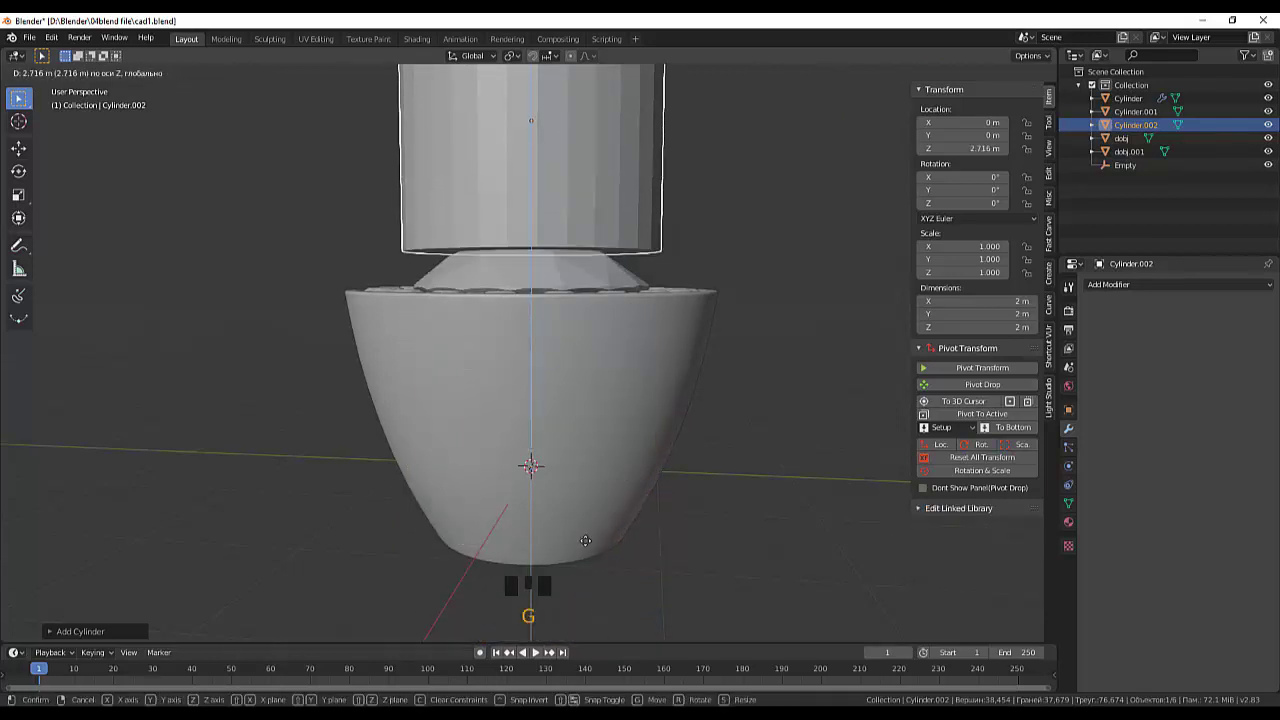
{"action": "scroll", "scroll_direction": "down", "scroll_amount": 3}
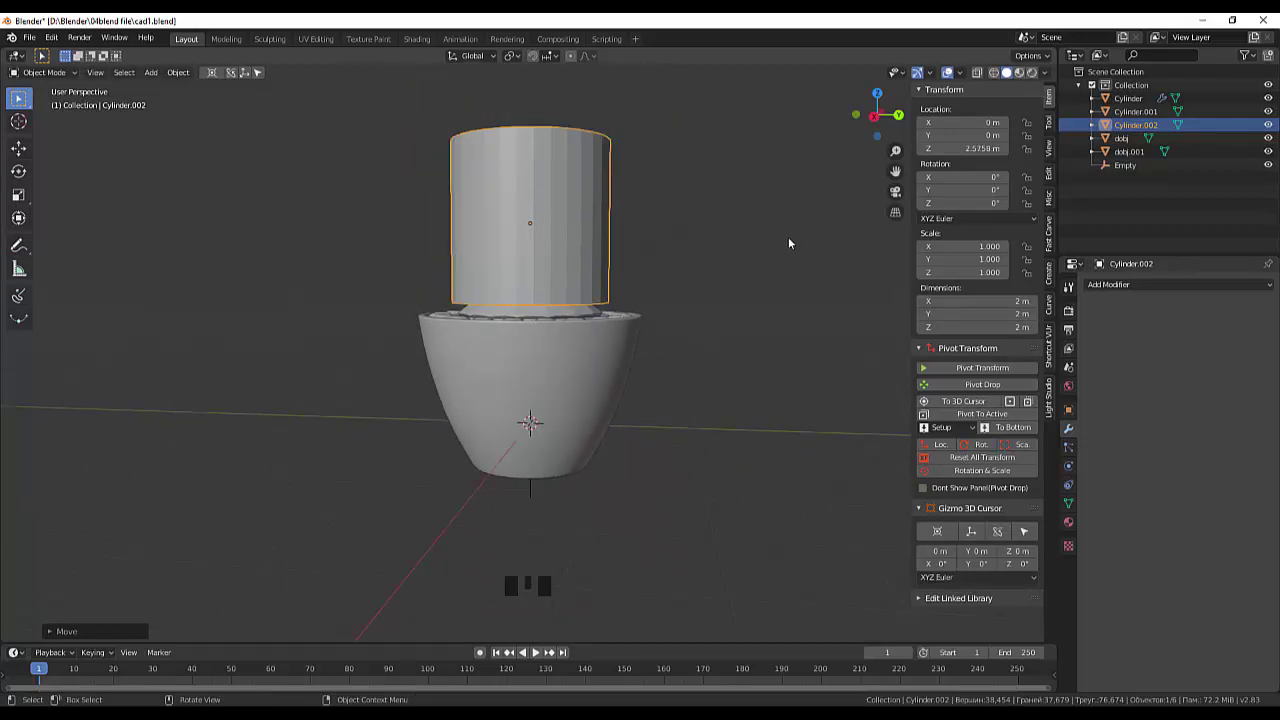
- Shrink the new cylinder down to roughly 0.1 m prong size
{"action": "key", "text": "s"}
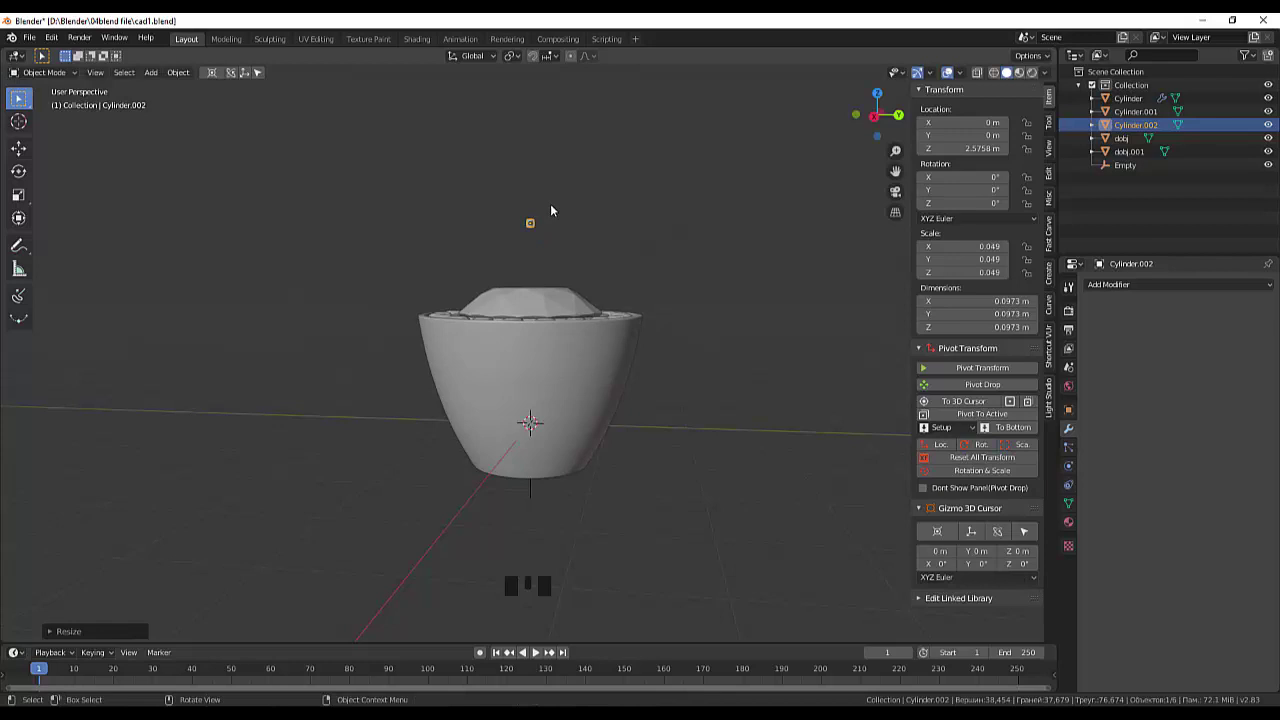
{"action": "key", "text": "s"}
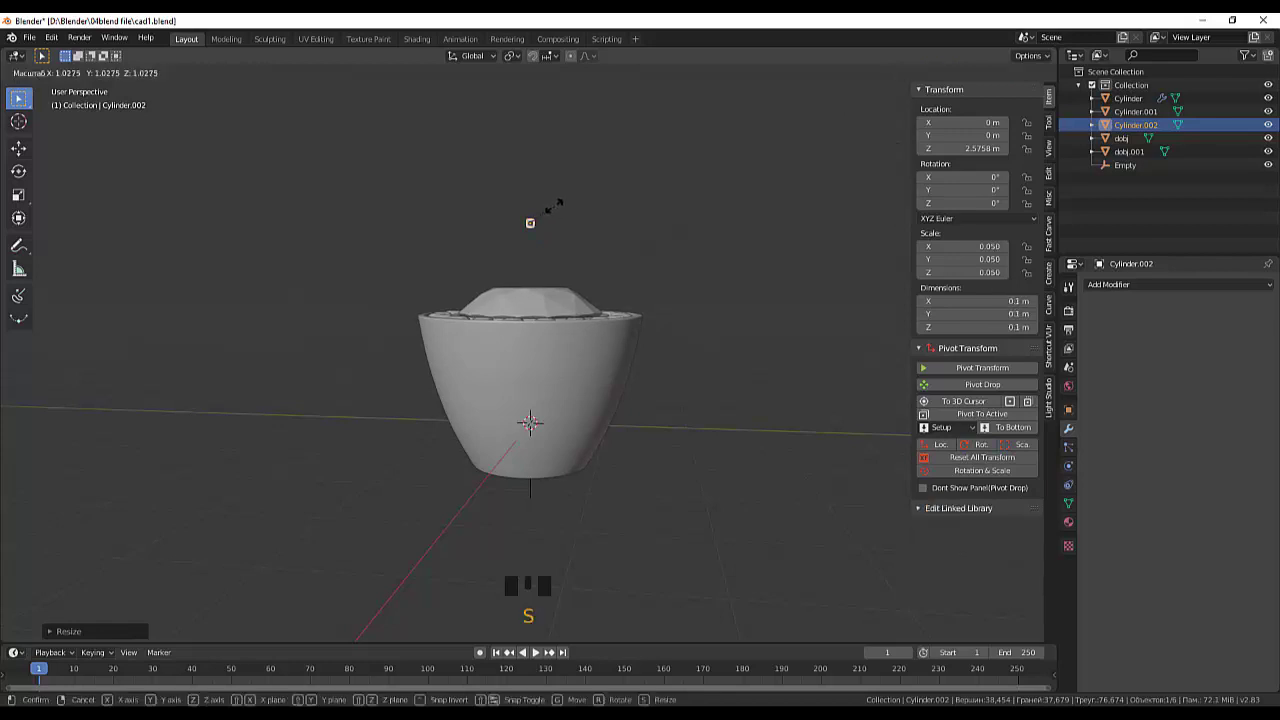
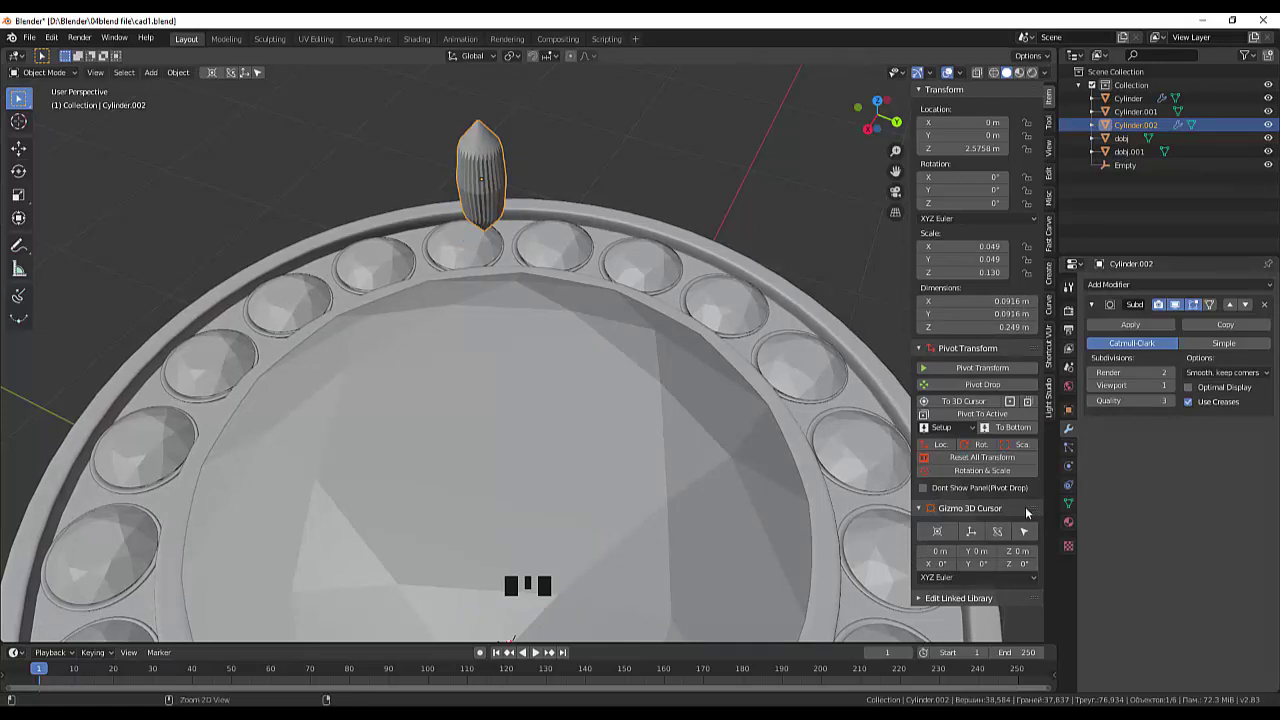
- Remove the prong's Subdivision modifier and apply its scale so the 0.26 m prong reads scale 1
{"action": "left_click_drag", "start_coordinate": [821, 230], "coordinate": [818, 192]}
{"action": "scroll", "scroll_direction": "down", "scroll_amount": 3}
{"action": "left_click_drag", "start_coordinate": [706, 185], "coordinate": [577, 280]}
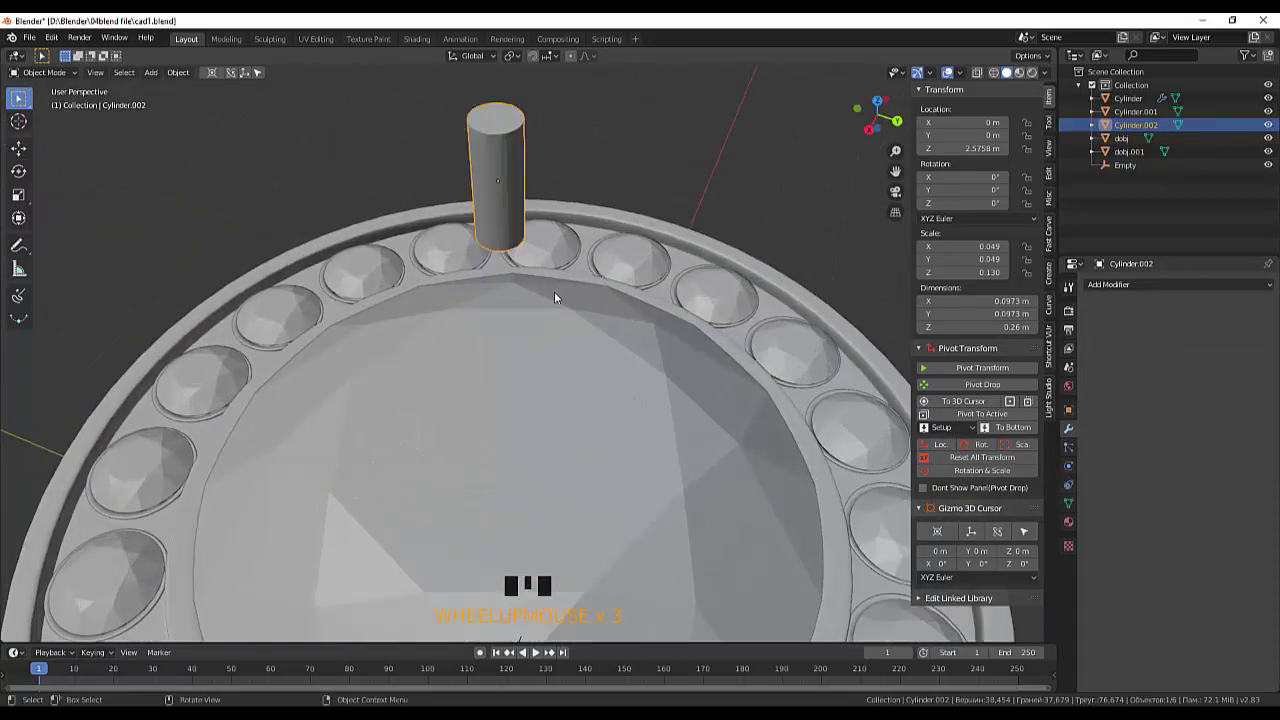
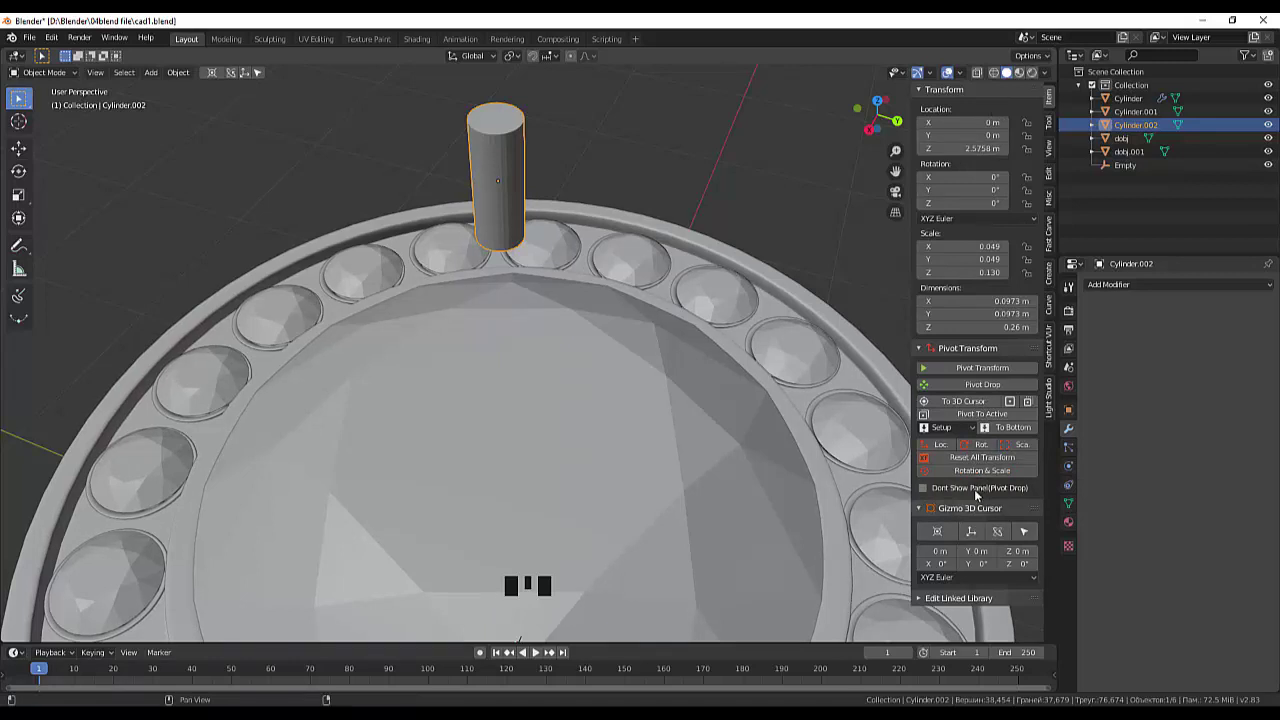
{"action": "left_click_drag", "start_coordinate": [971, 464], "coordinate": [888, 445]}
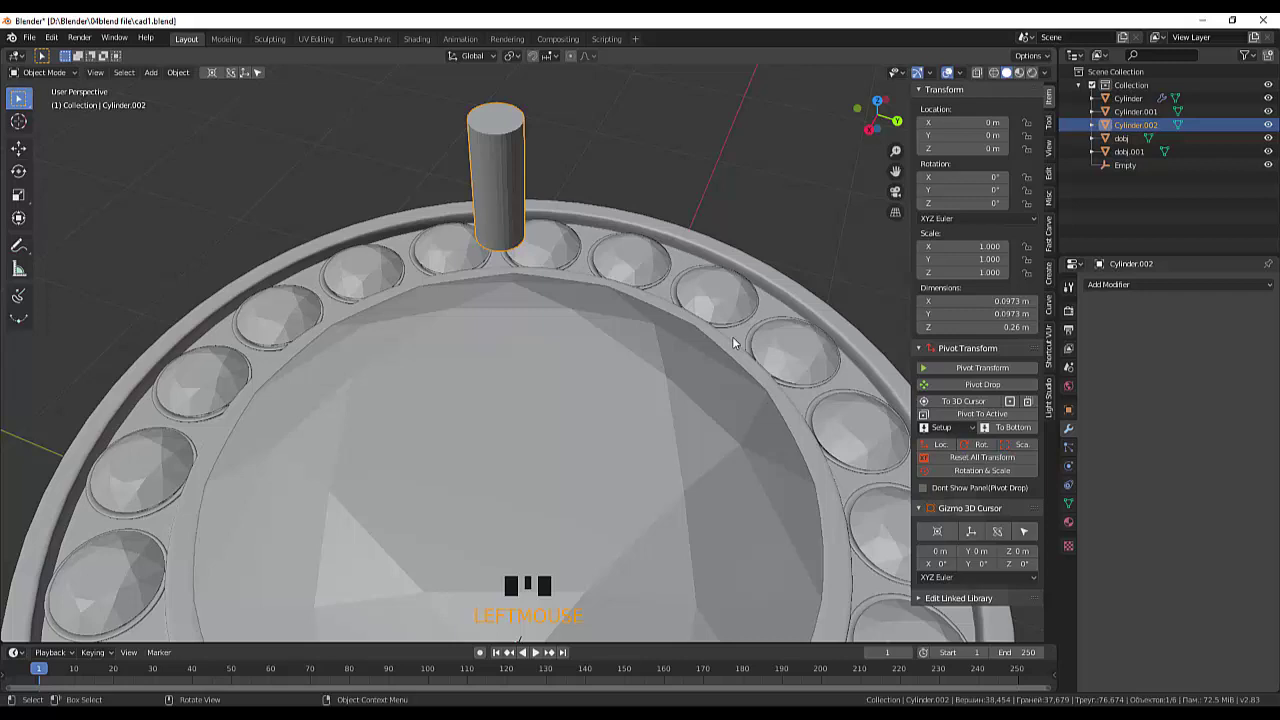
{"action": "scroll", "scroll_direction": "up", "scroll_amount": 3}
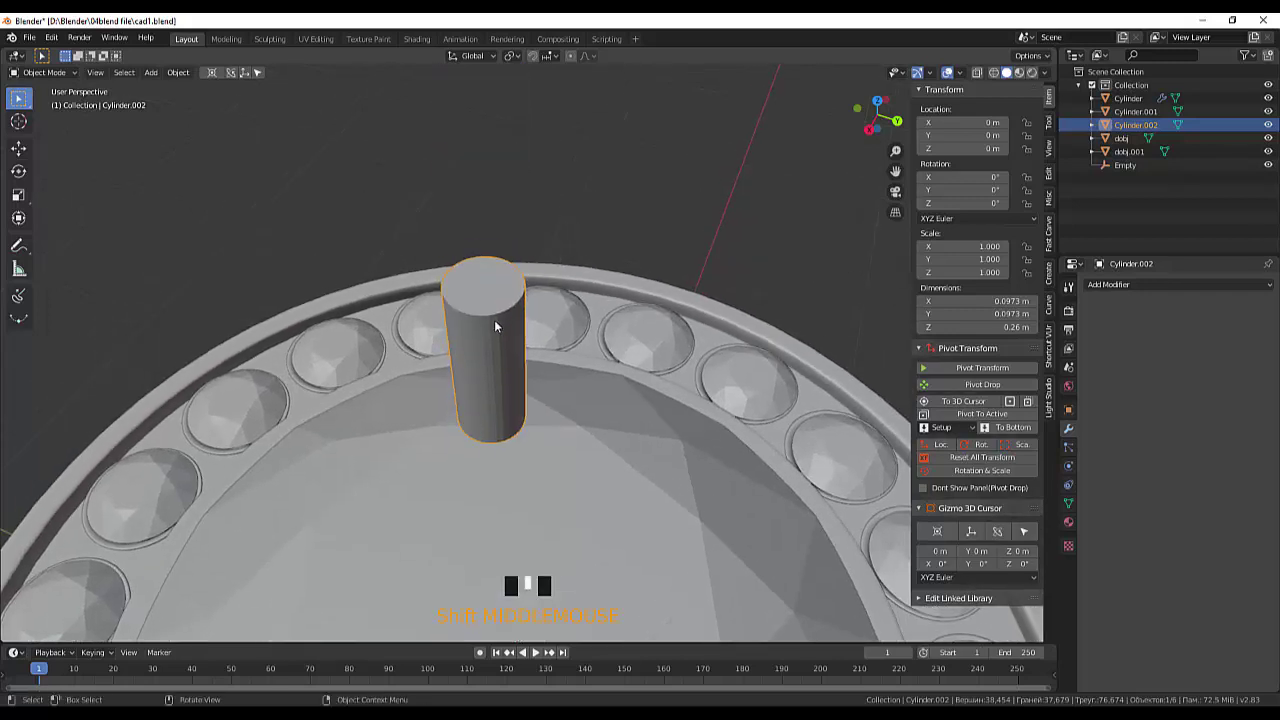
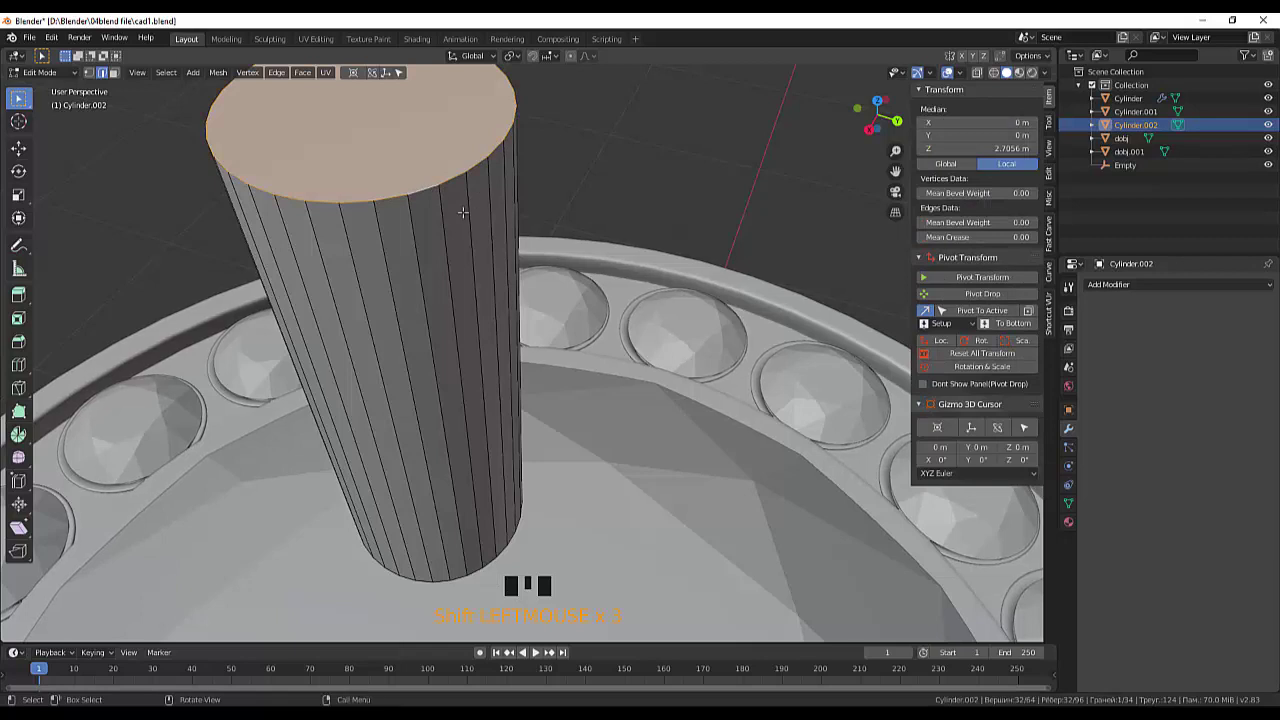
- Bevel the prong's top edge with several segments into a smooth domed cap
{"action": "scroll", "scroll_direction": "down", "scroll_amount": 3}
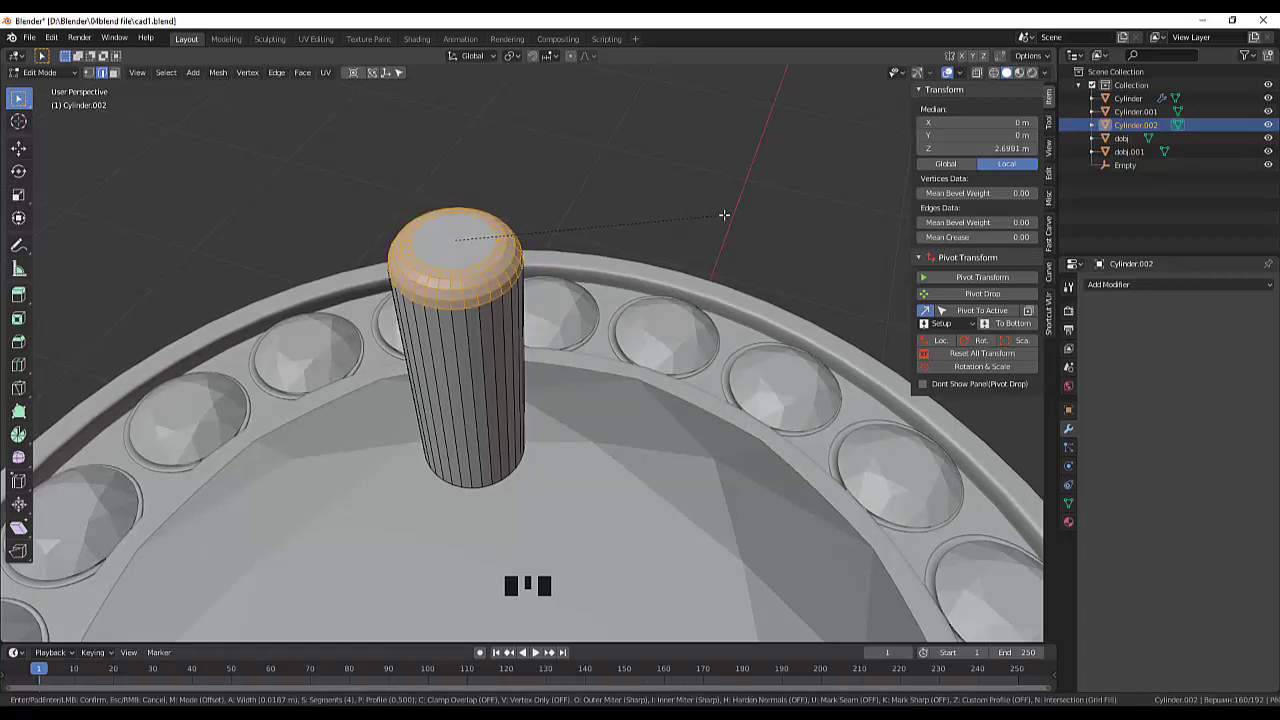
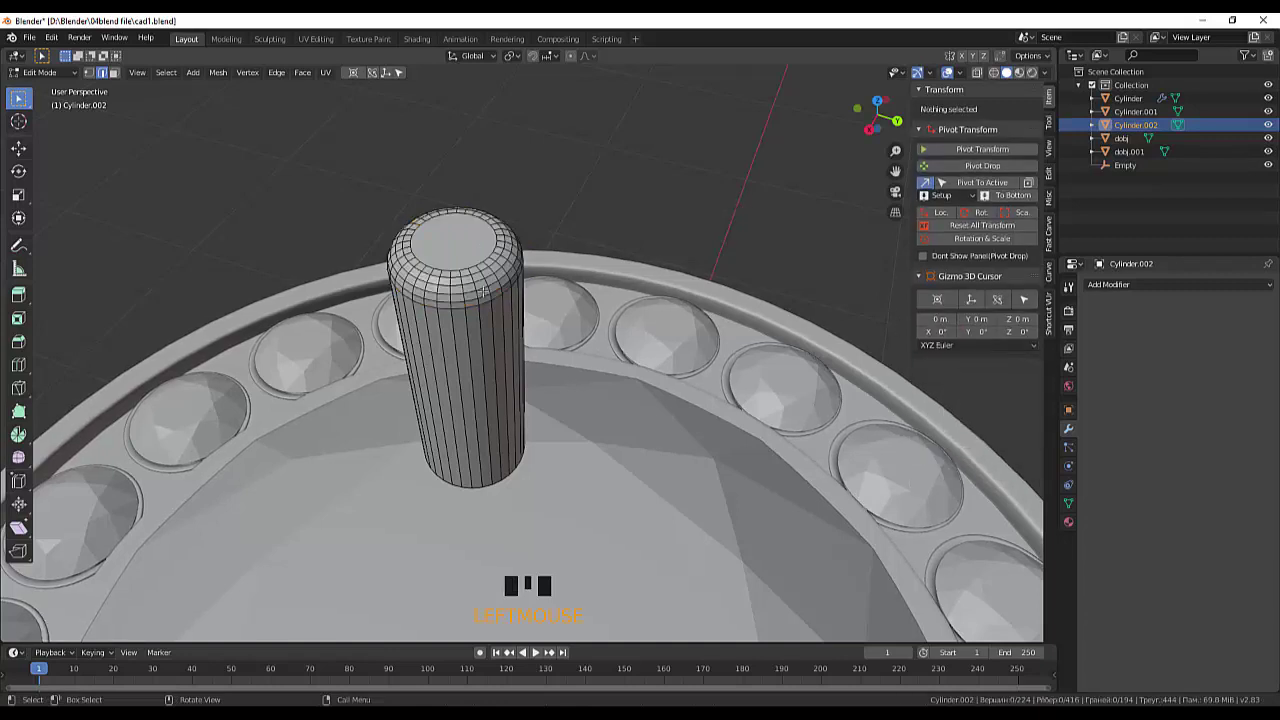
{"action": "left_click_drag", "start_coordinate": [59, 78], "coordinate": [481, 356]}
{"action": "left_click_drag", "start_coordinate": [481, 356], "coordinate": [586, 358]}
- From top view, move the prong out to about 1.05 m between two small gems on the left
{"action": "left_click", "coordinate": [586, 358]}
{"action": "scroll", "scroll_direction": "down", "scroll_amount": 3}
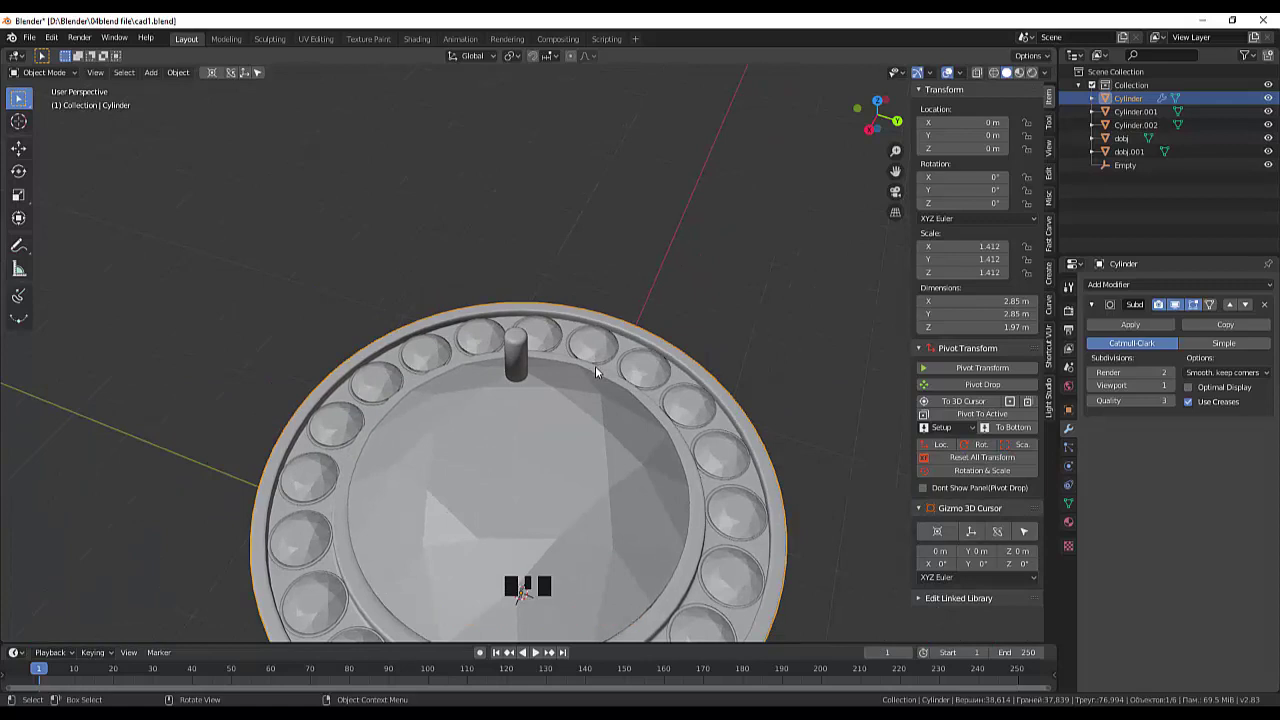
{"action": "key", "text": "KP_7"}
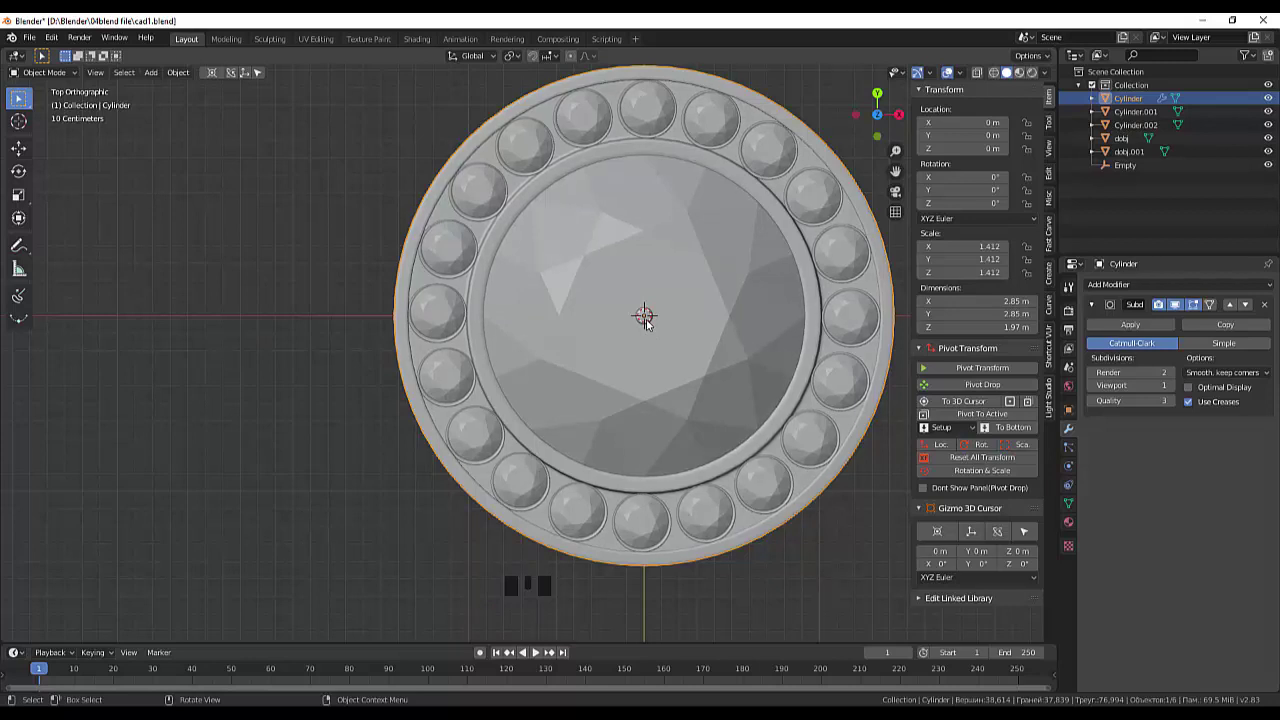
{"action": "key", "text": "g"}
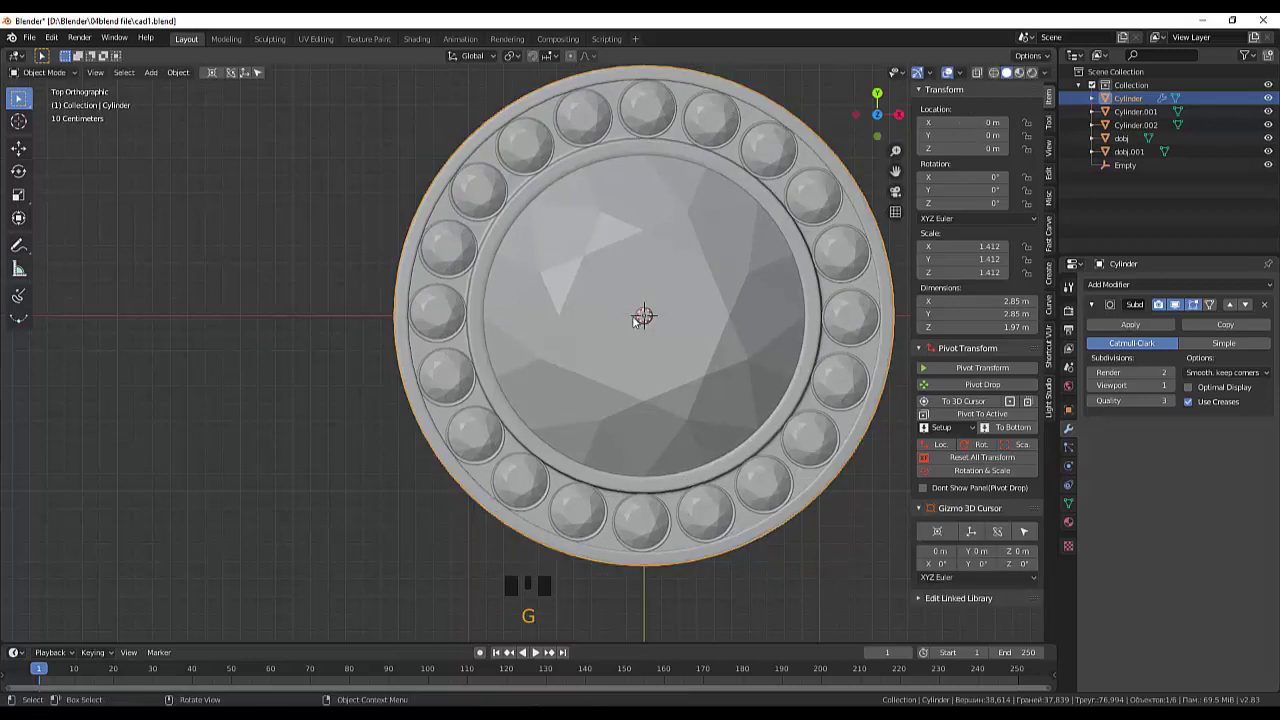
{"action": "left_click", "coordinate": [654, 323]}
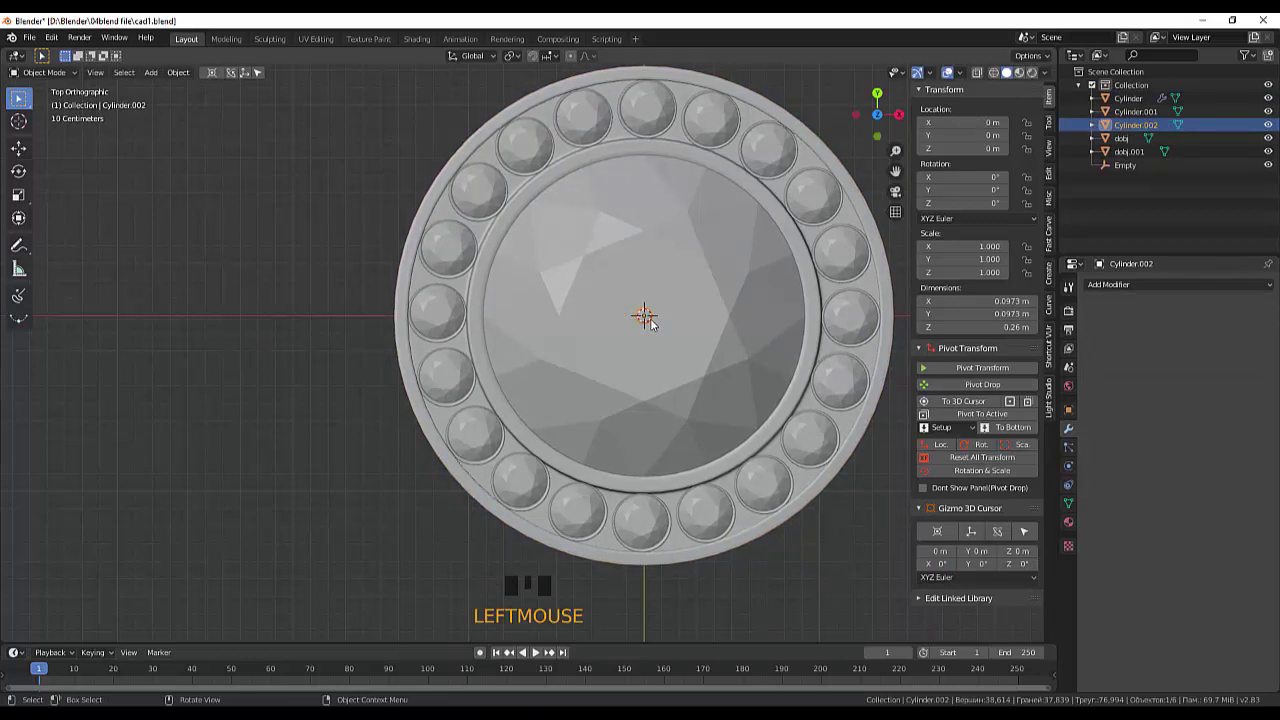
{"action": "key", "text": "g"}
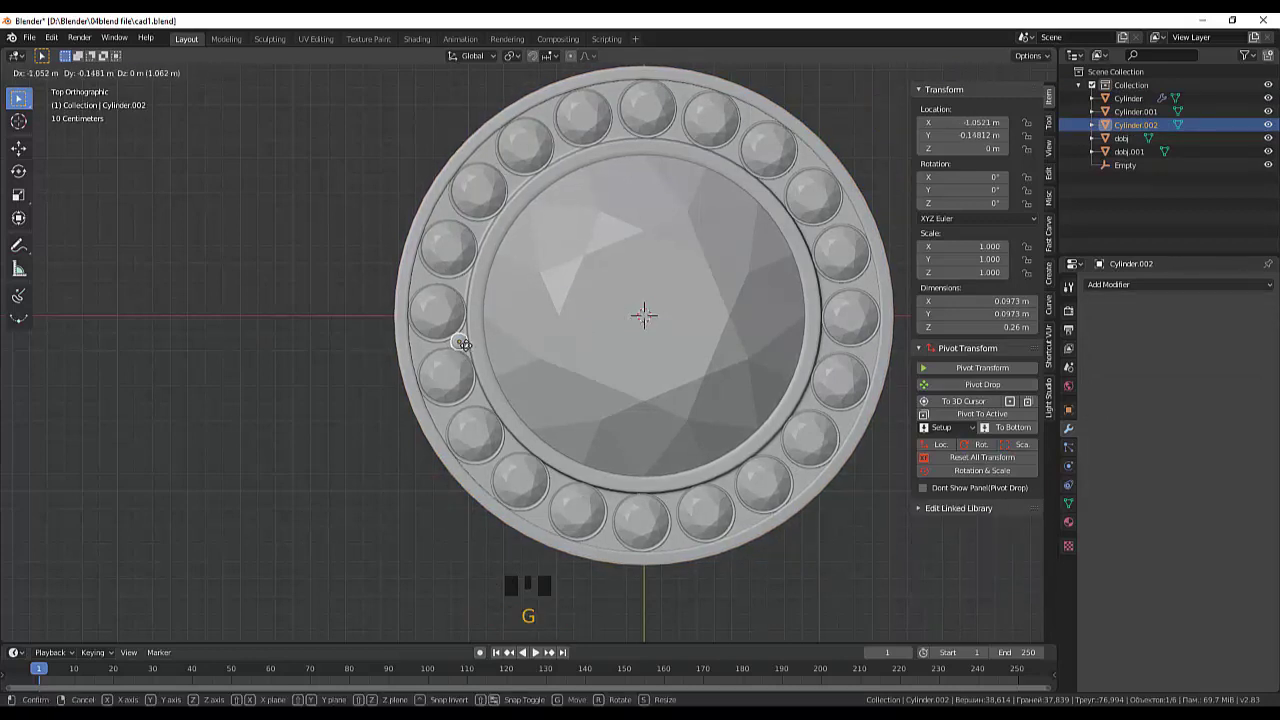
{"action": "scroll", "scroll_direction": "up", "scroll_amount": 3}
{"action": "left_click_drag", "start_coordinate": [533, 322], "coordinate": [621, 210]}
- Switch to a side view of the ring ready to lower the prong
{"action": "key", "text": "KP_3"}
{"action": "scroll", "scroll_direction": "down", "scroll_amount": 3}
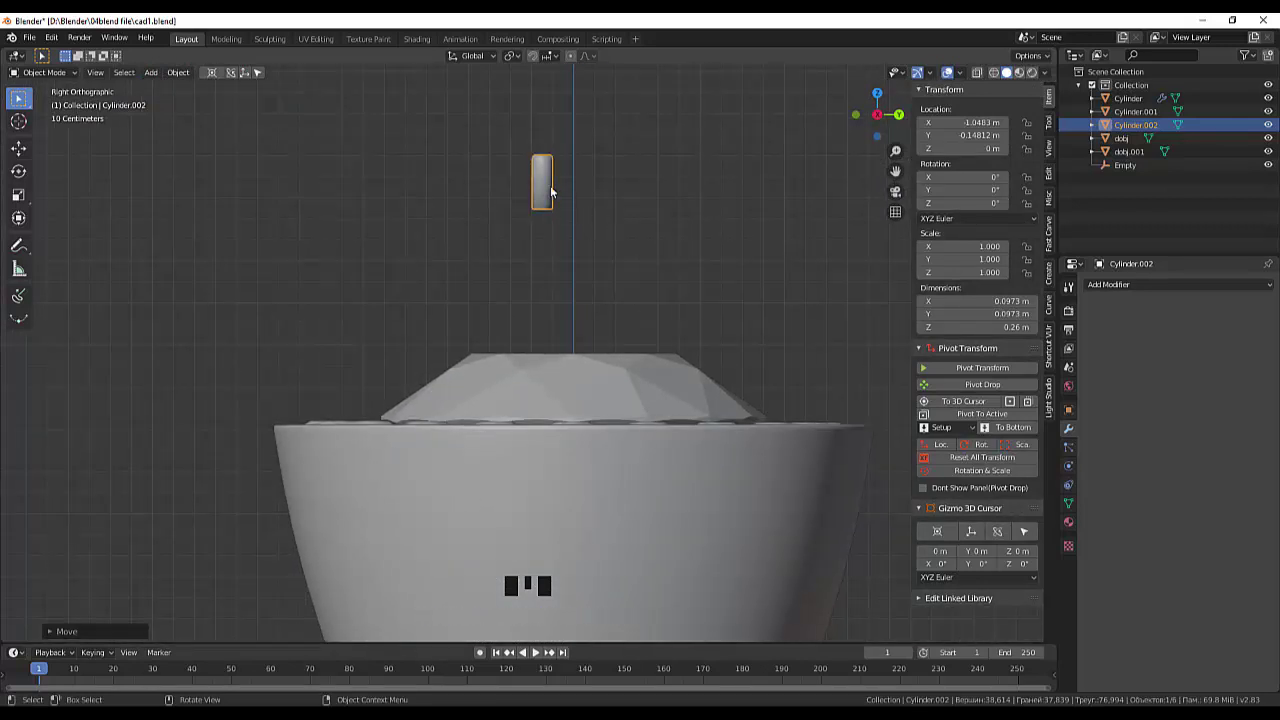
- Lower the prong along Z to about −1.29 m so it sits on the band
{"action": "key", "text": "g"}
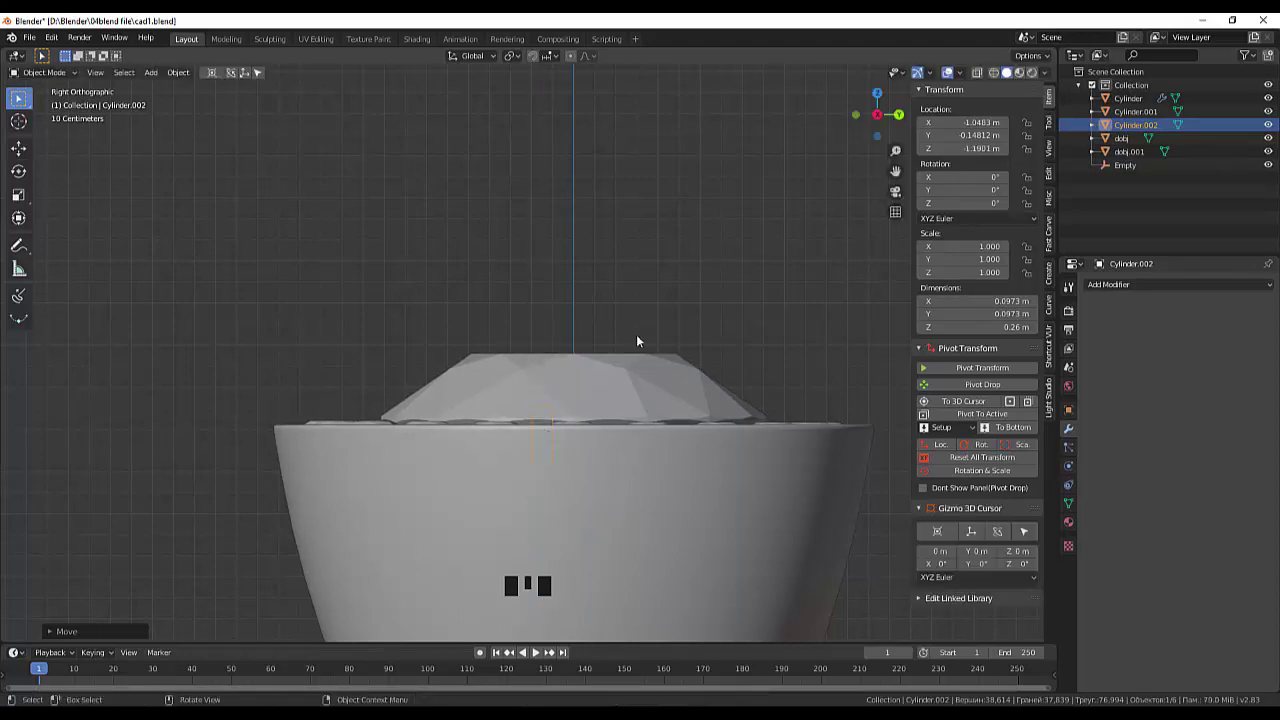
{"action": "left_click_drag", "start_coordinate": [644, 341], "coordinate": [332, 369]}
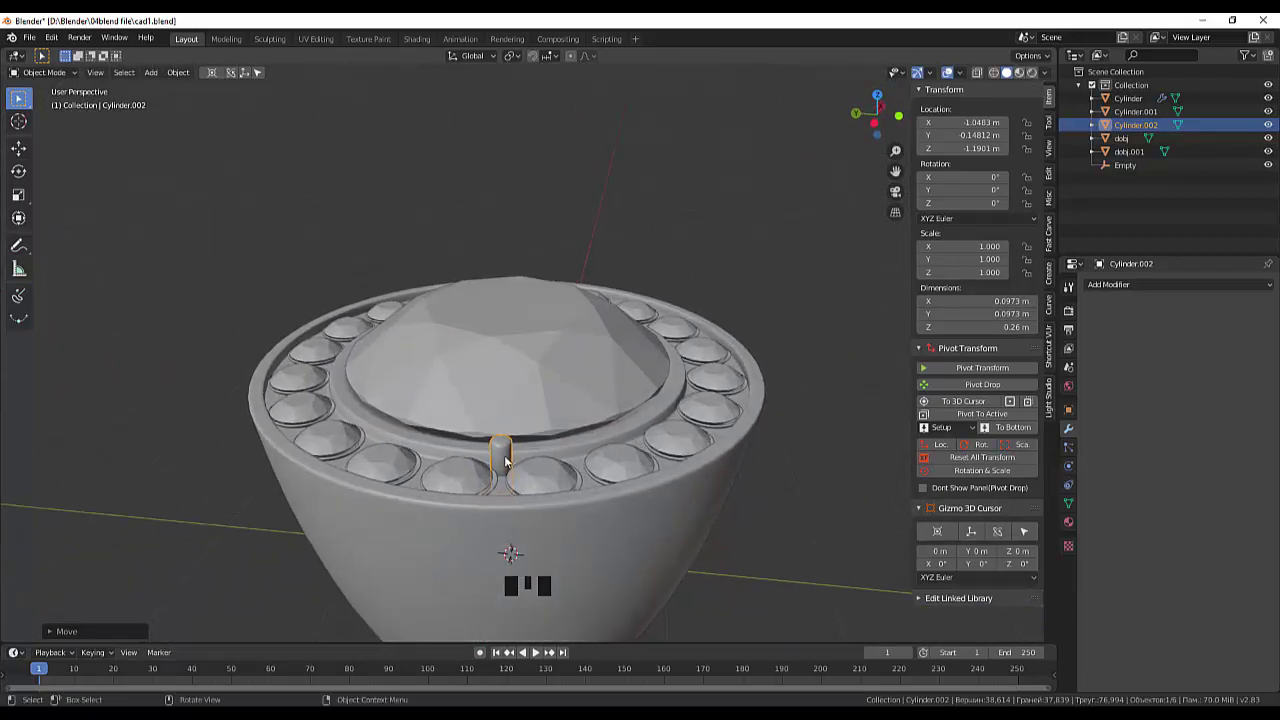
{"action": "key", "text": "g"}
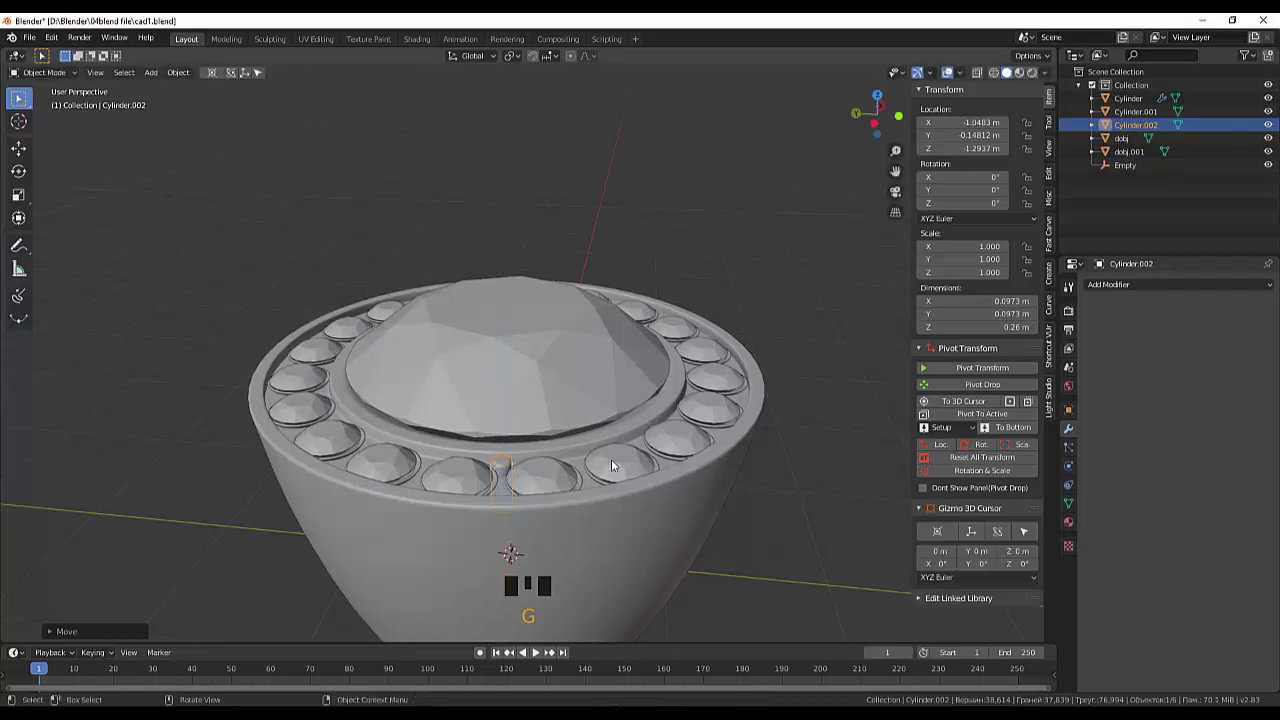
{"action": "left_click_drag", "start_coordinate": [623, 486], "coordinate": [476, 466]}
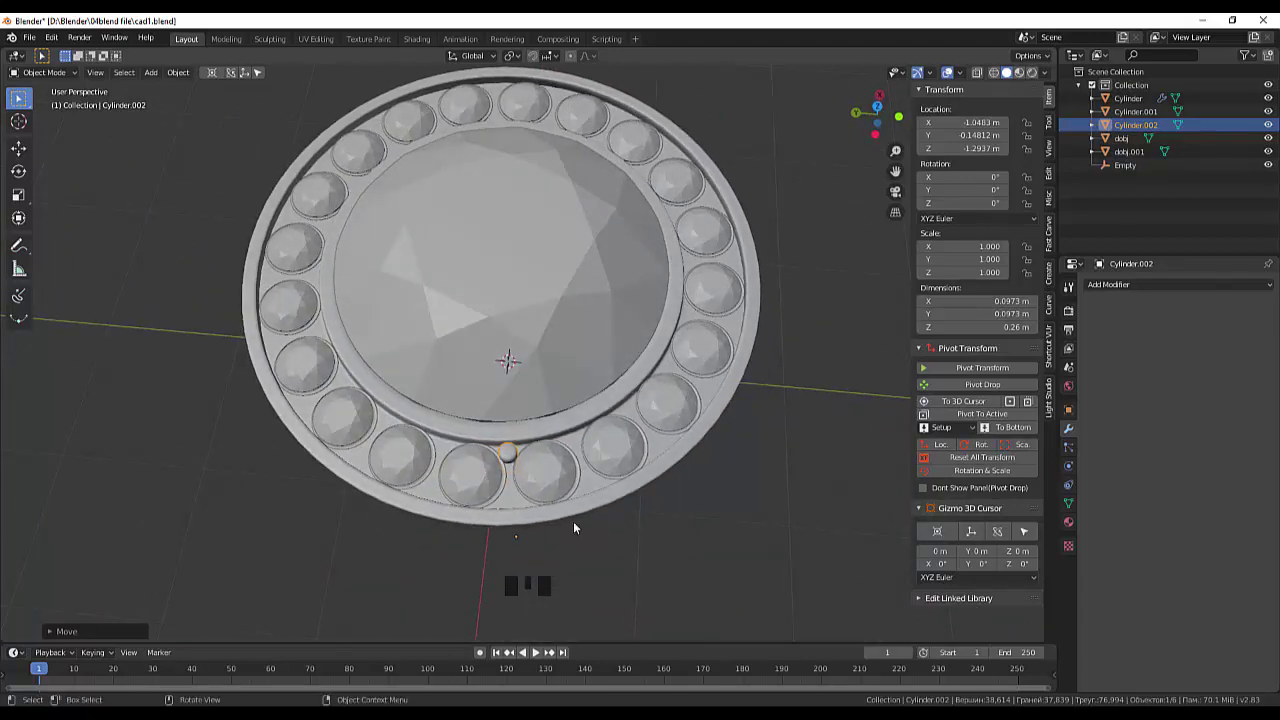
{"action": "left_click_drag", "start_coordinate": [556, 478], "coordinate": [603, 414]}
- From top view, nudge the prong into the gap between the two small gems
{"action": "left_click", "coordinate": [603, 416]}
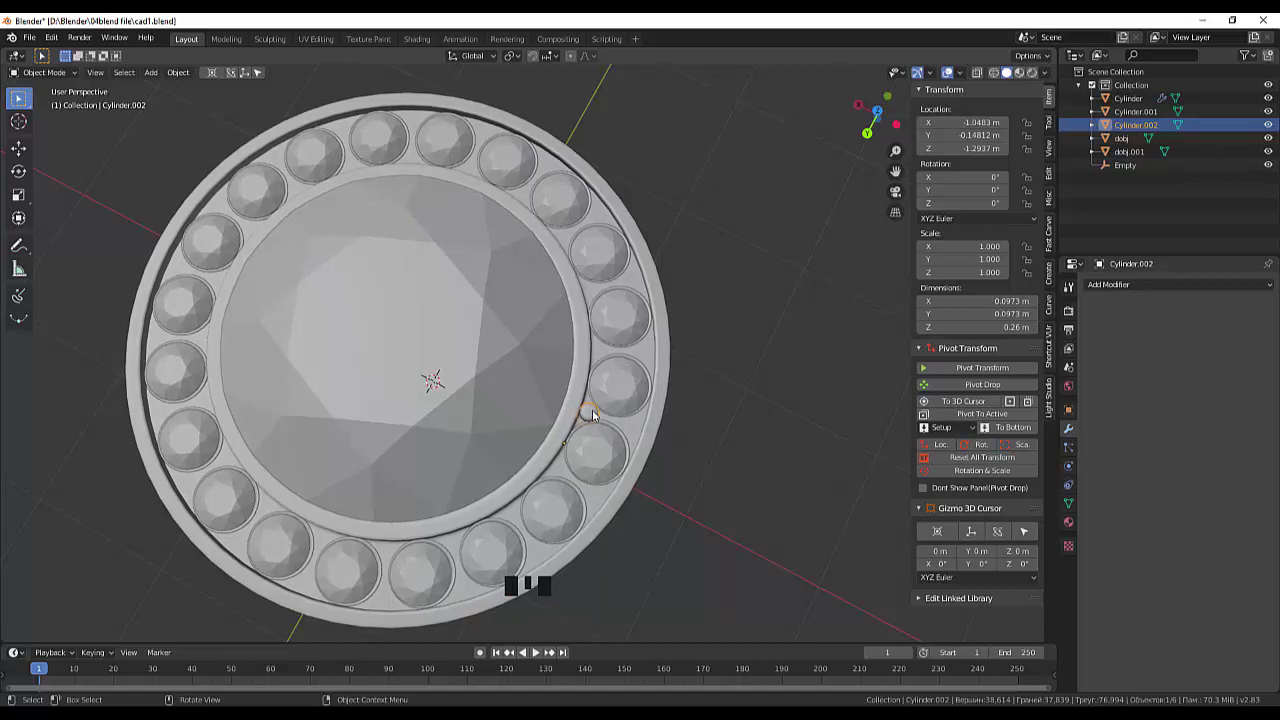
{"action": "key", "text": "KP_7"}
{"action": "left_click", "coordinate": [457, 350]}
{"action": "left_click", "coordinate": [452, 346]}
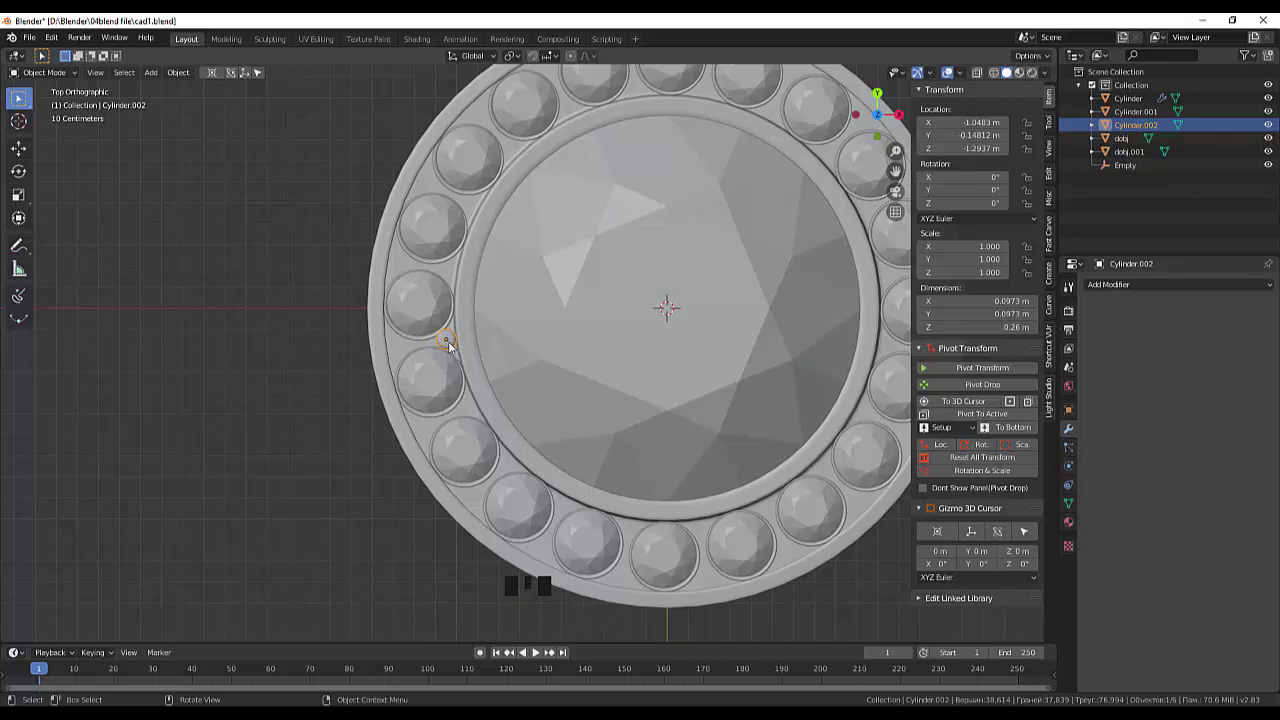
{"action": "key", "text": "g"}
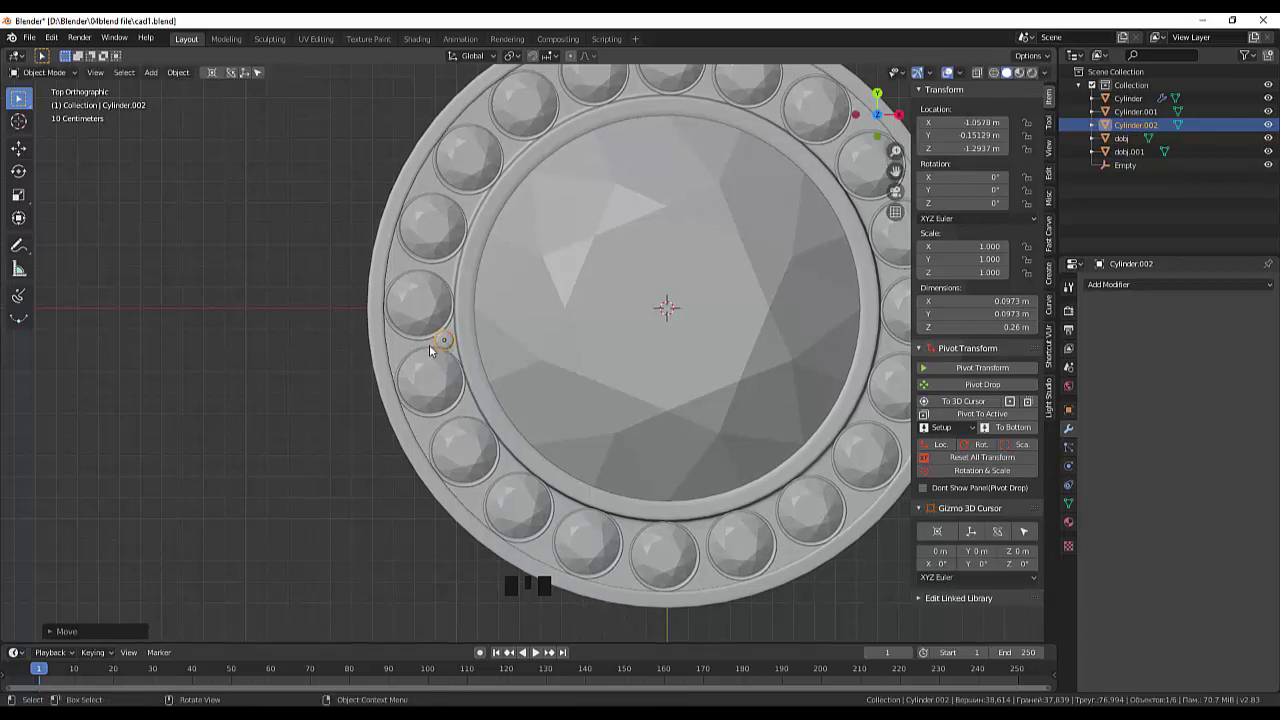
{"action": "left_click", "coordinate": [452, 346]}
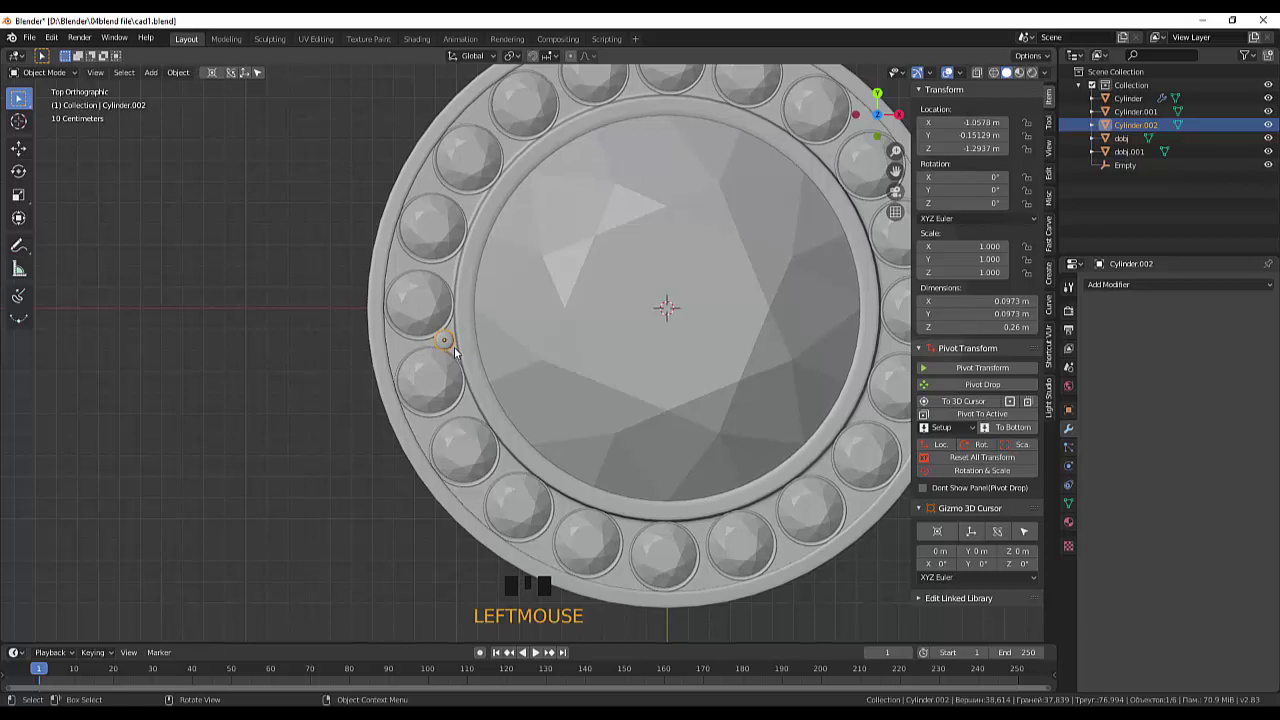
- Duplicate the prong and slide the copy to the outer edge of the same gap
{"action": "key", "text": "shift+d"}
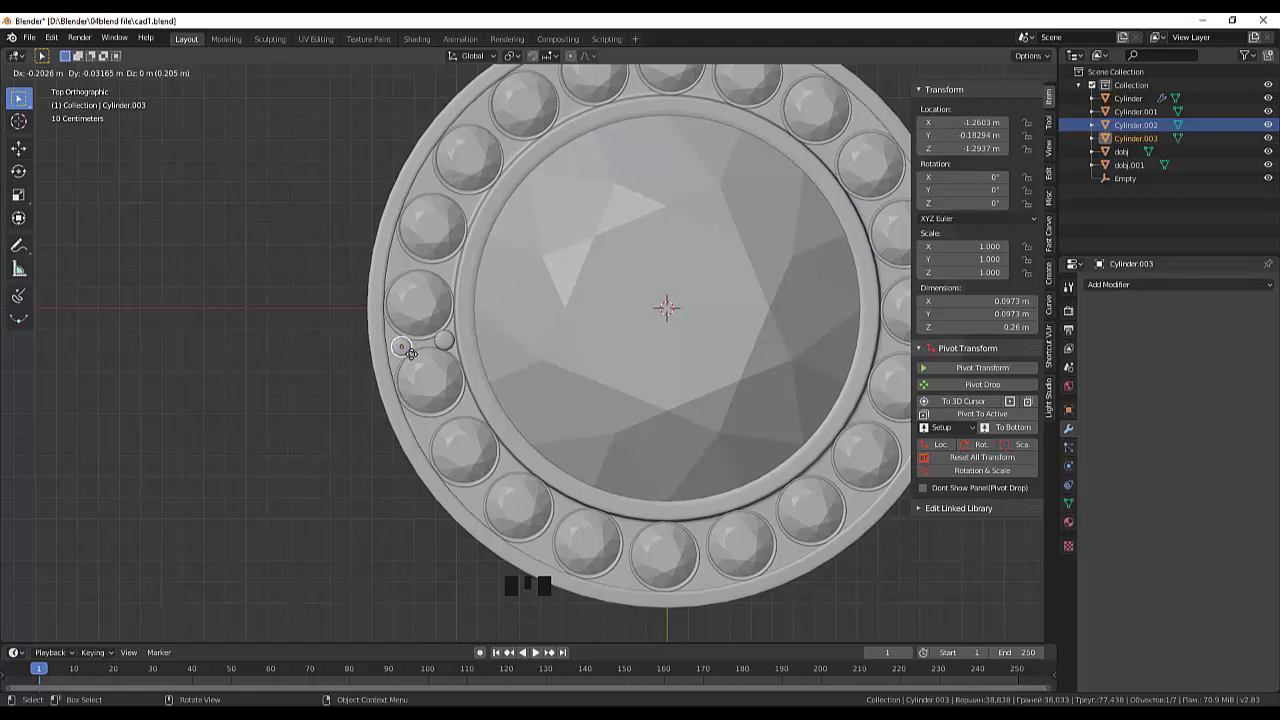
{"action": "left_click_drag", "start_coordinate": [545, 379], "coordinate": [464, 343]}
{"action": "left_click", "coordinate": [463, 343]}
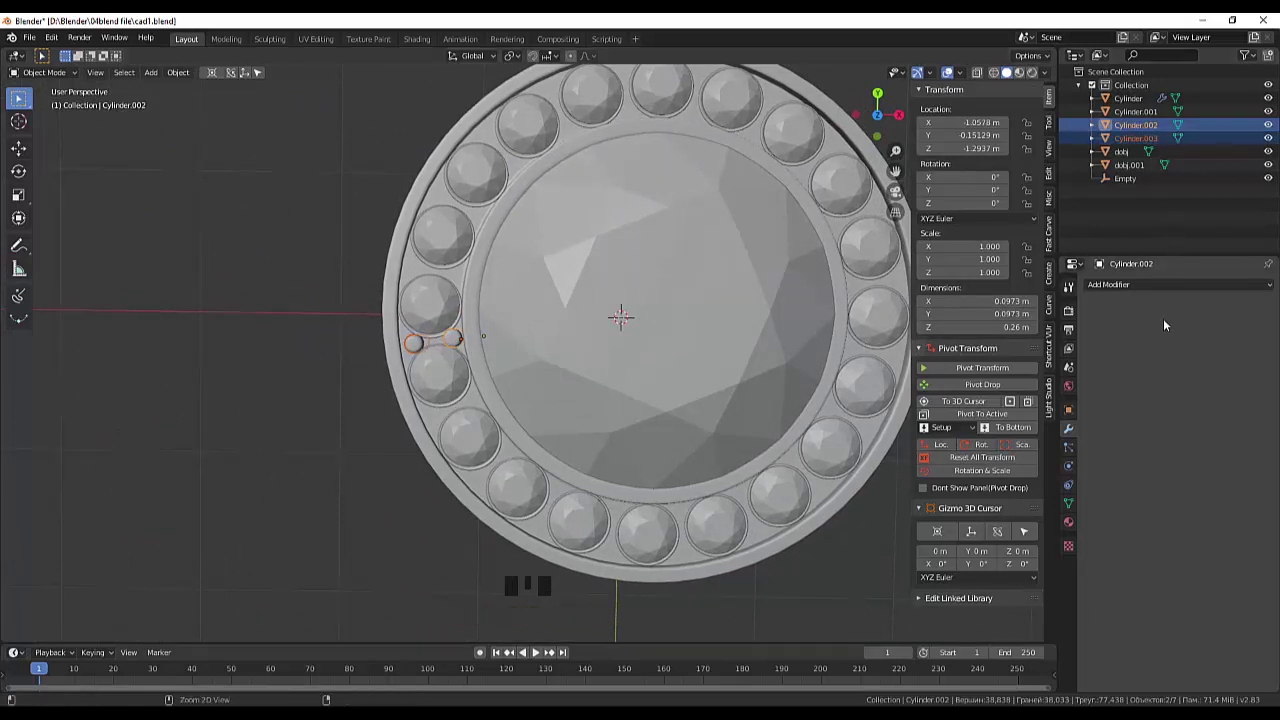
{"action": "key", "text": "ctrl+j"}
{"action": "key", "text": "ctrl+j"}
- Join both prongs into one Cylinder.002 object about 0.3 m across
{"action": "left_click", "coordinate": [1144, 131]}
{"action": "left_click", "coordinate": [1143, 139]}
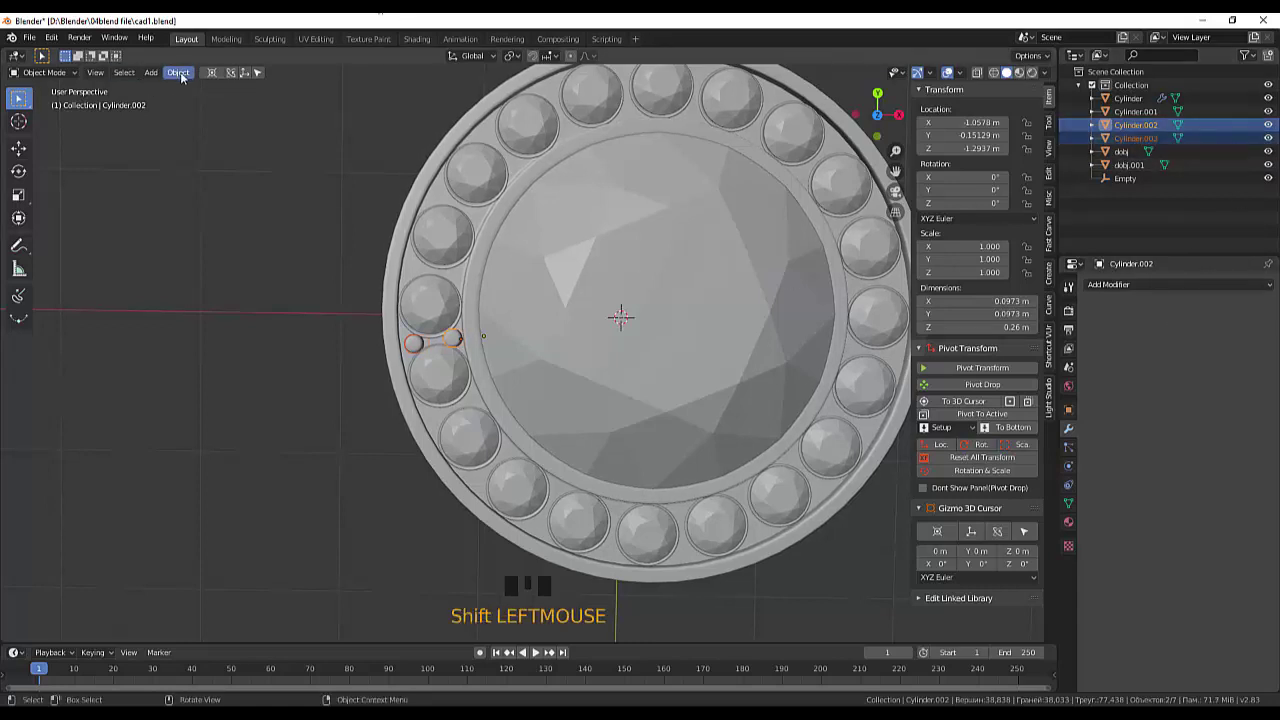
{"action": "left_click_drag", "start_coordinate": [182, 73], "coordinate": [210, 203]}
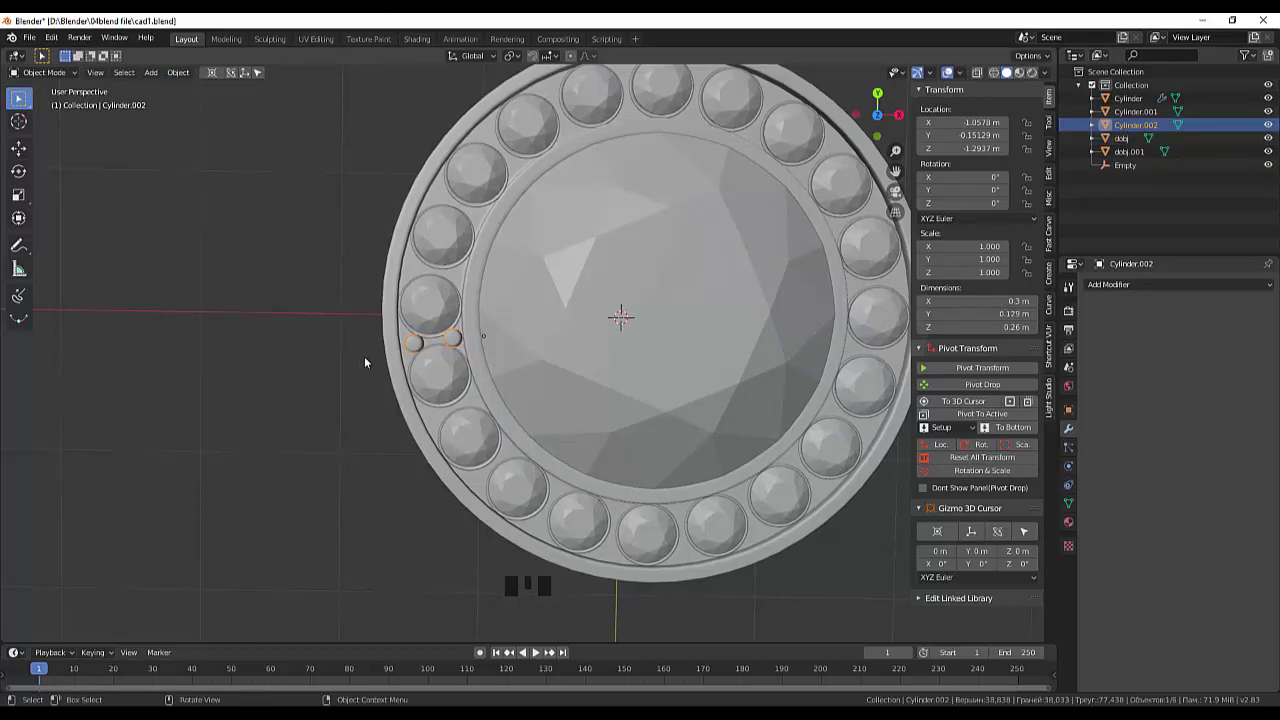
{"action": "left_click_drag", "start_coordinate": [481, 345], "coordinate": [456, 328]}
{"action": "left_click", "coordinate": [456, 328]}
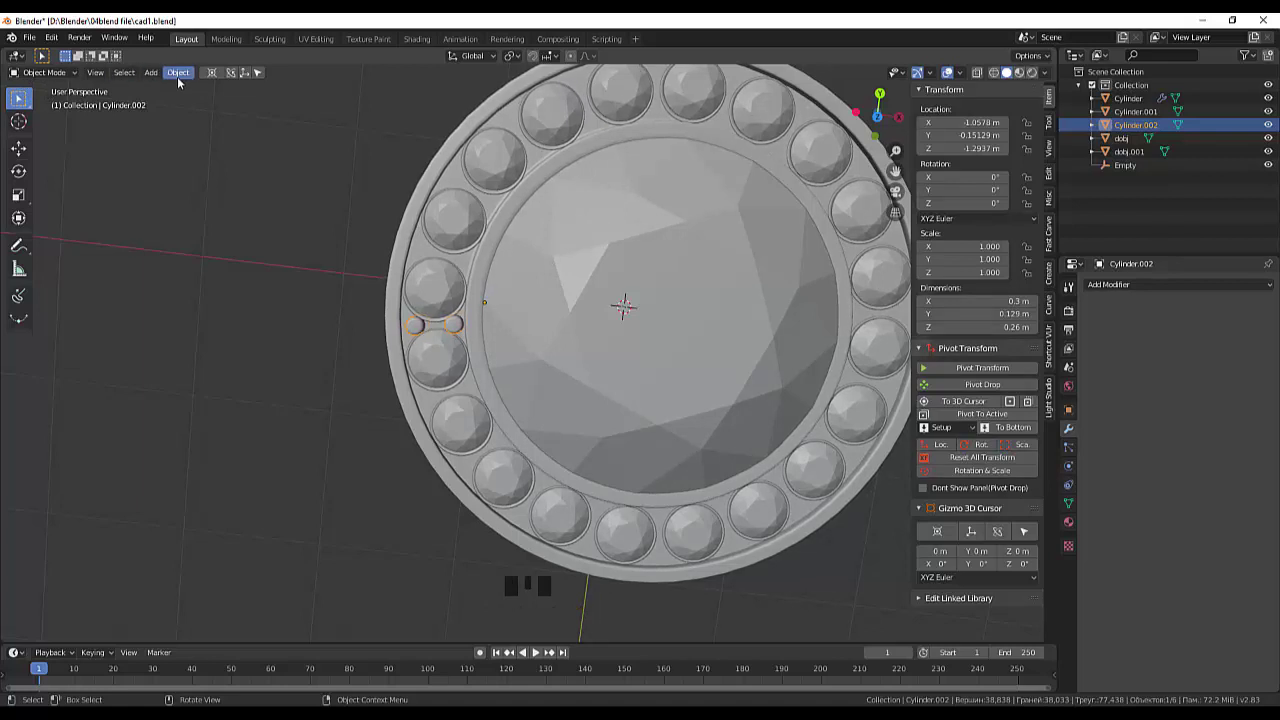
- Set the joined prongs' origin to the 3D cursor at the ring centre and show the modifier list
{"action": "left_click_drag", "start_coordinate": [181, 81], "coordinate": [367, 132]}
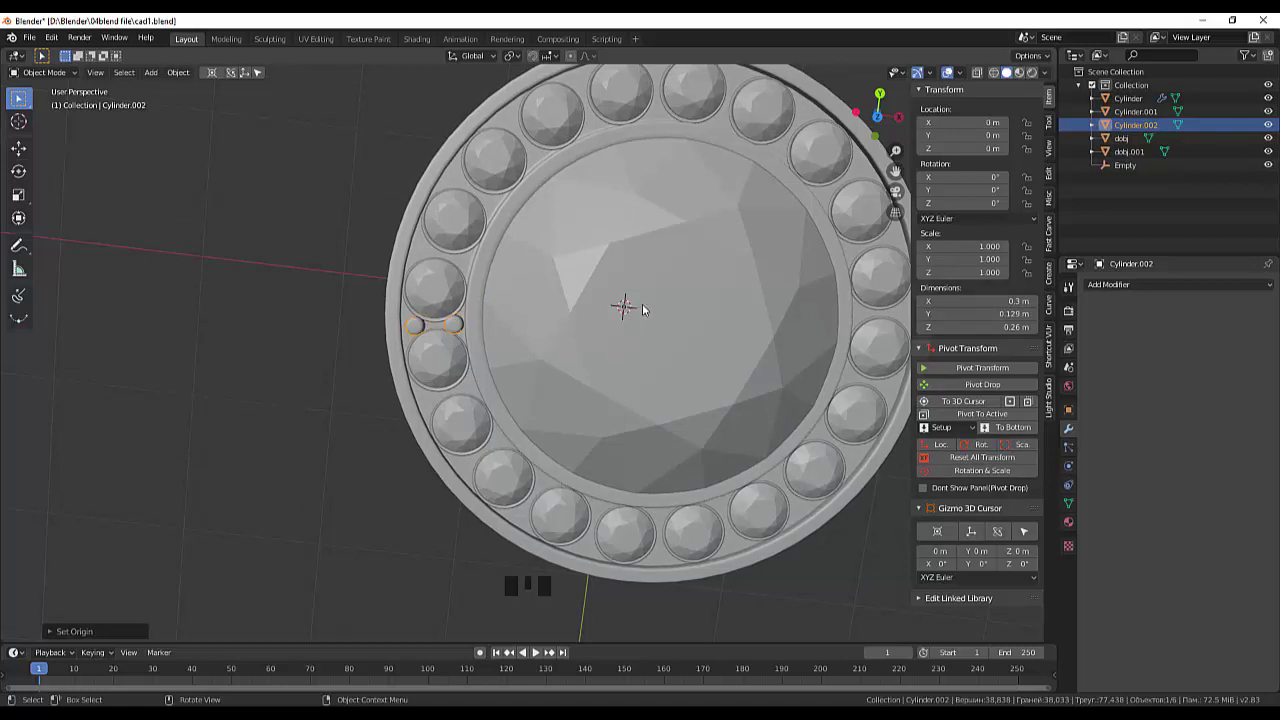
{"action": "left_click_drag", "start_coordinate": [696, 261], "coordinate": [974, 460]}
{"action": "left_click", "coordinate": [974, 460]}
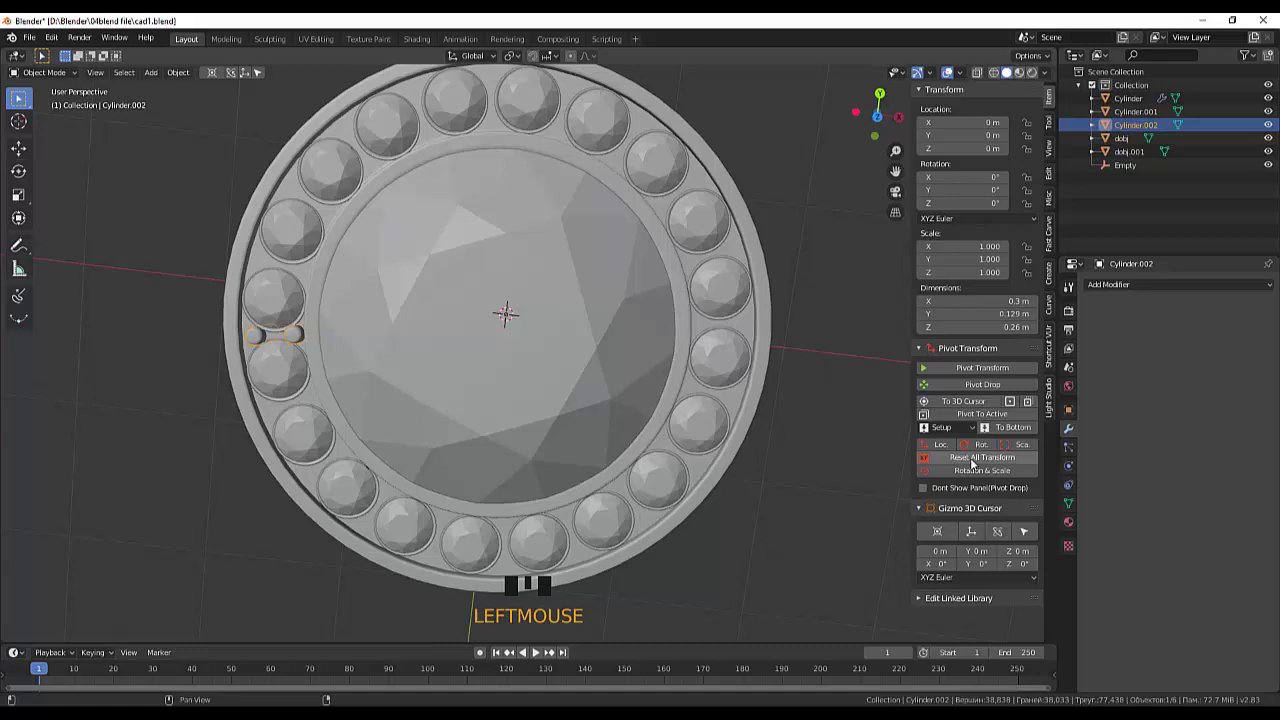
{"action": "left_click_drag", "start_coordinate": [976, 463], "coordinate": [867, 444]}
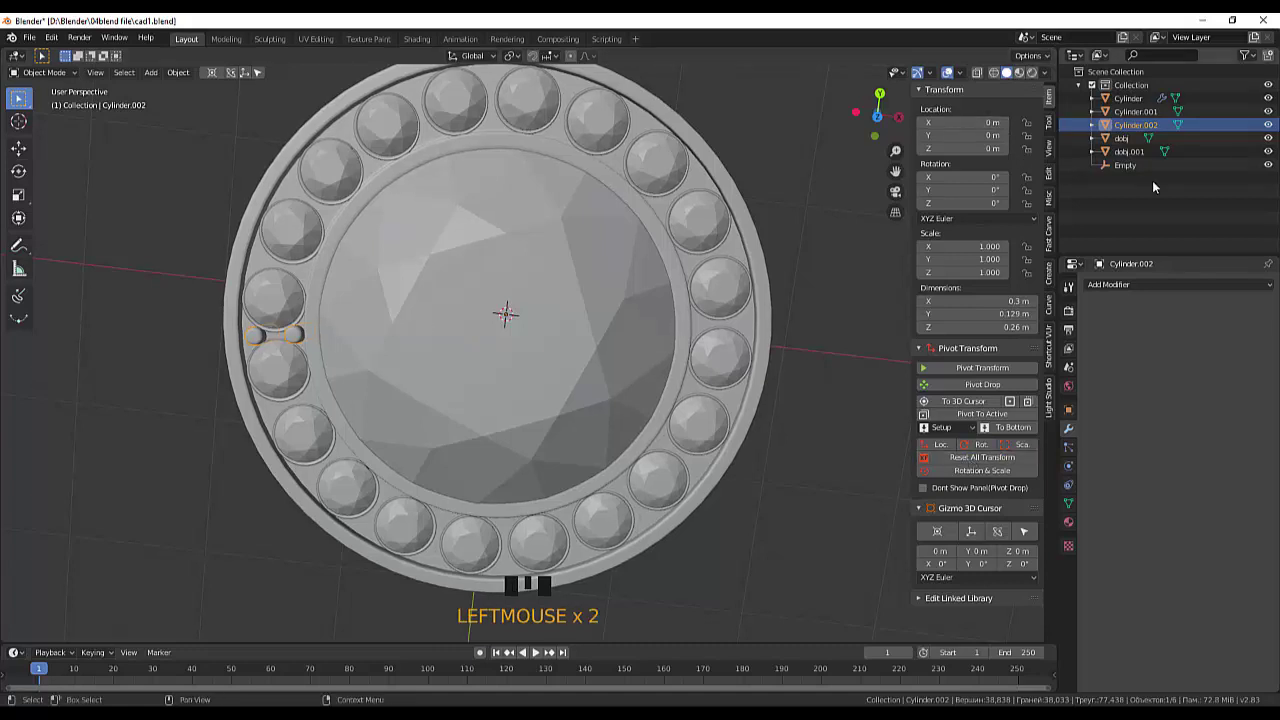
{"action": "scroll", "scroll_direction": "down", "scroll_amount": 3}
{"action": "scroll", "scroll_direction": "down", "scroll_amount": 3}
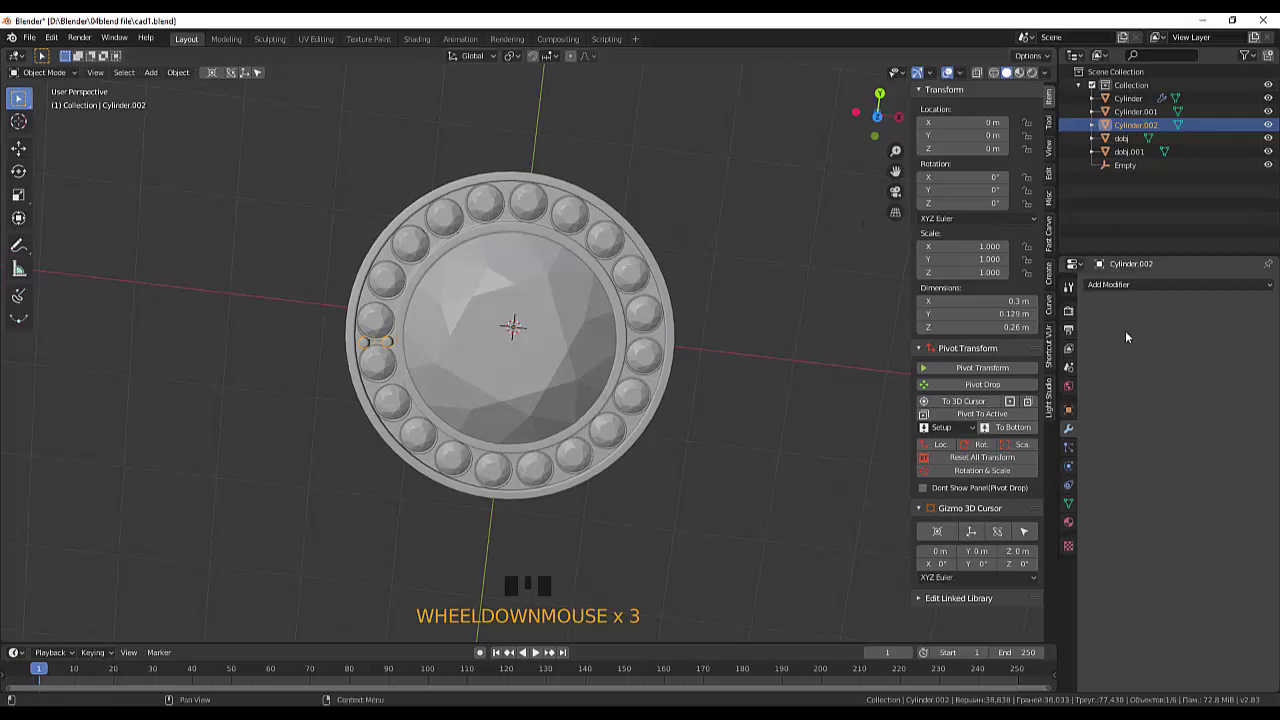
- Add an Array modifier with Count 20, zero constant offset and Object Offset using the Empty
{"action": "left_click_drag", "start_coordinate": [1114, 291], "coordinate": [1005, 322]}
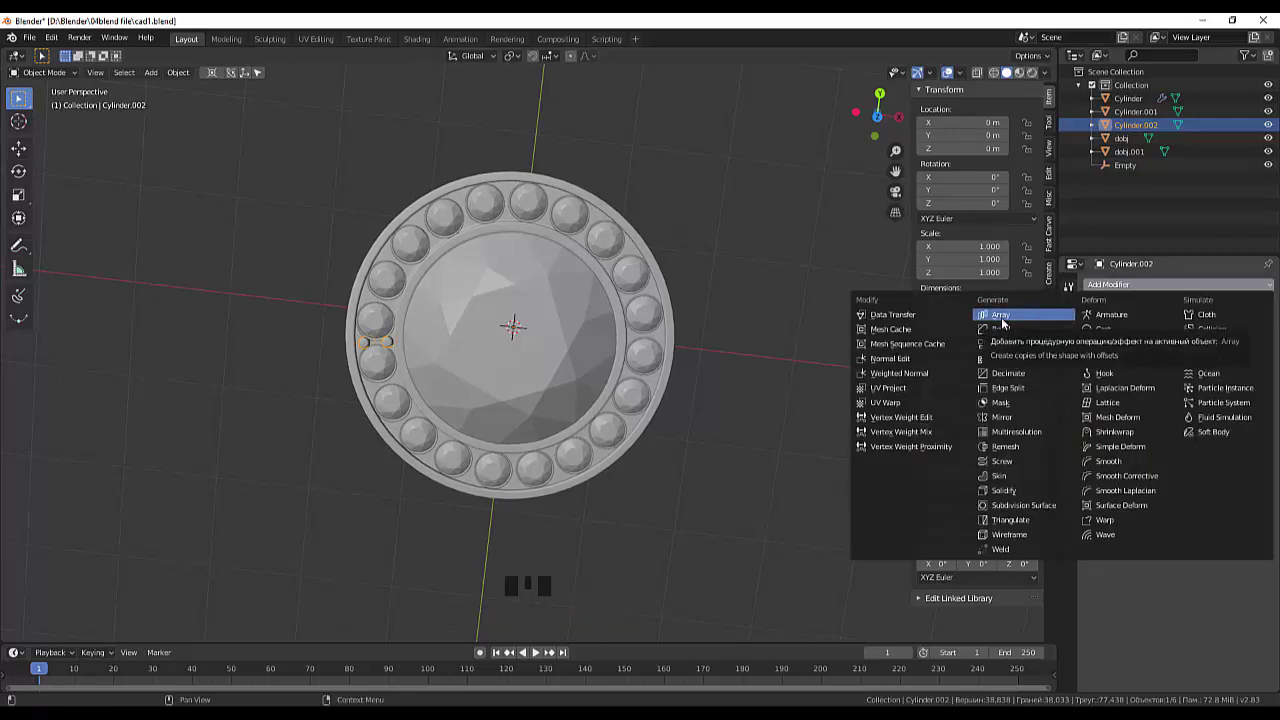
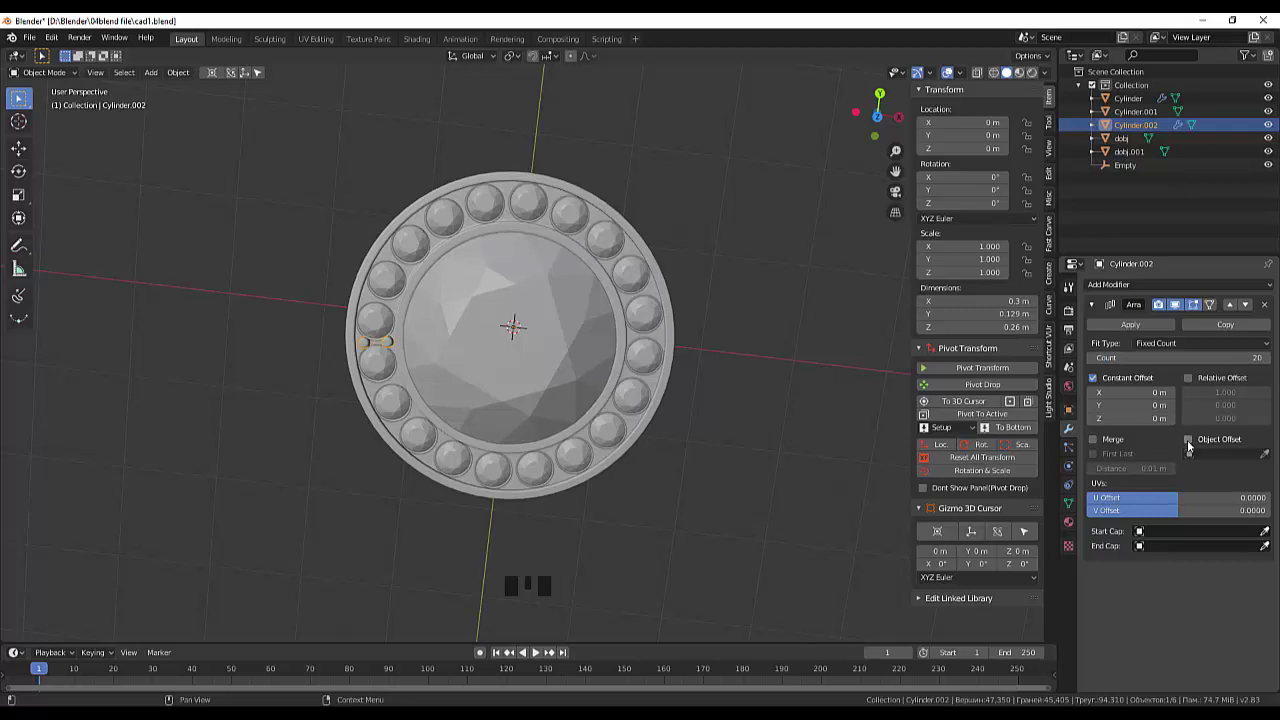
{"action": "left_click", "coordinate": [1197, 440]}
{"action": "left_click_drag", "start_coordinate": [1194, 461], "coordinate": [736, 323]}
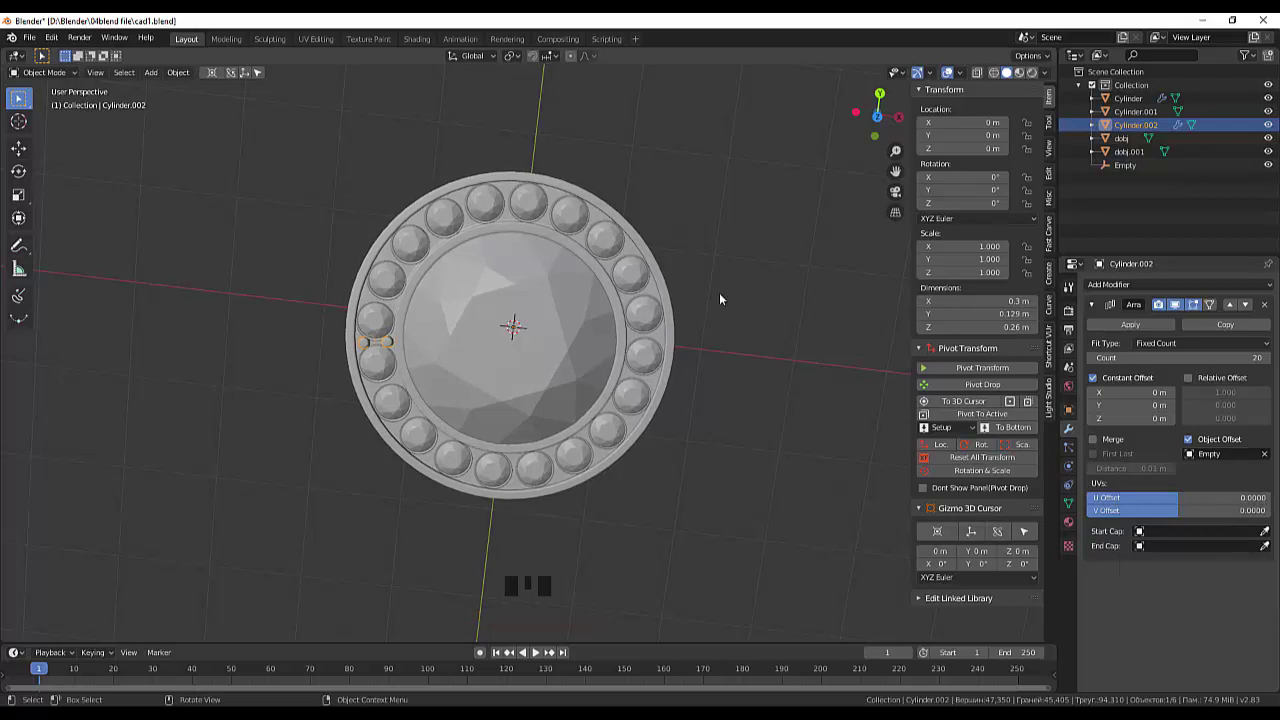
- Rotate the prong array 18° about Z and orbit to check the prongs sit between all twenty gems
{"action": "key", "text": "r"}
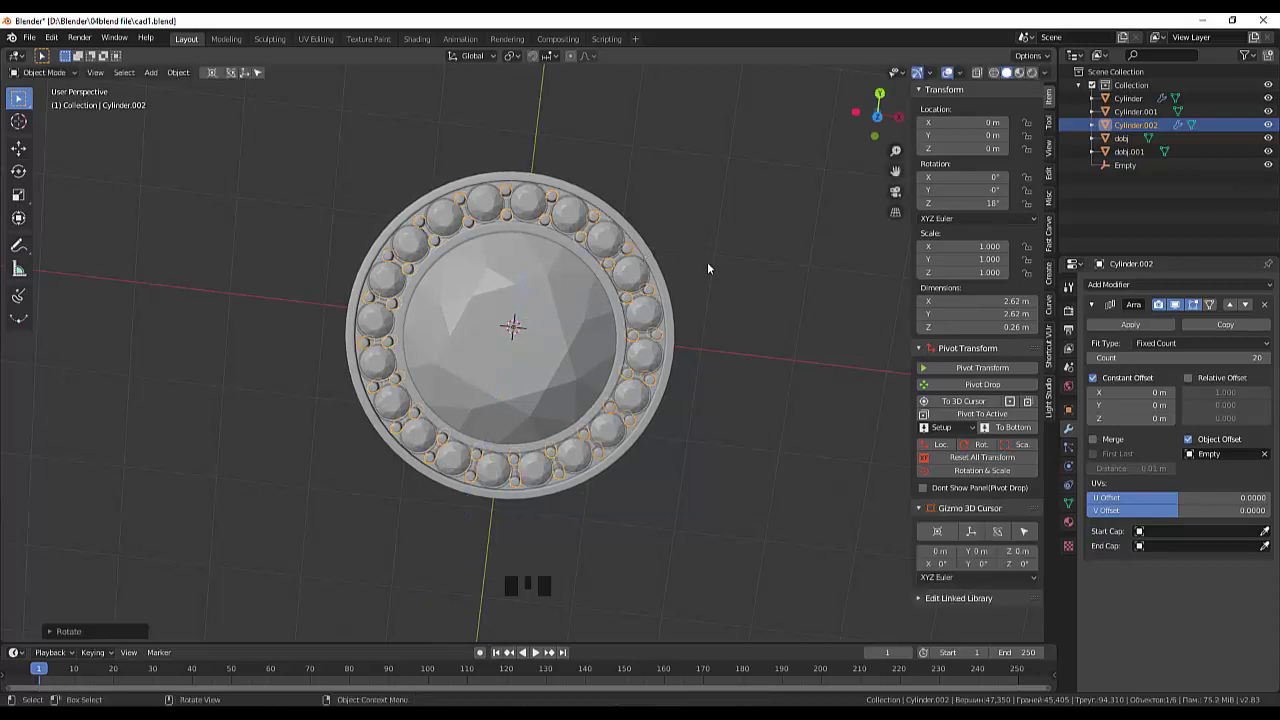
{"action": "left_click_drag", "start_coordinate": [745, 266], "coordinate": [617, 277]}
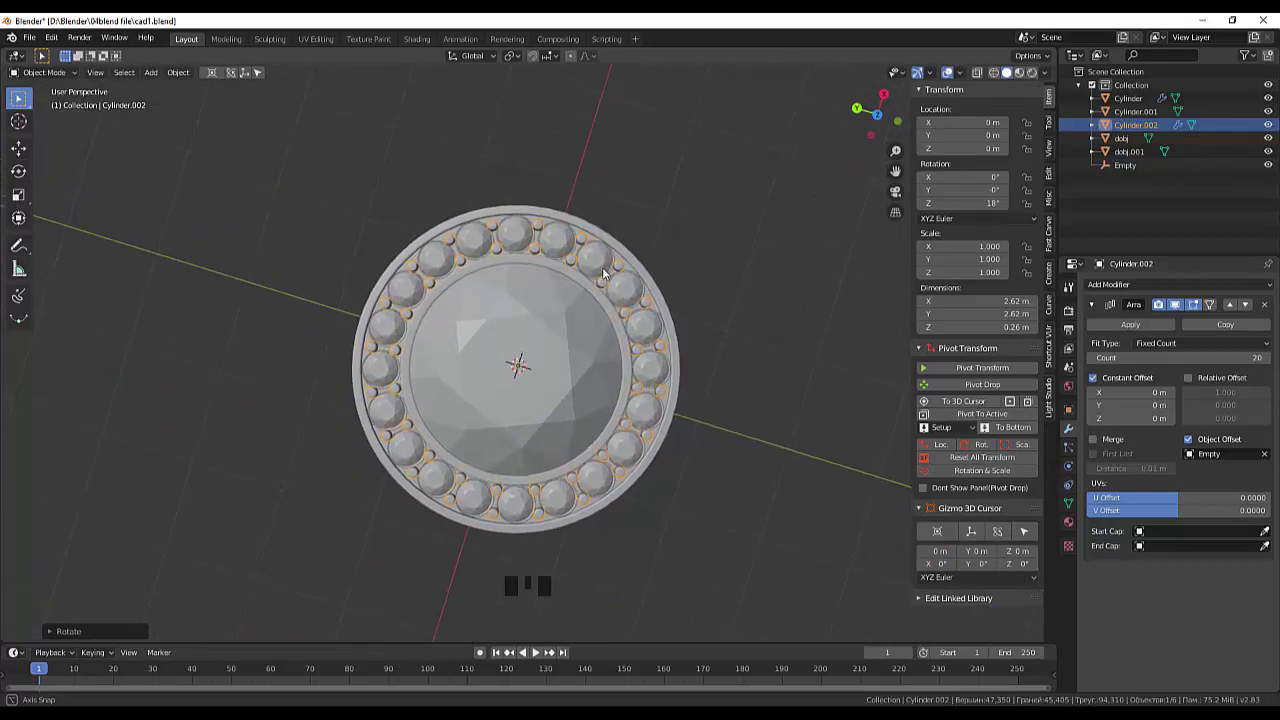
{"action": "left_click", "coordinate": [677, 266]}
{"action": "scroll", "scroll_direction": "down", "scroll_amount": 3}
{"action": "left_click_drag", "start_coordinate": [722, 251], "coordinate": [696, 172]}
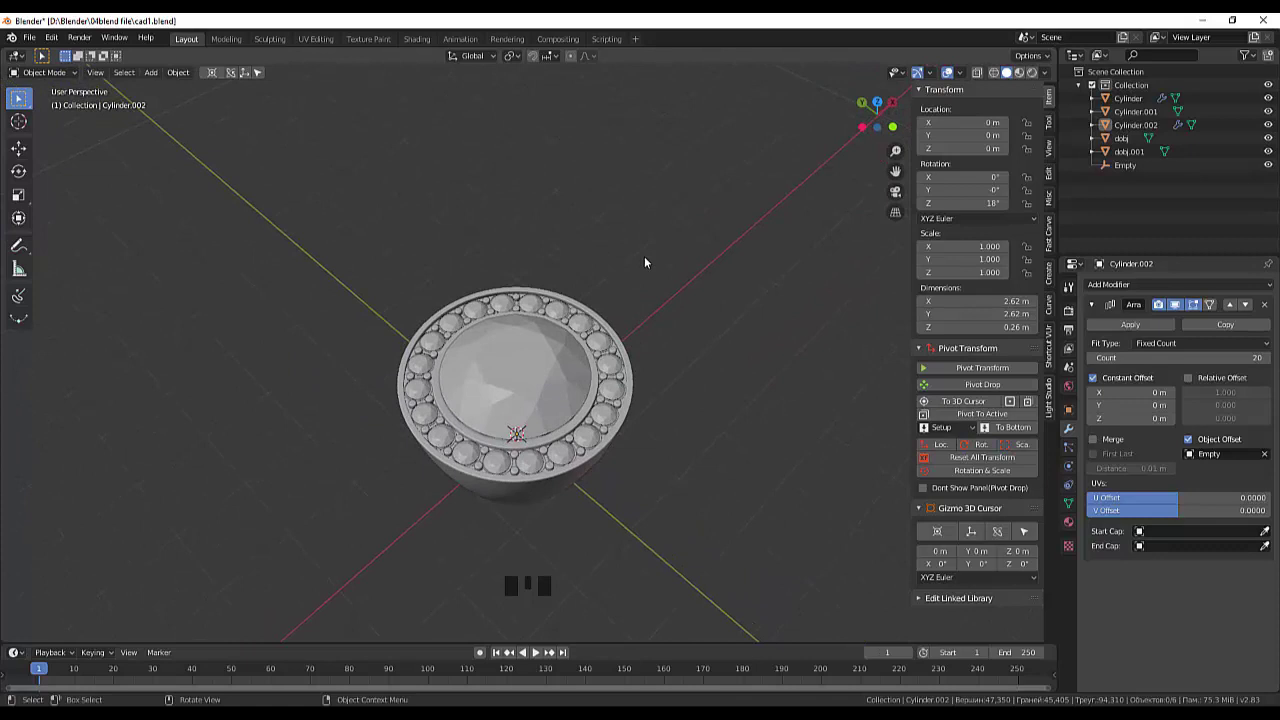
{"action": "scroll", "scroll_direction": "down", "scroll_amount": 3}
{"action": "left_click_drag", "start_coordinate": [664, 452], "coordinate": [756, 260]}
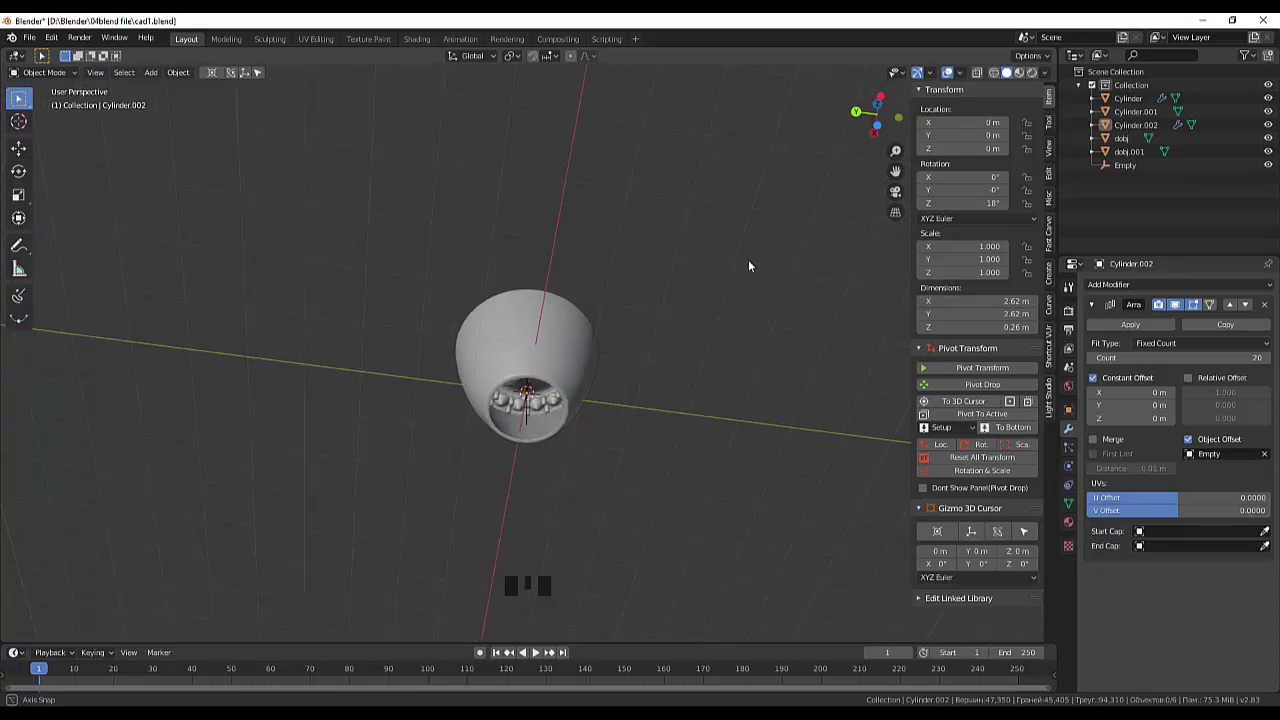